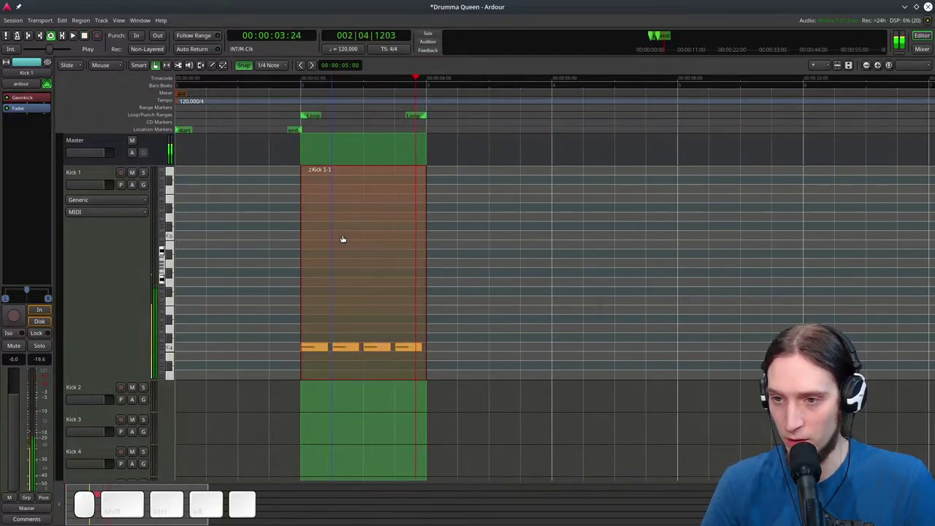
Stop playback of the Kick 1 pattern with the transport
{"action": "key", "text": "space"}
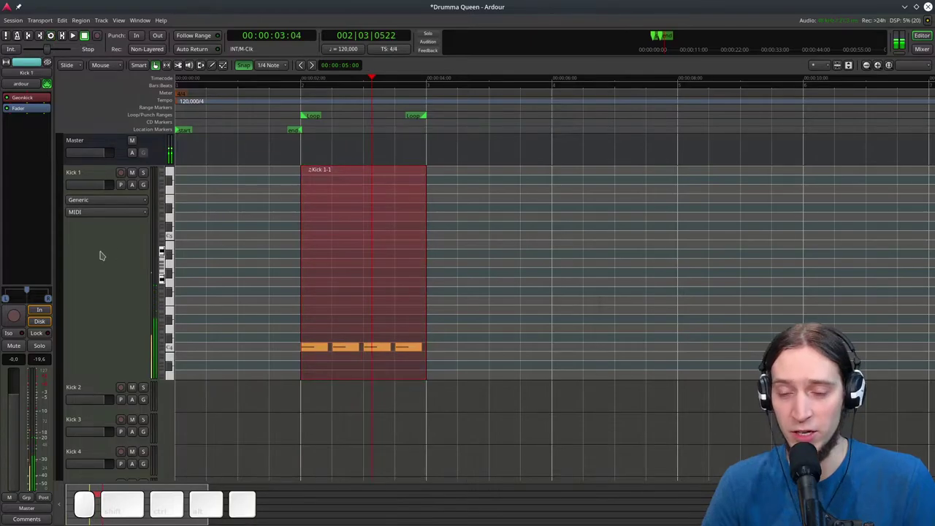
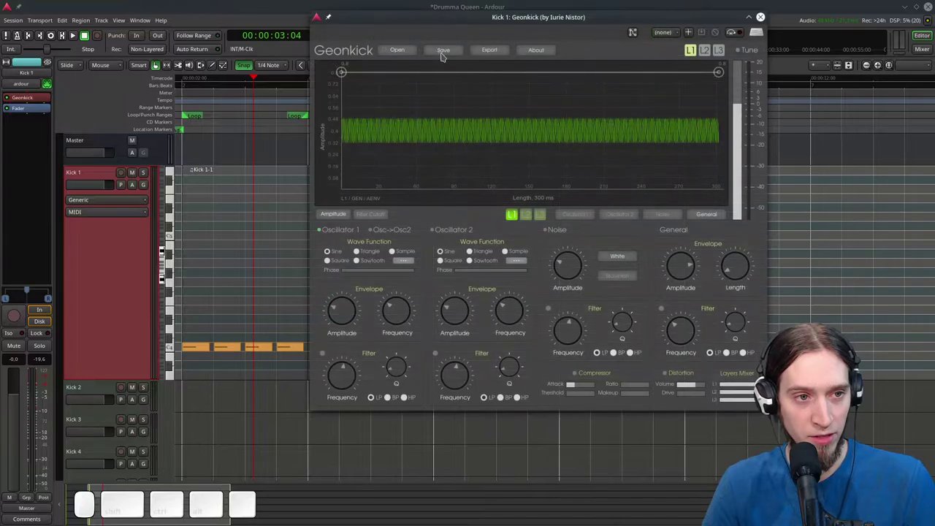
Bring up the Geonkick plugin window for the Kick 1 track
{"action": "left_click", "coordinate": [426, 27]}
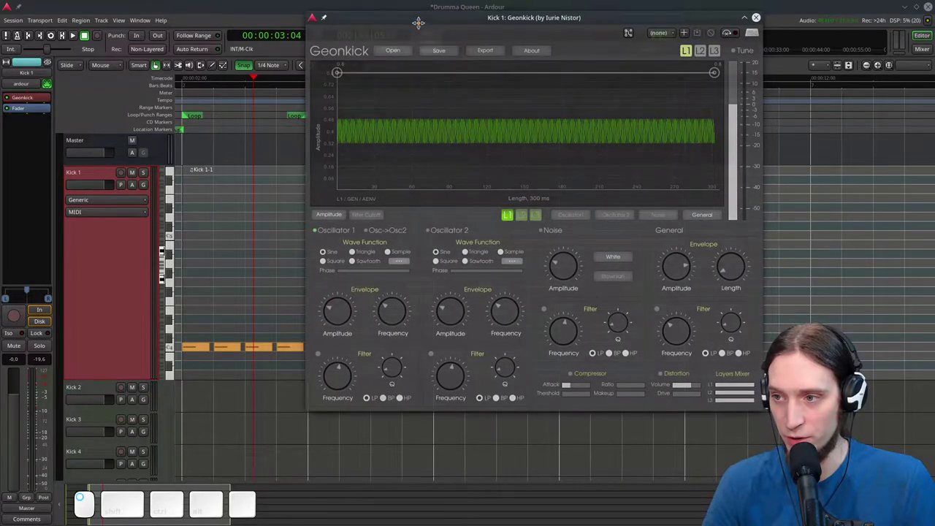
{"action": "left_click", "coordinate": [432, 19]}
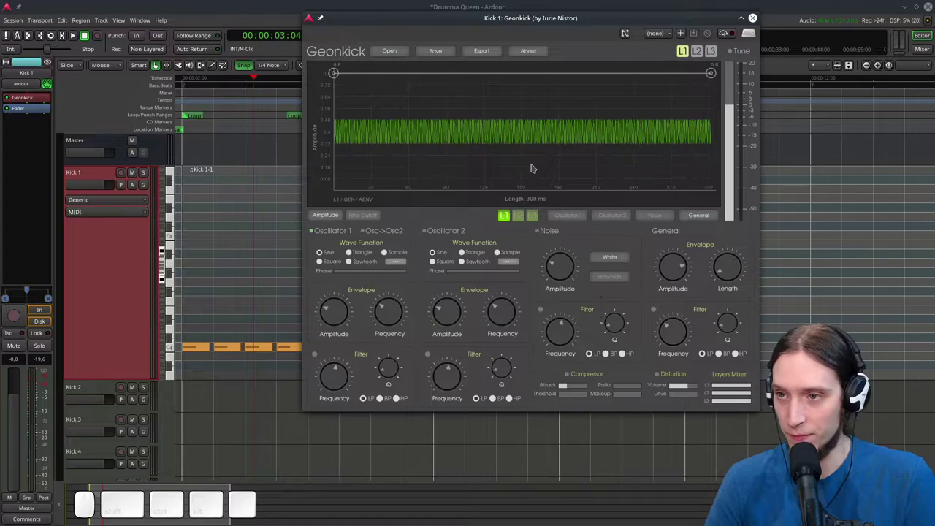
{"action": "key", "text": "k"}
{"action": "left_click", "coordinate": [549, 25]}
{"action": "key", "text": "k"}
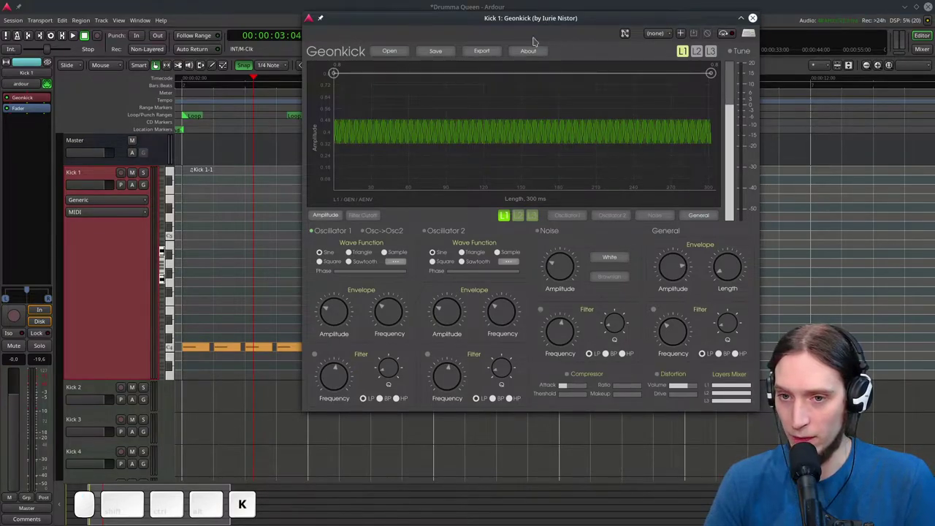
{"action": "left_click", "coordinate": [23, 85]}
{"action": "left_click", "coordinate": [30, 121]}
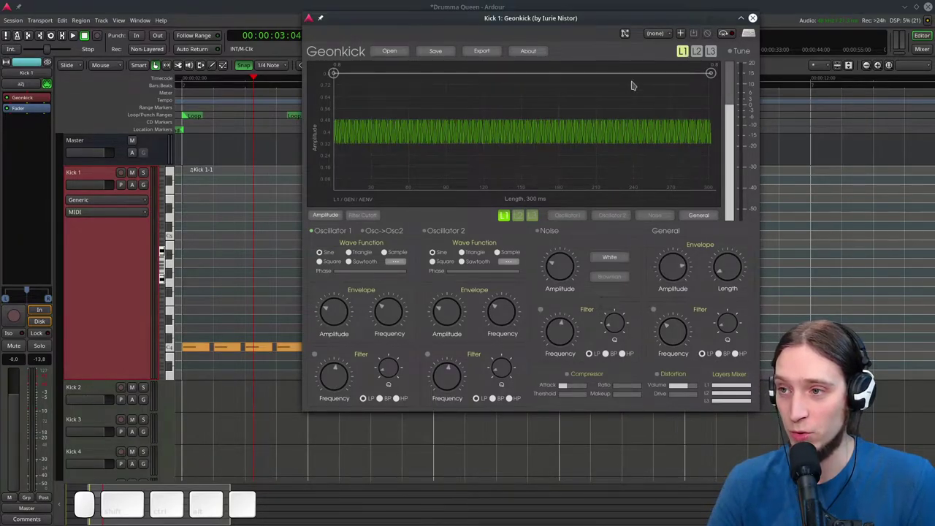
Show Oscillator 1's envelopes and switch to its pitch (frequency) envelope
{"action": "left_click", "coordinate": [684, 57]}
{"action": "left_click", "coordinate": [685, 57]}
{"action": "double_click", "coordinate": [511, 222]}
{"action": "left_click", "coordinate": [710, 220]}
{"action": "left_click", "coordinate": [328, 221]}
{"action": "left_click", "coordinate": [574, 218]}
Raise Oscillator 1's starting pitch high and drop the end to 50 Hz, pulled near the start
{"action": "left_click", "coordinate": [369, 216]}
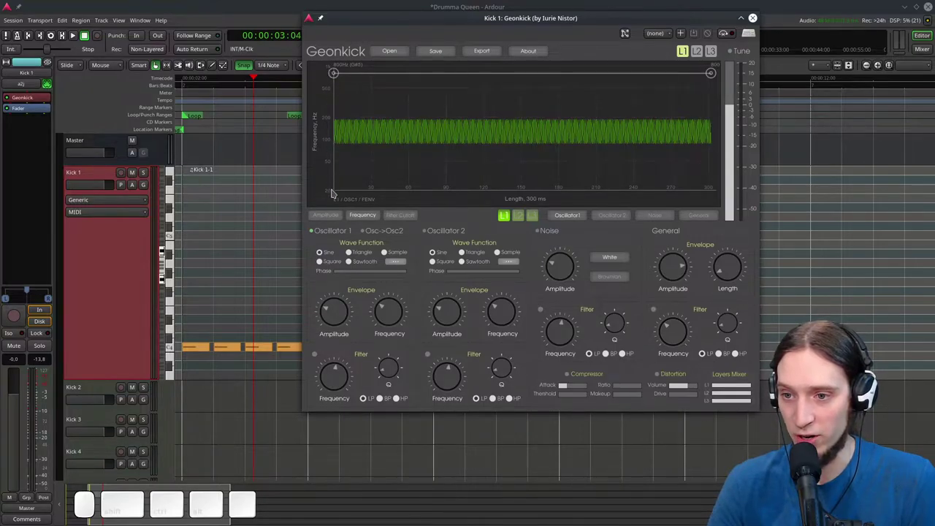
{"action": "left_click_drag", "start_coordinate": [393, 311], "coordinate": [394, 281]}
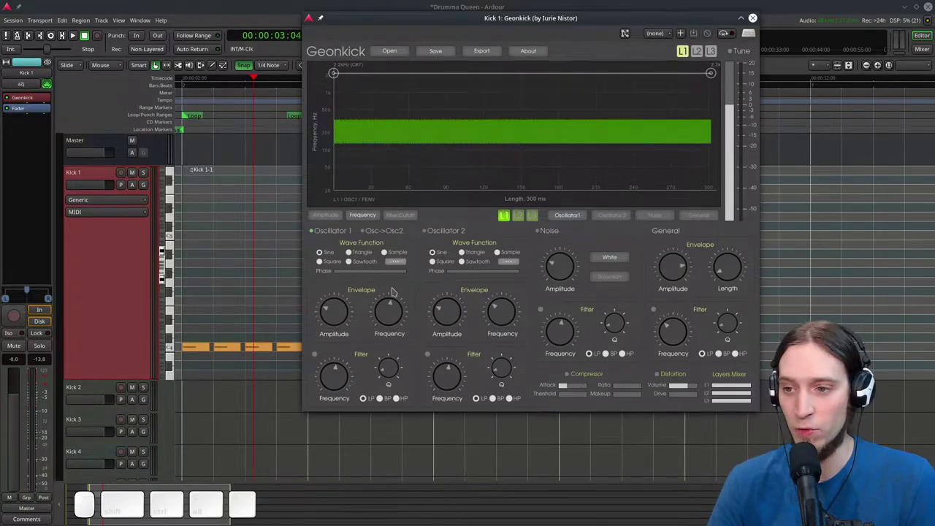
{"action": "left_click", "coordinate": [394, 303]}
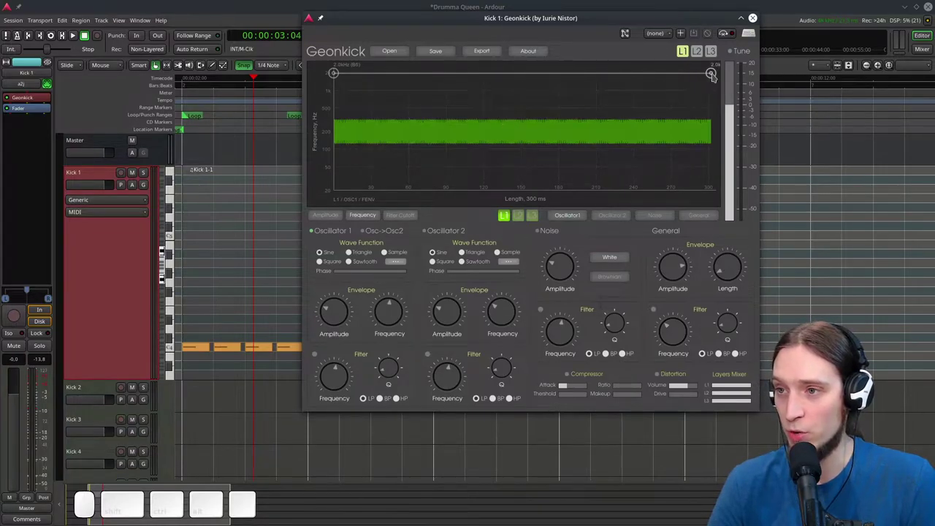
{"action": "left_click", "coordinate": [580, 75]}
{"action": "left_click_drag", "start_coordinate": [580, 75], "coordinate": [652, 68]}
{"action": "left_click_drag", "start_coordinate": [716, 76], "coordinate": [508, 148]}
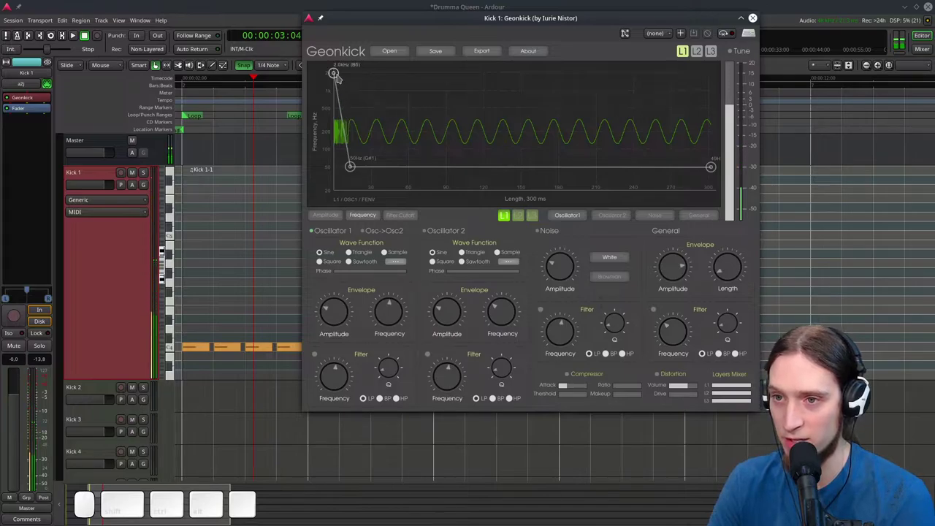
Add a bend point near the start of the sweep and move the 50 Hz point later
{"action": "left_click", "coordinate": [338, 76]}
{"action": "left_click", "coordinate": [337, 74]}
{"action": "left_click", "coordinate": [346, 128]}
{"action": "left_click_drag", "start_coordinate": [345, 127], "coordinate": [340, 142]}
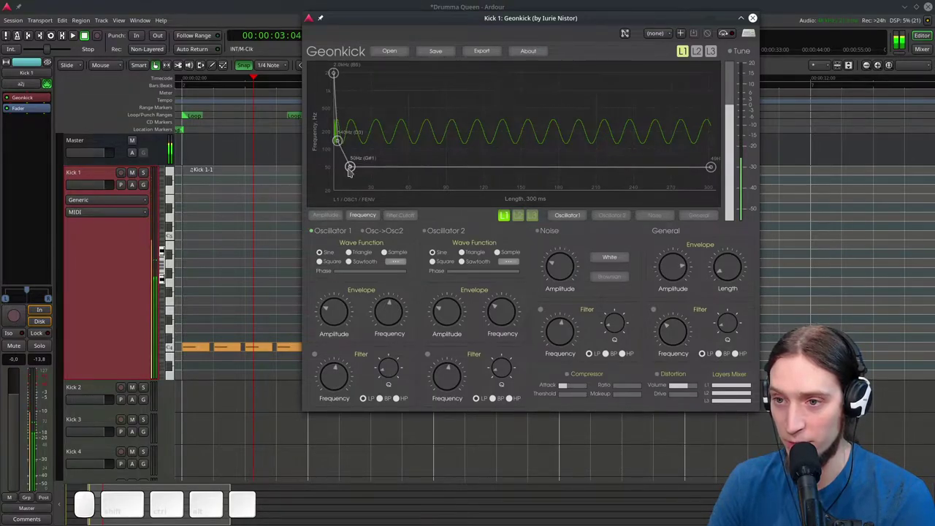
{"action": "left_click_drag", "start_coordinate": [353, 171], "coordinate": [390, 169]}
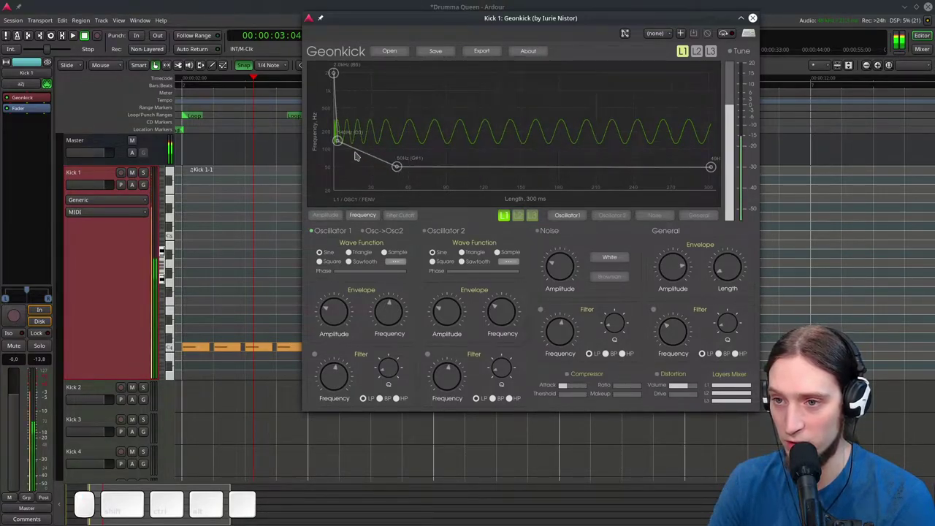
{"action": "left_click", "coordinate": [341, 144]}
{"action": "left_click", "coordinate": [350, 144]}
{"action": "left_click", "coordinate": [341, 142]}
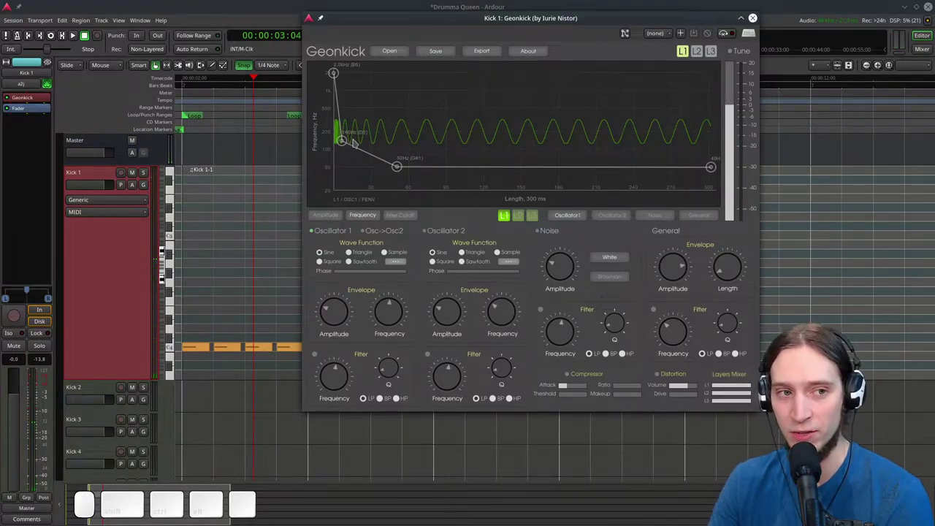
{"action": "left_click", "coordinate": [346, 144]}
Fine-tune the middle pitch point and add another point between the sweep and 50 Hz
{"action": "left_click_drag", "start_coordinate": [351, 141], "coordinate": [350, 131]}
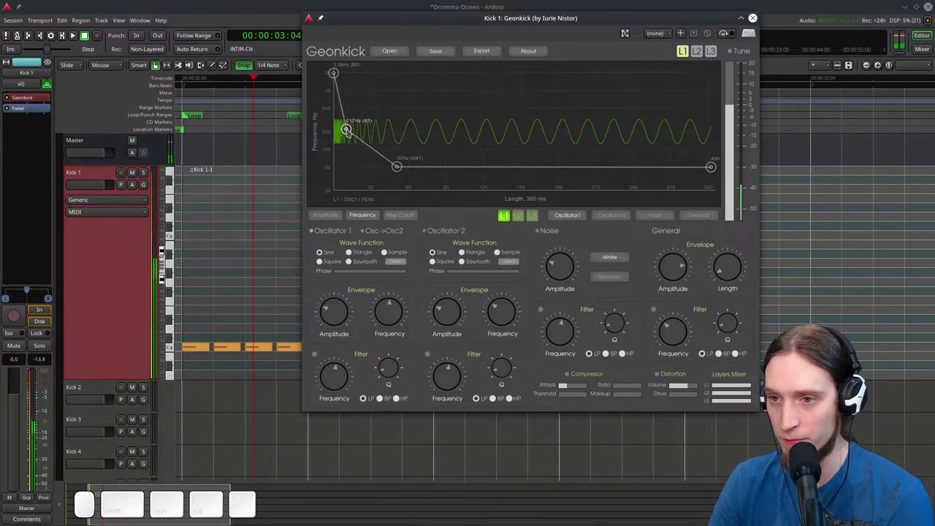
{"action": "left_click_drag", "start_coordinate": [350, 132], "coordinate": [346, 153]}
{"action": "left_click", "coordinate": [346, 152]}
{"action": "left_click", "coordinate": [354, 139]}
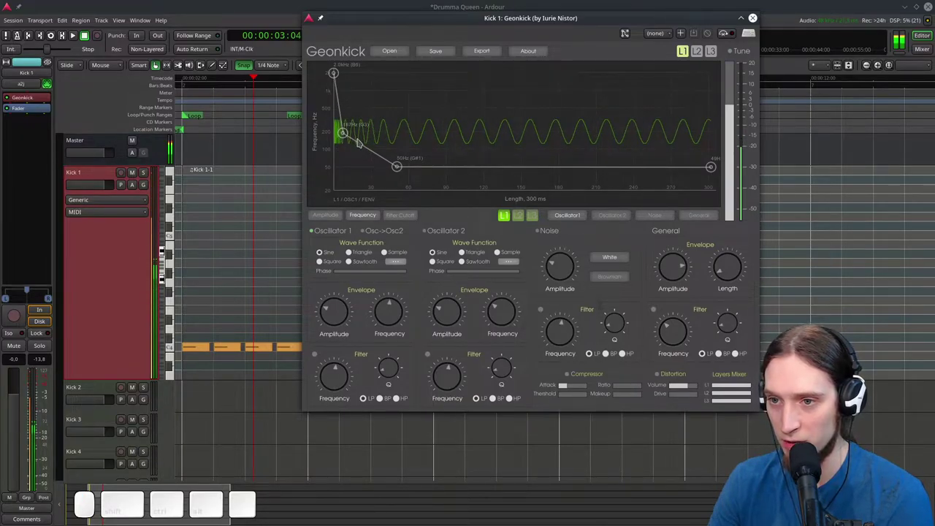
{"action": "double_click", "coordinate": [367, 152]}
{"action": "left_click", "coordinate": [368, 152]}
{"action": "left_click_drag", "start_coordinate": [367, 151], "coordinate": [367, 157]}
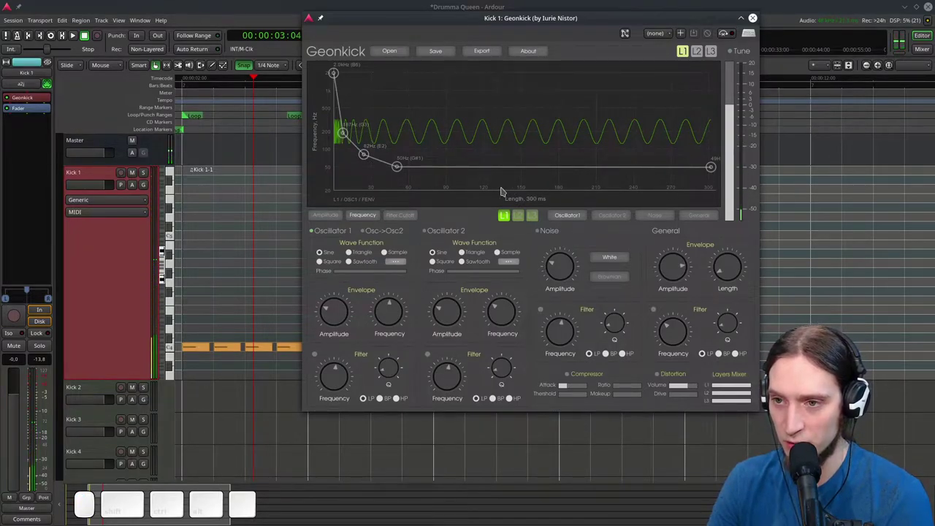
{"action": "left_click", "coordinate": [347, 134]}
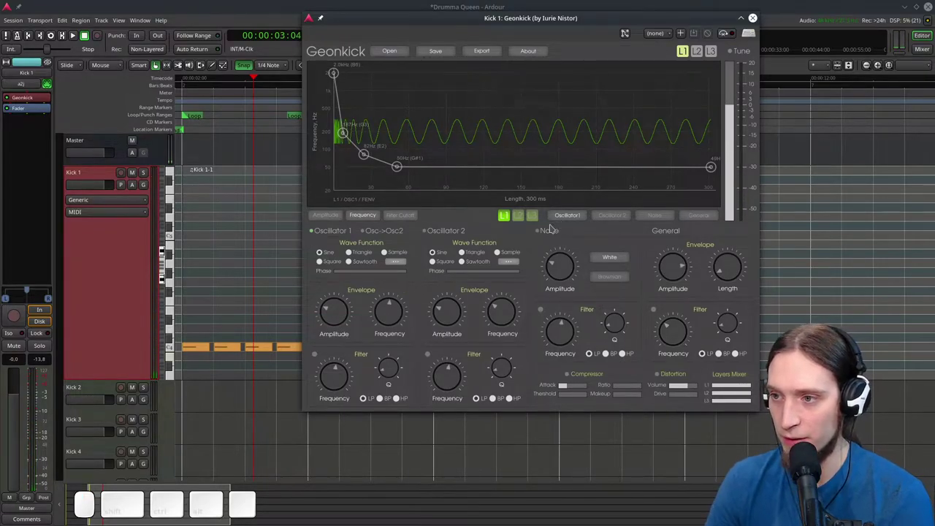
Turn Oscillator 1's amplitude up and fade its volume envelope to silence by the end
{"action": "left_click_drag", "start_coordinate": [347, 317], "coordinate": [345, 265]}
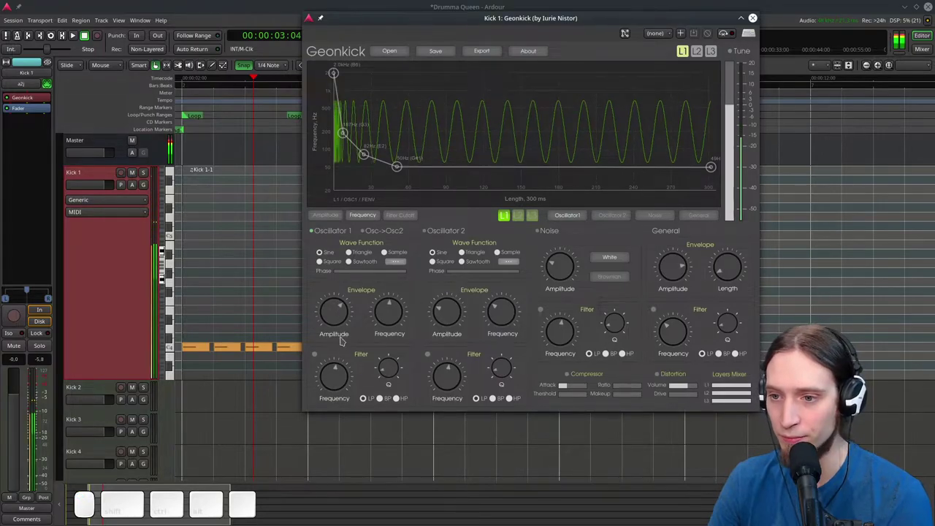
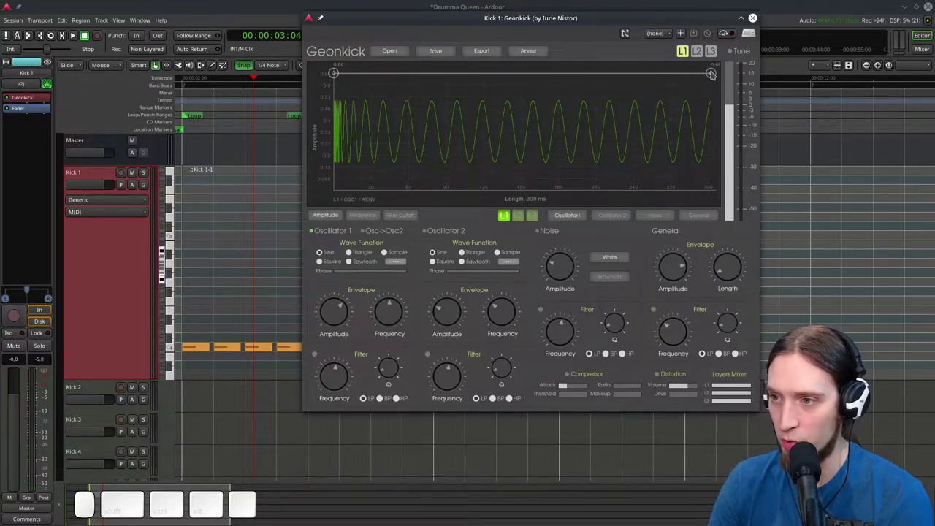
{"action": "left_click", "coordinate": [714, 74]}
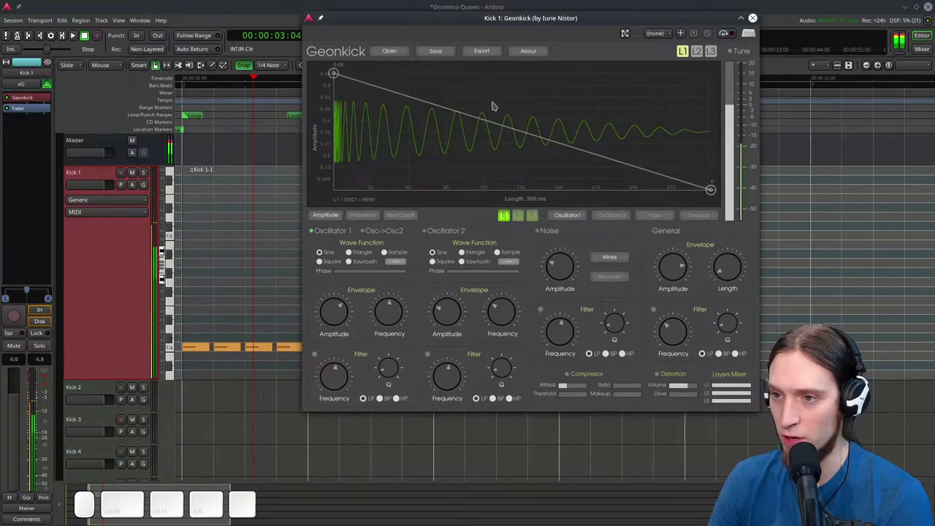
{"action": "left_click", "coordinate": [487, 121]}
{"action": "left_click_drag", "start_coordinate": [487, 121], "coordinate": [363, 105]}
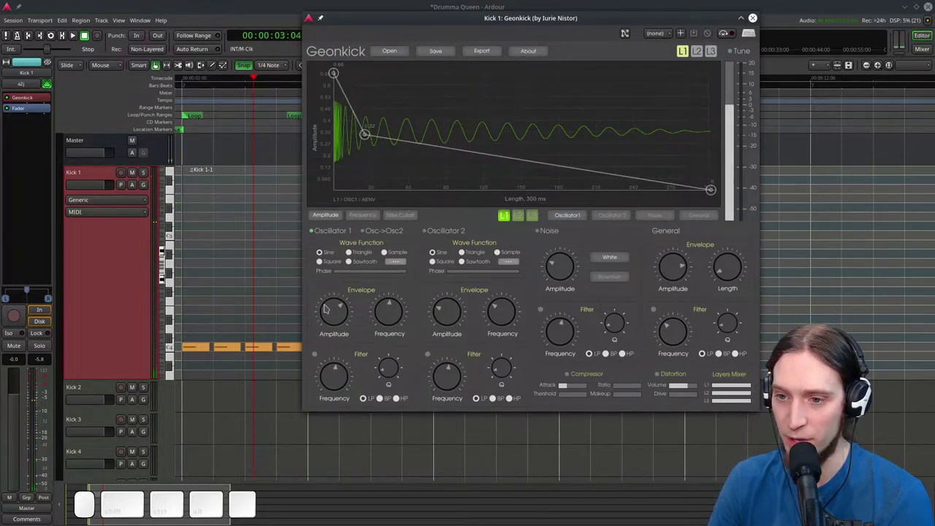
Add a point so the volume drops quickly after the attack, checking the pitch envelope
{"action": "left_click", "coordinate": [327, 307]}
{"action": "left_click_drag", "start_coordinate": [328, 321], "coordinate": [334, 299]}
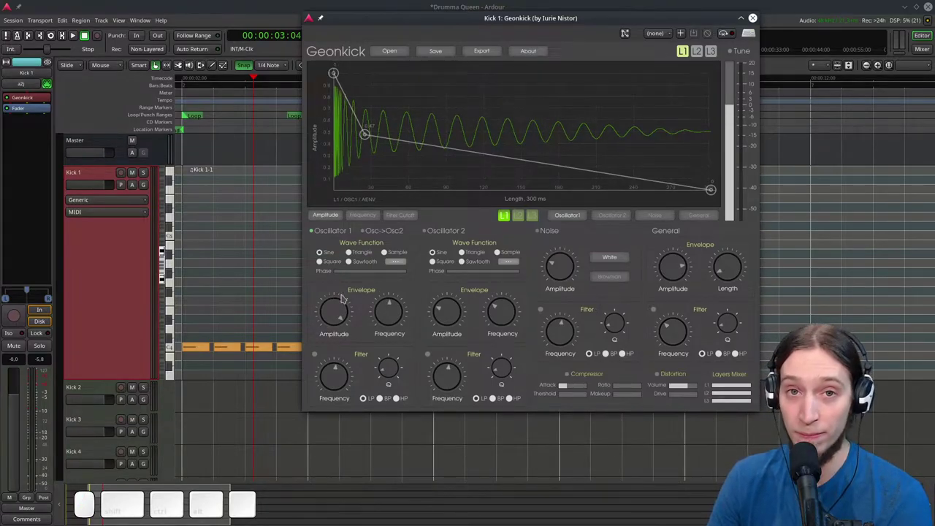
{"action": "left_click_drag", "start_coordinate": [336, 318], "coordinate": [345, 87]}
{"action": "left_click_drag", "start_coordinate": [332, 312], "coordinate": [176, 188]}
{"action": "left_click_drag", "start_coordinate": [345, 312], "coordinate": [353, 34]}
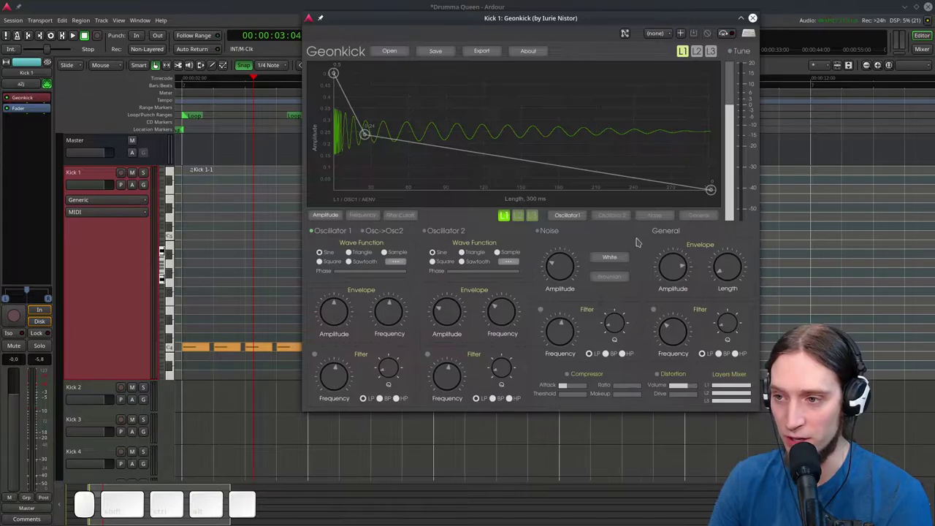
{"action": "left_click", "coordinate": [370, 217]}
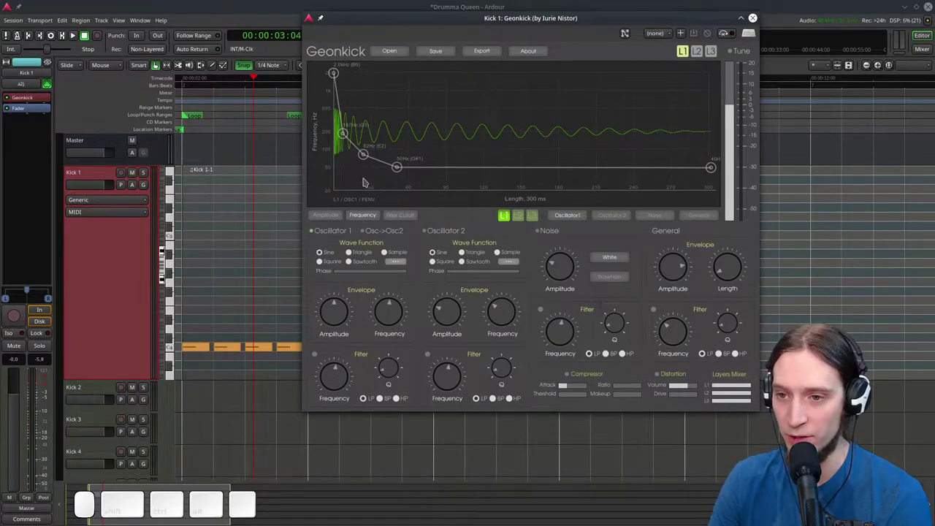
{"action": "left_click", "coordinate": [333, 215]}
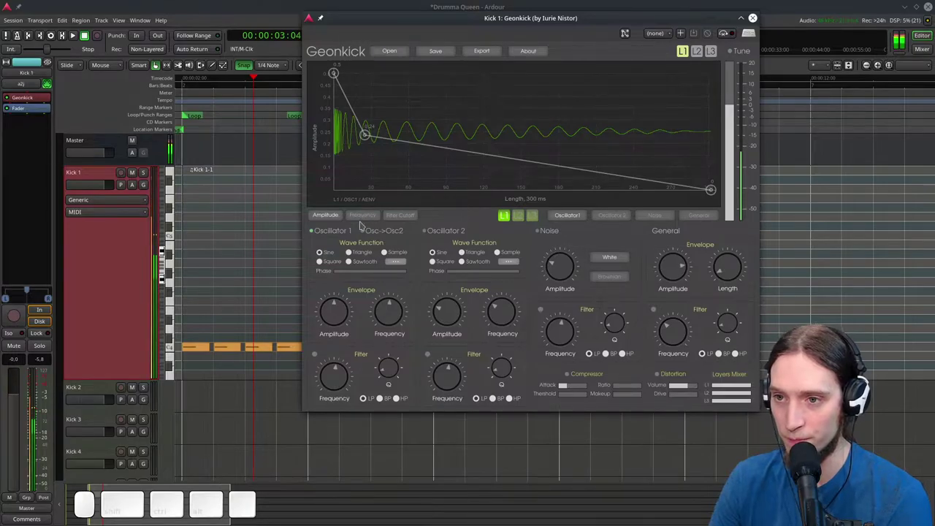
Shape an early dip, a quick peak right after it and a faster decaying tail
{"action": "left_click_drag", "start_coordinate": [366, 135], "coordinate": [389, 180]}
{"action": "left_click", "coordinate": [383, 145]}
{"action": "left_click_drag", "start_coordinate": [389, 179], "coordinate": [514, 154]}
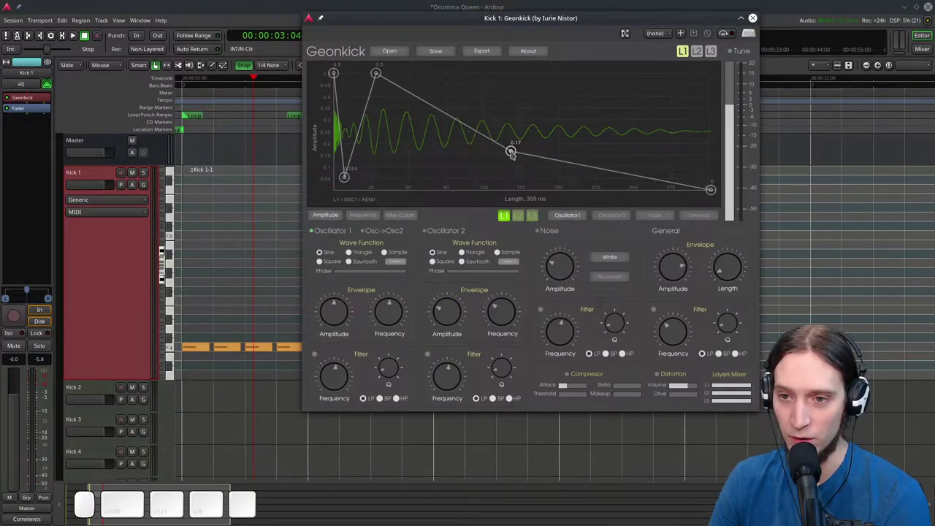
{"action": "left_click_drag", "start_coordinate": [513, 153], "coordinate": [465, 174]}
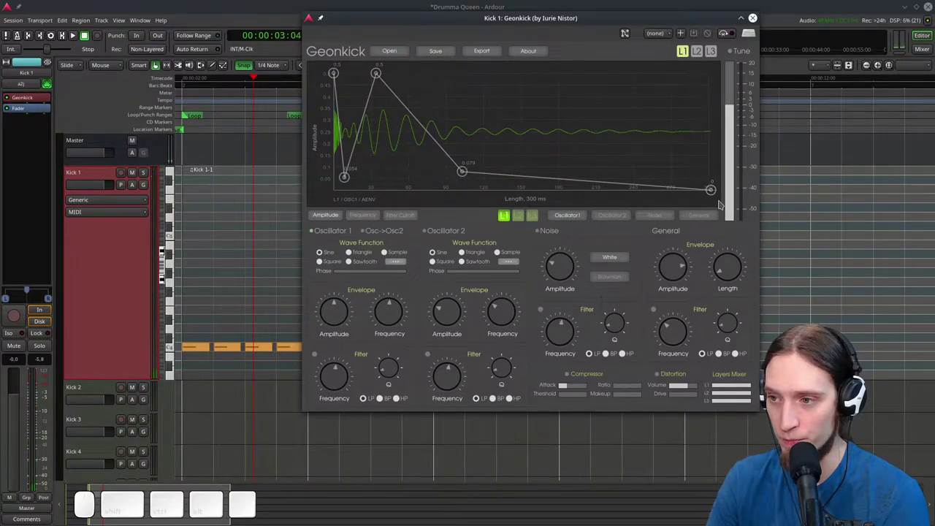
{"action": "left_click", "coordinate": [704, 217]}
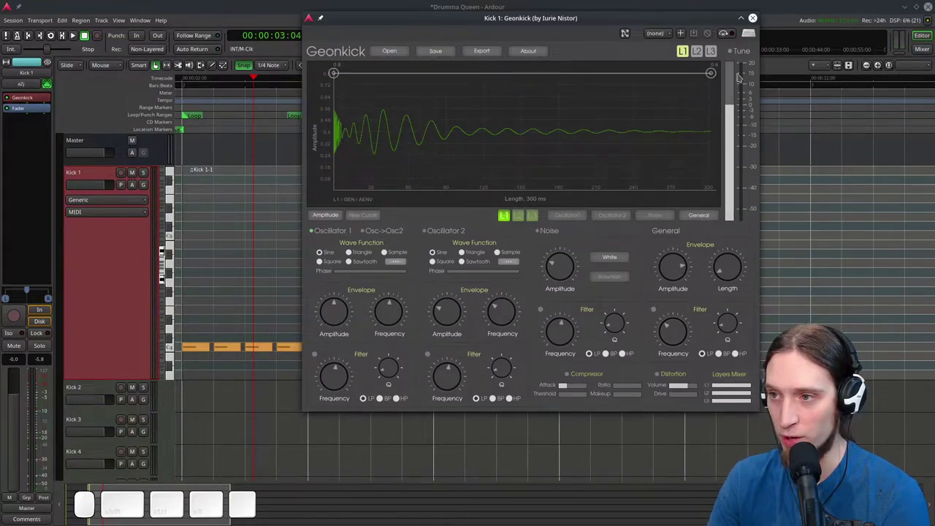
Hold the General amplitude at full until about halfway, then drop to zero before 300 ms
{"action": "left_click_drag", "start_coordinate": [711, 75], "coordinate": [656, 78]}
{"action": "double_click", "coordinate": [657, 78]}
{"action": "left_click_drag", "start_coordinate": [656, 78], "coordinate": [593, 256]}
{"action": "left_click_drag", "start_coordinate": [538, 72], "coordinate": [499, 66]}
{"action": "left_click", "coordinate": [500, 75]}
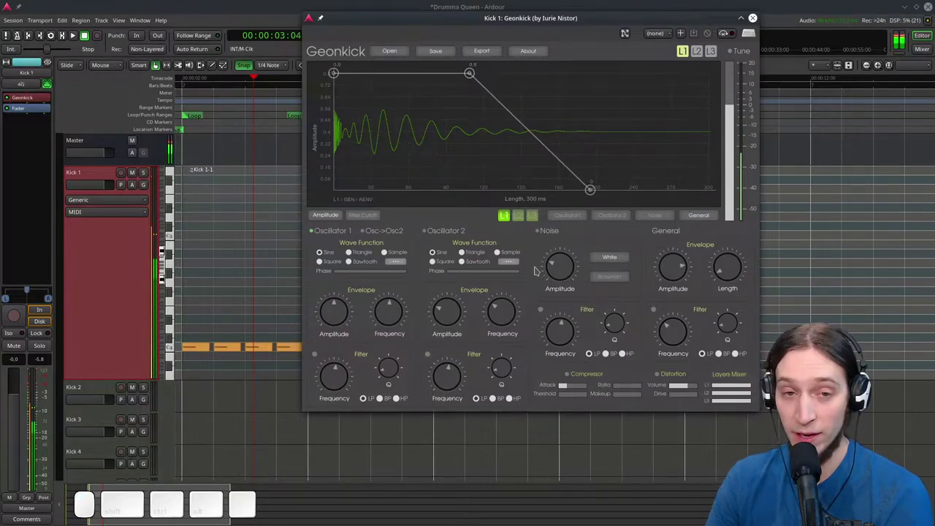
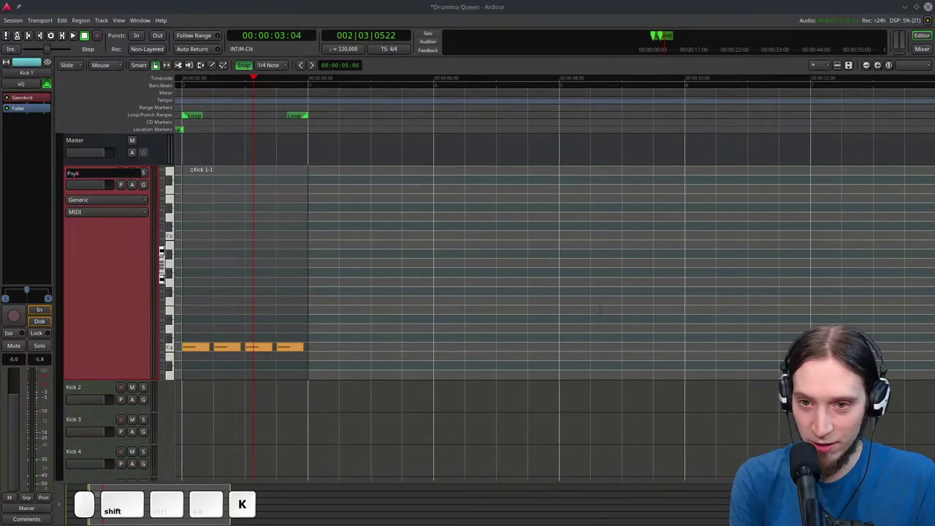
Confirm the new track name Psykick for the first kick track
{"action": "key", "text": "Return"}
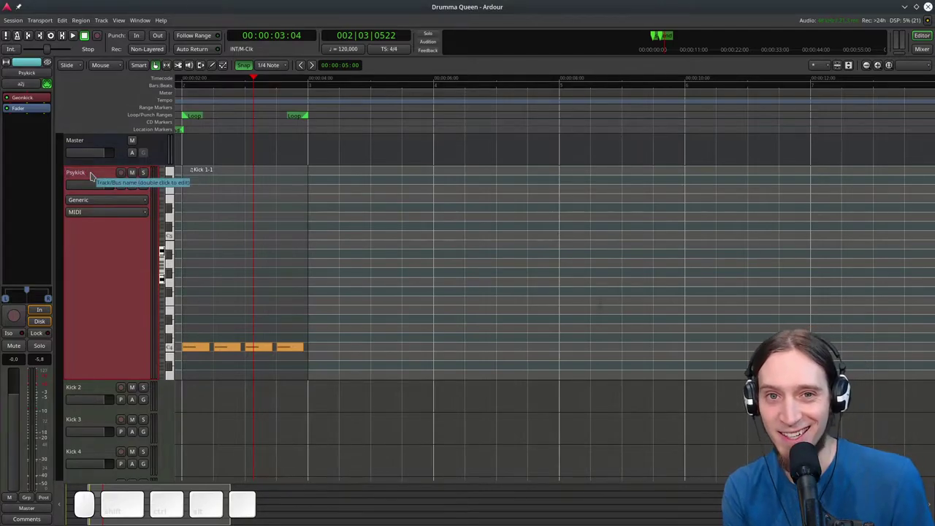
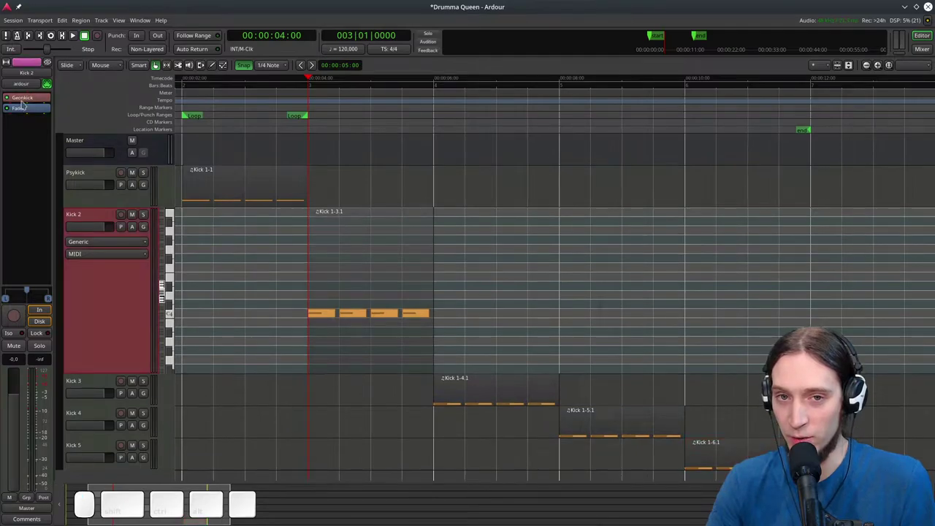
Bring up the Geonkick plugin for Kick 2 and its window options
{"action": "left_click", "coordinate": [29, 101]}
{"action": "right_click", "coordinate": [248, 9]}
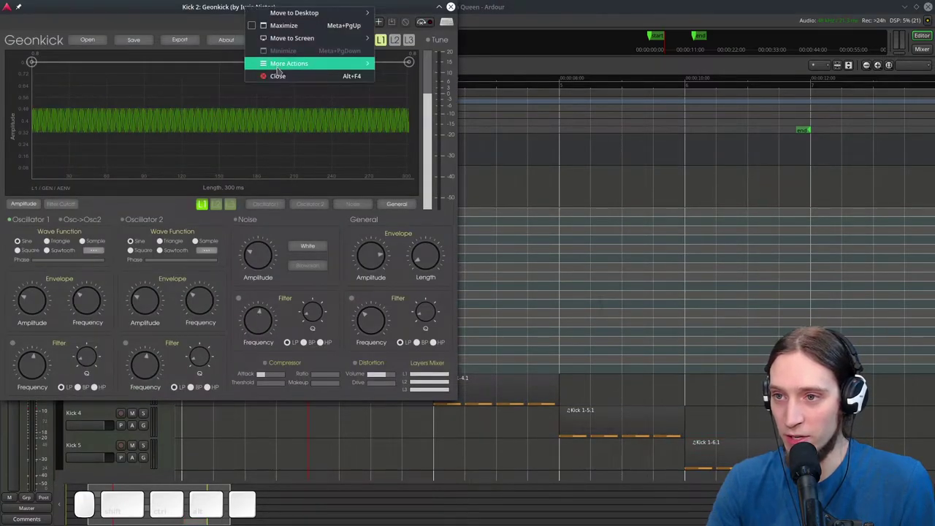
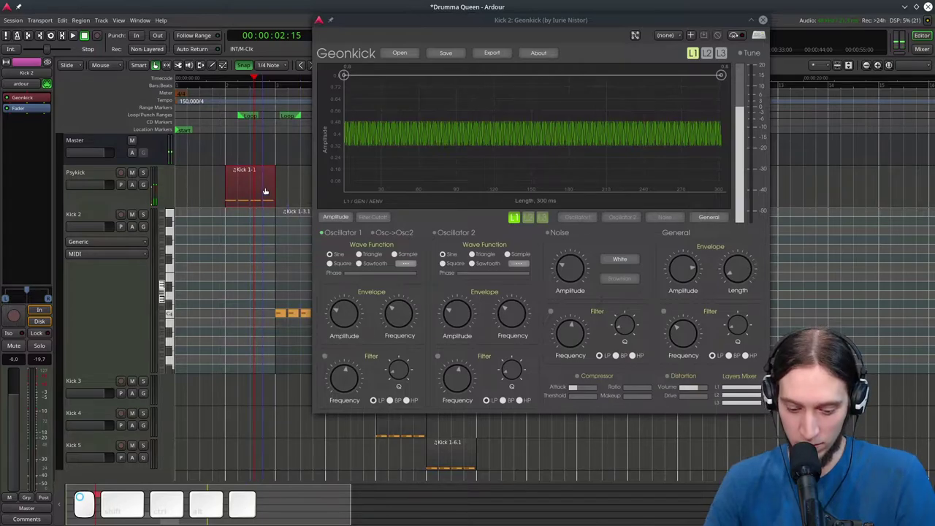
Loop the range around the Psykick region and audition it twice, stopping each time
{"action": "key", "text": "]"}
{"action": "key", "text": "l"}
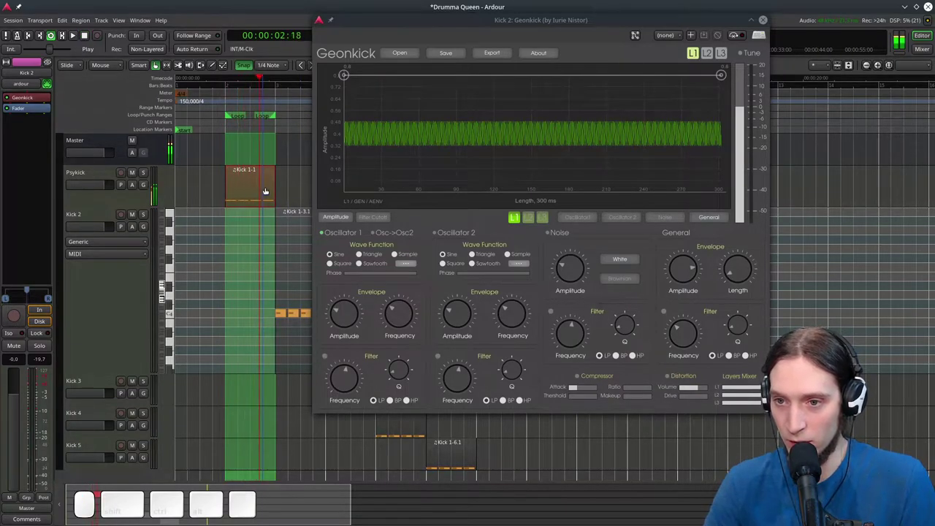
{"action": "key", "text": "space"}
{"action": "scroll", "scroll_direction": "up", "scroll_amount": 3}
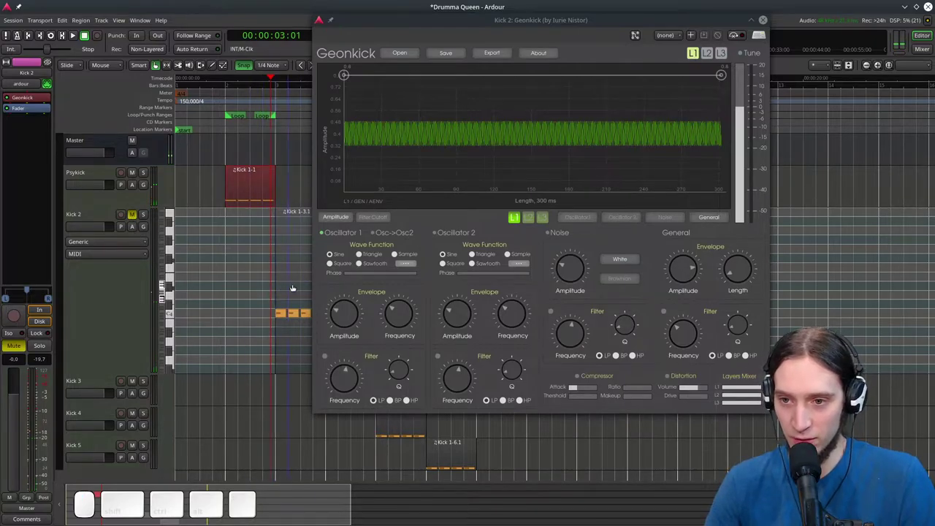
{"action": "key", "text": "]"}
{"action": "key", "text": "l"}
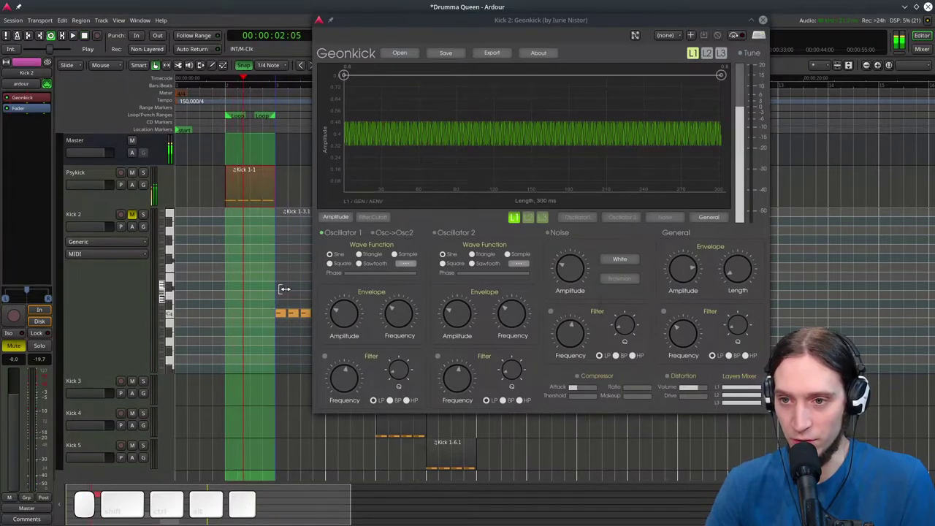
{"action": "key", "text": "space"}
{"action": "key", "text": "g"}
{"action": "scroll", "scroll_direction": "up", "scroll_amount": 3}
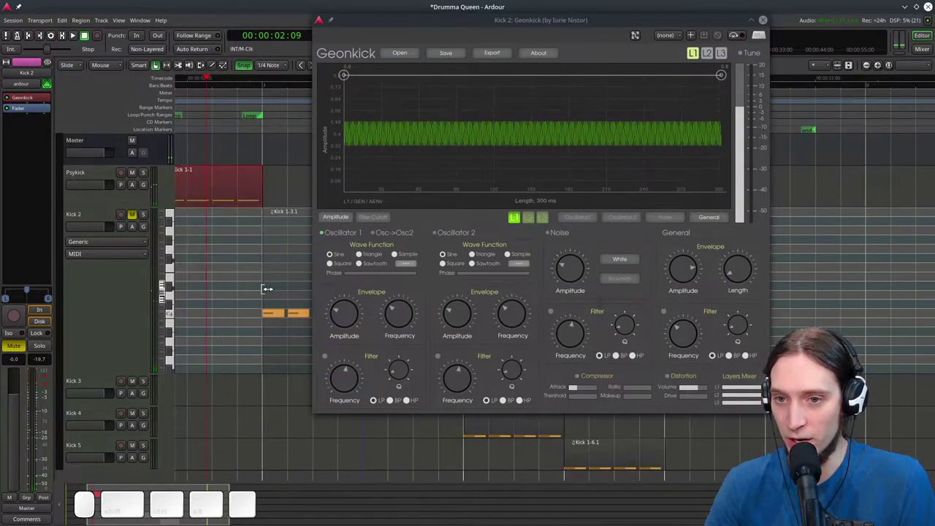
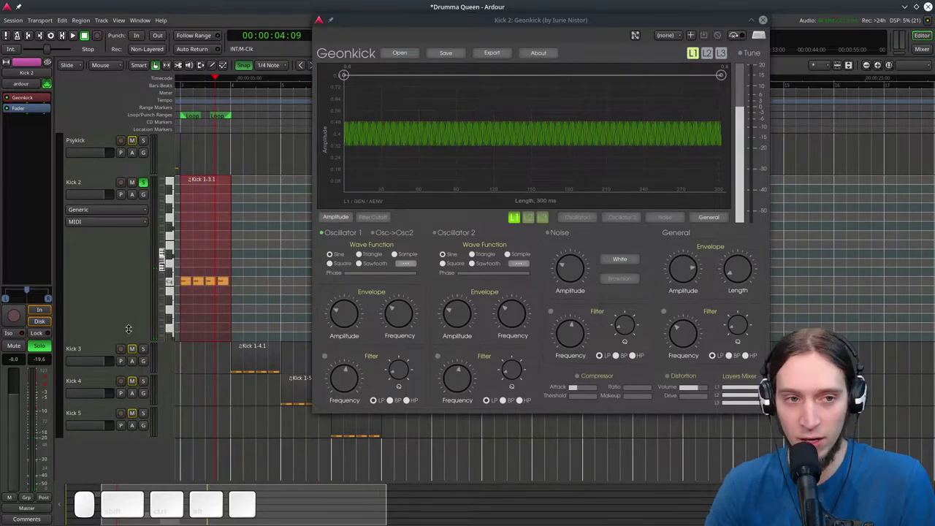
Move the plugin window aside and set Kick 2's MIDI input to a2j MPK mini MIDI 1
{"action": "left_click_drag", "start_coordinate": [176, 249], "coordinate": [176, 220]}
{"action": "left_click", "coordinate": [177, 295]}
{"action": "left_click", "coordinate": [177, 234]}
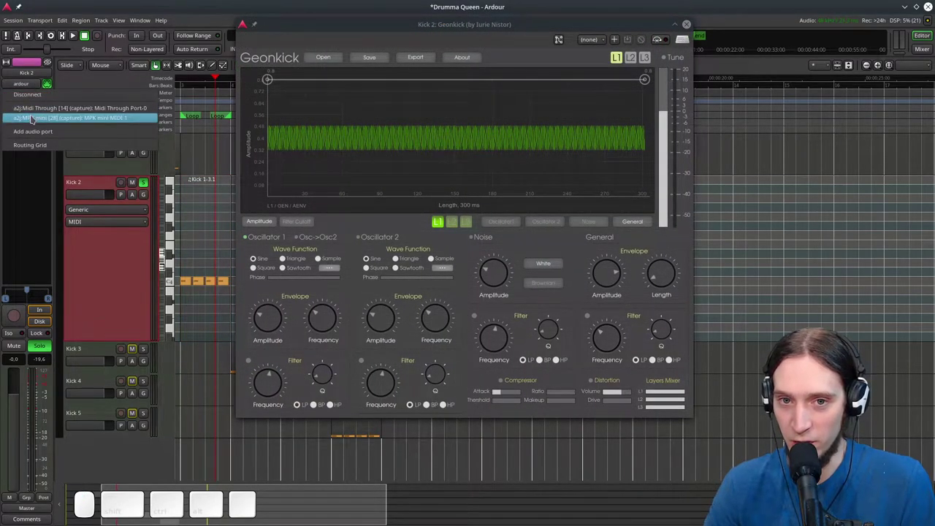
{"action": "left_click", "coordinate": [177, 233]}
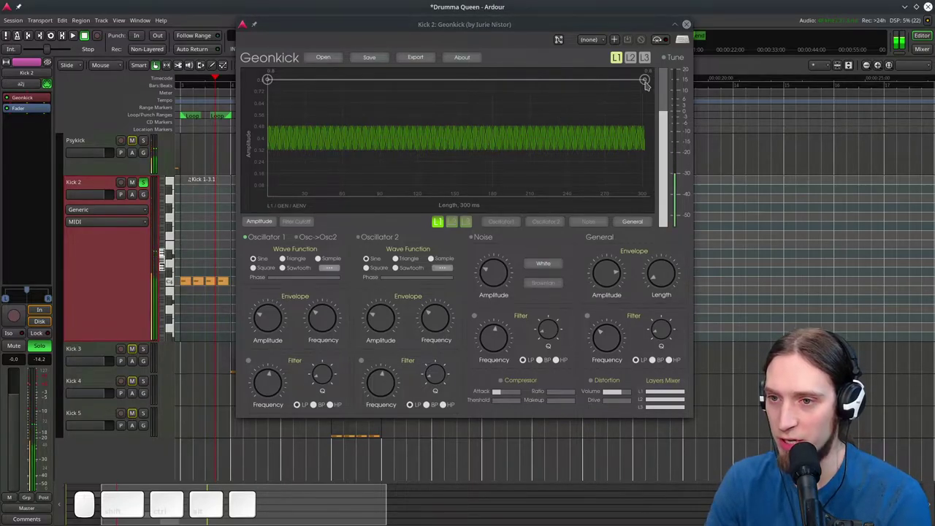
Shape Oscillator 1's pitch to fall over time with the final pitch down at 20 Hz
{"action": "left_click_drag", "start_coordinate": [177, 249], "coordinate": [177, 234]}
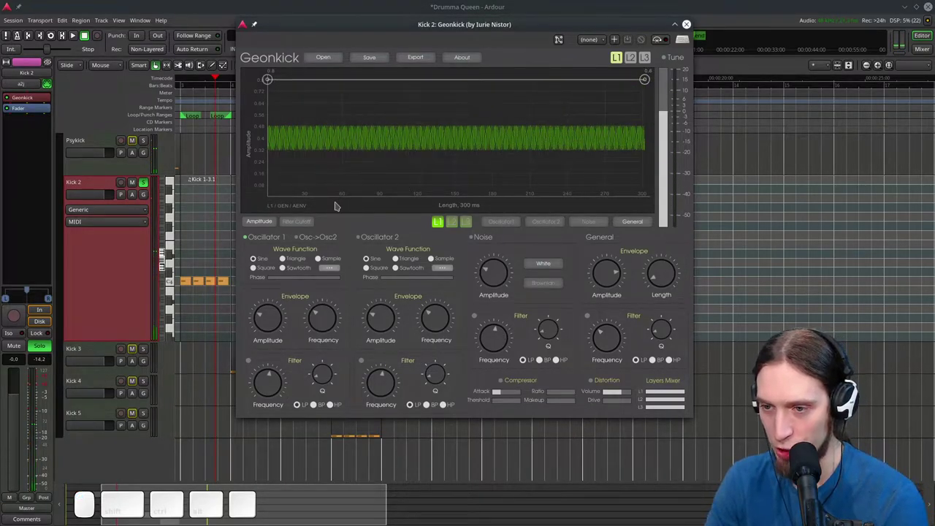
{"action": "left_click", "coordinate": [177, 295]}
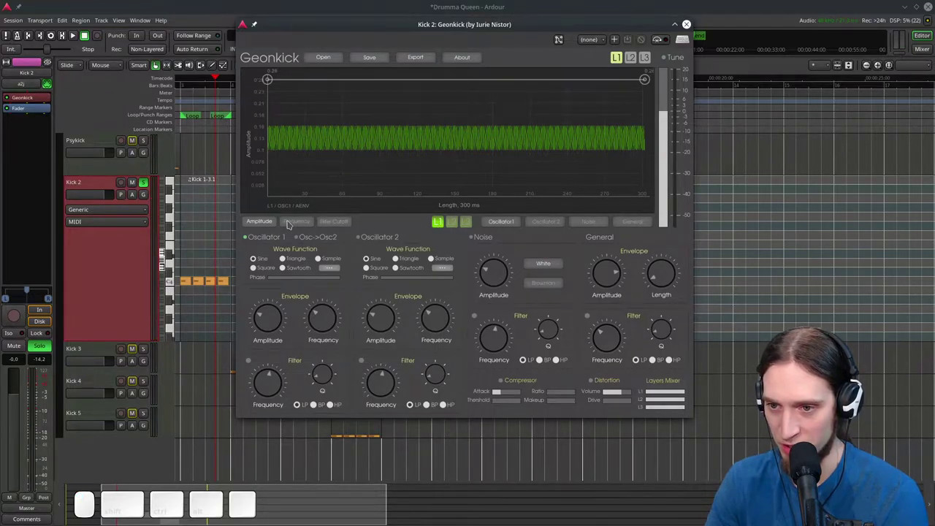
{"action": "left_click", "coordinate": [177, 294]}
{"action": "left_click", "coordinate": [176, 295]}
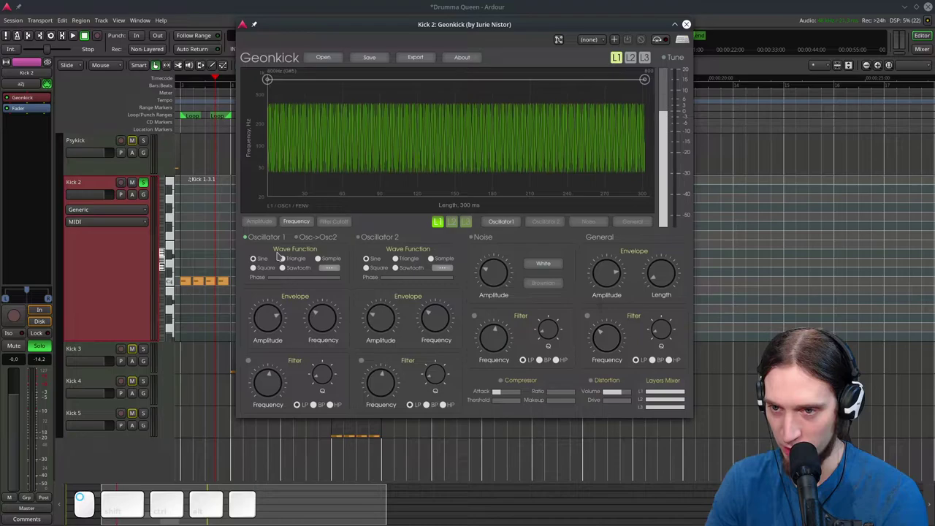
{"action": "left_click_drag", "start_coordinate": [176, 295], "coordinate": [177, 248]}
{"action": "left_click", "coordinate": [177, 294]}
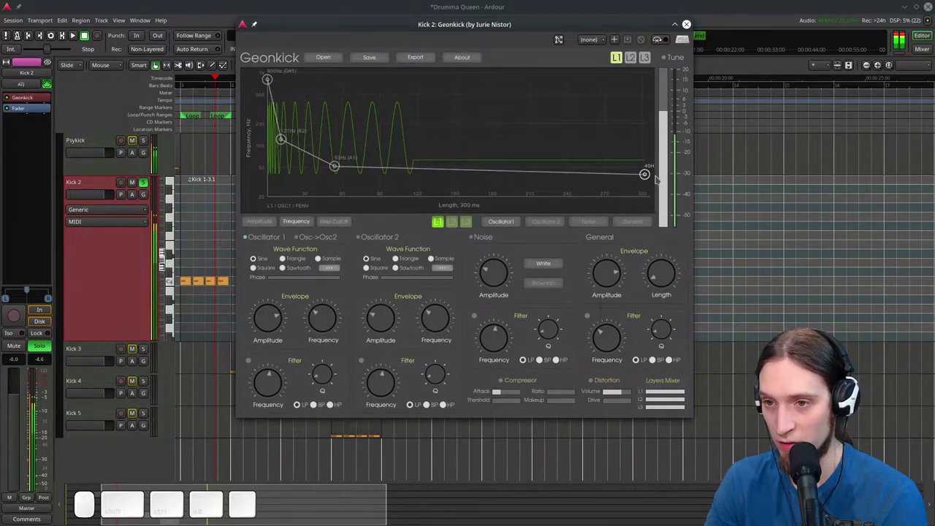
{"action": "left_click_drag", "start_coordinate": [177, 295], "coordinate": [177, 248]}
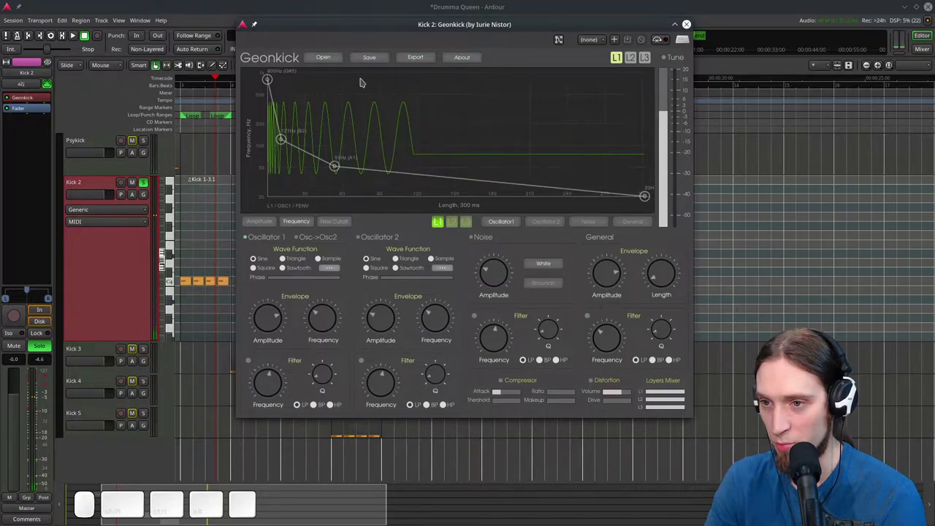
{"action": "left_click", "coordinate": [176, 295]}
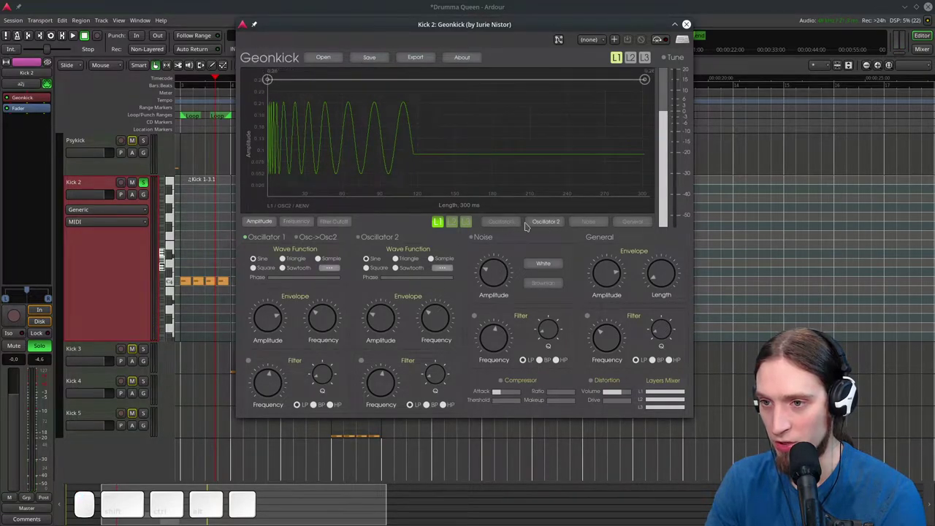
{"action": "left_click", "coordinate": [177, 294]}
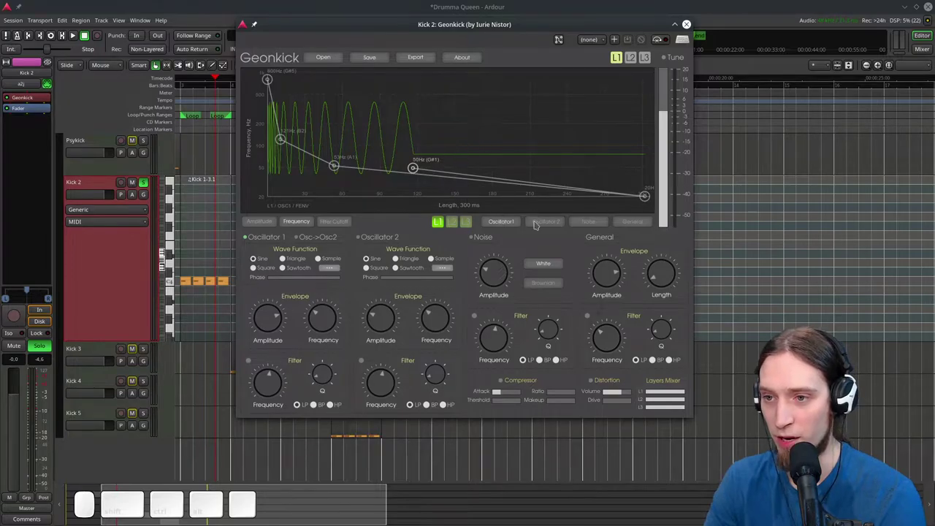
Add and remove pitch envelope points to clean up the falling curve
{"action": "left_click", "coordinate": [177, 294]}
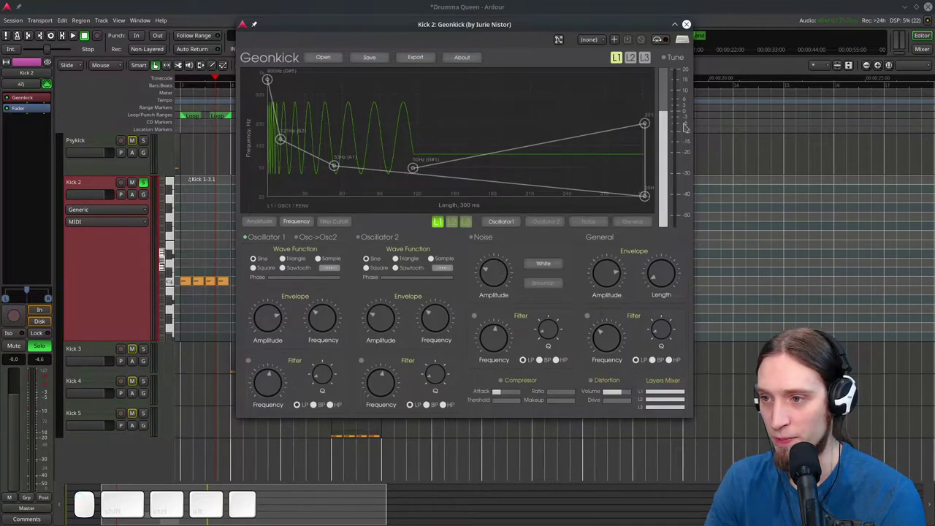
{"action": "right_click", "coordinate": [176, 295]}
{"action": "right_click", "coordinate": [177, 248]}
{"action": "right_click", "coordinate": [177, 248]}
{"action": "left_click", "coordinate": [176, 249]}
{"action": "right_click", "coordinate": [177, 295]}
{"action": "left_click", "coordinate": [177, 295]}
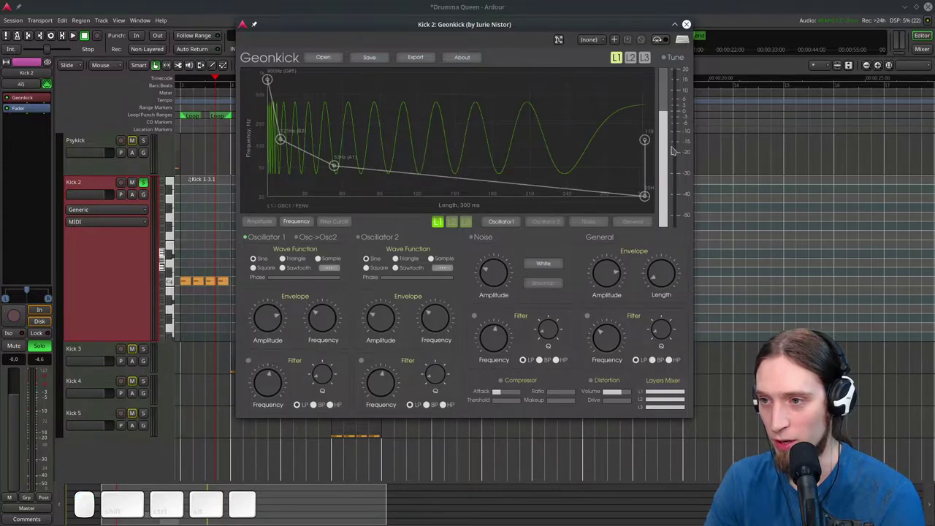
{"action": "right_click", "coordinate": [177, 248]}
{"action": "right_click", "coordinate": [177, 234]}
{"action": "left_click", "coordinate": [177, 234]}
{"action": "right_click", "coordinate": [176, 233]}
{"action": "right_click", "coordinate": [176, 234]}
{"action": "right_click", "coordinate": [176, 234]}
{"action": "right_click", "coordinate": [177, 248]}
Raise the starting pitch, move the middle point earlier and steepen the early drop
{"action": "left_click_drag", "start_coordinate": [177, 248], "coordinate": [177, 234]}
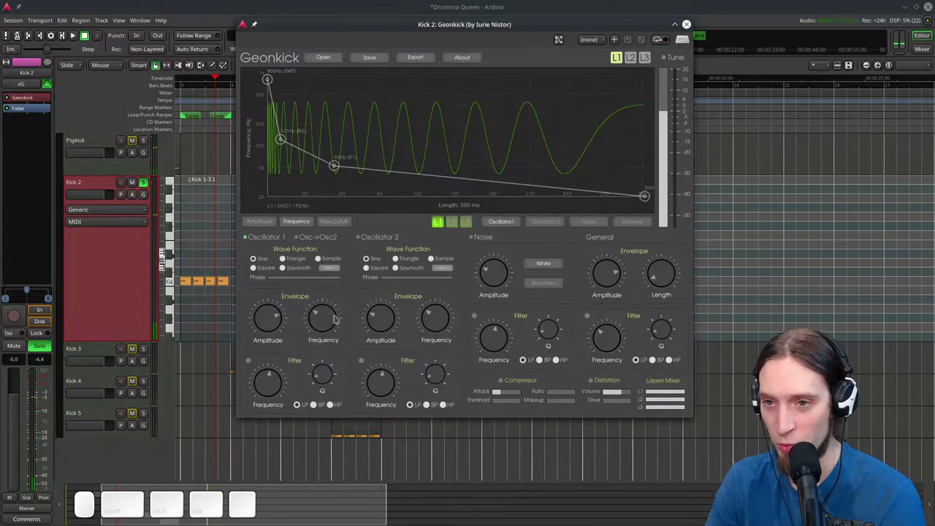
{"action": "left_click", "coordinate": [177, 249]}
{"action": "left_click_drag", "start_coordinate": [177, 248], "coordinate": [177, 233]}
{"action": "left_click_drag", "start_coordinate": [176, 233], "coordinate": [176, 248]}
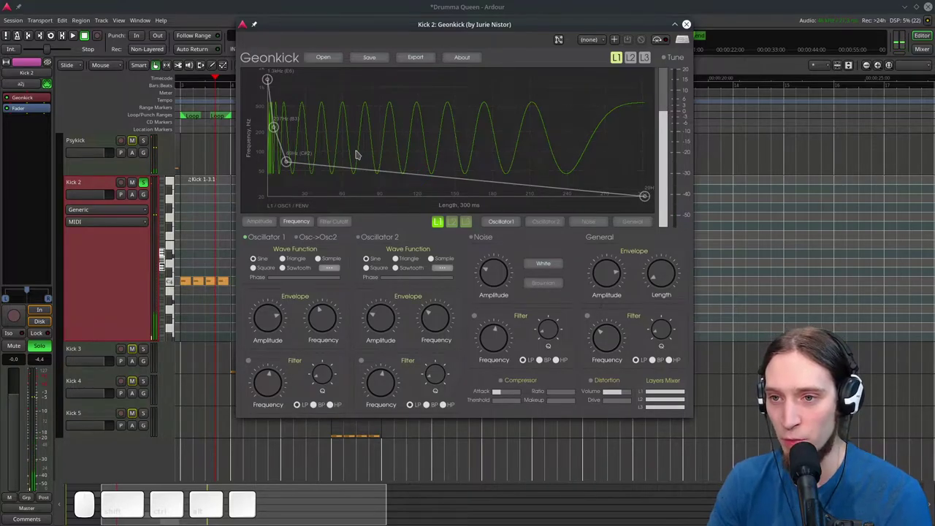
{"action": "left_click", "coordinate": [176, 294]}
{"action": "left_click", "coordinate": [177, 295]}
{"action": "left_click", "coordinate": [177, 234]}
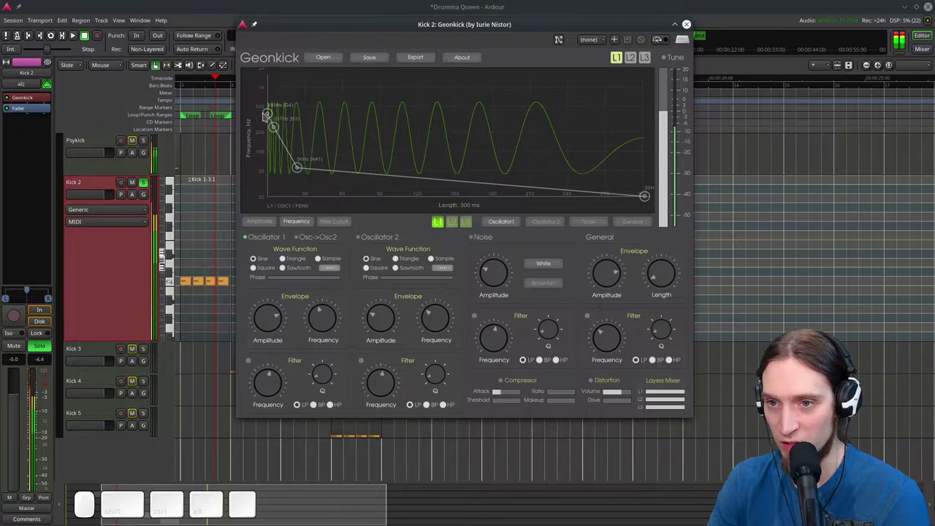
{"action": "left_click", "coordinate": [177, 248]}
{"action": "left_click", "coordinate": [177, 249]}
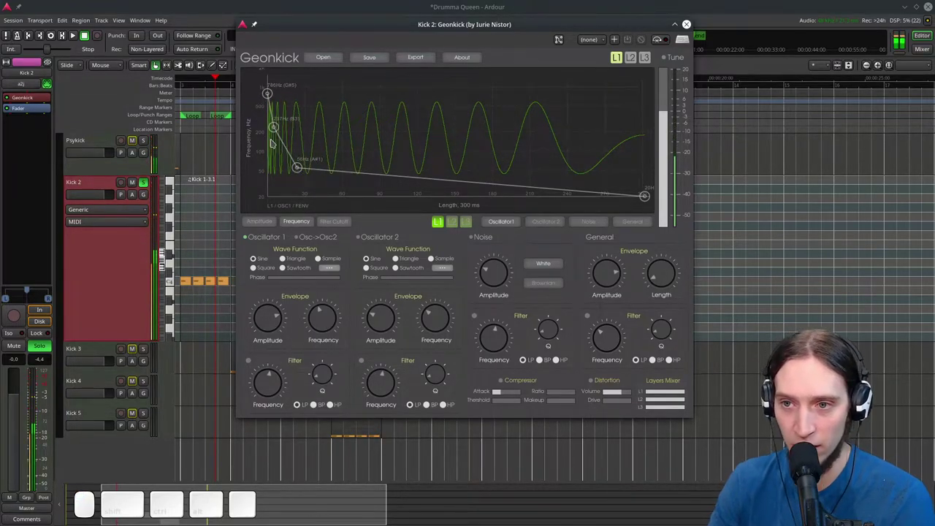
{"action": "left_click", "coordinate": [176, 249]}
{"action": "left_click", "coordinate": [176, 234]}
{"action": "left_click", "coordinate": [176, 234]}
{"action": "left_click", "coordinate": [177, 234]}
{"action": "left_click_drag", "start_coordinate": [177, 248], "coordinate": [177, 248]}
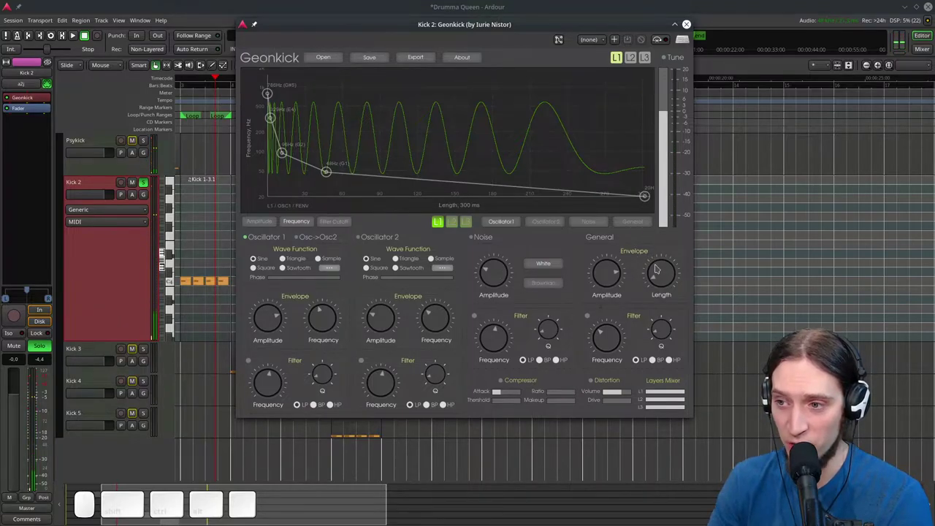
Shorten the kick's General length down to 168 ms
{"action": "left_click", "coordinate": [177, 249]}
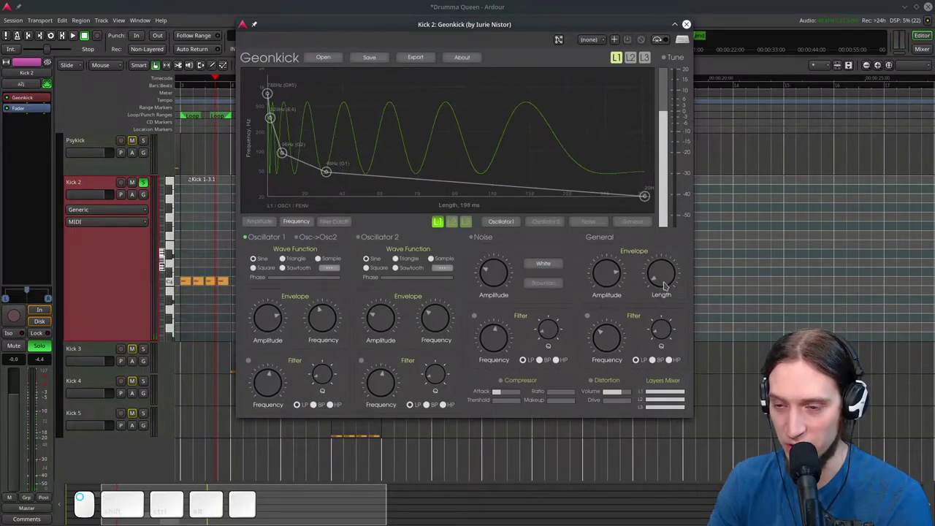
{"action": "left_click", "coordinate": [177, 234]}
{"action": "left_click", "coordinate": [177, 234]}
{"action": "left_click", "coordinate": [177, 249]}
{"action": "left_click", "coordinate": [176, 248]}
{"action": "left_click", "coordinate": [177, 248]}
Make final adjustments to the pitch envelope points
{"action": "left_click", "coordinate": [177, 249]}
{"action": "left_click", "coordinate": [177, 248]}
{"action": "left_click", "coordinate": [177, 234]}
{"action": "left_click", "coordinate": [177, 248]}
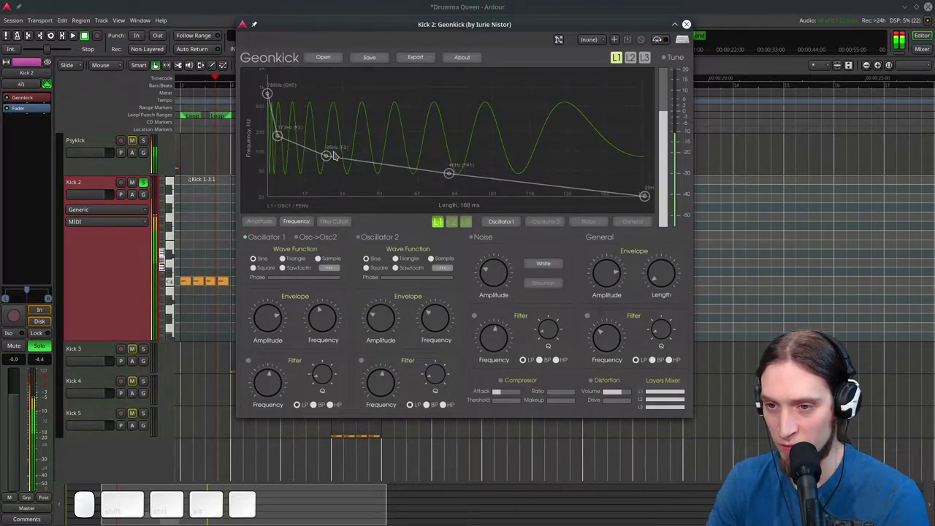
{"action": "left_click", "coordinate": [177, 249]}
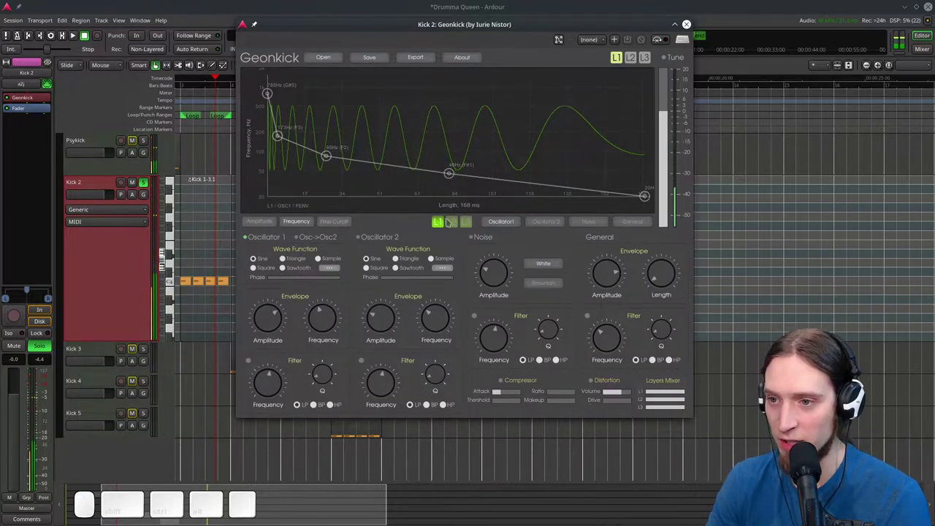
Give Oscillator 1's amplitude envelope a tall early peak and drop its end to silence
{"action": "left_click", "coordinate": [177, 234]}
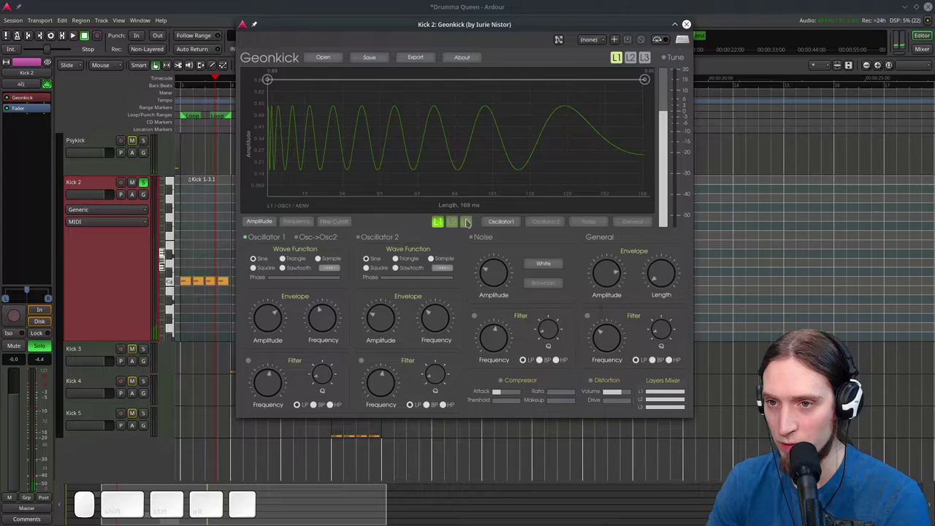
{"action": "left_click", "coordinate": [176, 248]}
{"action": "left_click_drag", "start_coordinate": [177, 248], "coordinate": [177, 294]}
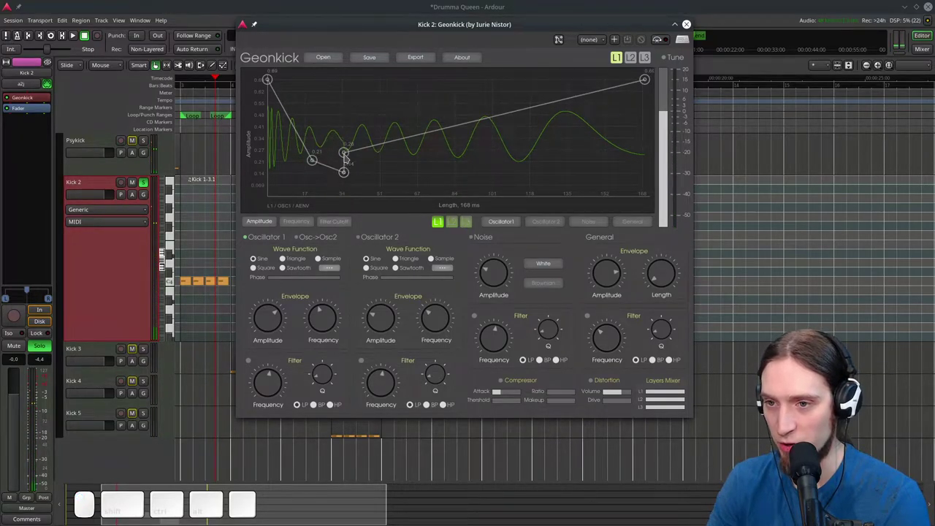
{"action": "left_click", "coordinate": [176, 294]}
{"action": "left_click", "coordinate": [177, 249]}
{"action": "left_click", "coordinate": [177, 234]}
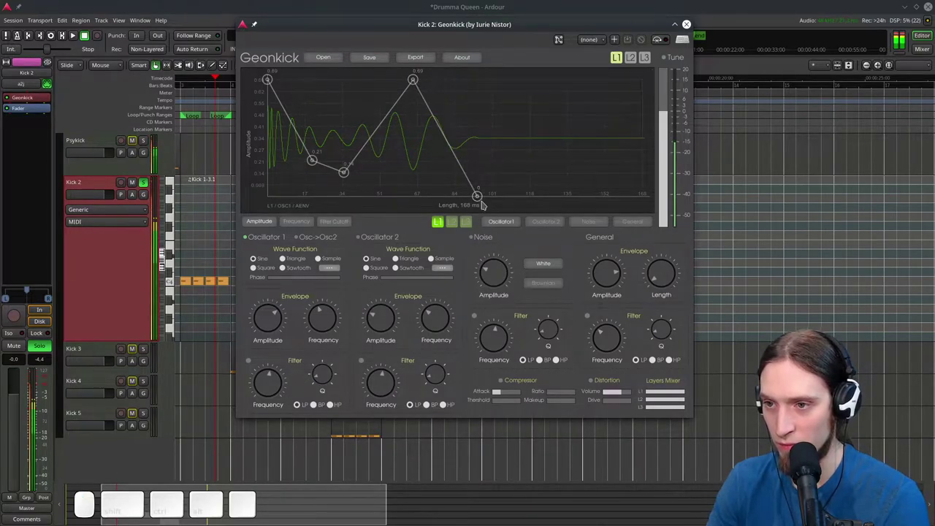
{"action": "left_click", "coordinate": [177, 248]}
{"action": "left_click", "coordinate": [177, 294]}
{"action": "left_click", "coordinate": [177, 332]}
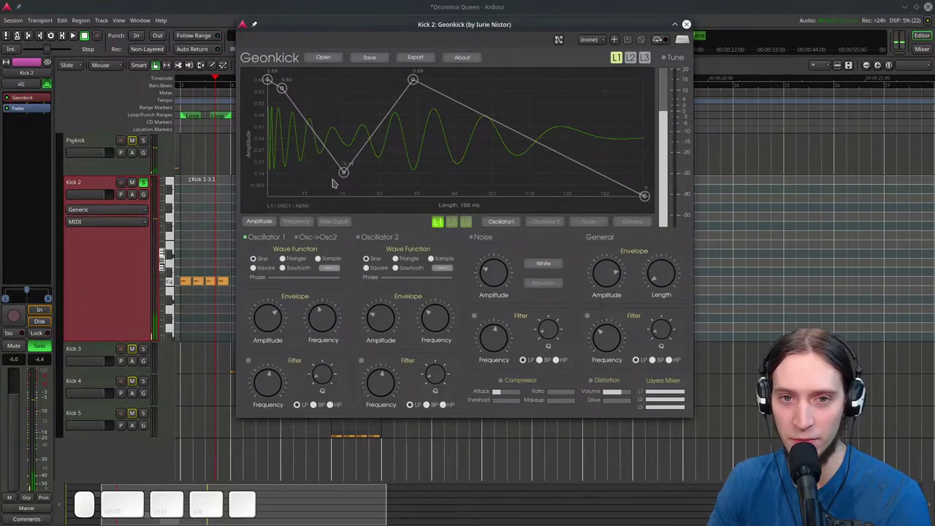
Place an early dip, lower the middle peak for a long decay, and switch on the noise layer
{"action": "left_click", "coordinate": [177, 234]}
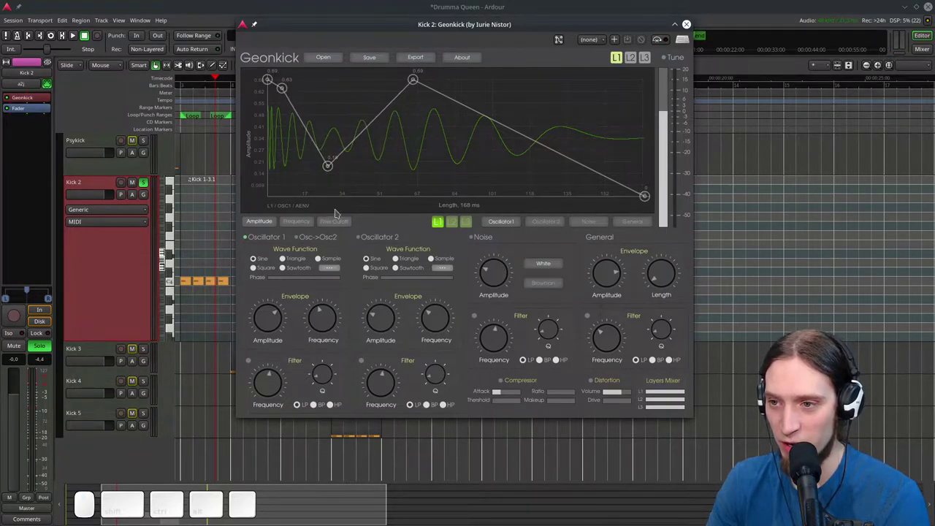
{"action": "left_click", "coordinate": [177, 233]}
{"action": "left_click", "coordinate": [176, 249]}
{"action": "left_click", "coordinate": [177, 234]}
{"action": "left_click_drag", "start_coordinate": [176, 234], "coordinate": [176, 248]}
{"action": "left_click", "coordinate": [177, 248]}
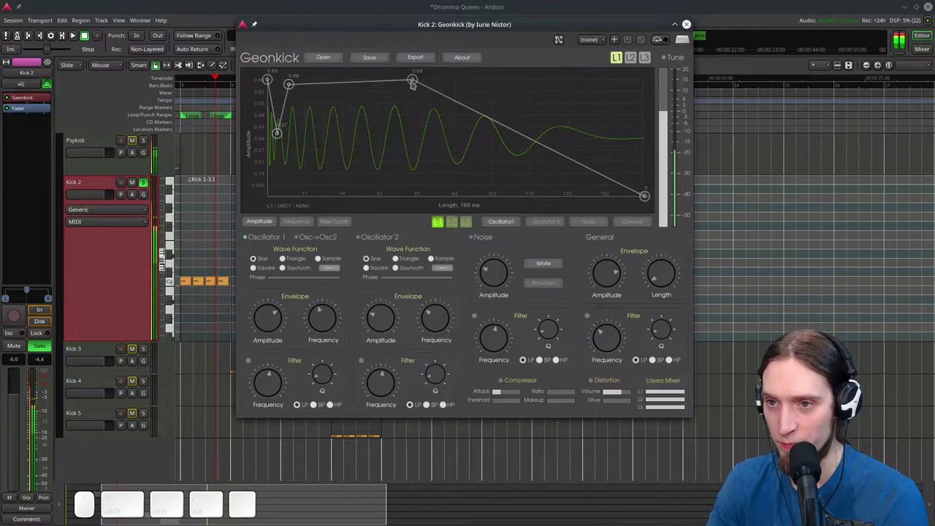
{"action": "left_click", "coordinate": [177, 295]}
{"action": "left_click", "coordinate": [177, 295]}
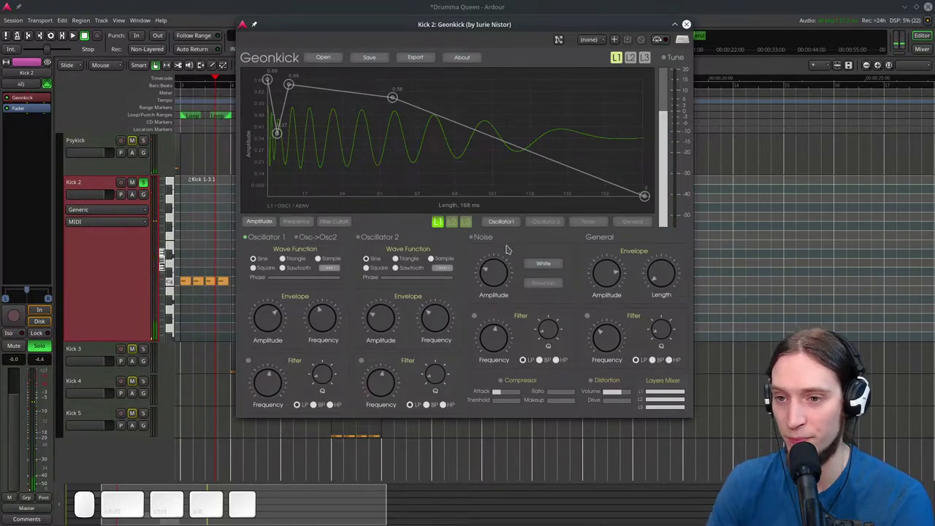
{"action": "left_click", "coordinate": [177, 295]}
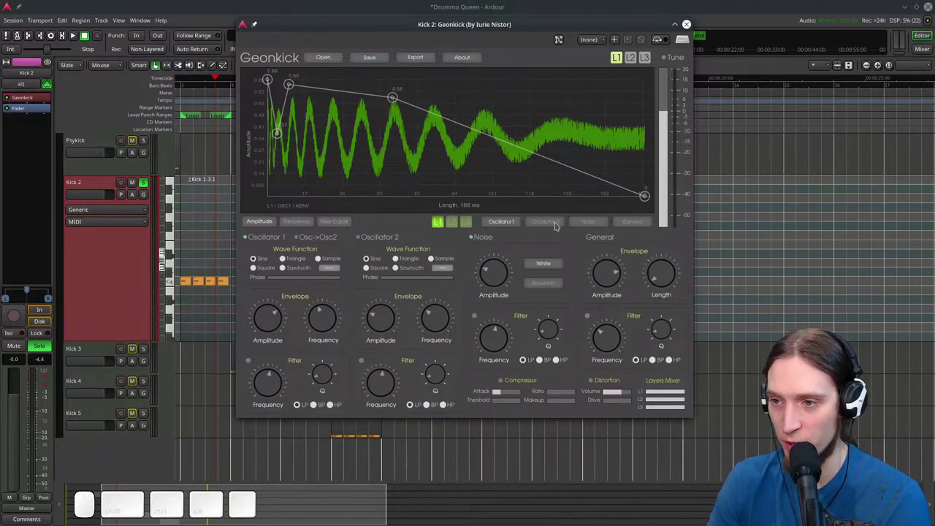
Shape Kick 2's noise amplitude envelope into a short spike that falls to near zero early
{"action": "left_click", "coordinate": [176, 294]}
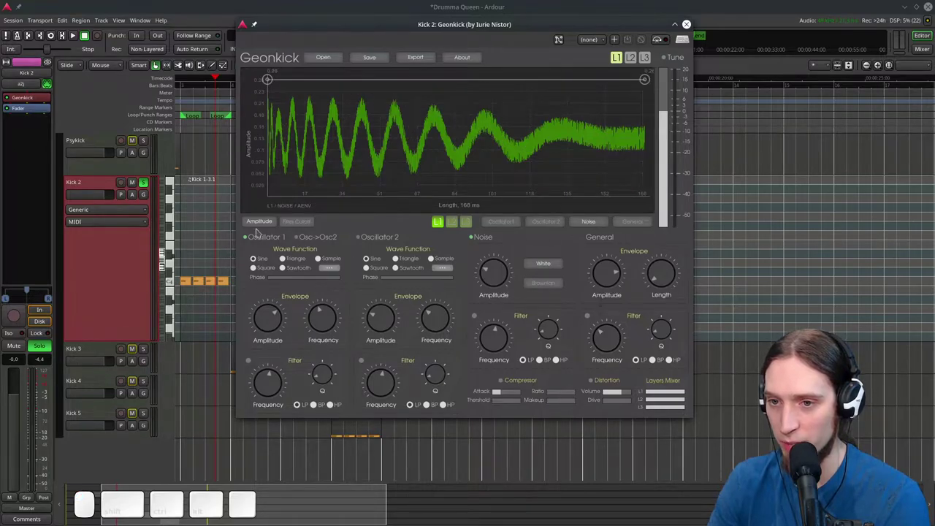
{"action": "left_click", "coordinate": [177, 295]}
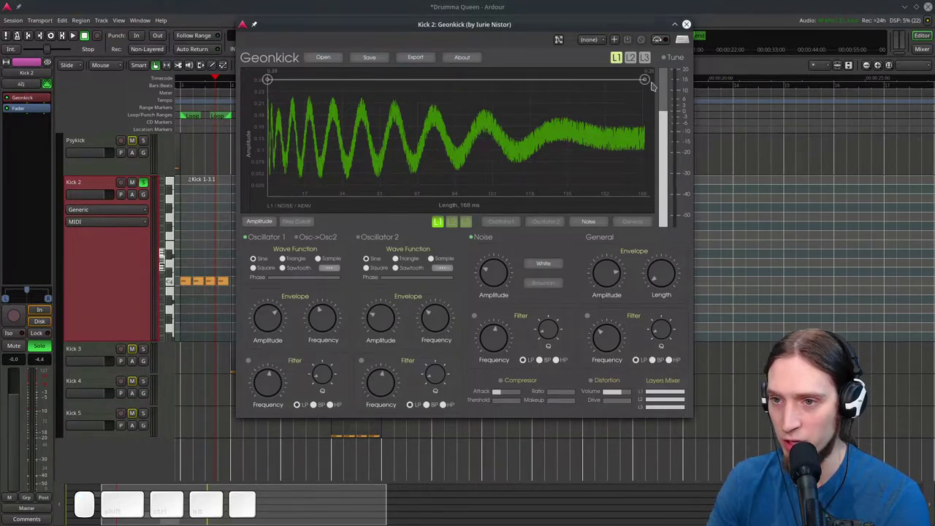
{"action": "left_click", "coordinate": [176, 294]}
{"action": "left_click_drag", "start_coordinate": [177, 294], "coordinate": [176, 234]}
{"action": "left_click", "coordinate": [176, 234]}
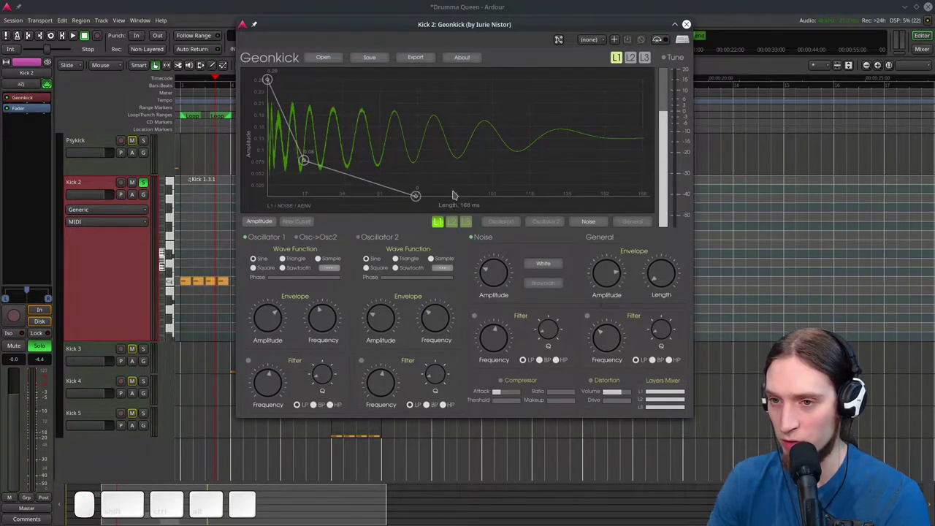
{"action": "left_click_drag", "start_coordinate": [177, 248], "coordinate": [177, 234]}
{"action": "left_click", "coordinate": [176, 295]}
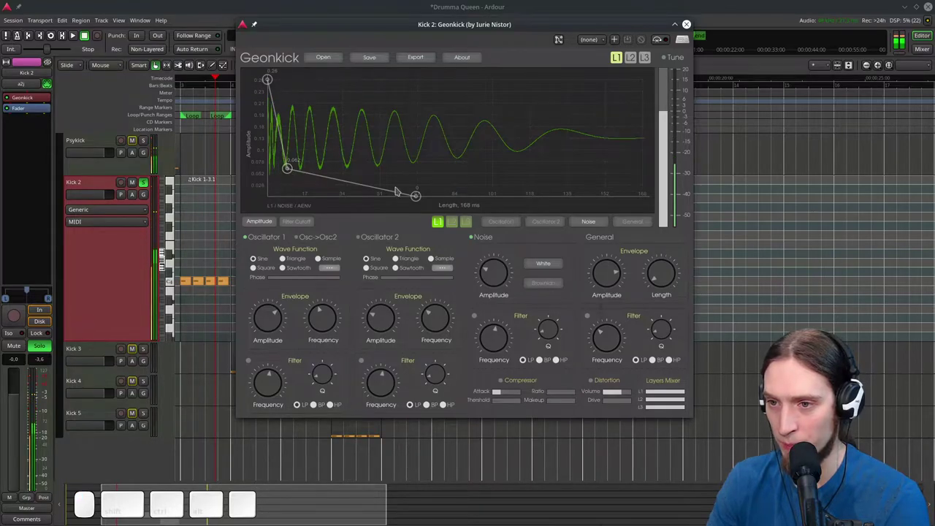
{"action": "left_click", "coordinate": [177, 295]}
{"action": "left_click", "coordinate": [177, 233]}
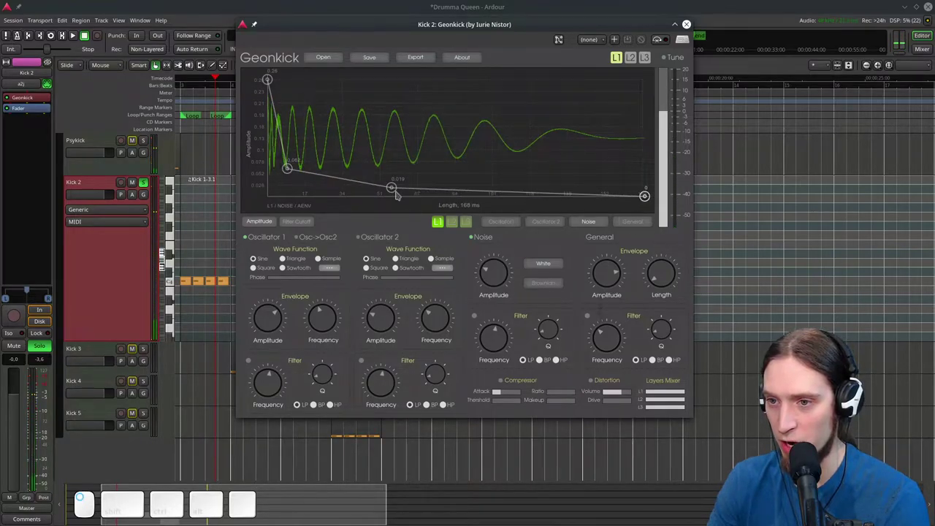
{"action": "left_click_drag", "start_coordinate": [177, 248], "coordinate": [177, 295]}
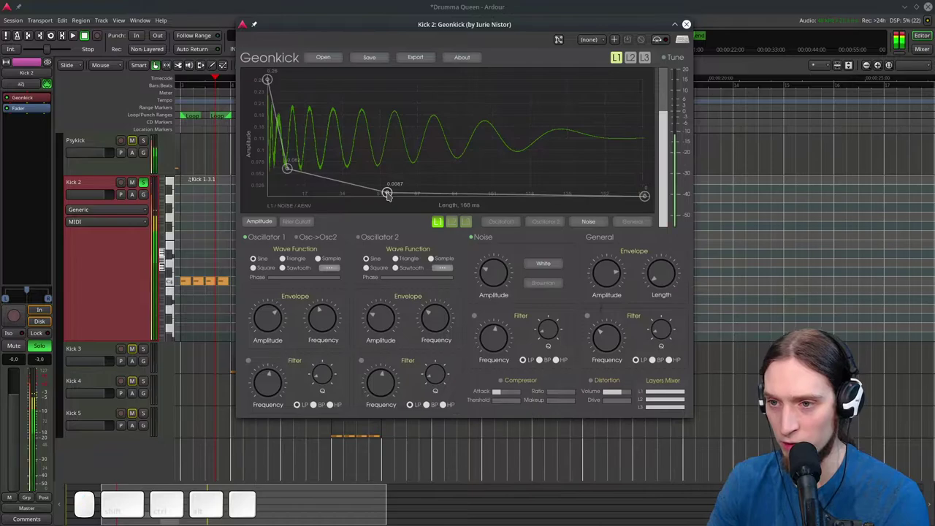
{"action": "left_click", "coordinate": [177, 295]}
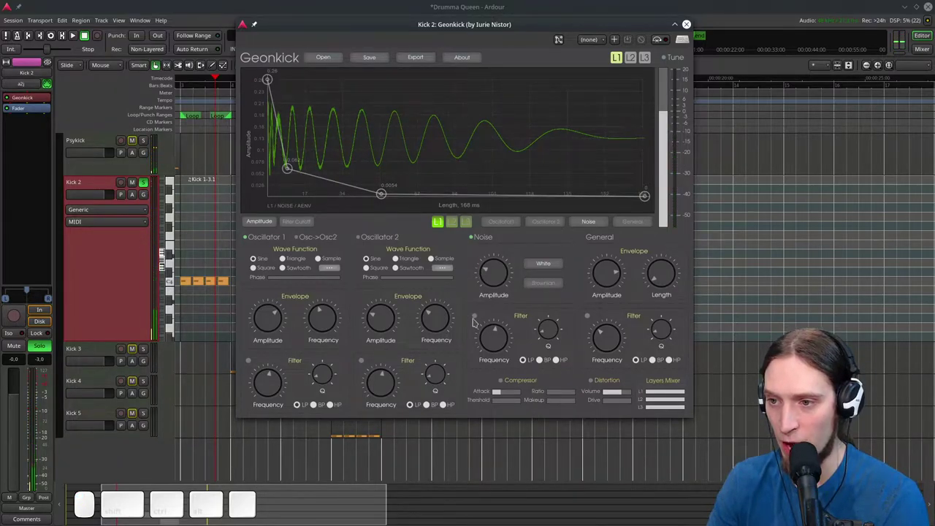
Enable the noise filter for Kick 2 and choose its filter type
{"action": "left_click", "coordinate": [177, 331]}
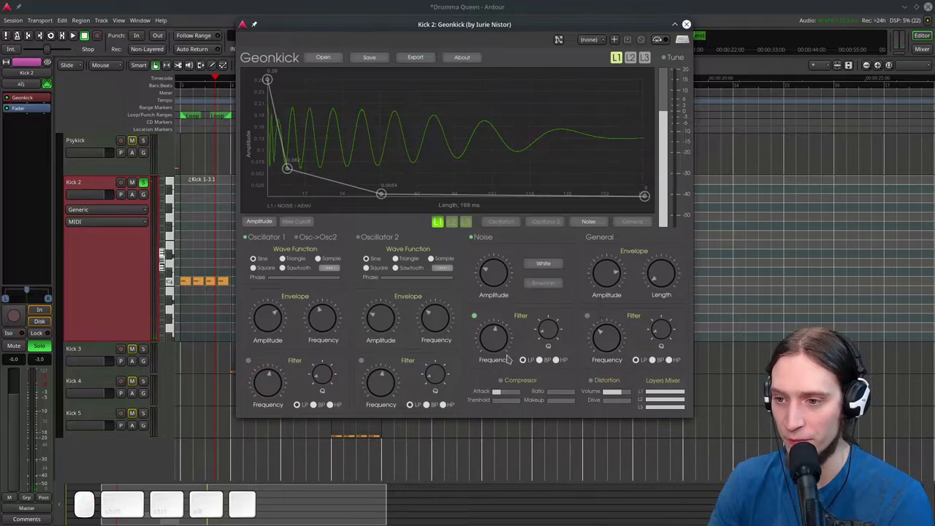
{"action": "left_click", "coordinate": [177, 294]}
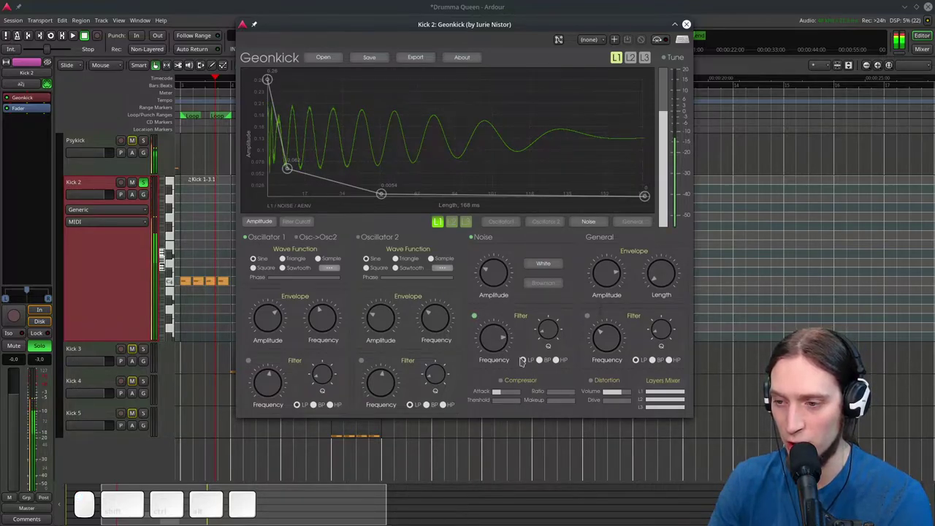
{"action": "left_click", "coordinate": [177, 294]}
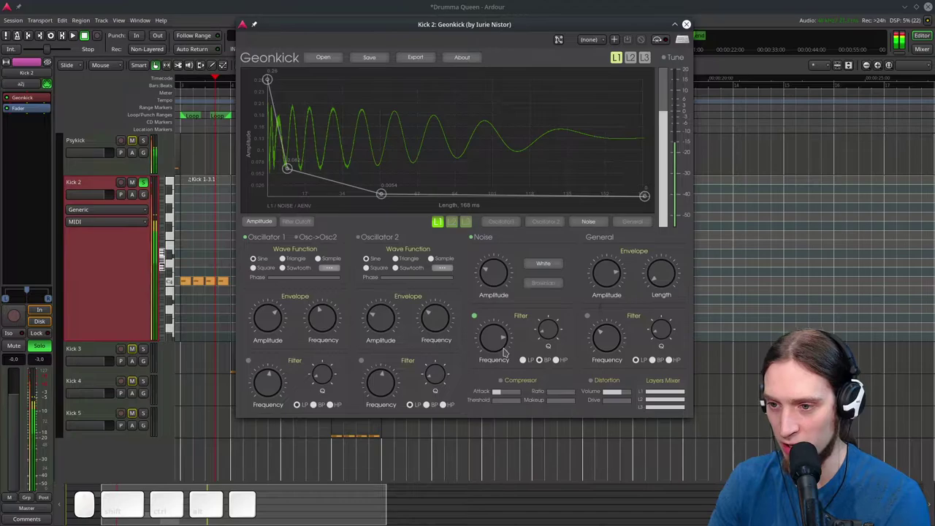
{"action": "left_click", "coordinate": [177, 248]}
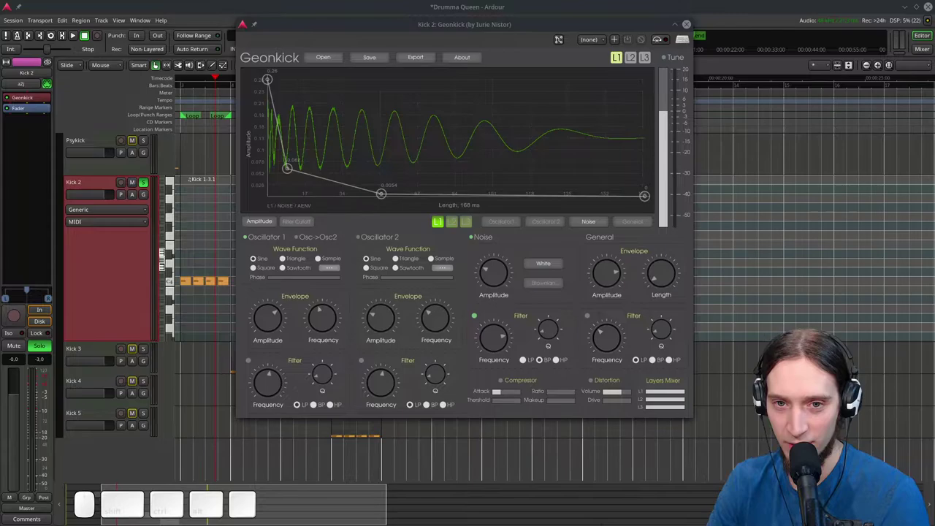
{"action": "left_click", "coordinate": [177, 234]}
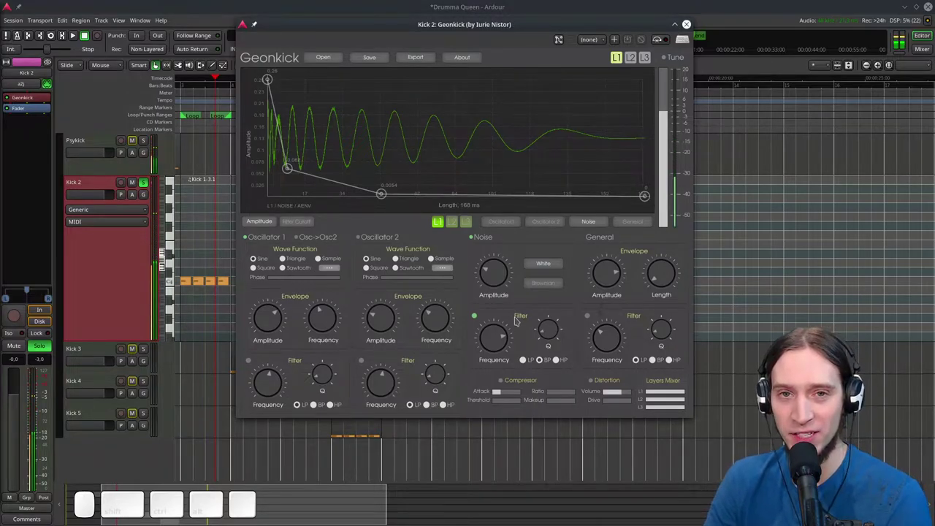
{"action": "left_click", "coordinate": [177, 234]}
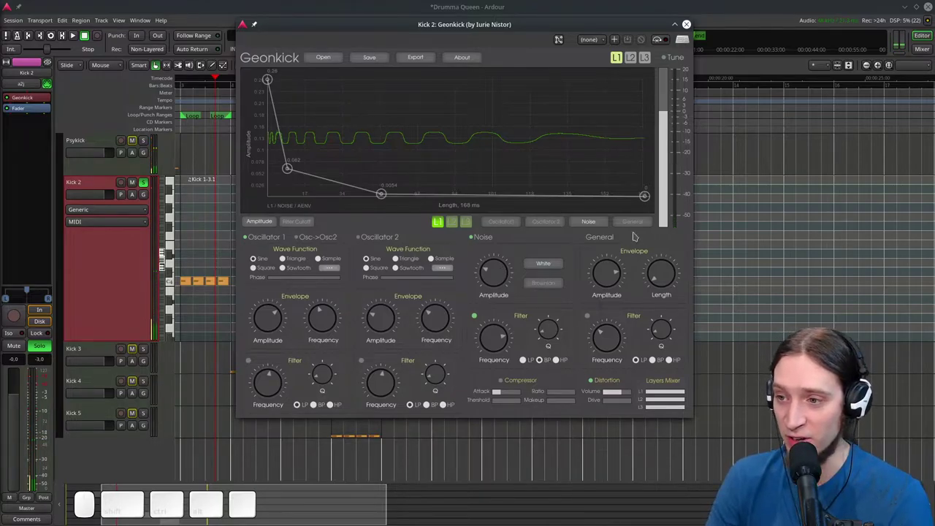
Lower Kick 2's overall amplitude level and raise the distortion volume and amount
{"action": "left_click", "coordinate": [177, 234]}
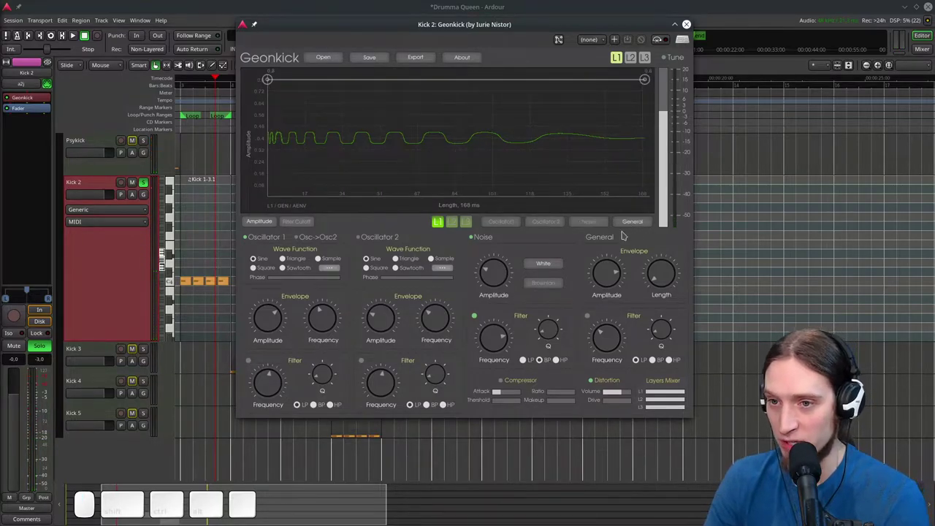
{"action": "left_click_drag", "start_coordinate": [177, 249], "coordinate": [177, 294]}
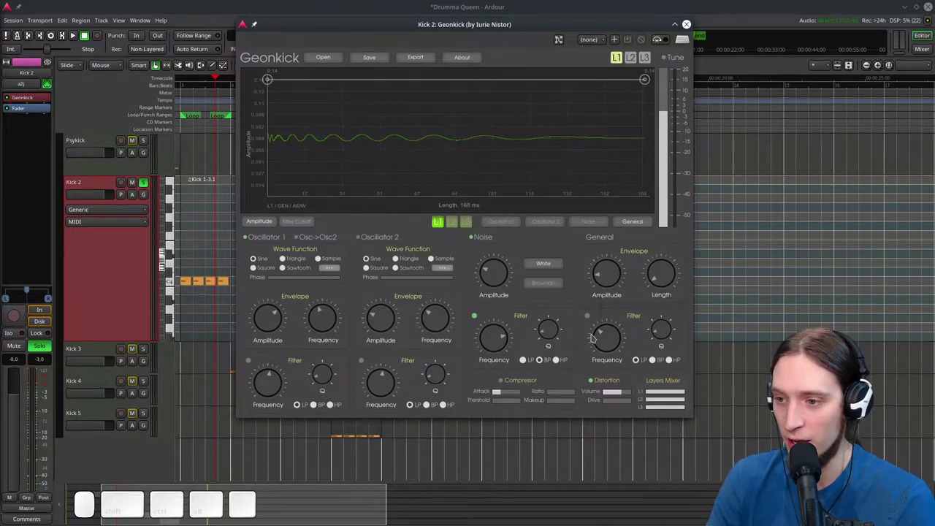
{"action": "left_click_drag", "start_coordinate": [177, 248], "coordinate": [643, 396]}
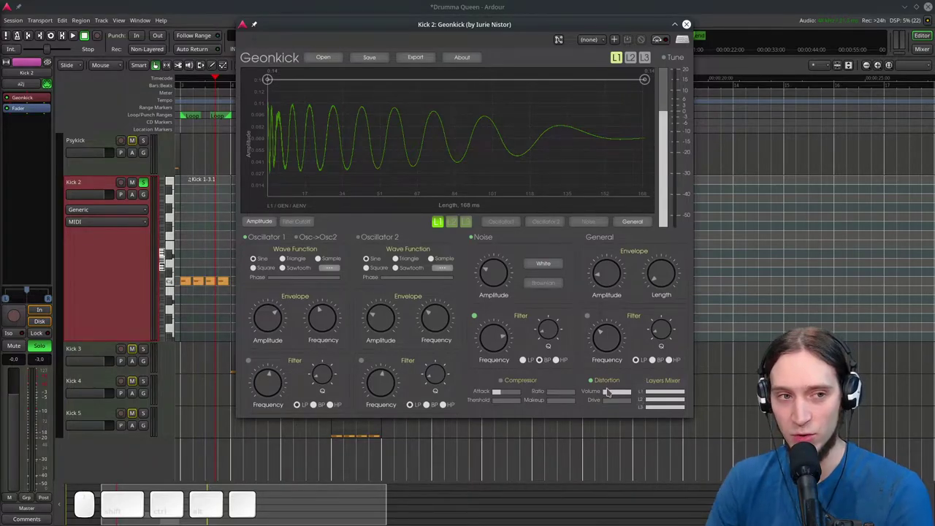
{"action": "left_click_drag", "start_coordinate": [176, 248], "coordinate": [177, 248]}
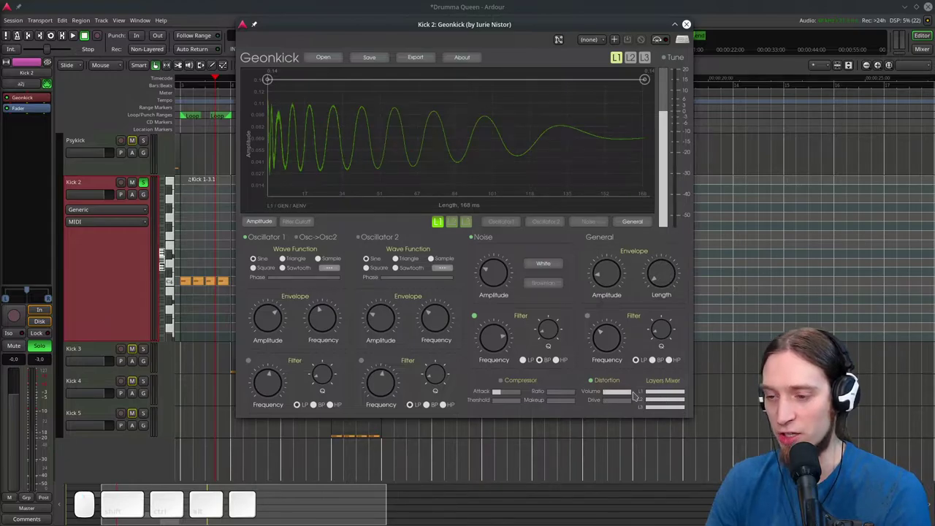
{"action": "left_click_drag", "start_coordinate": [632, 394], "coordinate": [632, 391]}
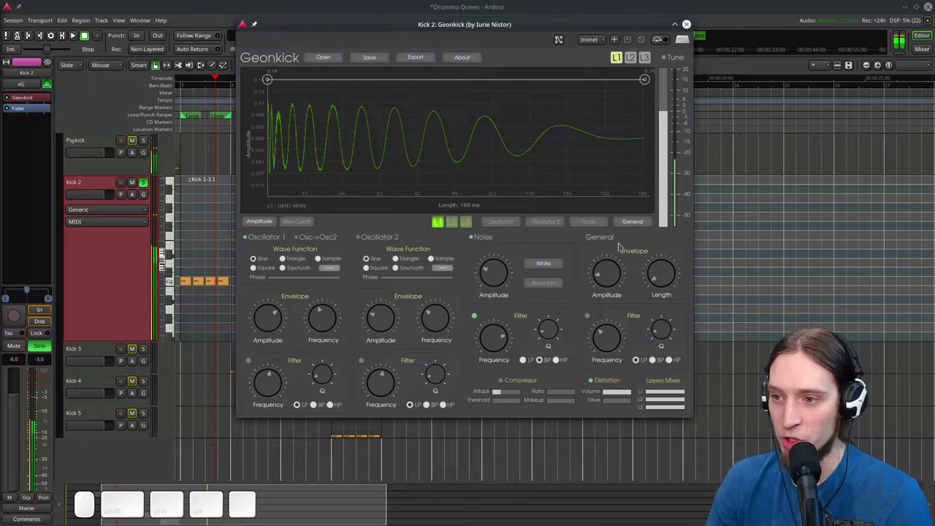
Reshape the overall amplitude envelope to spike, dip near zero, then rise to a second peak around 0.45
{"action": "left_click_drag", "start_coordinate": [611, 279], "coordinate": [621, 200]}
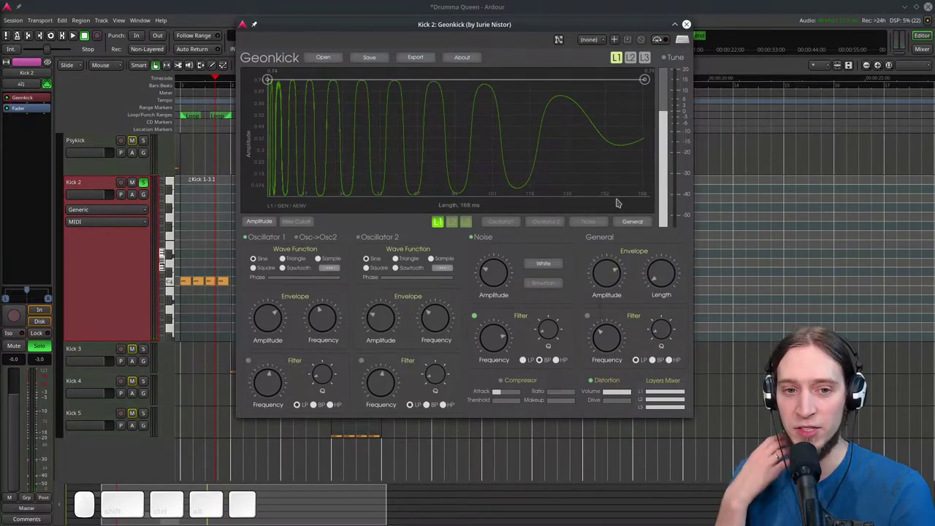
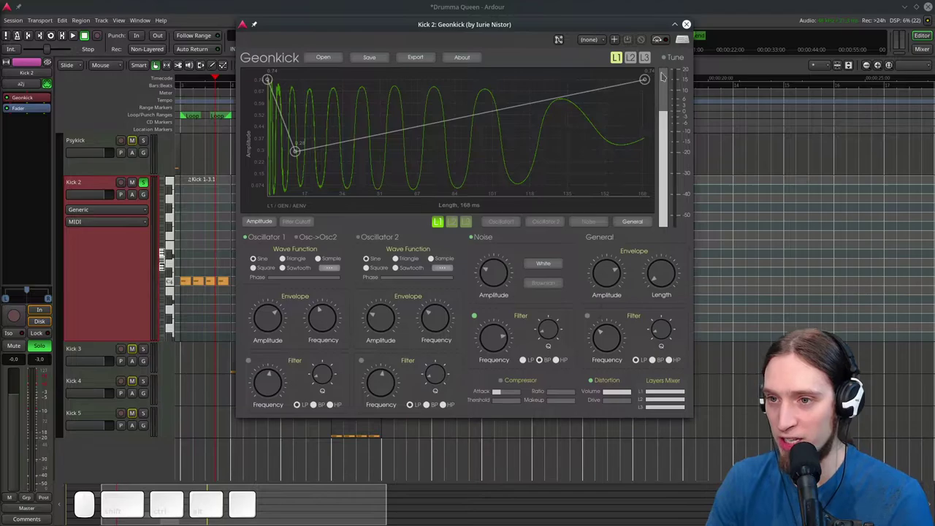
{"action": "left_click", "coordinate": [647, 79]}
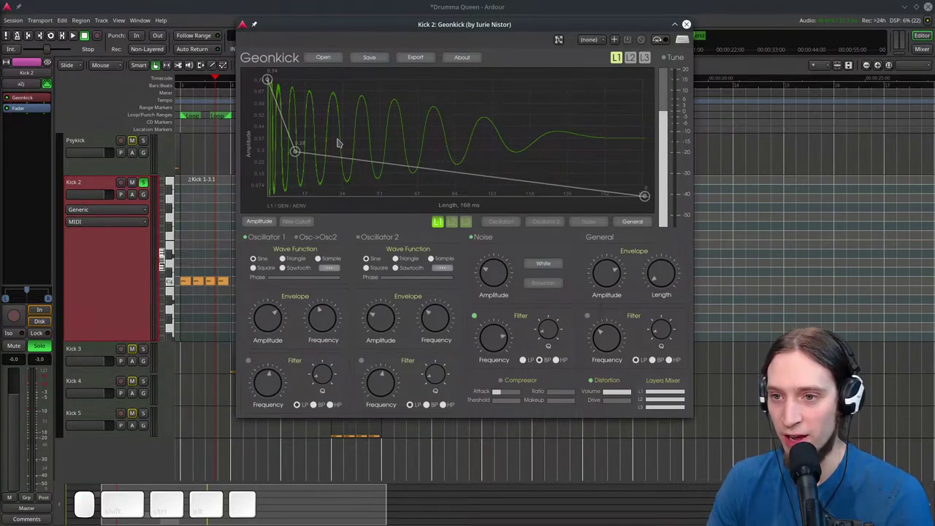
{"action": "left_click_drag", "start_coordinate": [301, 159], "coordinate": [303, 153]}
{"action": "left_click_drag", "start_coordinate": [303, 153], "coordinate": [282, 157]}
{"action": "left_click_drag", "start_coordinate": [282, 156], "coordinate": [281, 186]}
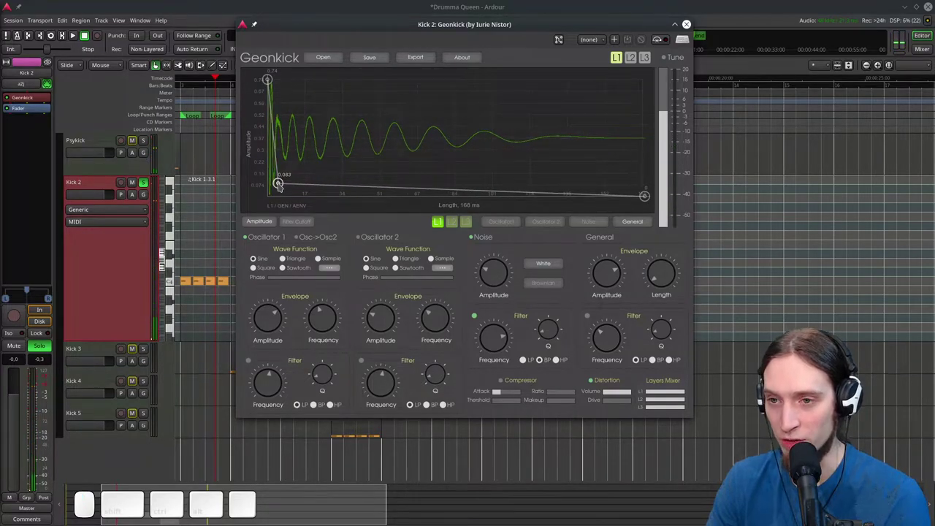
{"action": "left_click_drag", "start_coordinate": [353, 181], "coordinate": [370, 192]}
{"action": "left_click_drag", "start_coordinate": [370, 192], "coordinate": [466, 127]}
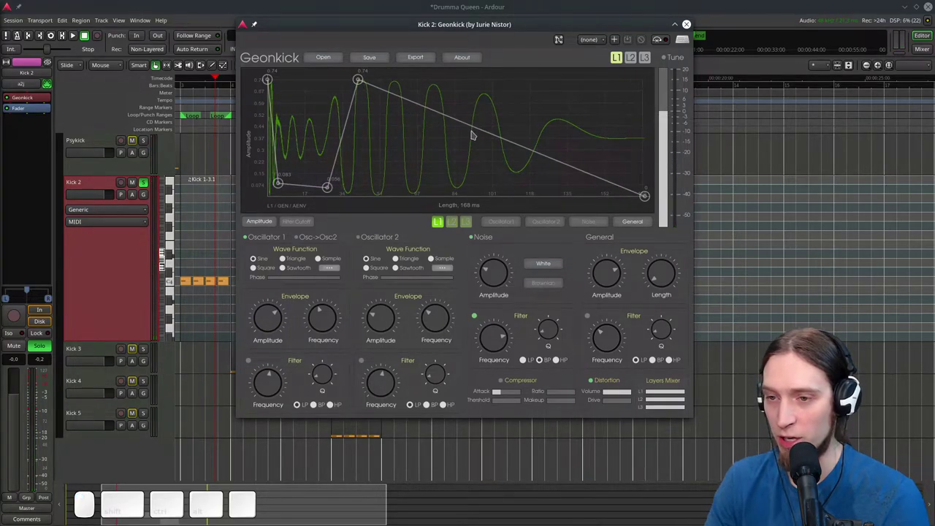
{"action": "left_click_drag", "start_coordinate": [493, 142], "coordinate": [385, 199]}
{"action": "left_click_drag", "start_coordinate": [362, 84], "coordinate": [414, 136]}
{"action": "left_click_drag", "start_coordinate": [325, 192], "coordinate": [293, 190]}
Remove stray envelope points so the tail slopes down to zero, then switch on distortion and raise its volume
{"action": "left_click", "coordinate": [496, 142]}
{"action": "right_click", "coordinate": [494, 142]}
{"action": "right_click", "coordinate": [496, 143]}
{"action": "left_click_drag", "start_coordinate": [382, 198], "coordinate": [396, 161]}
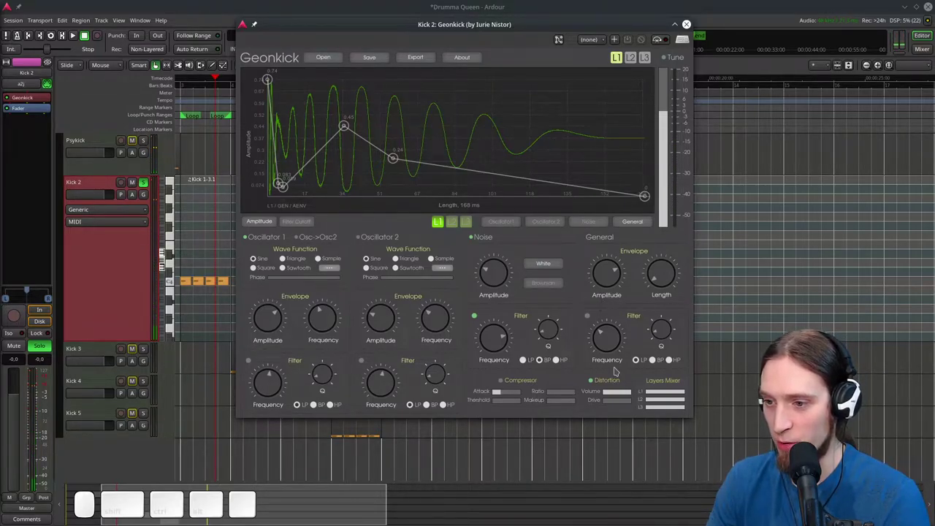
{"action": "left_click", "coordinate": [622, 396]}
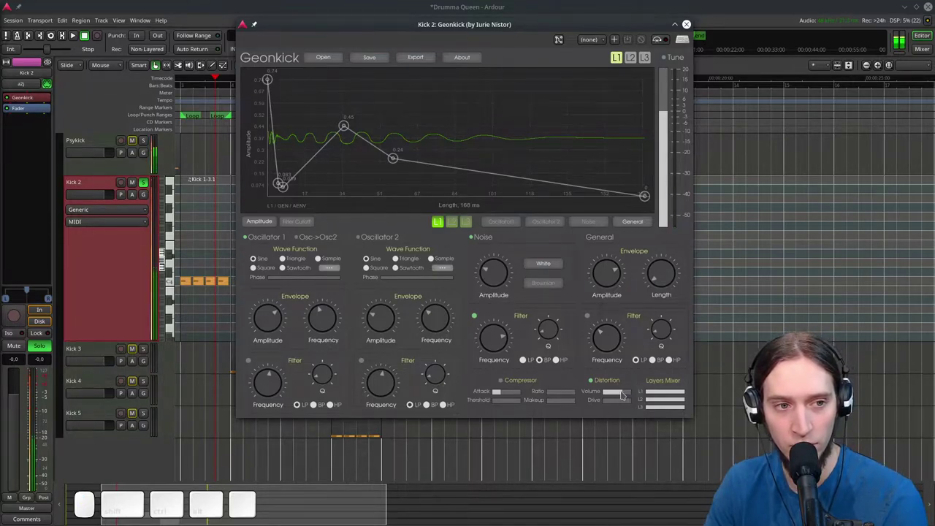
{"action": "left_click_drag", "start_coordinate": [624, 393], "coordinate": [635, 392]}
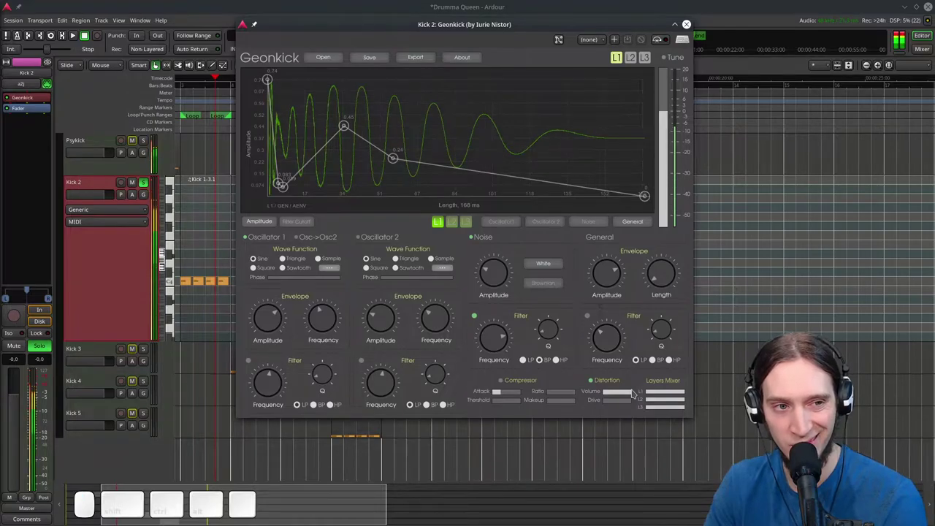
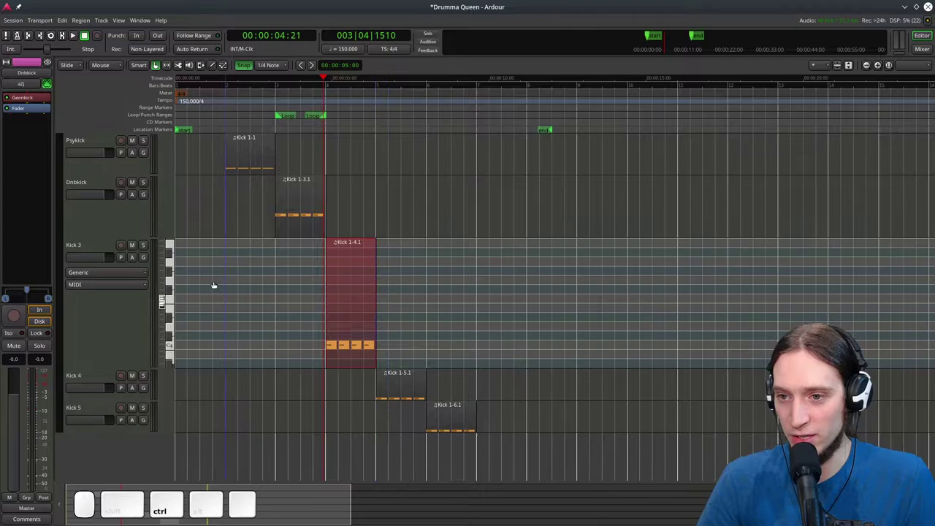
Select and solo the Kick 3 track, then bring up its Geonkick instrument
{"action": "left_click", "coordinate": [99, 250]}
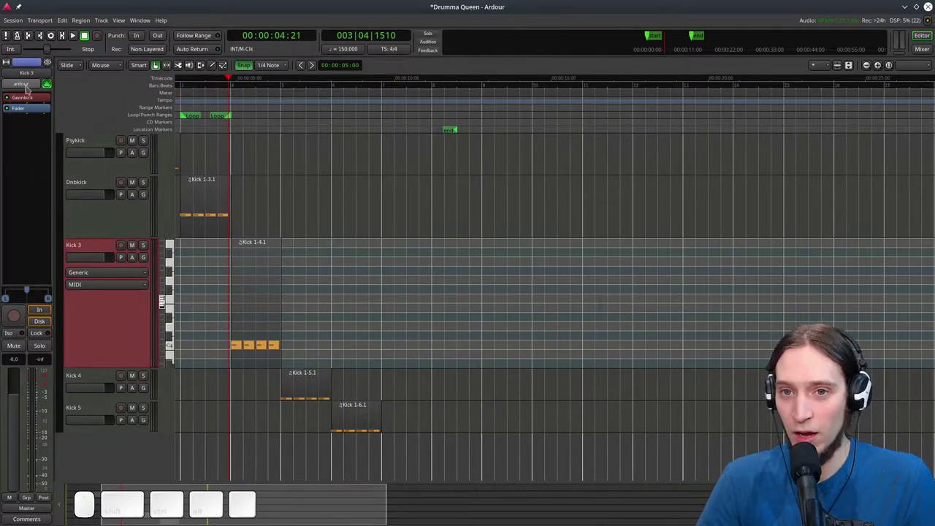
{"action": "left_click", "coordinate": [29, 85]}
{"action": "left_click", "coordinate": [17, 122]}
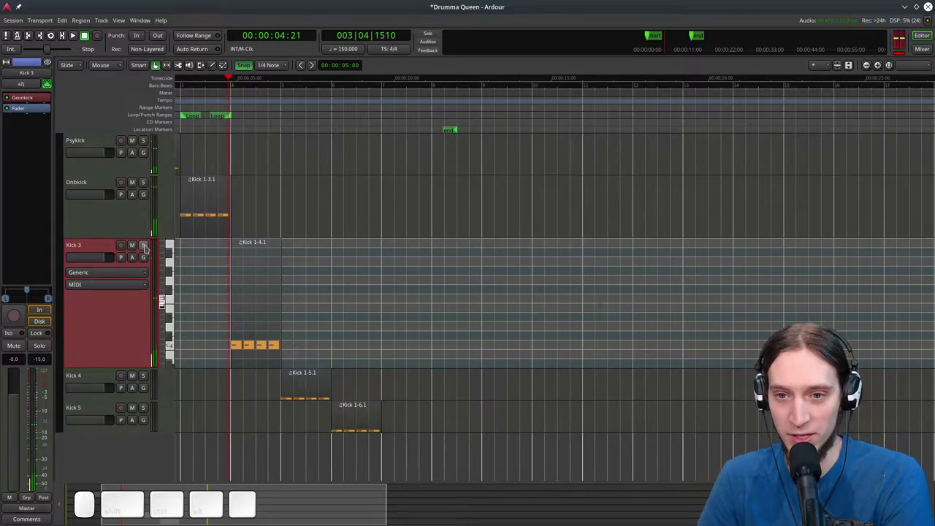
{"action": "left_click", "coordinate": [146, 247]}
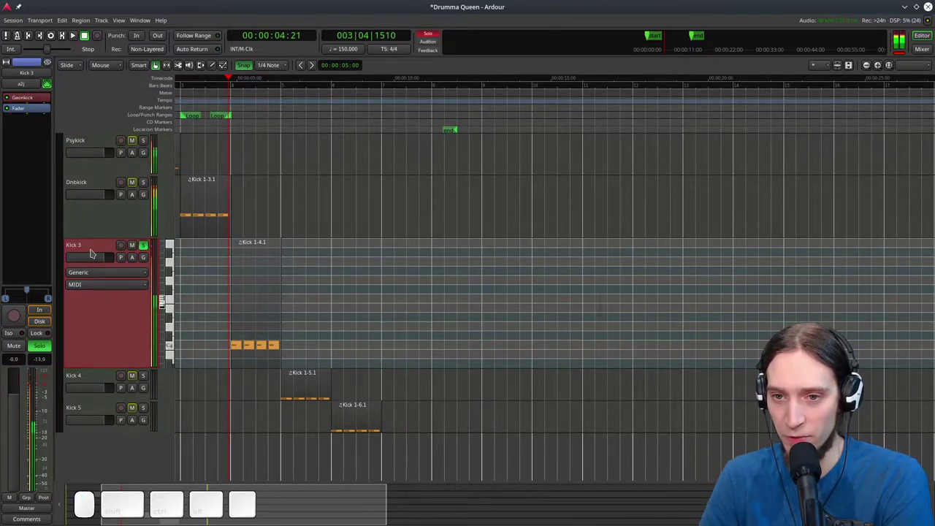
{"action": "left_click", "coordinate": [102, 249]}
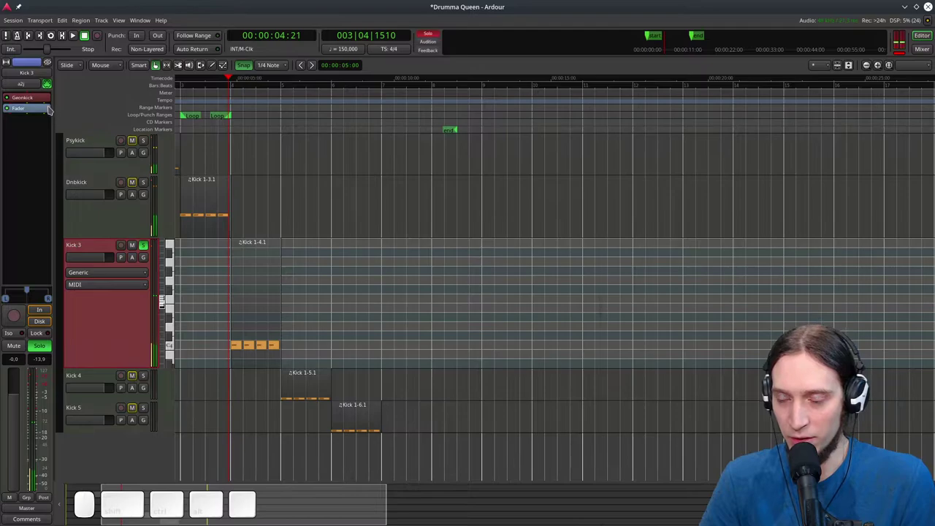
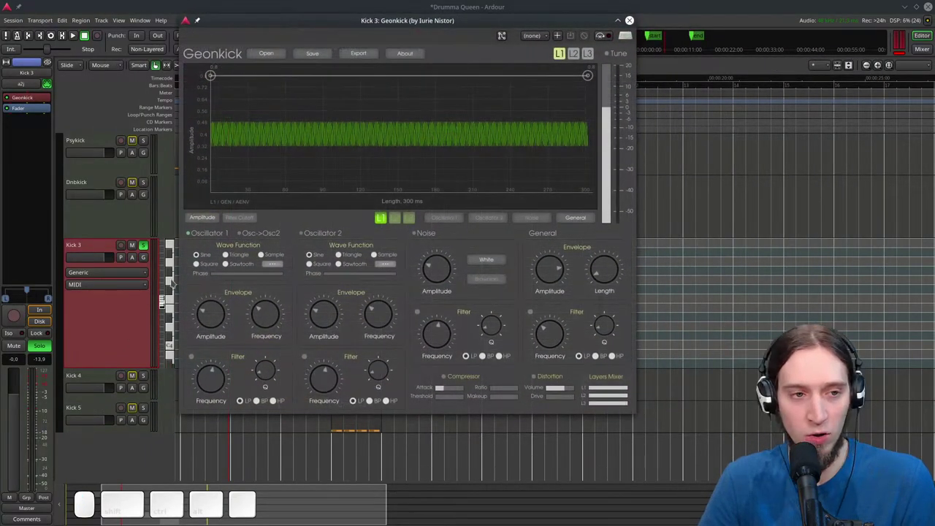
{"action": "left_click_drag", "start_coordinate": [269, 27], "coordinate": [265, 39]}
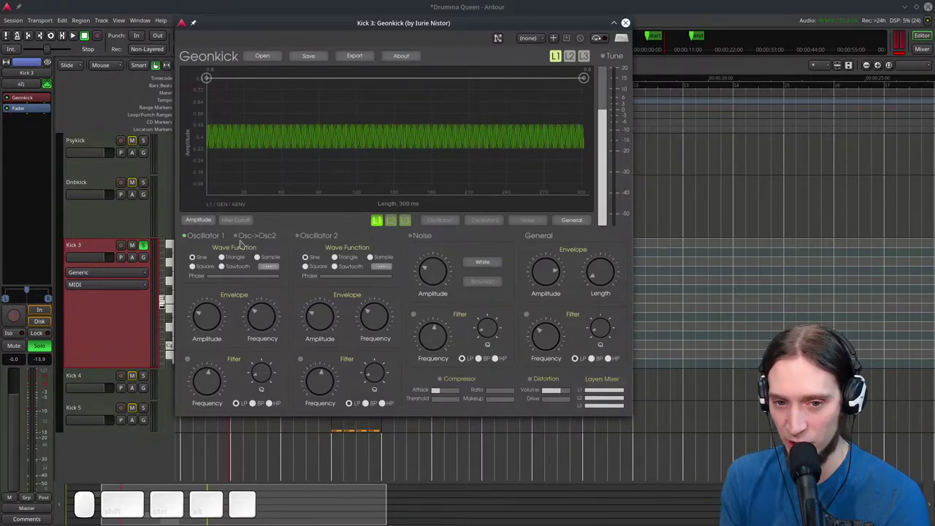
On Oscillator 1's frequency envelope, lower the levels and shape an initial pitch drop
{"action": "left_click", "coordinate": [457, 222]}
{"action": "left_click", "coordinate": [241, 224]}
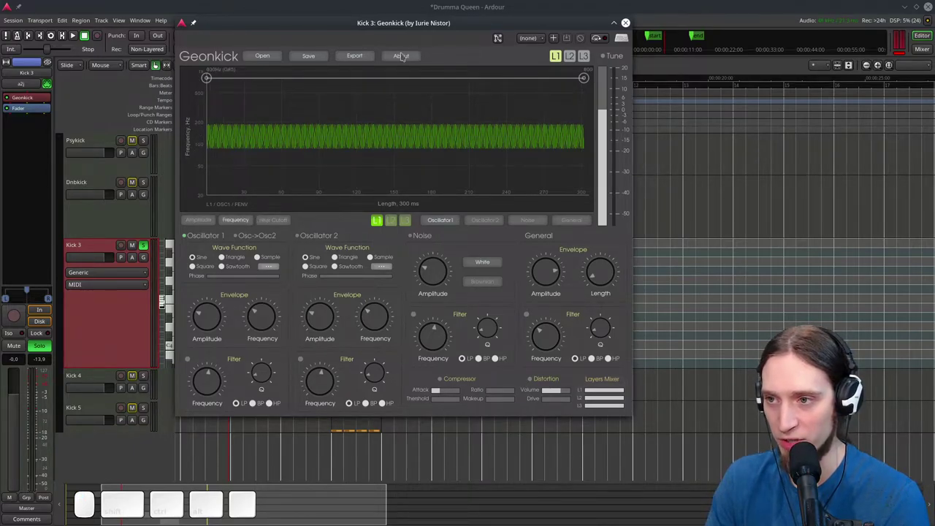
{"action": "left_click_drag", "start_coordinate": [586, 82], "coordinate": [473, 121]}
{"action": "left_click_drag", "start_coordinate": [212, 83], "coordinate": [228, 128]}
{"action": "left_click", "coordinate": [208, 140]}
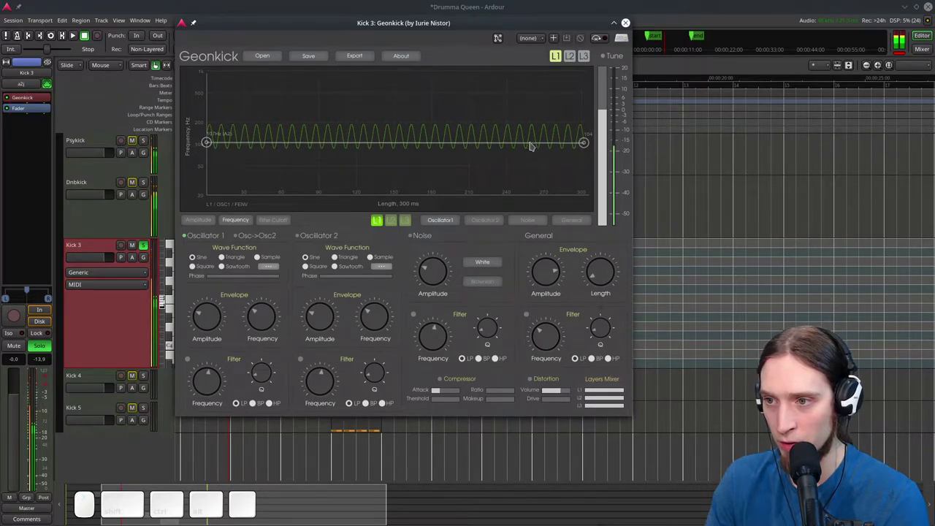
{"action": "left_click_drag", "start_coordinate": [588, 146], "coordinate": [377, 155]}
{"action": "left_click_drag", "start_coordinate": [208, 142], "coordinate": [400, 122]}
{"action": "left_click_drag", "start_coordinate": [400, 122], "coordinate": [400, 138]}
{"action": "left_click_drag", "start_coordinate": [402, 124], "coordinate": [380, 156]}
{"action": "left_click_drag", "start_coordinate": [377, 156], "coordinate": [208, 91]}
Add and position intermediate points so the sweep starts high and steps down through a lower mid point
{"action": "left_click", "coordinate": [208, 90]}
{"action": "left_click_drag", "start_coordinate": [250, 126], "coordinate": [215, 102]}
{"action": "left_click_drag", "start_coordinate": [210, 103], "coordinate": [221, 118]}
{"action": "left_click_drag", "start_coordinate": [206, 118], "coordinate": [228, 131]}
{"action": "left_click_drag", "start_coordinate": [228, 131], "coordinate": [210, 126]}
{"action": "left_click", "coordinate": [209, 124]}
{"action": "left_click", "coordinate": [214, 137]}
{"action": "left_click_drag", "start_coordinate": [409, 163], "coordinate": [364, 155]}
{"action": "left_click", "coordinate": [364, 155]}
{"action": "left_click_drag", "start_coordinate": [364, 155], "coordinate": [350, 163]}
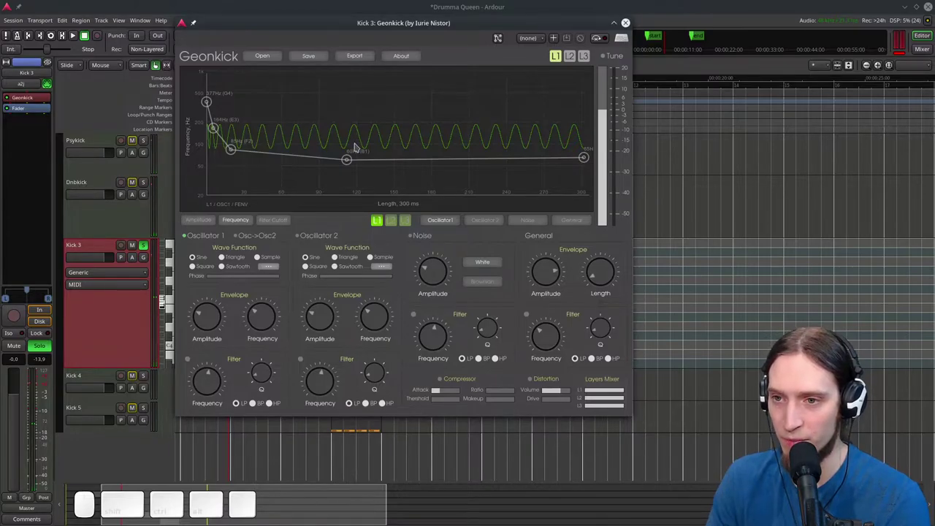
Set the pitch tail to about 44 Hz and the starting pitch near 344 Hz
{"action": "left_click", "coordinate": [347, 164]}
{"action": "left_click", "coordinate": [589, 165]}
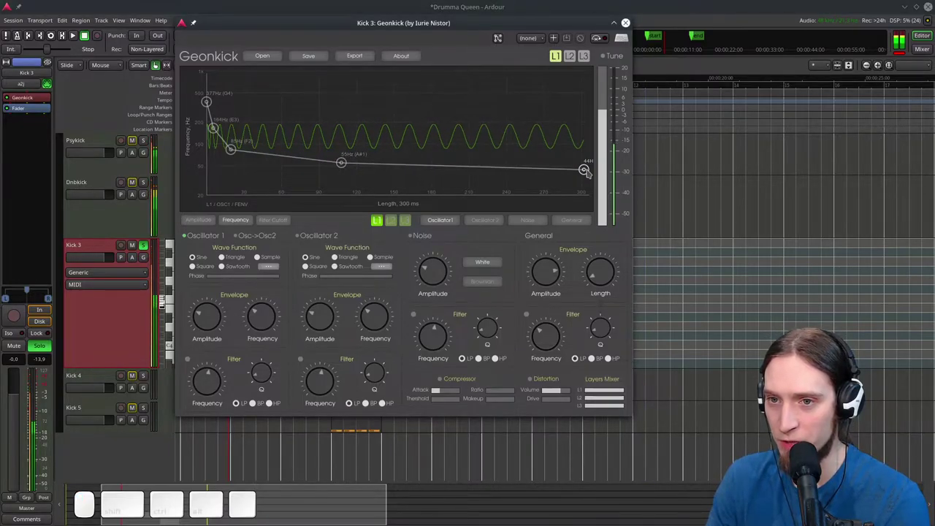
{"action": "left_click", "coordinate": [212, 108]}
{"action": "left_click_drag", "start_coordinate": [211, 114], "coordinate": [179, 110]}
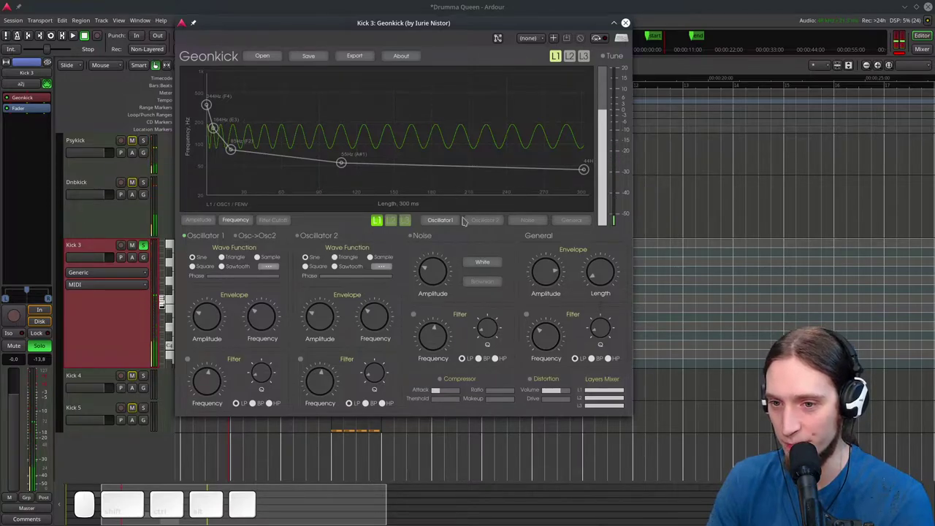
{"action": "left_click_drag", "start_coordinate": [205, 326], "coordinate": [487, 236]}
Give Oscillator 1's amplitude envelope a decay that fades to zero at the end
{"action": "left_click", "coordinate": [197, 226]}
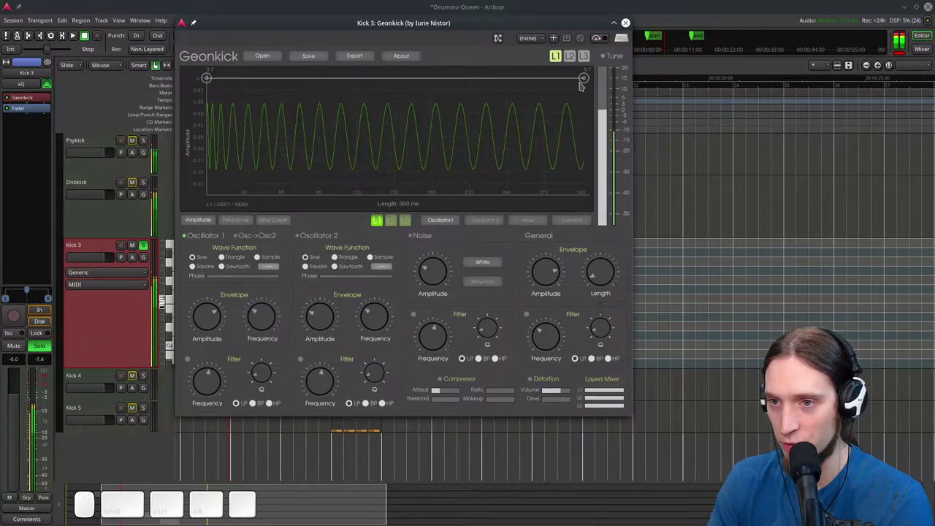
{"action": "left_click", "coordinate": [587, 80]}
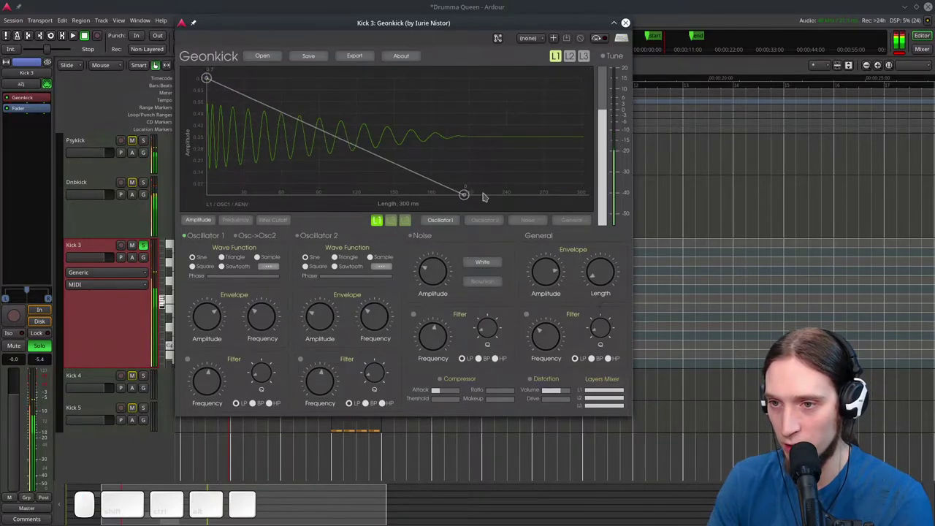
{"action": "left_click_drag", "start_coordinate": [465, 197], "coordinate": [318, 222]}
{"action": "left_click_drag", "start_coordinate": [320, 193], "coordinate": [388, 176]}
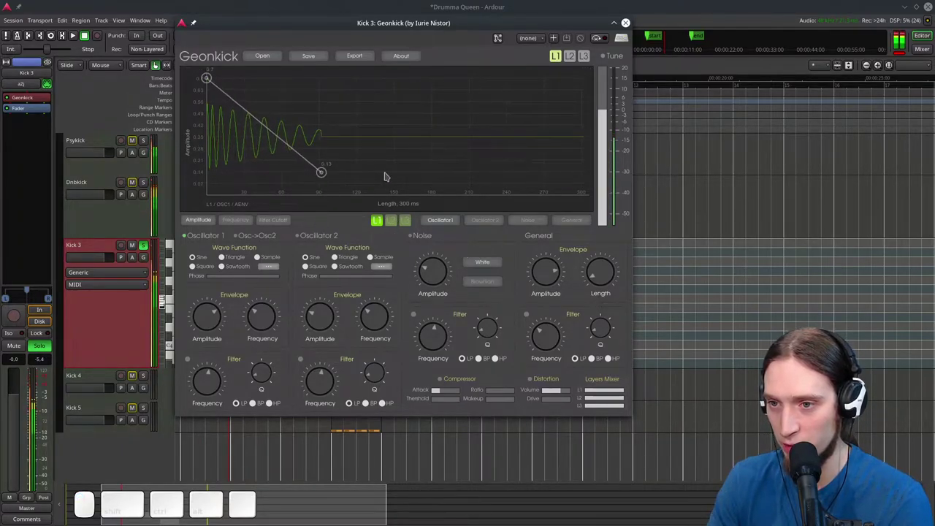
{"action": "left_click", "coordinate": [388, 175]}
{"action": "left_click", "coordinate": [388, 175]}
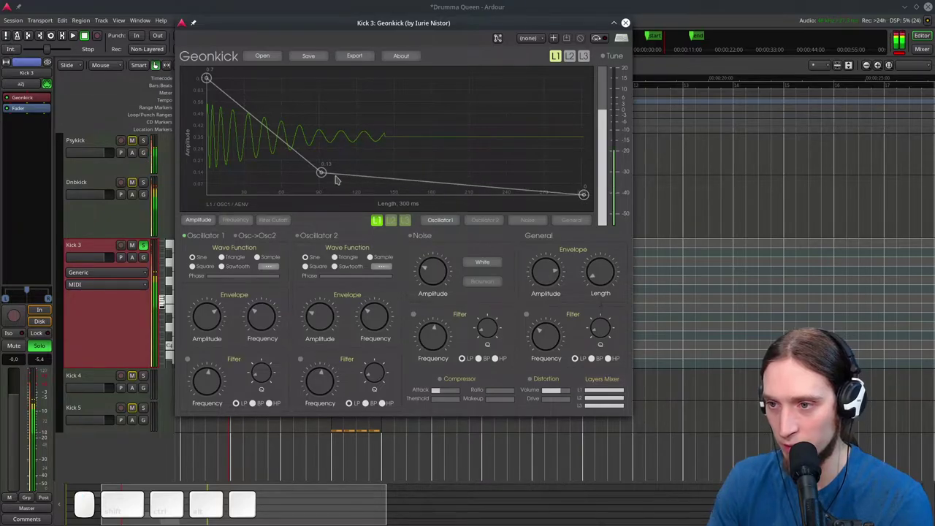
{"action": "left_click_drag", "start_coordinate": [321, 174], "coordinate": [366, 198]}
Stretch the kick length to about 1309 ms and simplify the volume decay by removing the middle point
{"action": "left_click", "coordinate": [491, 226]}
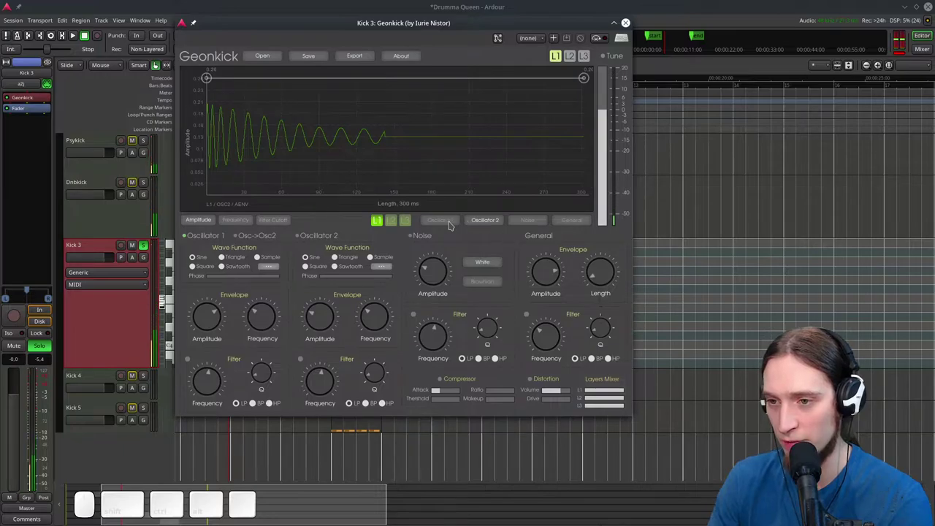
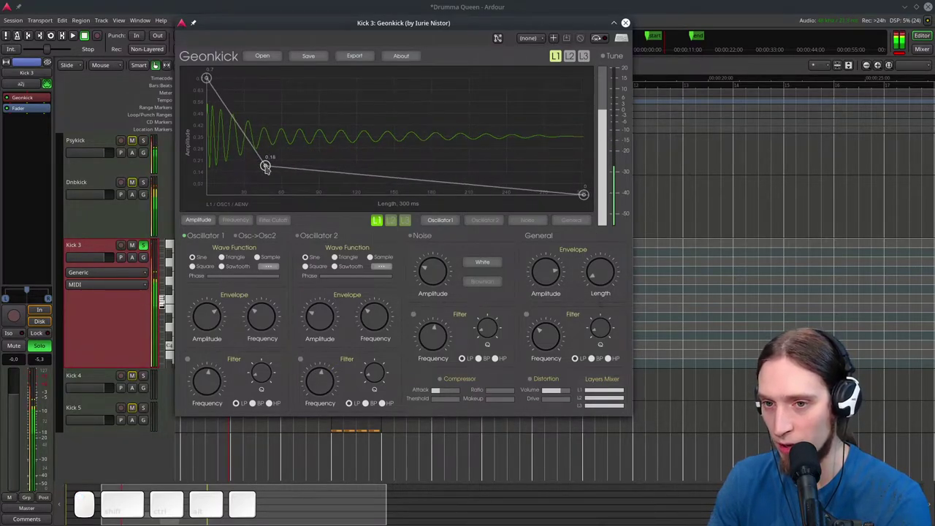
{"action": "left_click_drag", "start_coordinate": [268, 168], "coordinate": [301, 155]}
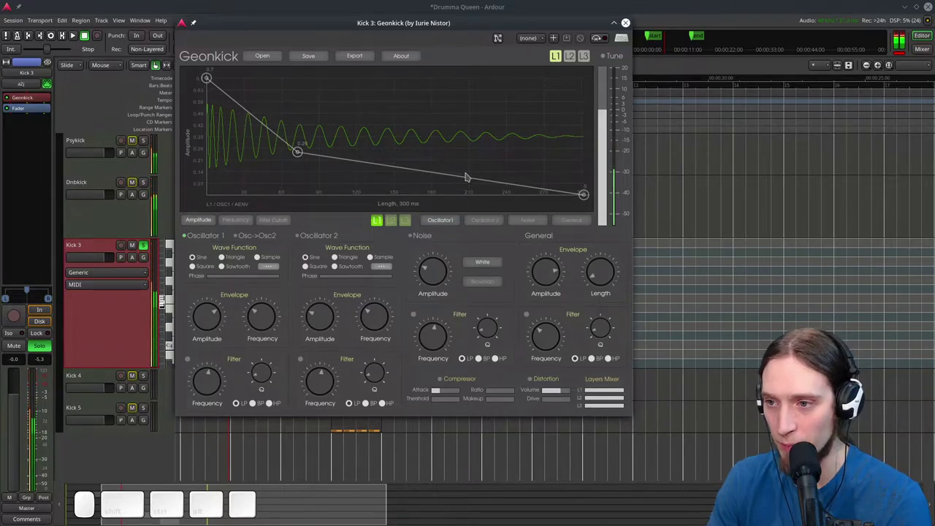
{"action": "left_click_drag", "start_coordinate": [608, 279], "coordinate": [592, 240]}
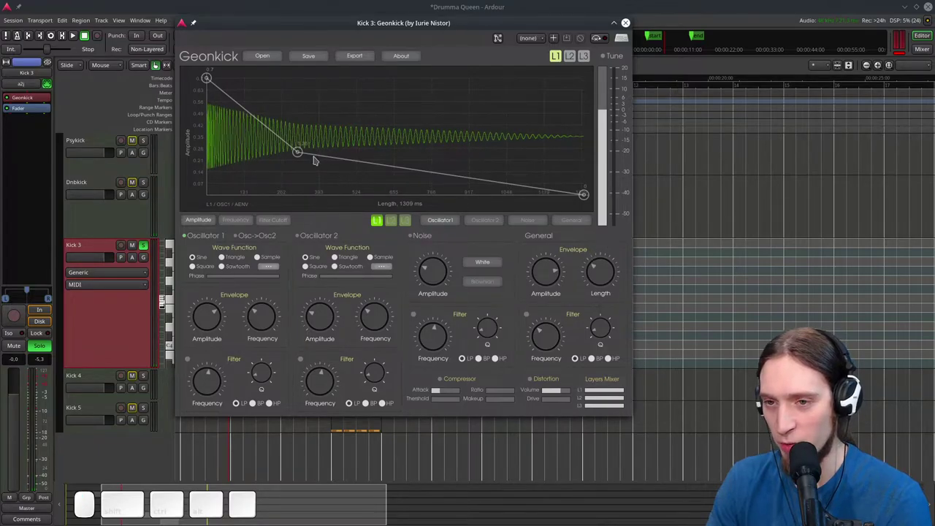
{"action": "left_click_drag", "start_coordinate": [301, 155], "coordinate": [236, 170]}
{"action": "left_click_drag", "start_coordinate": [236, 170], "coordinate": [427, 143]}
{"action": "left_click_drag", "start_coordinate": [426, 143], "coordinate": [273, 89]}
{"action": "right_click", "coordinate": [273, 89]}
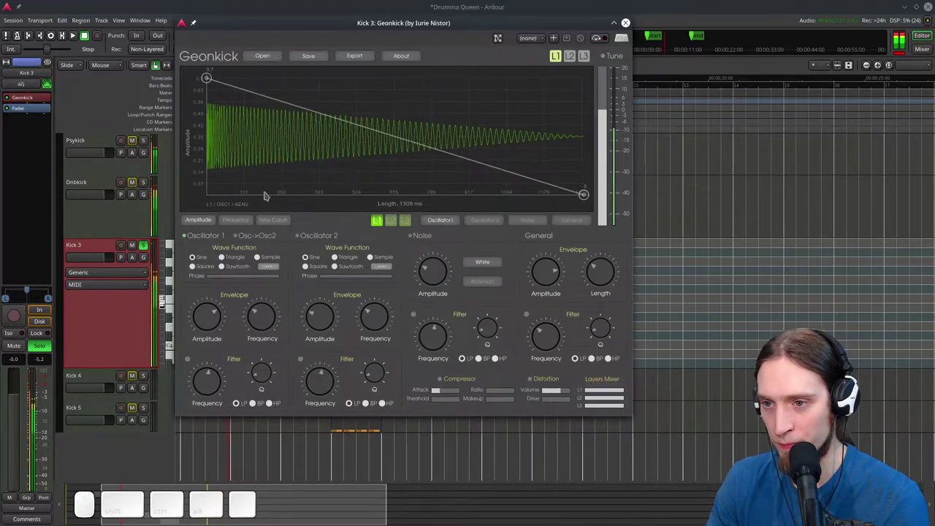
Steepen Oscillator 1's pitch sweep so it drops quickly into a lower tail
{"action": "left_click", "coordinate": [234, 225]}
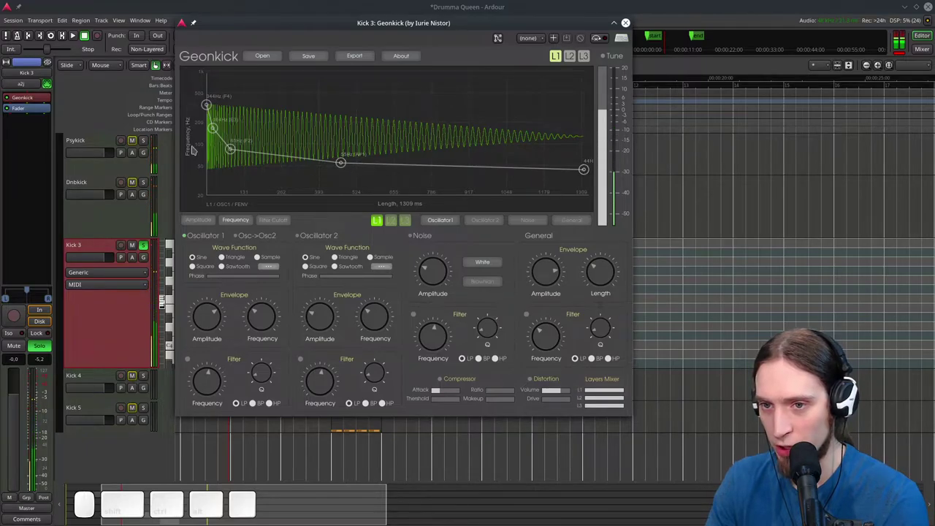
{"action": "left_click_drag", "start_coordinate": [236, 152], "coordinate": [373, 163]}
{"action": "left_click_drag", "start_coordinate": [346, 166], "coordinate": [395, 152]}
{"action": "left_click_drag", "start_coordinate": [343, 167], "coordinate": [626, 171]}
{"action": "left_click", "coordinate": [589, 173]}
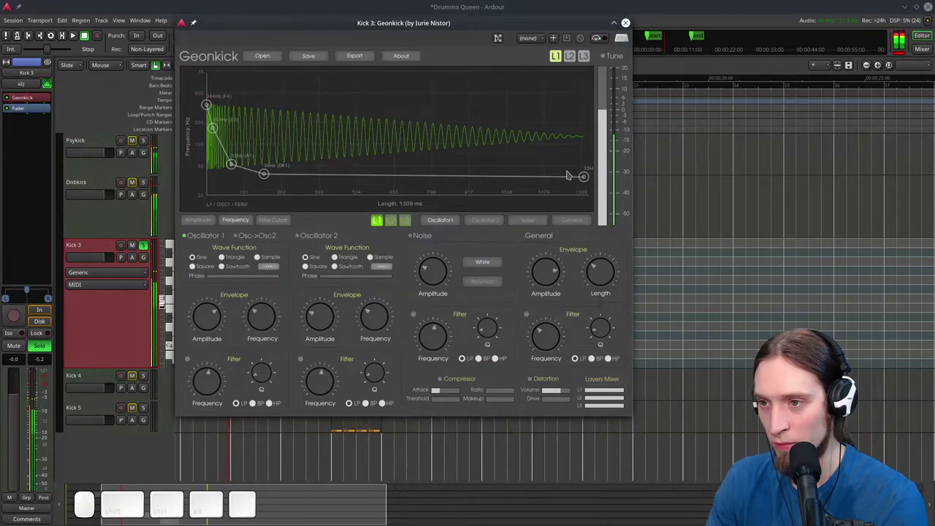
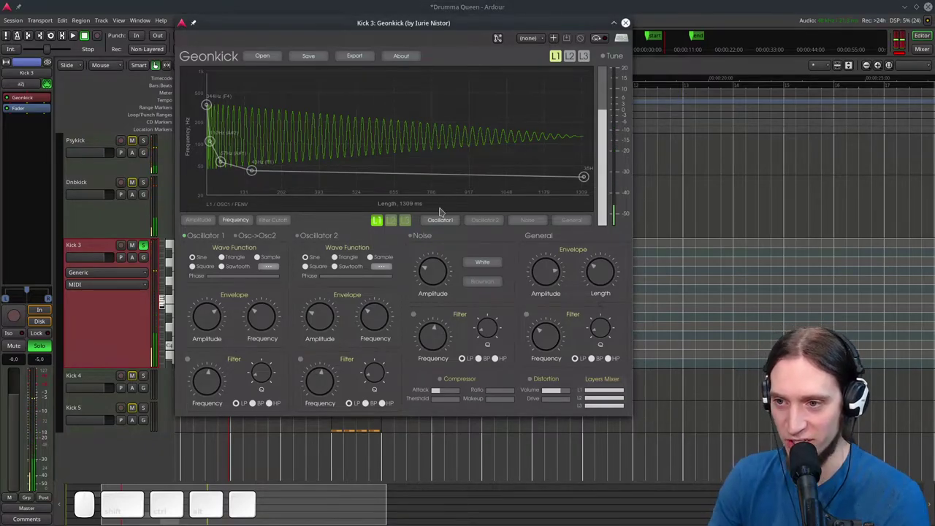
Switch on Kick 3's noise layer with a band-pass filter setting
{"action": "left_click", "coordinate": [410, 239]}
{"action": "left_click", "coordinate": [412, 240]}
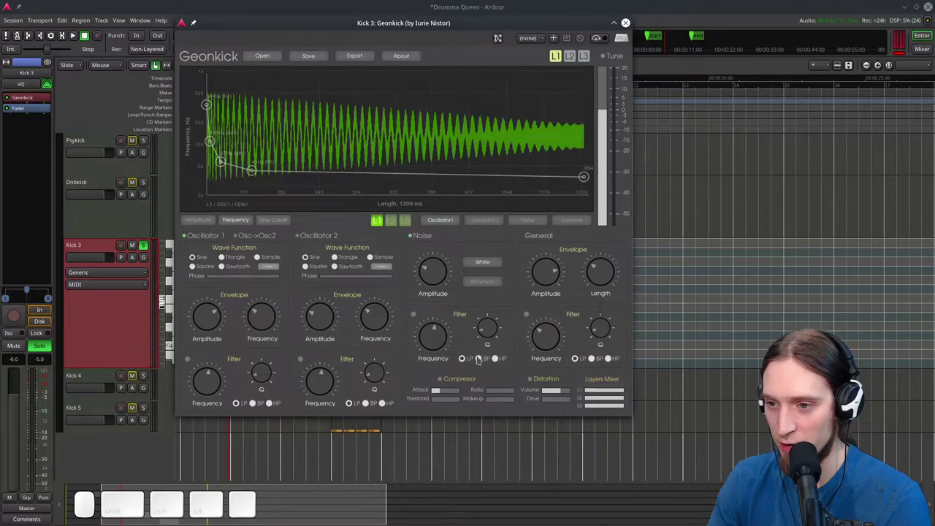
{"action": "left_click", "coordinate": [483, 363]}
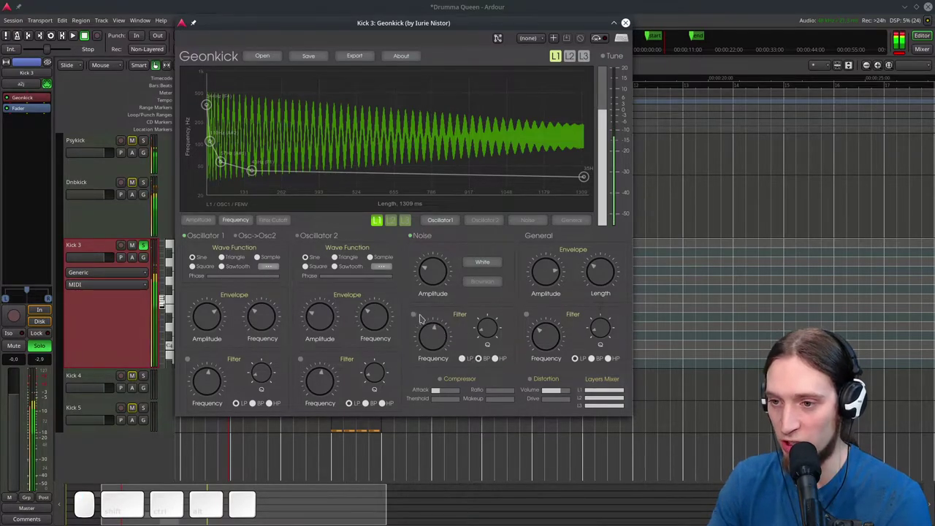
{"action": "left_click_drag", "start_coordinate": [443, 279], "coordinate": [446, 309]}
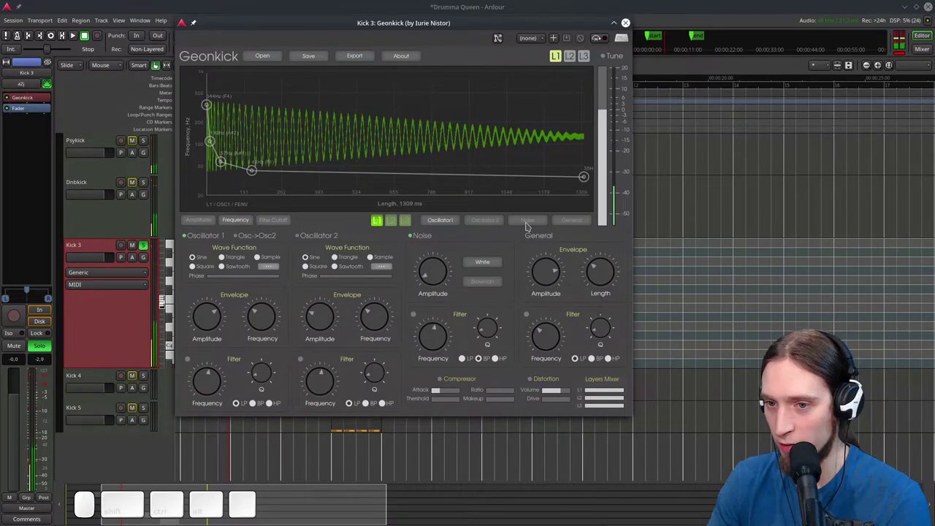
Make Kick 3's noise amplitude envelope fade out to silence
{"action": "left_click", "coordinate": [529, 225]}
{"action": "left_click", "coordinate": [591, 79]}
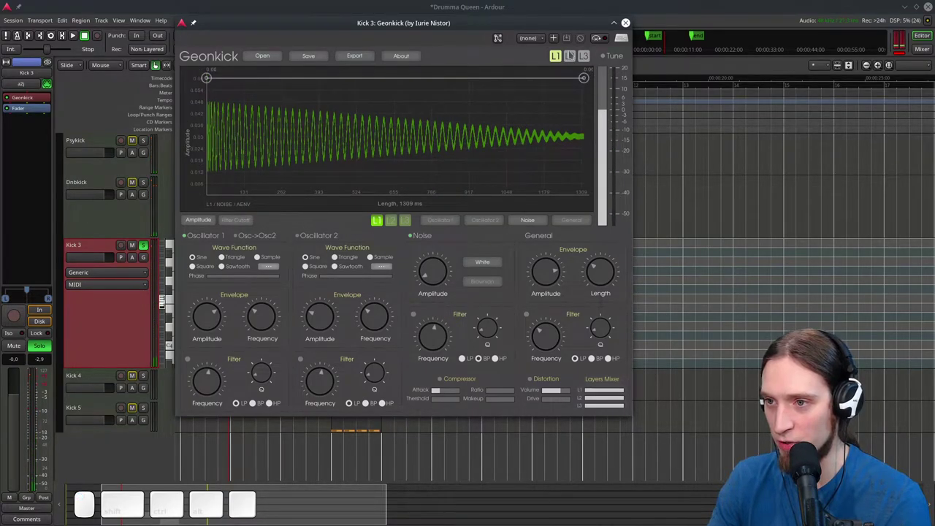
{"action": "left_click_drag", "start_coordinate": [588, 80], "coordinate": [579, 239]}
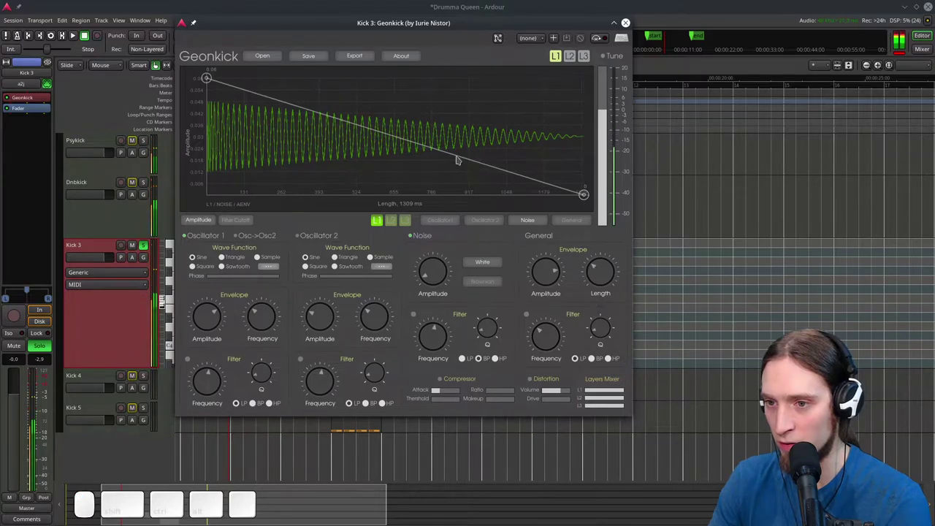
Switch on the noise filter and tweak its settings
{"action": "left_click", "coordinate": [450, 274]}
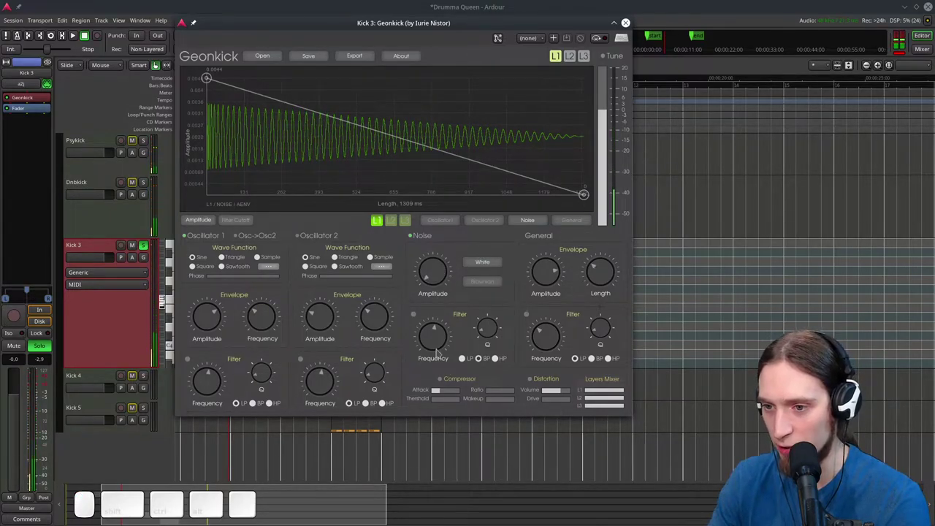
{"action": "left_click", "coordinate": [440, 343]}
{"action": "left_click", "coordinate": [419, 319]}
{"action": "left_click_drag", "start_coordinate": [436, 337], "coordinate": [436, 369]}
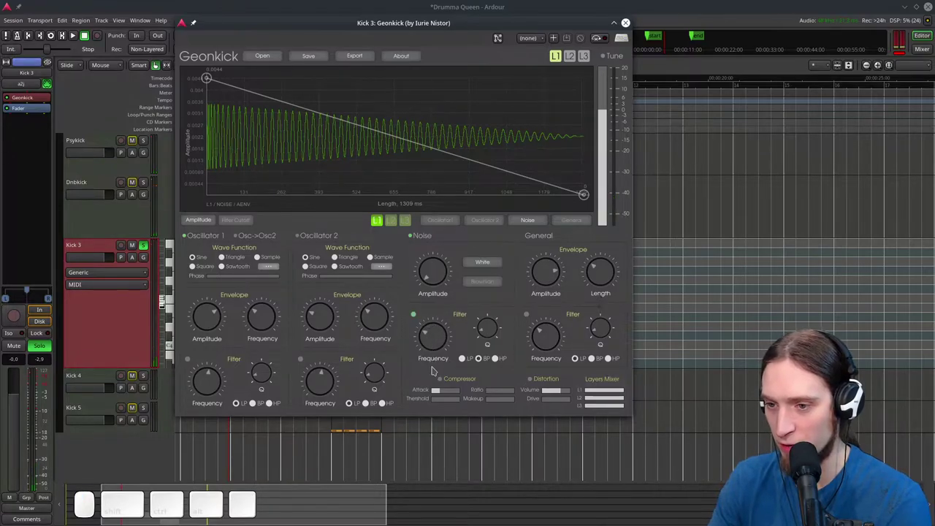
{"action": "left_click_drag", "start_coordinate": [437, 343], "coordinate": [440, 327]}
{"action": "left_click", "coordinate": [441, 339]}
{"action": "left_click", "coordinate": [439, 339]}
Enable distortion for Kick 3 and raise its output level
{"action": "left_click", "coordinate": [538, 384]}
{"action": "left_click", "coordinate": [530, 380]}
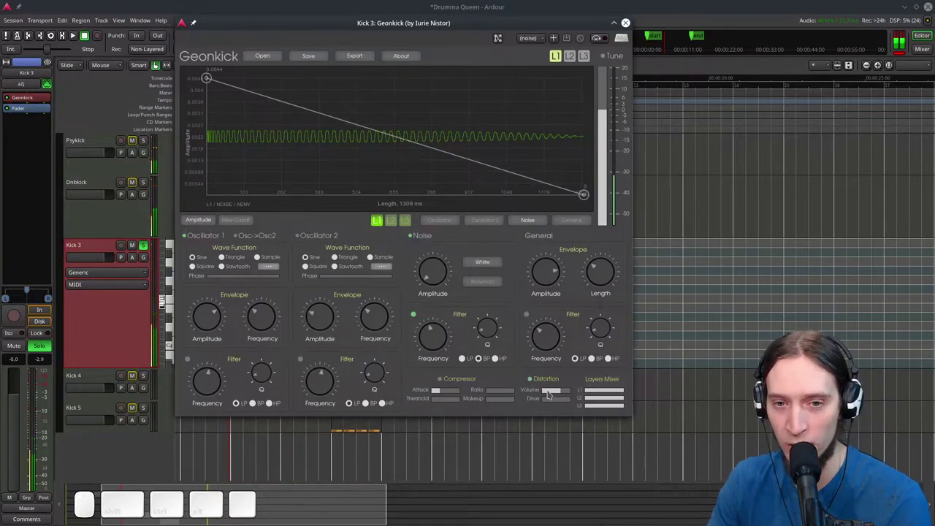
{"action": "left_click", "coordinate": [565, 392]}
{"action": "left_click", "coordinate": [574, 392]}
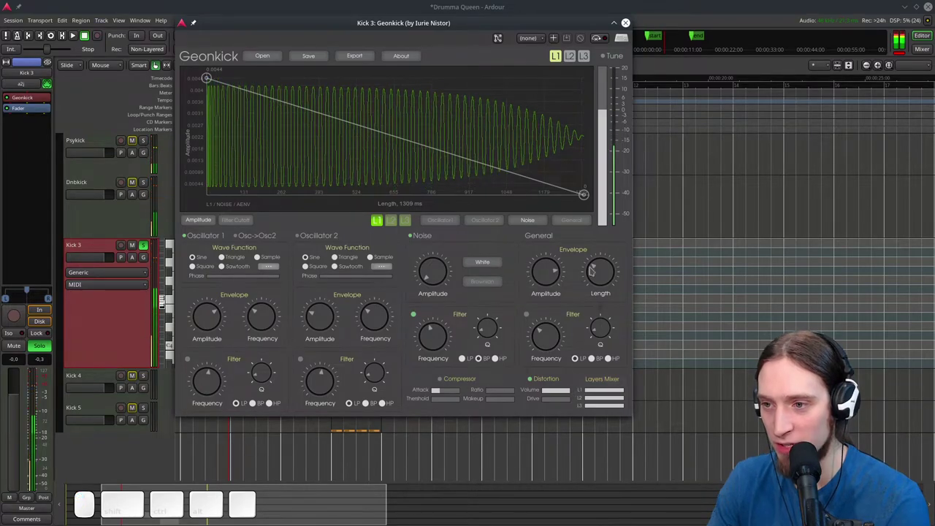
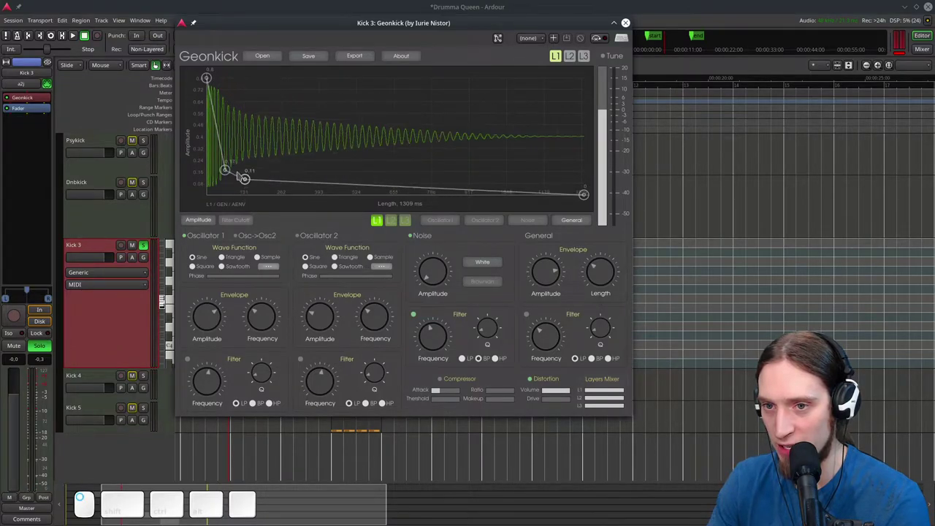
Shape the General amplitude envelope into a sharp peak close to the start
{"action": "left_click", "coordinate": [229, 170]}
{"action": "left_click_drag", "start_coordinate": [251, 186], "coordinate": [330, 110]}
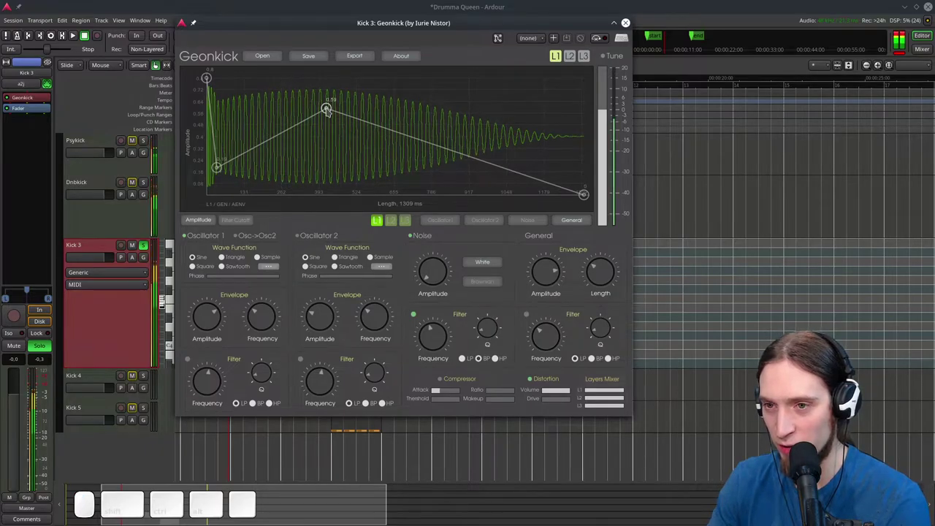
{"action": "left_click_drag", "start_coordinate": [329, 111], "coordinate": [285, 125]}
{"action": "left_click", "coordinate": [284, 125]}
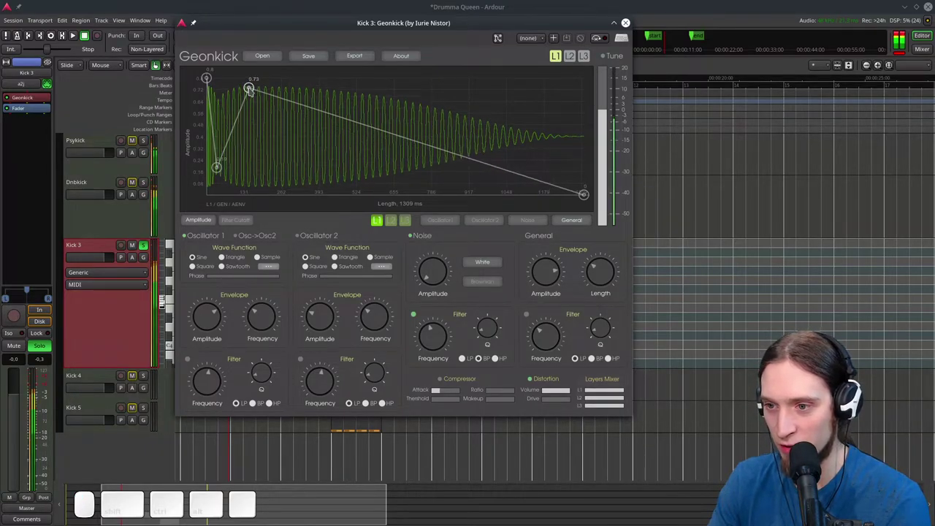
{"action": "left_click_drag", "start_coordinate": [252, 90], "coordinate": [239, 119]}
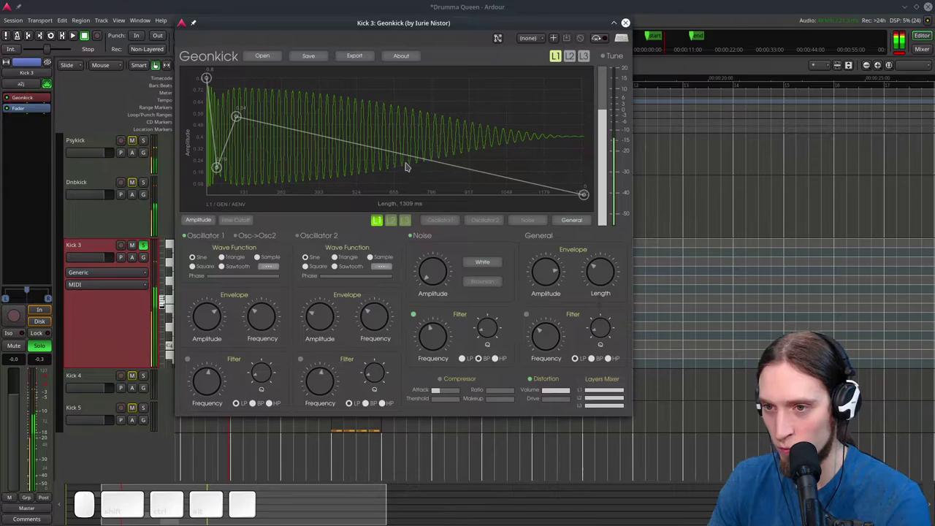
Give the decay a mid point around 0.15 sloping to zero, then close the Geonkick window
{"action": "left_click", "coordinate": [397, 159]}
{"action": "left_click_drag", "start_coordinate": [397, 159], "coordinate": [382, 161]}
{"action": "right_click", "coordinate": [398, 156]}
{"action": "left_click_drag", "start_coordinate": [354, 172], "coordinate": [339, 176]}
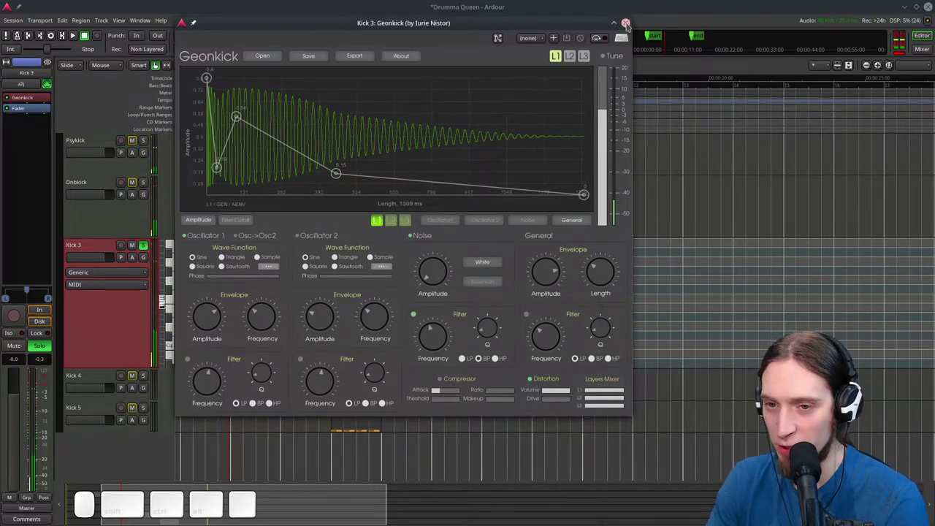
{"action": "left_click", "coordinate": [630, 26]}
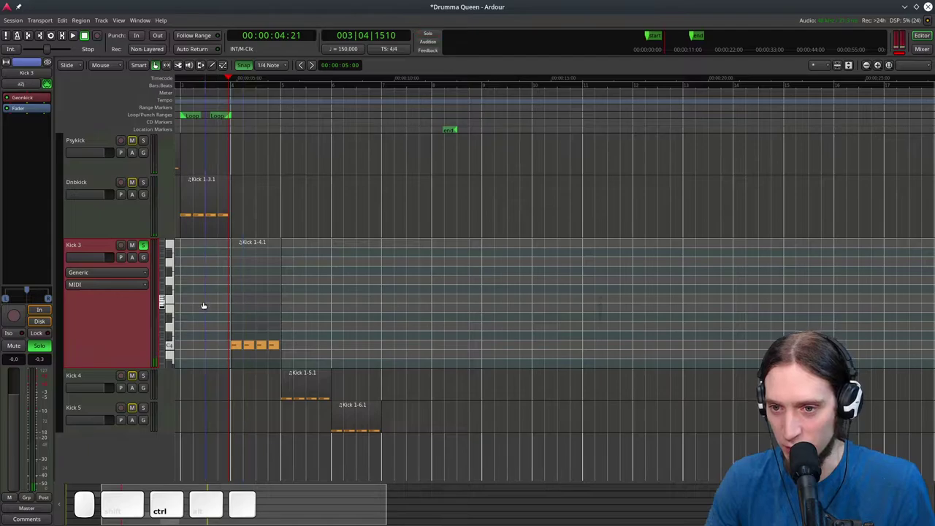
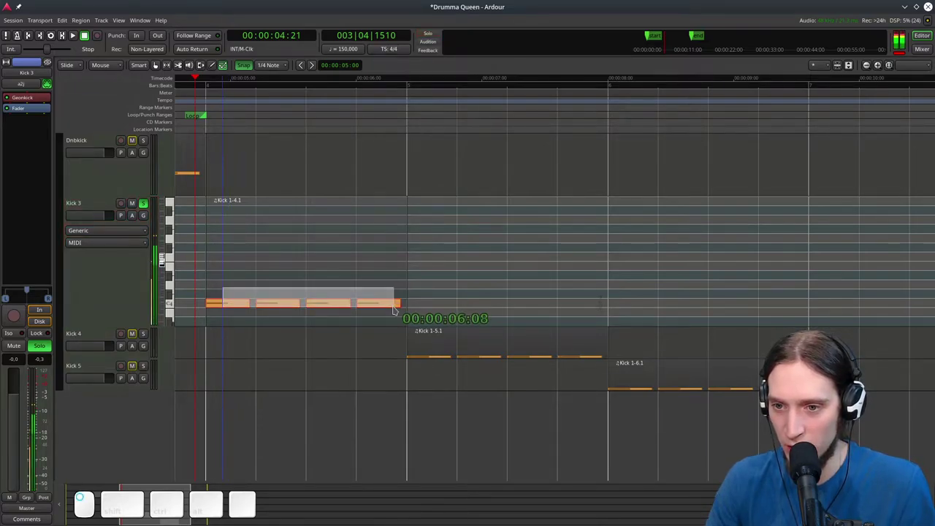
Raise Kick 3's MIDI notes above C4 and reopen its Geonkick instrument
{"action": "left_click_drag", "start_coordinate": [230, 305], "coordinate": [177, 317]}
{"action": "left_click", "coordinate": [139, 282]}
{"action": "left_click", "coordinate": [42, 98]}
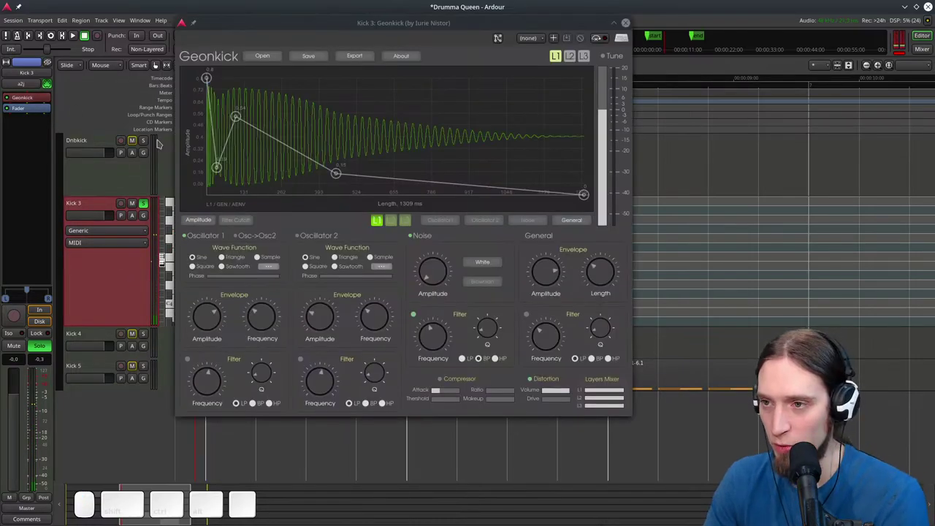
Switch on pitch tuning (Tune) for Kick 3's kick
{"action": "left_click", "coordinate": [608, 59]}
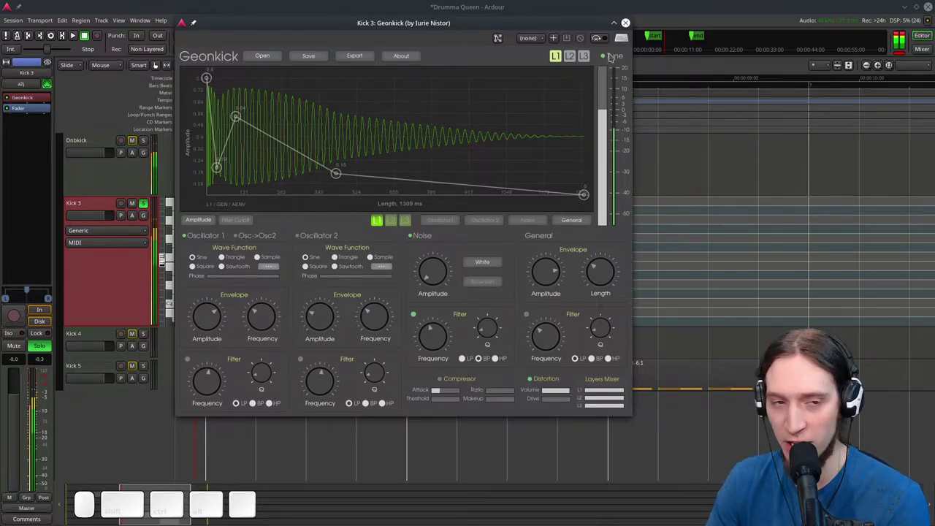
{"action": "left_click", "coordinate": [607, 57]}
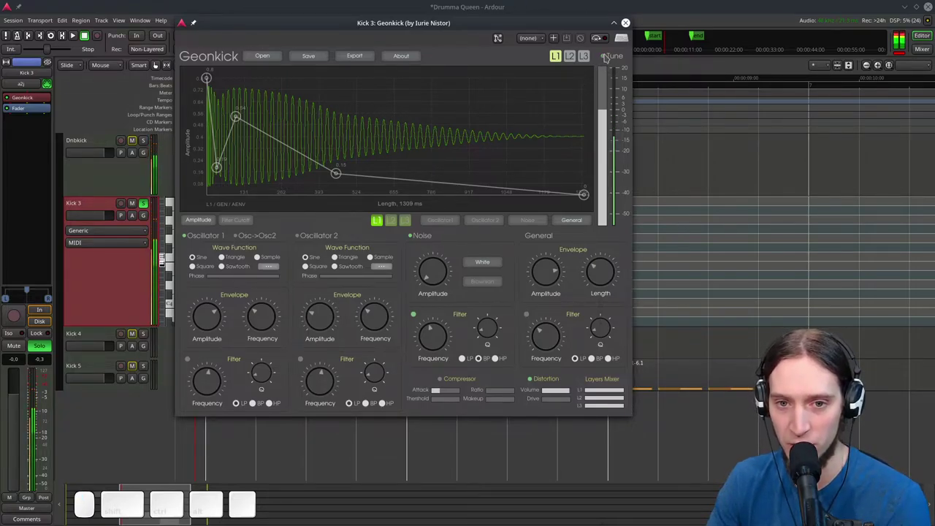
{"action": "left_click", "coordinate": [606, 60]}
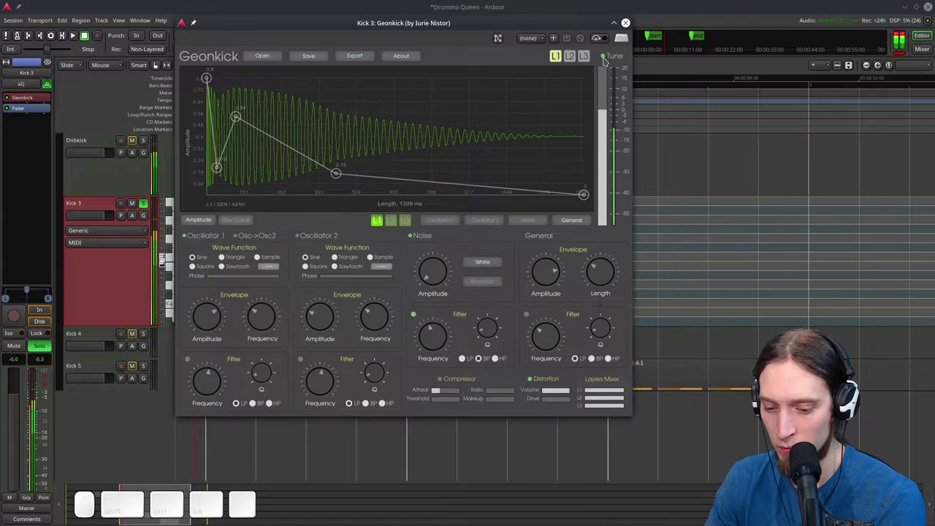
{"action": "left_click", "coordinate": [606, 60]}
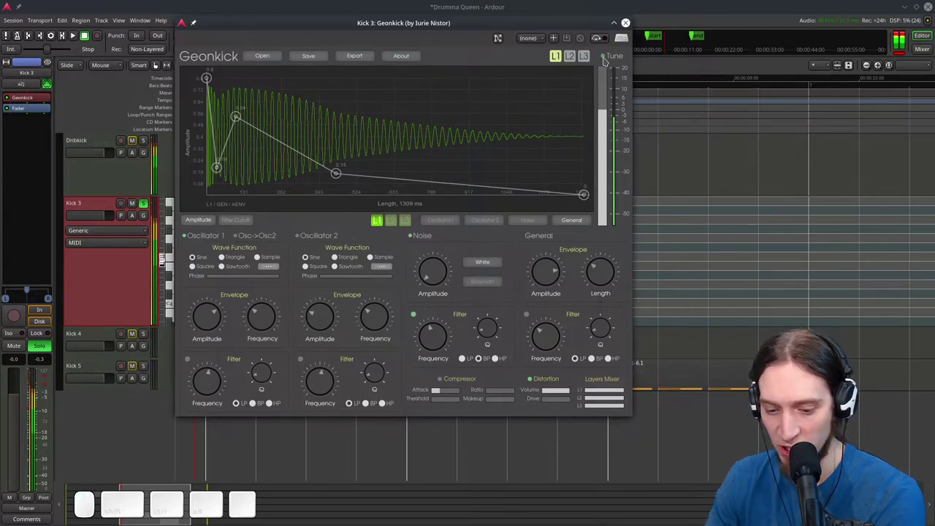
{"action": "left_click", "coordinate": [606, 60]}
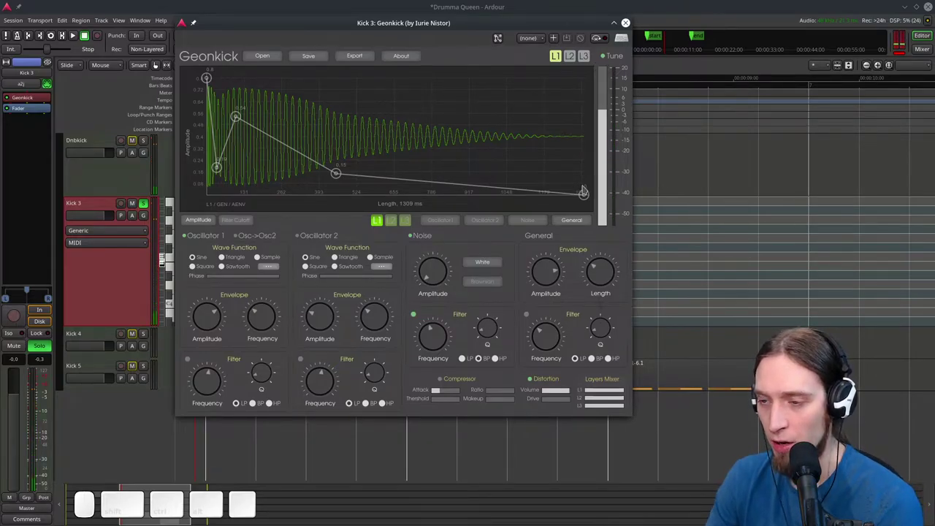
{"action": "left_click", "coordinate": [587, 199]}
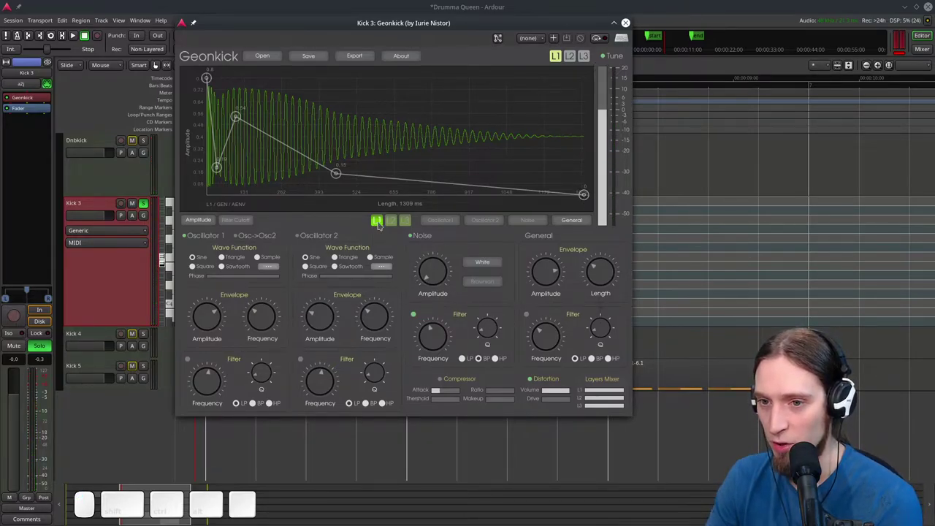
Raise the end of Oscillator 1's pitch envelope to roughly 44–48 Hz
{"action": "left_click", "coordinate": [443, 225]}
{"action": "left_click", "coordinate": [243, 223]}
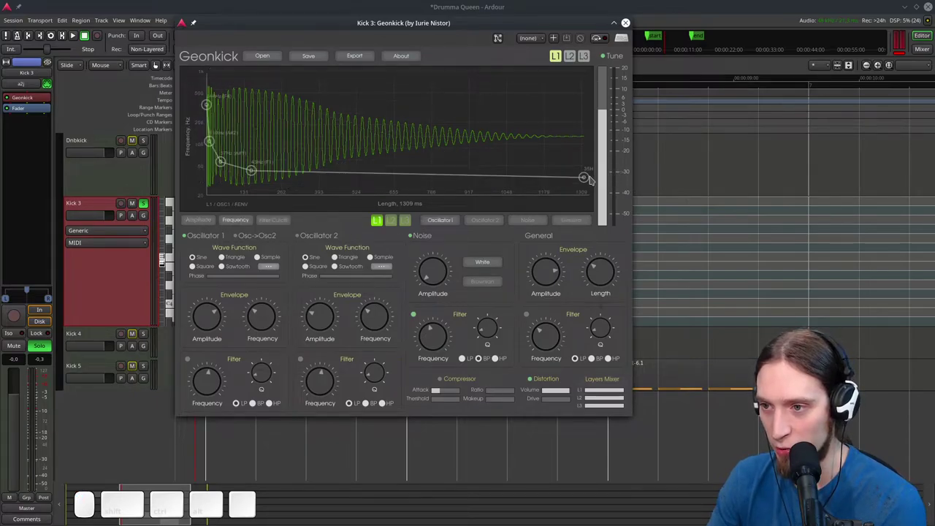
{"action": "left_click", "coordinate": [591, 180]}
{"action": "left_click", "coordinate": [255, 173]}
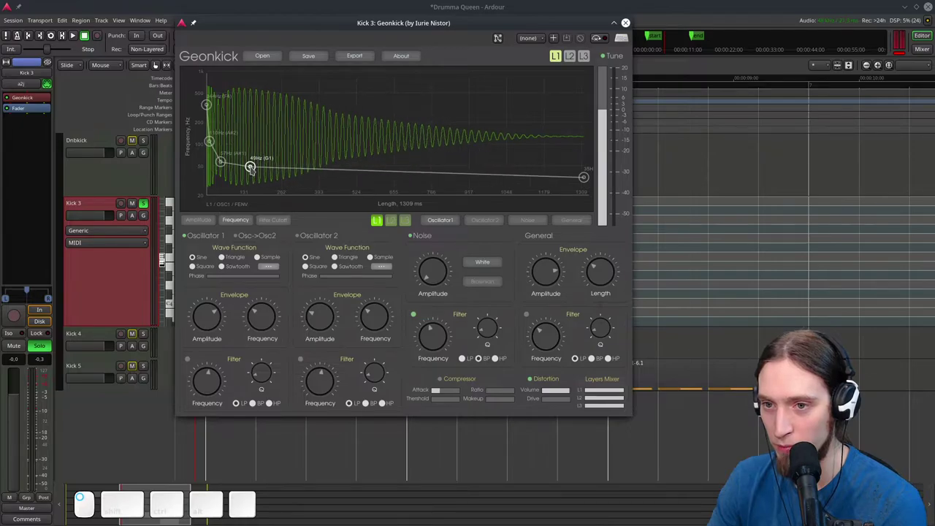
{"action": "left_click_drag", "start_coordinate": [583, 178], "coordinate": [586, 169]}
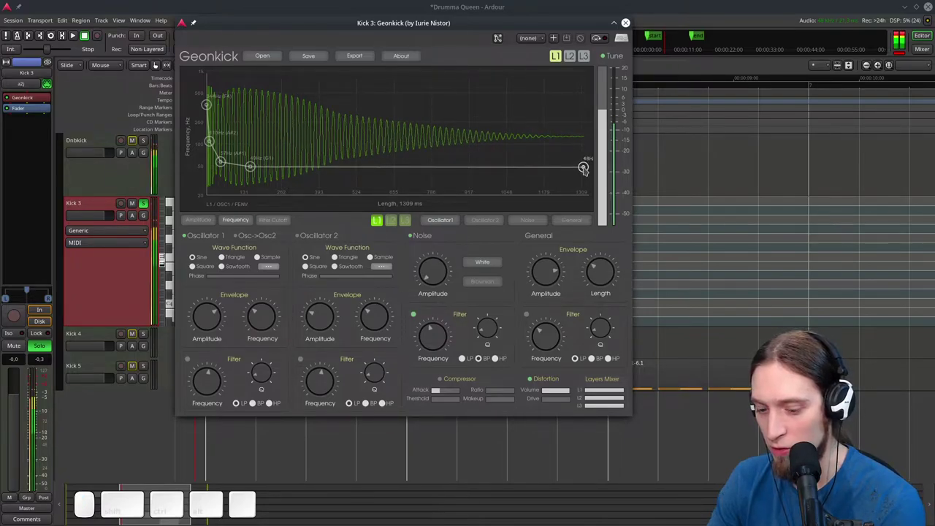
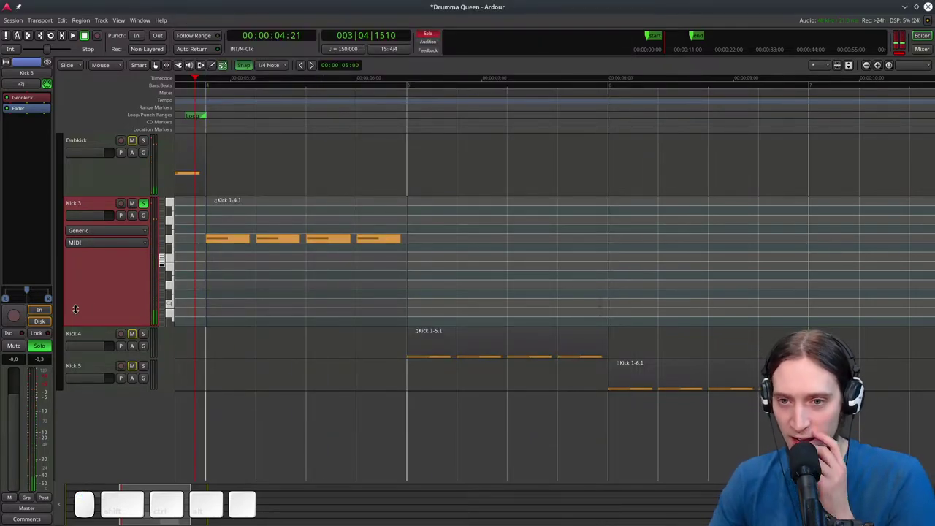
Bring up the Plugin Manager from Kick 3's processor box and filter it to tuners
{"action": "right_click", "coordinate": [35, 111]}
{"action": "left_click", "coordinate": [173, 125]}
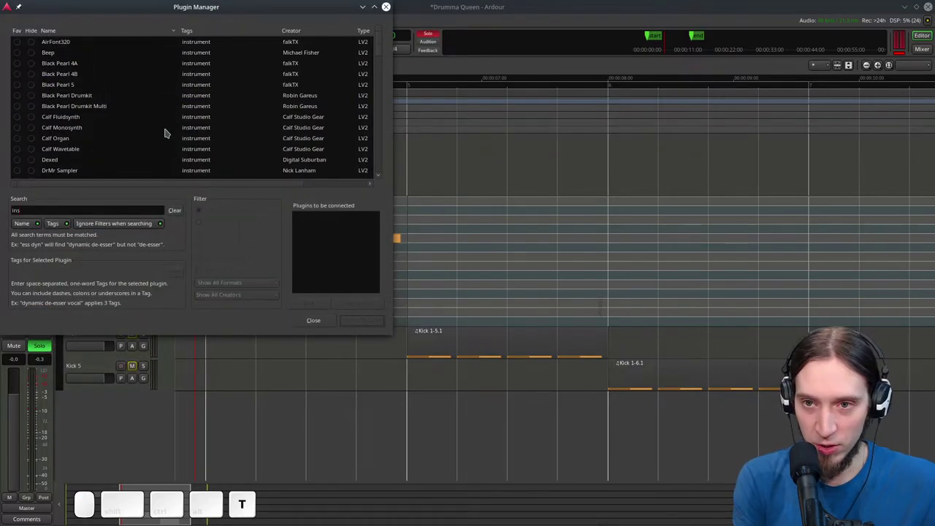
{"action": "key", "text": "t"}
{"action": "key", "text": "space"}
{"action": "key", "text": "t"}
{"action": "key", "text": "u"}
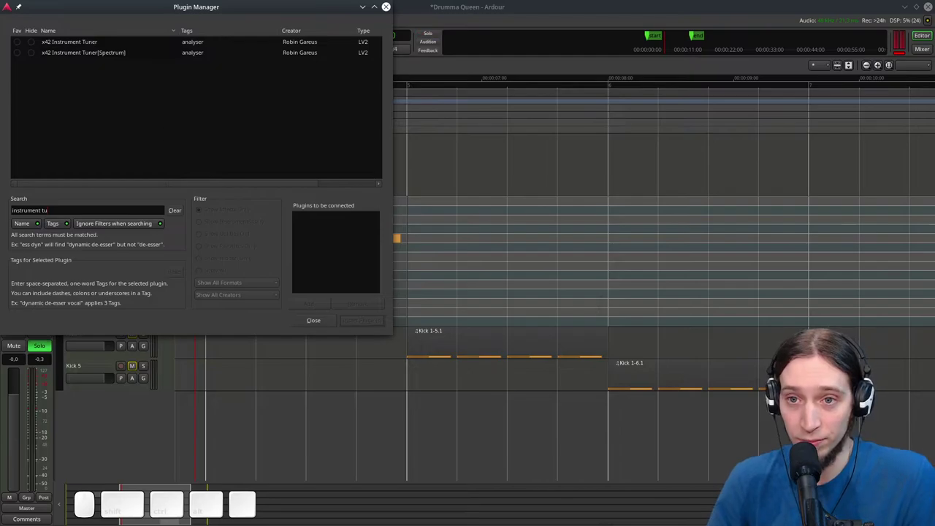
Add the x42 Instrument Tuner and insert it into Kick 3's plugin chain
{"action": "left_click", "coordinate": [94, 49]}
{"action": "left_click", "coordinate": [356, 324]}
{"action": "left_click", "coordinate": [39, 102]}
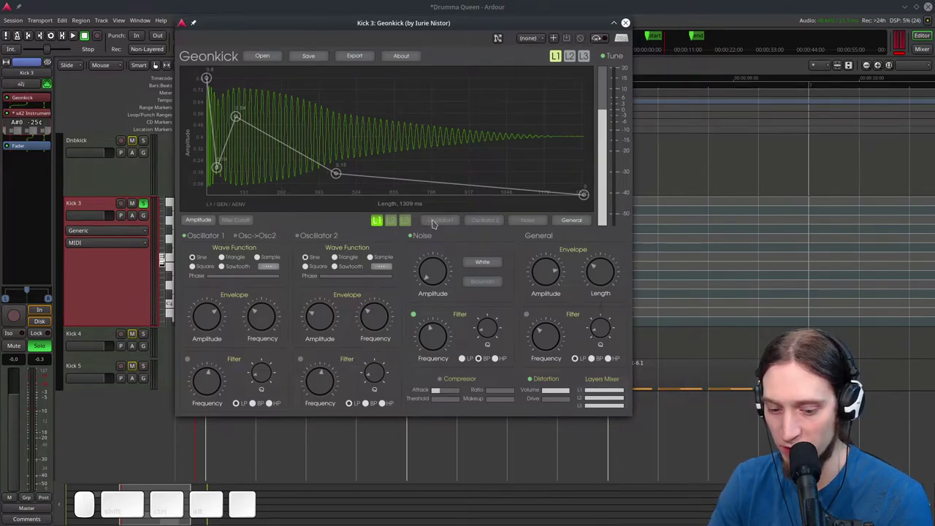
Raise the last point of Oscillator 1's frequency envelope to about 53 Hz (A1) and audition the kick
{"action": "left_click", "coordinate": [435, 223]}
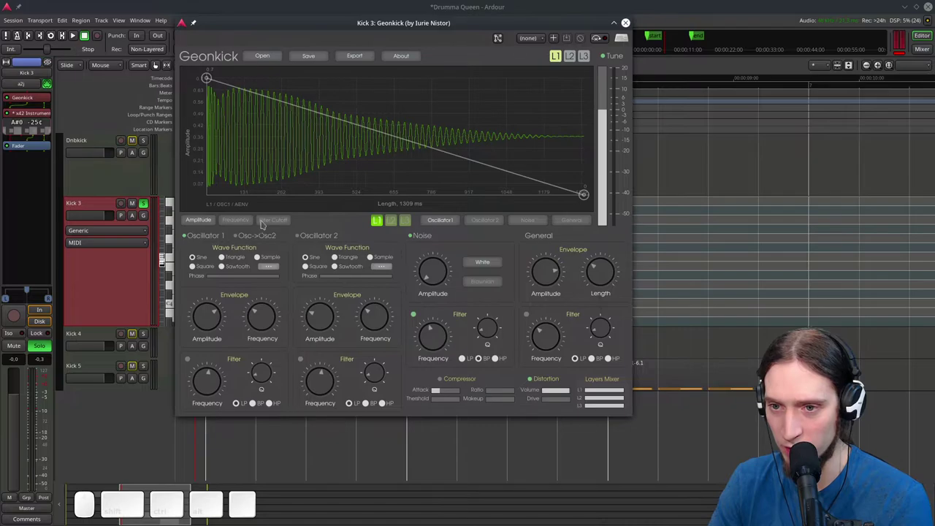
{"action": "left_click", "coordinate": [231, 224]}
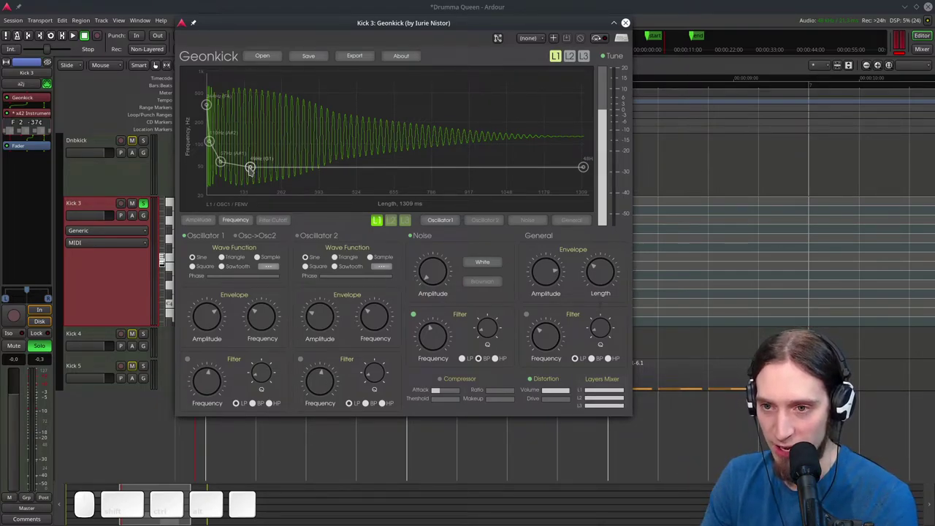
{"action": "left_click", "coordinate": [252, 170]}
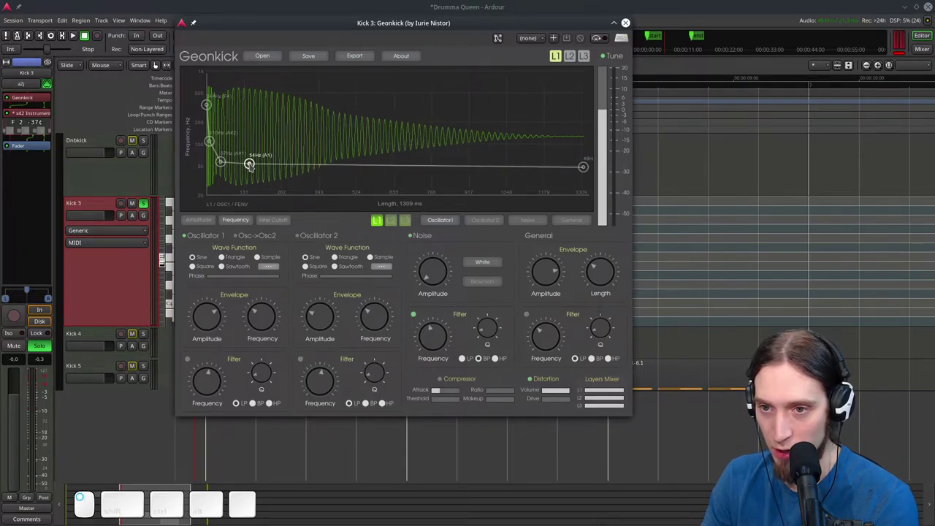
{"action": "left_click", "coordinate": [591, 169]}
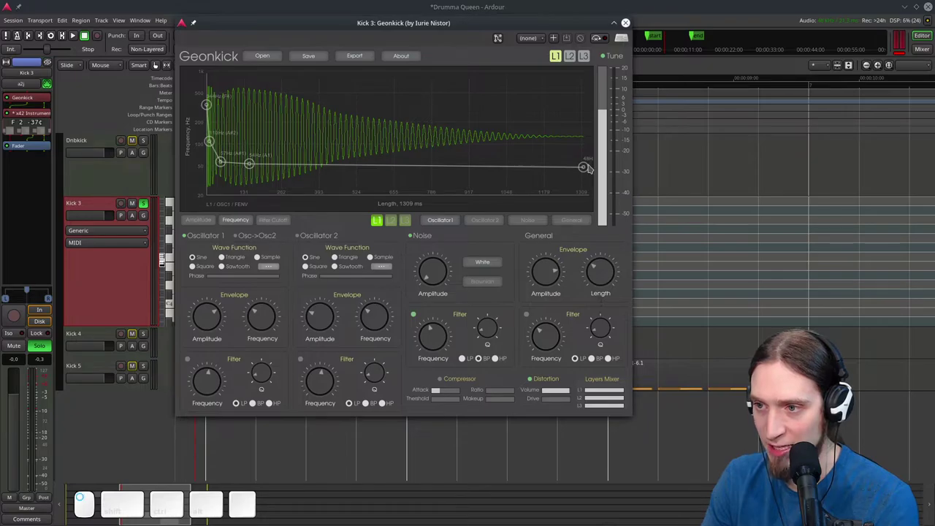
{"action": "left_click_drag", "start_coordinate": [591, 168], "coordinate": [573, 166]}
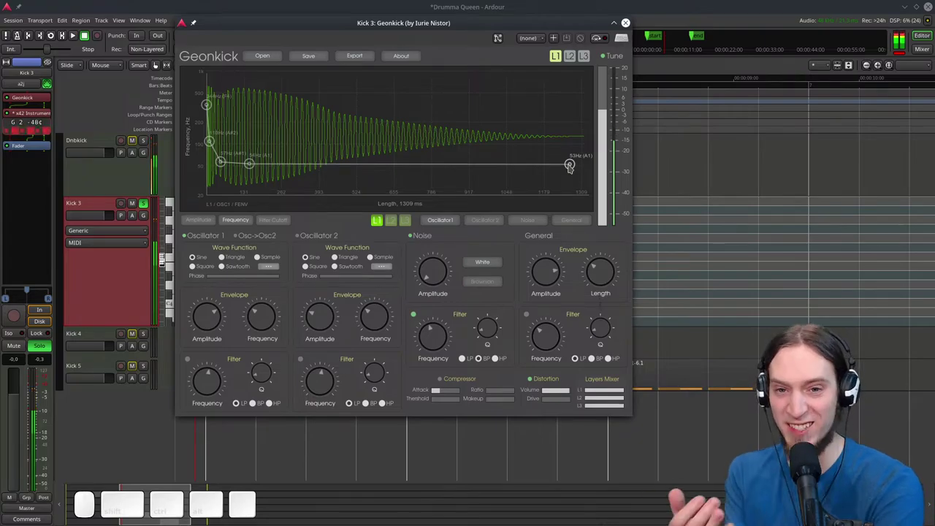
{"action": "key", "text": "Page_Down"}
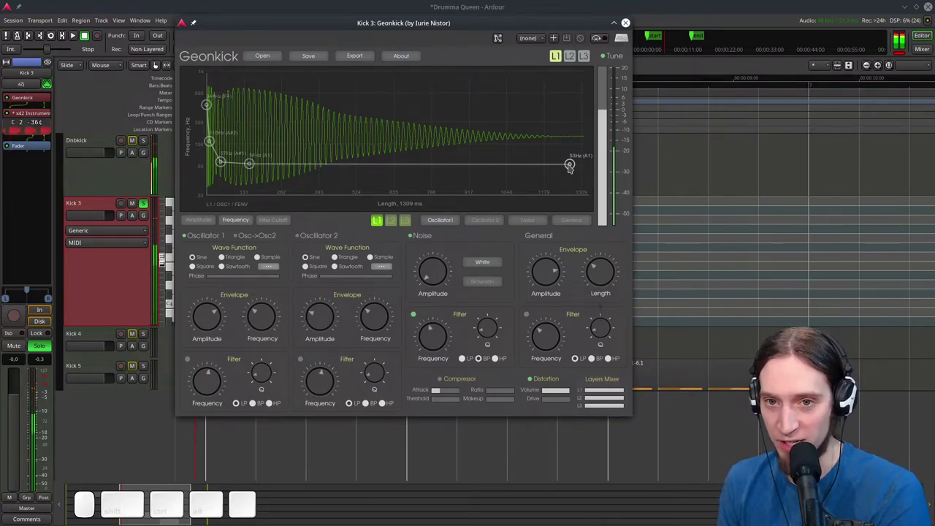
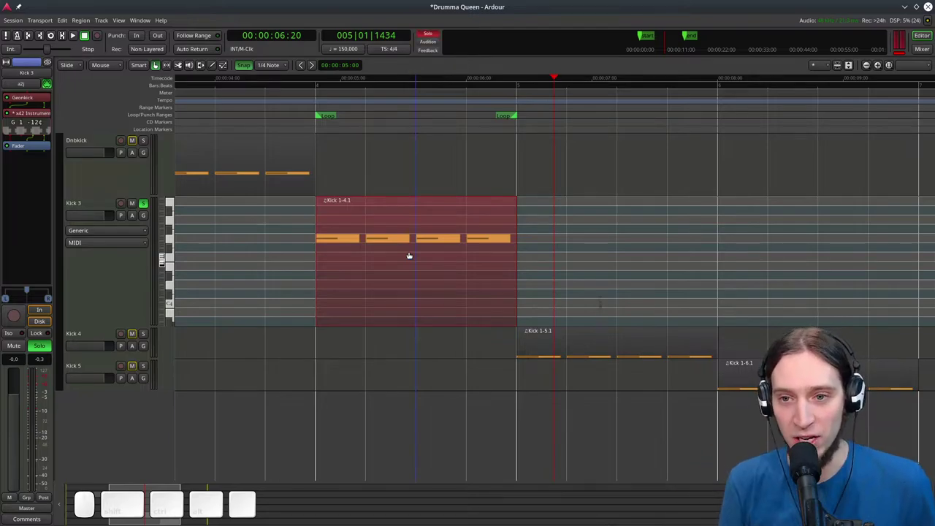
Rename the Kick 3 track to 808 and switch its solo off
{"action": "left_click", "coordinate": [95, 201]}
{"action": "left_click", "coordinate": [96, 204]}
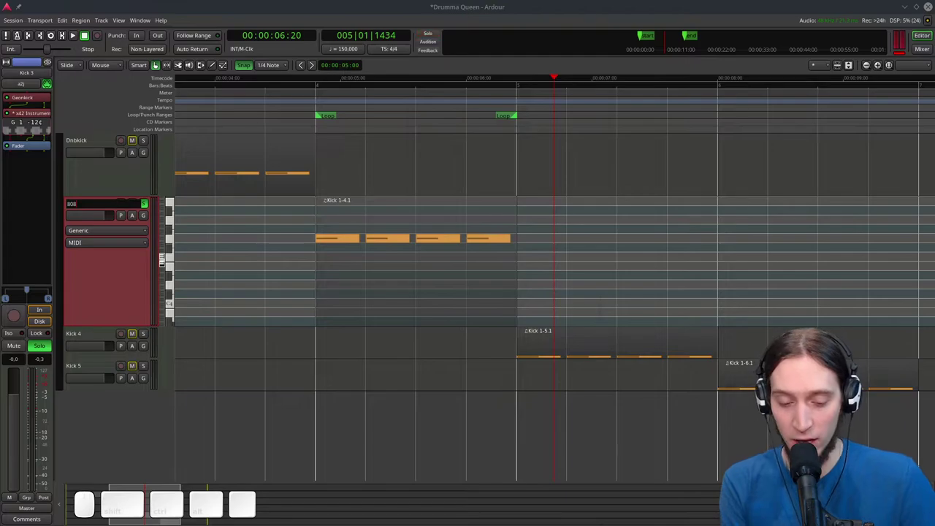
{"action": "key", "text": "Return"}
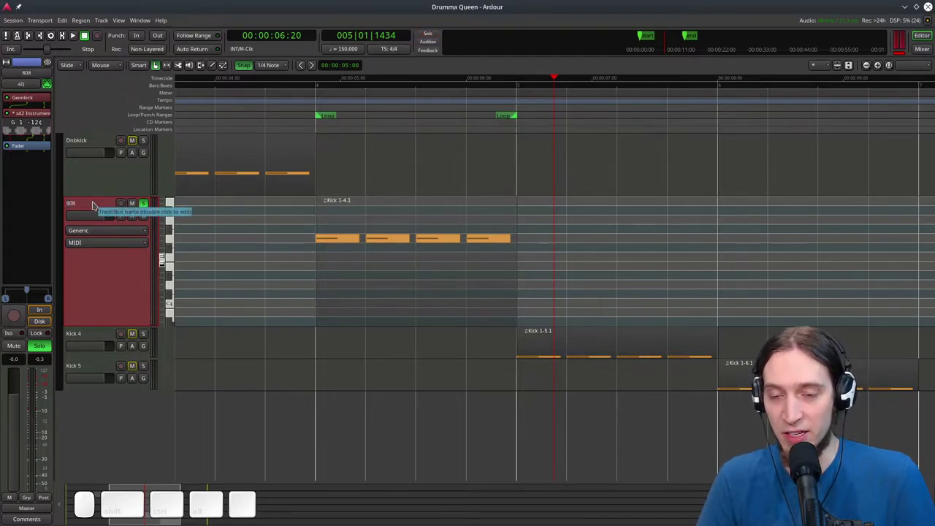
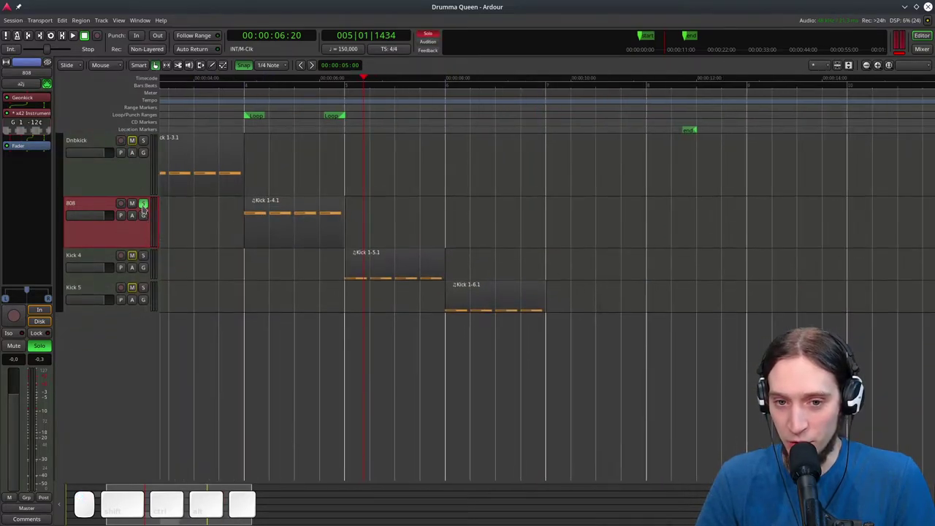
{"action": "left_click", "coordinate": [146, 205]}
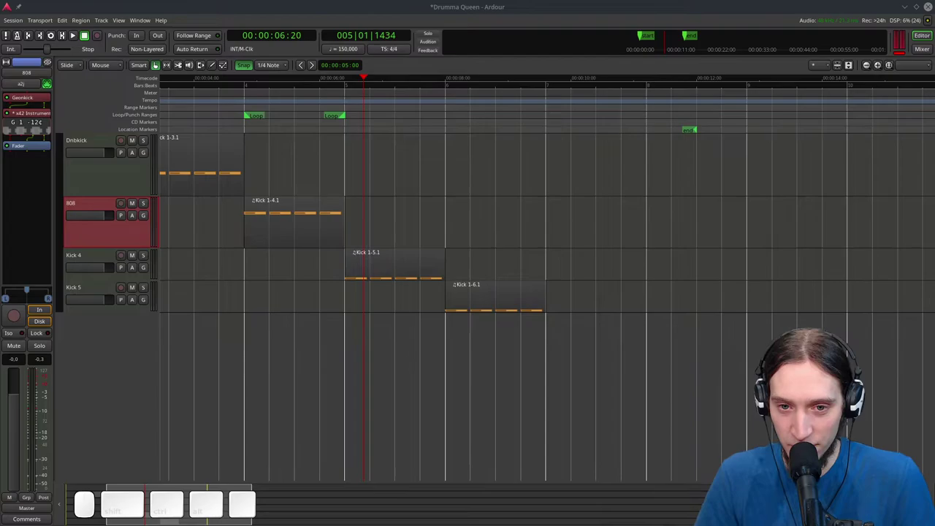
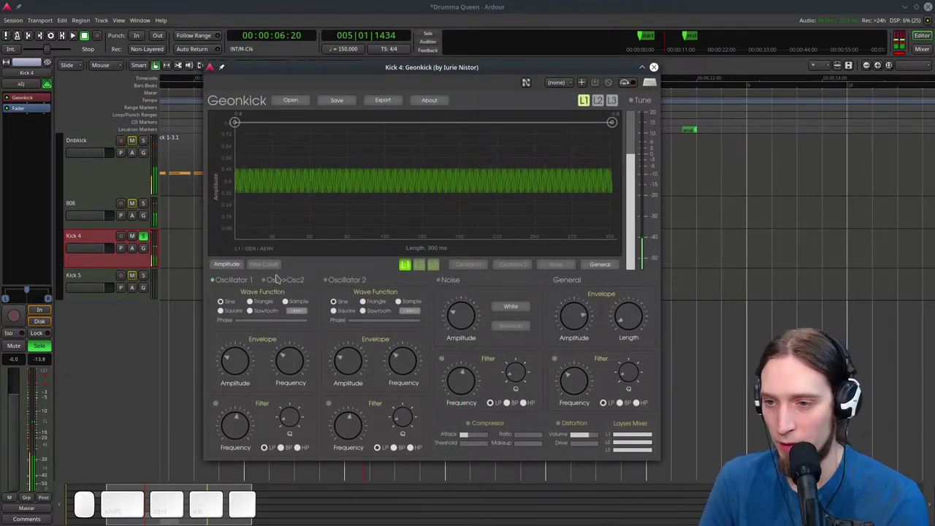
Show Oscillator 1's frequency envelope and pull its start and end points down
{"action": "left_click", "coordinate": [477, 269]}
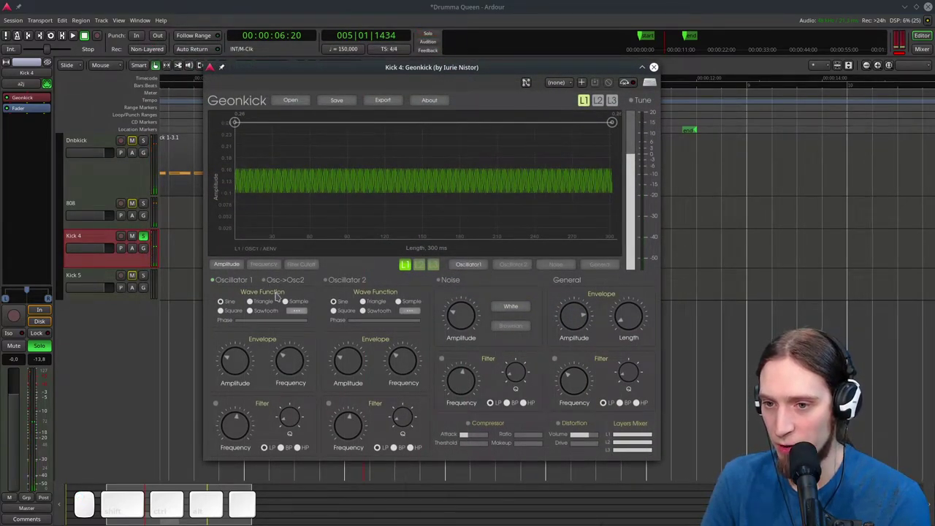
{"action": "left_click", "coordinate": [269, 266]}
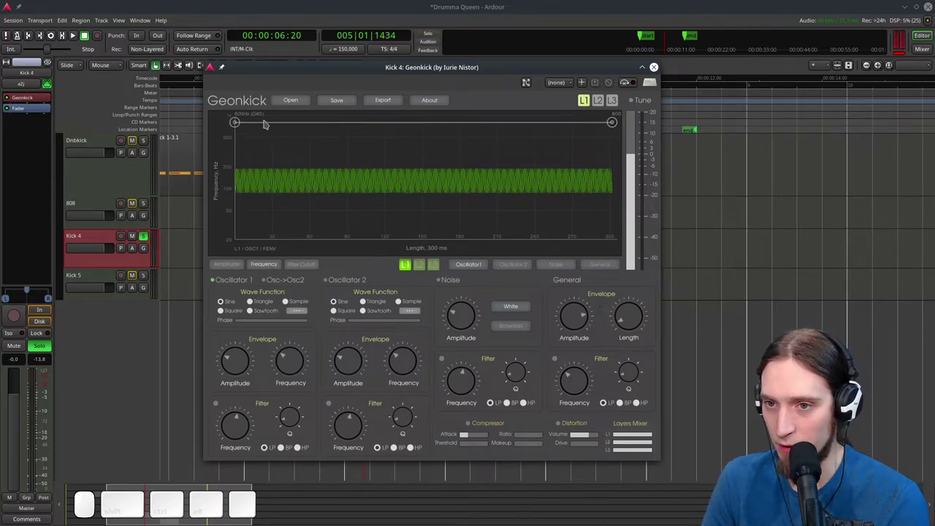
{"action": "left_click_drag", "start_coordinate": [235, 124], "coordinate": [584, 128]}
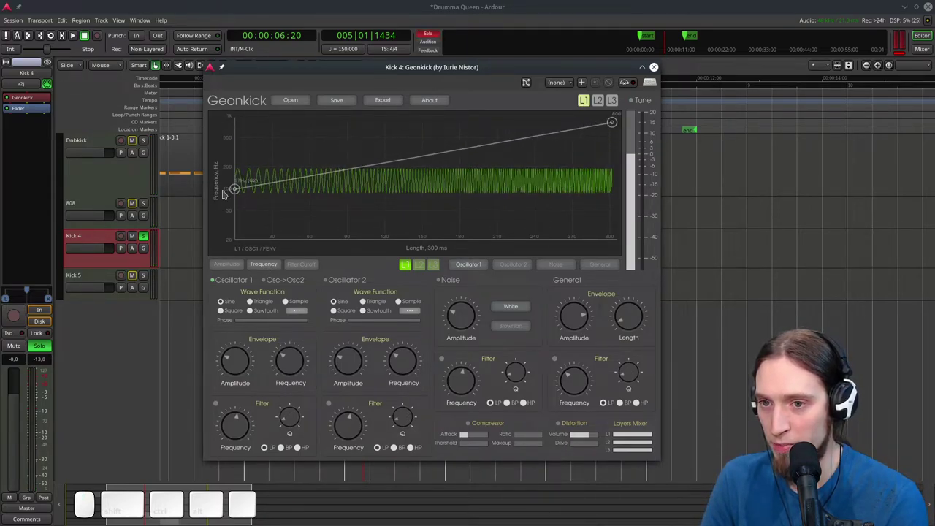
{"action": "left_click", "coordinate": [239, 189]}
{"action": "left_click_drag", "start_coordinate": [614, 125], "coordinate": [455, 200]}
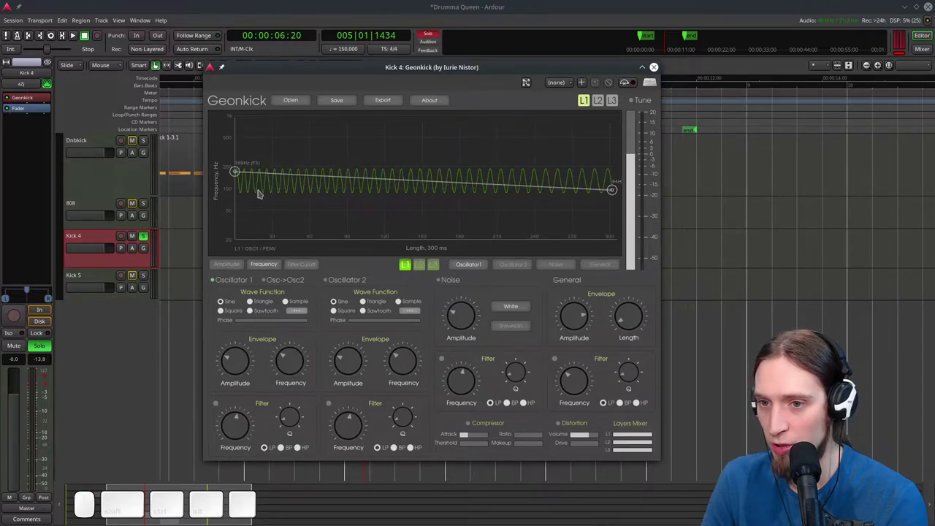
Add points for a fast pitch drop from about 300 Hz to a low steady tail and raise the base pitch
{"action": "left_click_drag", "start_coordinate": [241, 171], "coordinate": [250, 173]}
{"action": "left_click_drag", "start_coordinate": [240, 174], "coordinate": [233, 190]}
{"action": "left_click", "coordinate": [237, 190]}
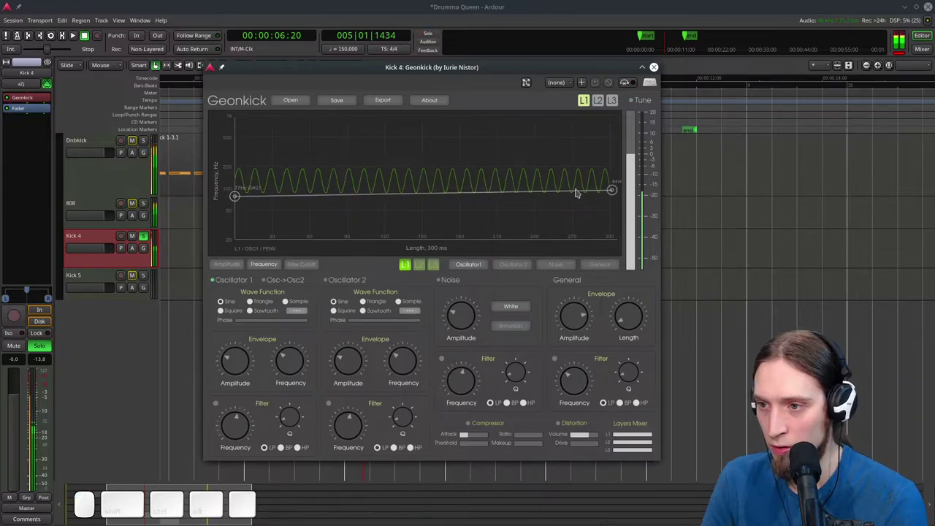
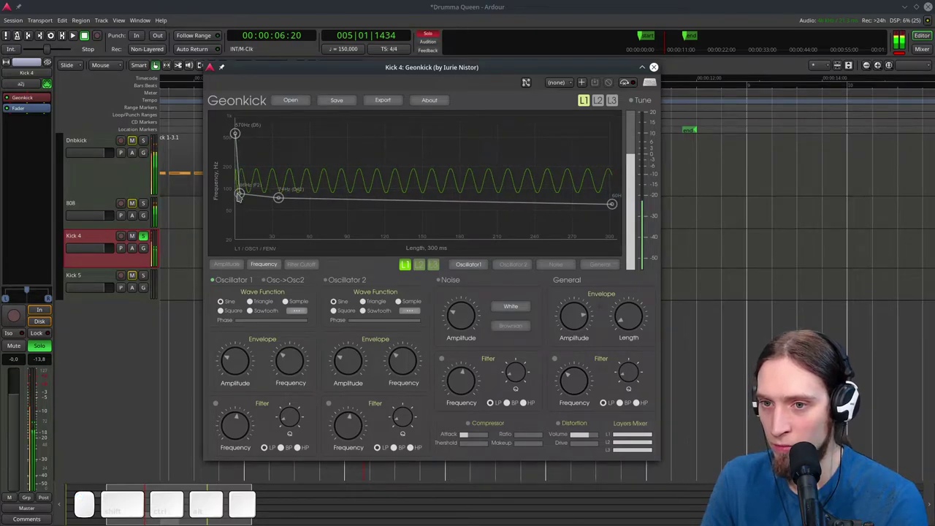
{"action": "left_click", "coordinate": [243, 197]}
{"action": "left_click_drag", "start_coordinate": [240, 140], "coordinate": [240, 191]}
{"action": "left_click", "coordinate": [249, 198]}
{"action": "left_click", "coordinate": [242, 196]}
{"action": "left_click", "coordinate": [242, 183]}
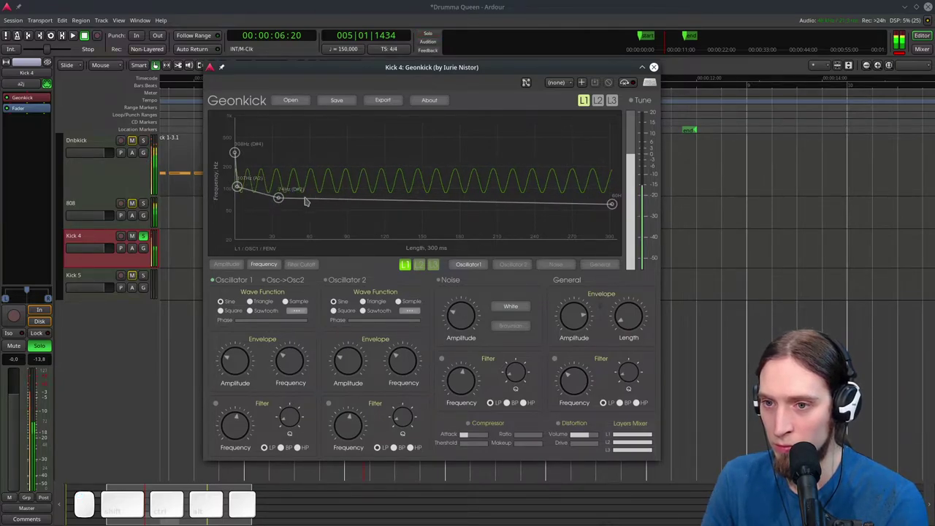
{"action": "left_click", "coordinate": [282, 200]}
{"action": "left_click", "coordinate": [275, 195]}
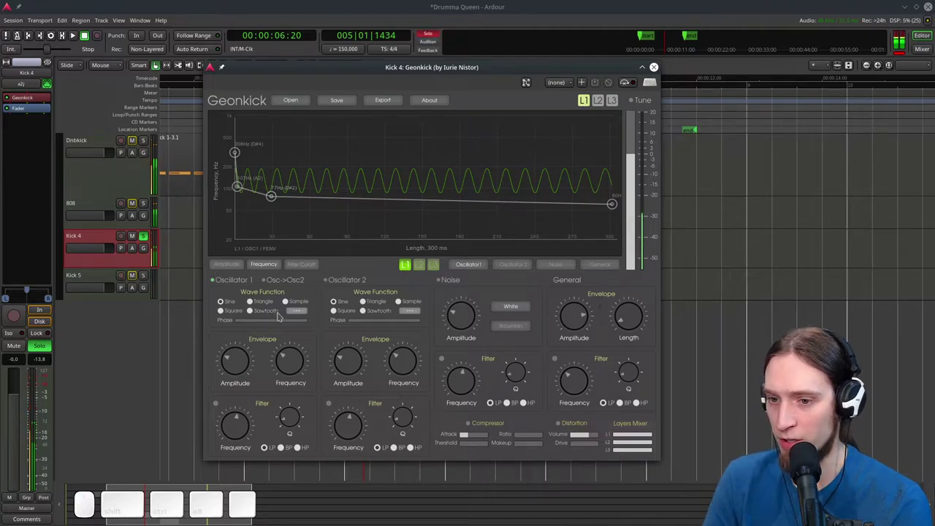
{"action": "left_click_drag", "start_coordinate": [245, 365], "coordinate": [248, 316]}
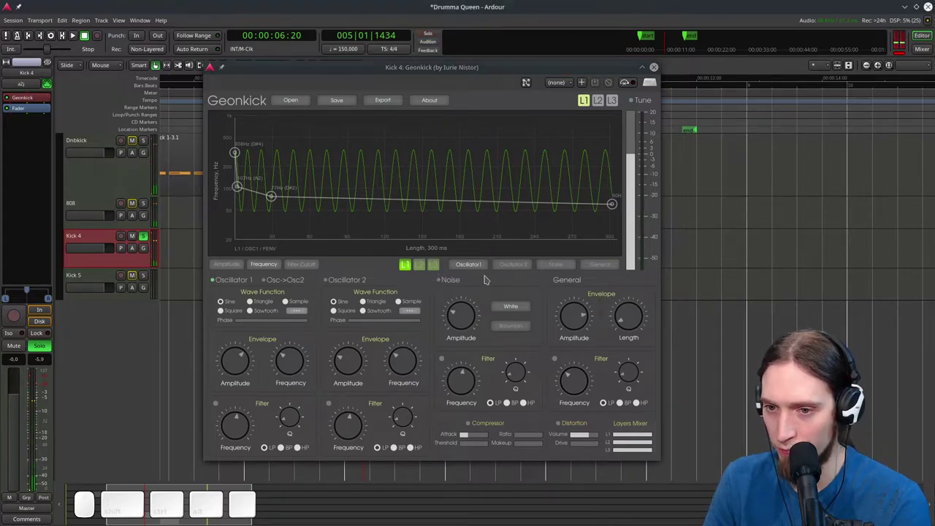
{"action": "left_click", "coordinate": [227, 269]}
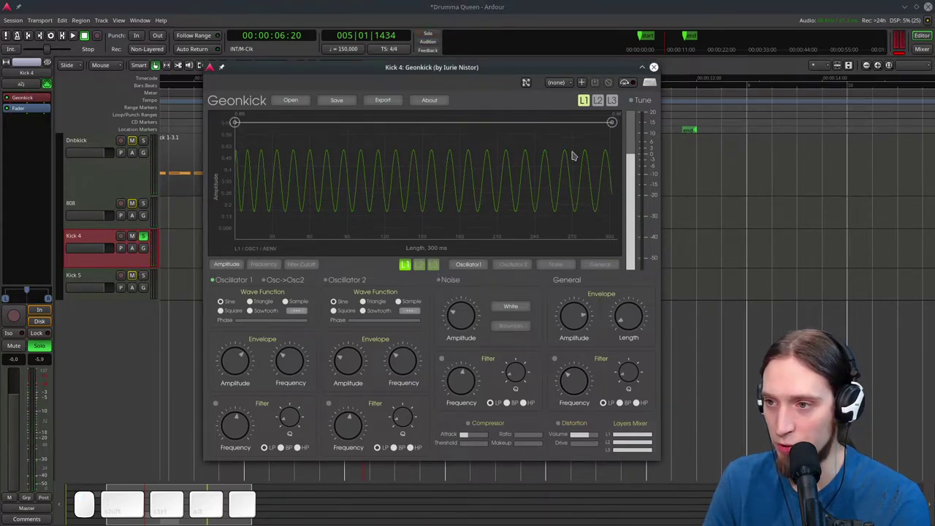
Curve Oscillator 1's volume from about 0.68 down to silence at the end
{"action": "left_click", "coordinate": [615, 124]}
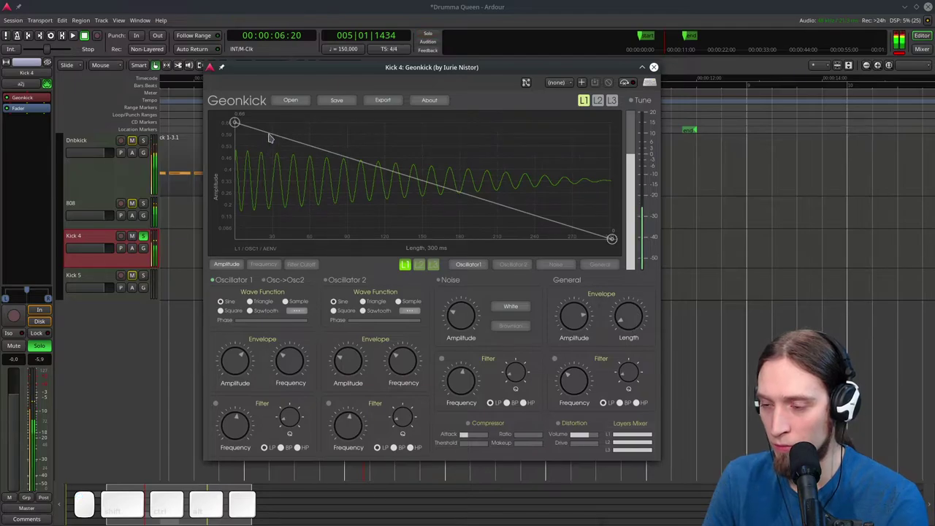
{"action": "left_click", "coordinate": [350, 167]}
{"action": "left_click_drag", "start_coordinate": [350, 167], "coordinate": [384, 212]}
{"action": "left_click", "coordinate": [409, 213]}
{"action": "left_click_drag", "start_coordinate": [408, 212], "coordinate": [333, 202]}
{"action": "left_click_drag", "start_coordinate": [309, 197], "coordinate": [297, 191]}
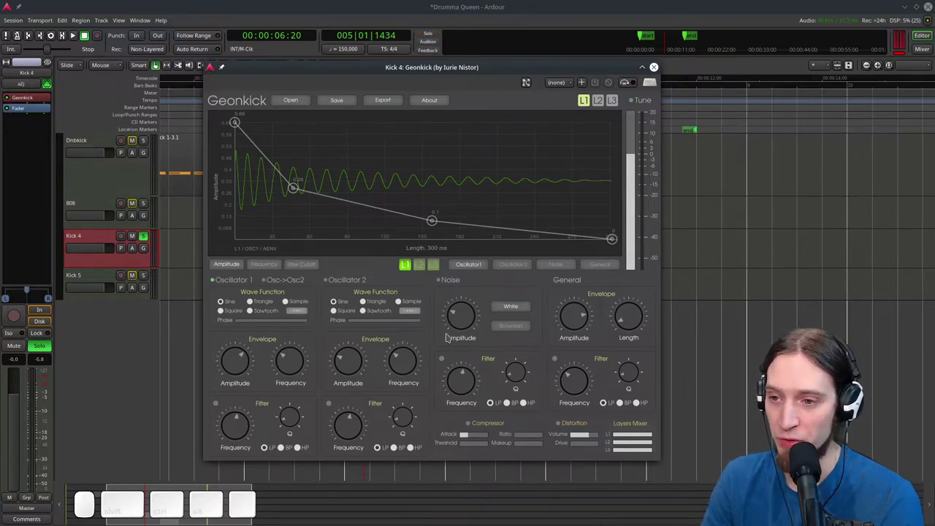
Enable the noise generator with its filter on and adjust the filter frequency
{"action": "left_click", "coordinate": [441, 281]}
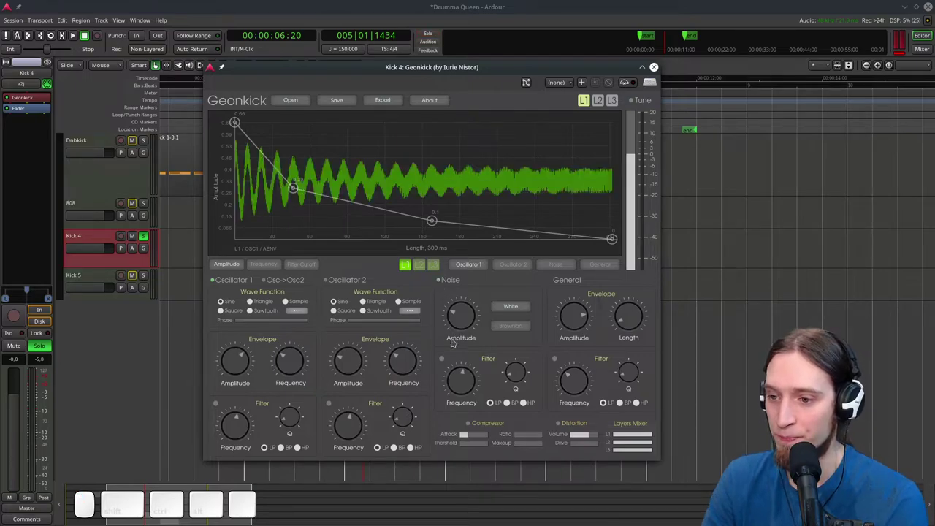
{"action": "left_click", "coordinate": [446, 360]}
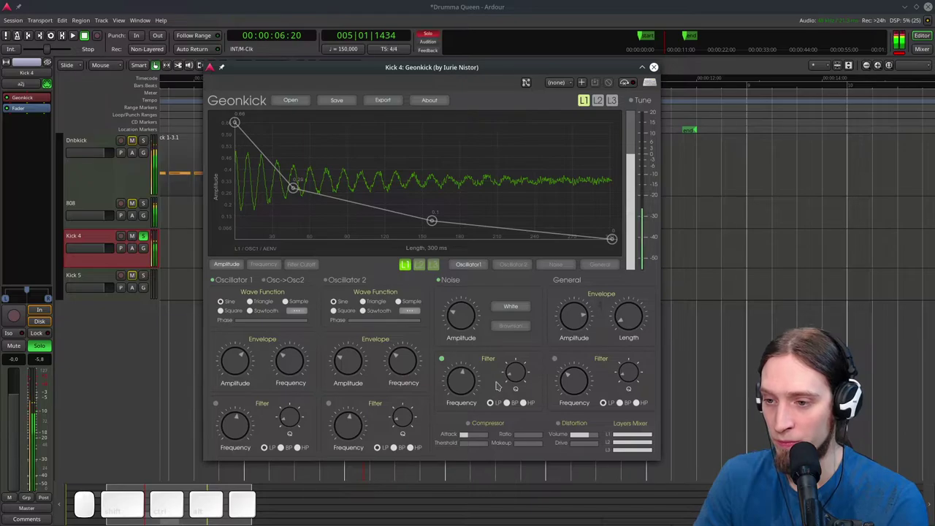
{"action": "left_click", "coordinate": [513, 406]}
{"action": "left_click_drag", "start_coordinate": [521, 373], "coordinate": [472, 390]}
{"action": "left_click_drag", "start_coordinate": [470, 390], "coordinate": [515, 376]}
Switch the noise filter to band-pass, sweep its frequency, and bring up the cutoff envelope
{"action": "left_click", "coordinate": [518, 379]}
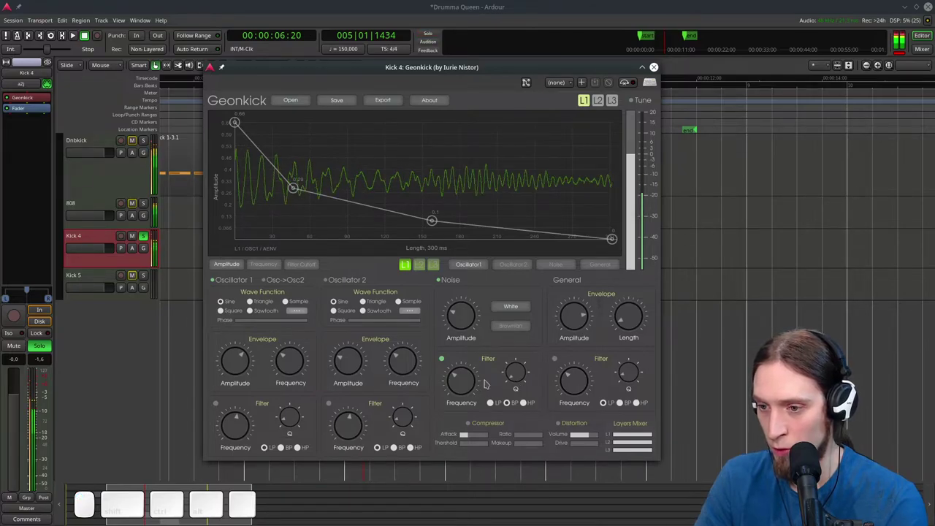
{"action": "left_click_drag", "start_coordinate": [474, 388], "coordinate": [472, 399]}
{"action": "left_click", "coordinate": [472, 393]}
{"action": "left_click", "coordinate": [472, 396]}
{"action": "left_click", "coordinate": [471, 393]}
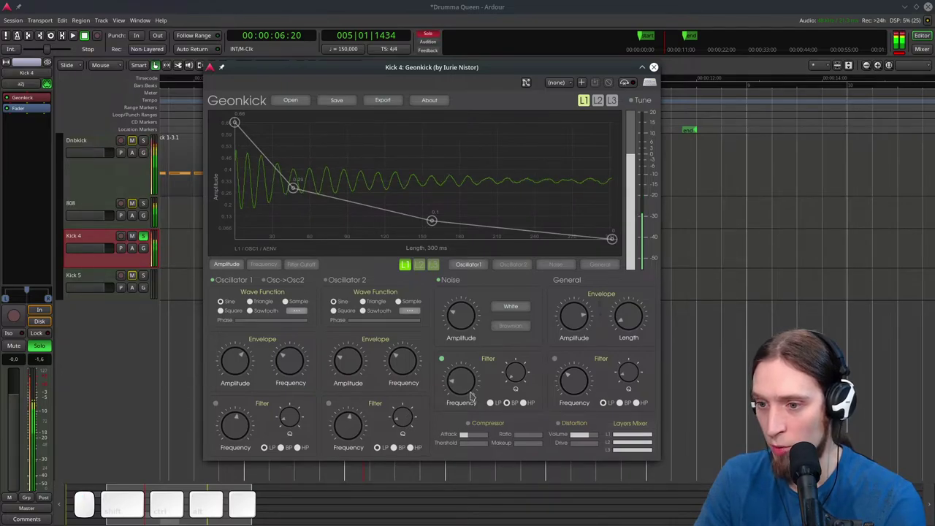
{"action": "left_click_drag", "start_coordinate": [471, 383], "coordinate": [476, 342]}
{"action": "left_click_drag", "start_coordinate": [474, 376], "coordinate": [474, 385]}
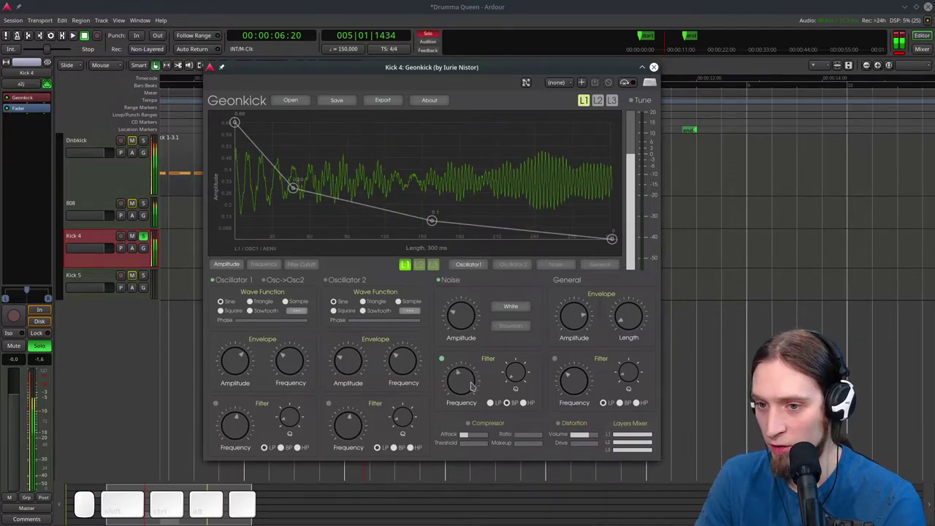
{"action": "left_click", "coordinate": [552, 272]}
{"action": "left_click", "coordinate": [280, 267]}
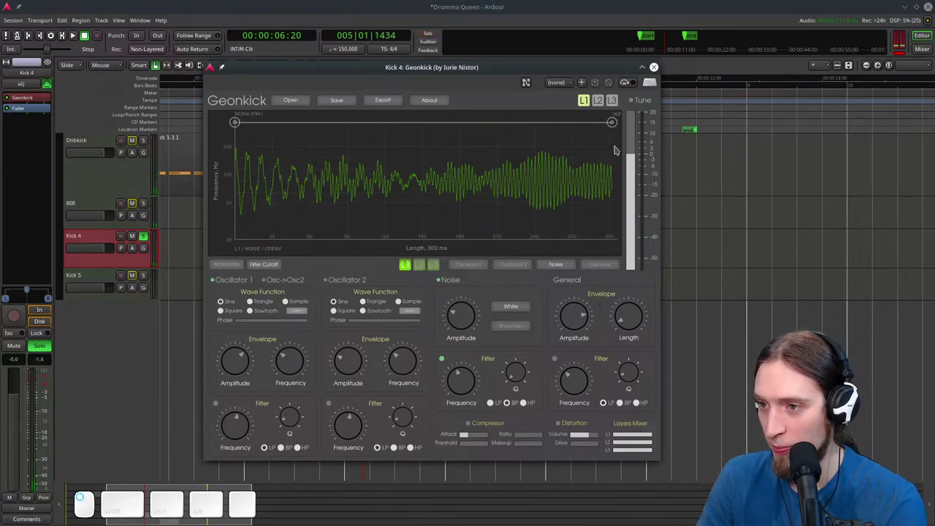
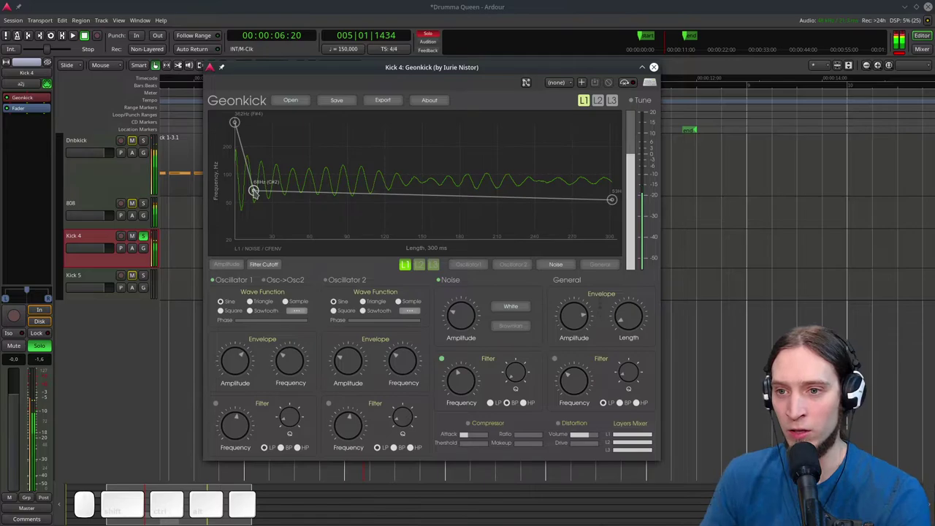
Add points so the noise cutoff sweeps from about 362 Hz to roughly 24 Hz at the kick's end
{"action": "left_click", "coordinate": [257, 191]}
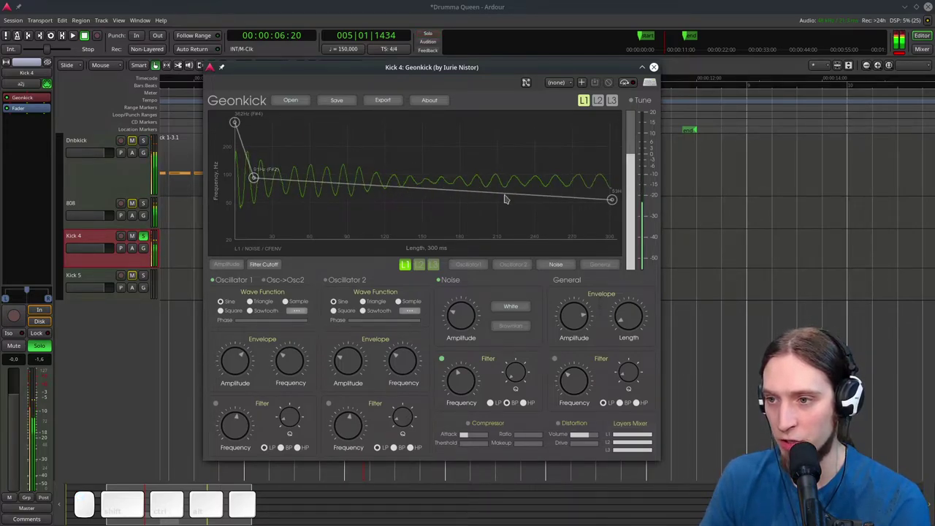
{"action": "left_click", "coordinate": [455, 189]}
{"action": "left_click_drag", "start_coordinate": [455, 190], "coordinate": [426, 199]}
{"action": "left_click_drag", "start_coordinate": [616, 204], "coordinate": [487, 140]}
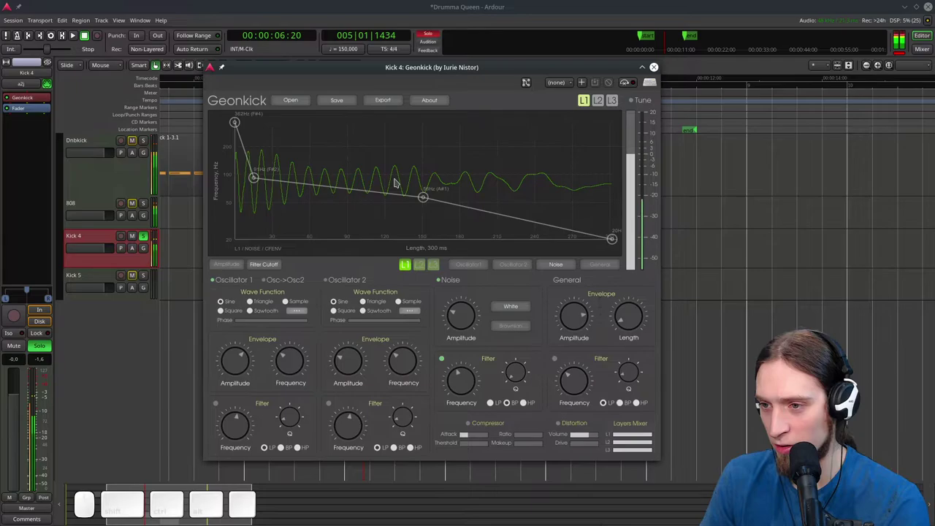
{"action": "left_click_drag", "start_coordinate": [612, 244], "coordinate": [498, 236]}
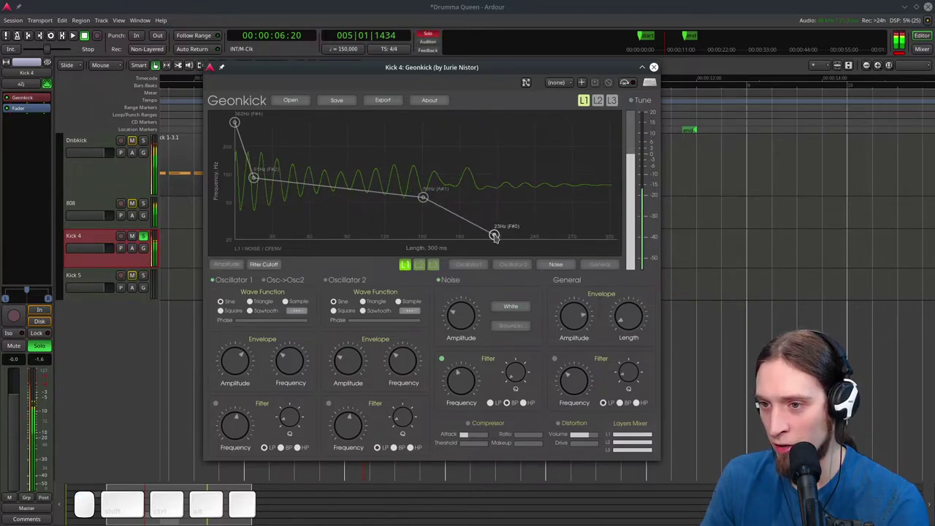
{"action": "left_click", "coordinate": [498, 235]}
{"action": "left_click_drag", "start_coordinate": [614, 177], "coordinate": [616, 210]}
{"action": "left_click_drag", "start_coordinate": [616, 210], "coordinate": [598, 243]}
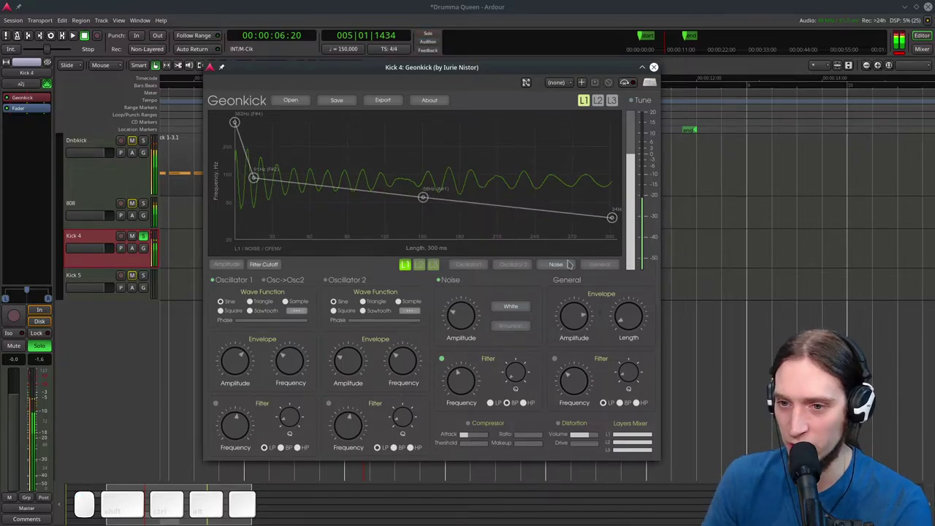
{"action": "left_click", "coordinate": [224, 263]}
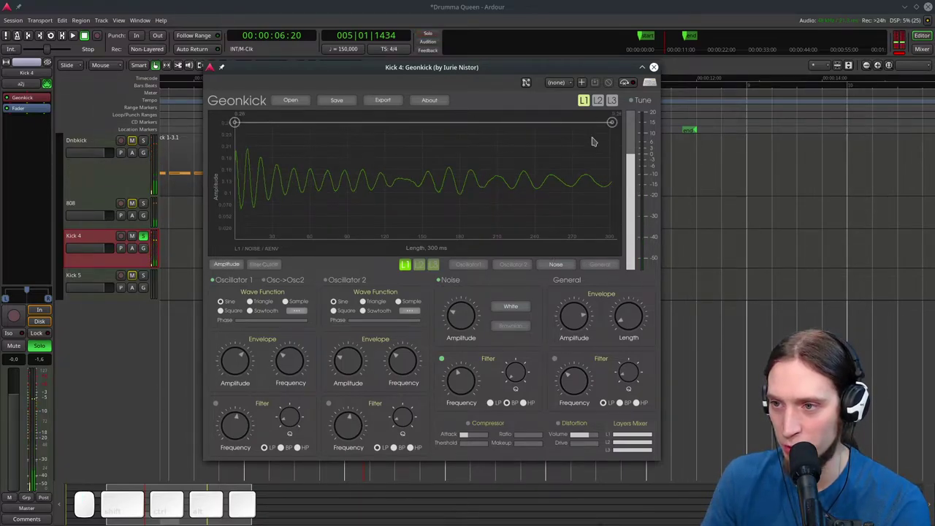
Shape the layer 1 noise amplitude into a curved decay from about 0.26 to zero
{"action": "left_click_drag", "start_coordinate": [614, 125], "coordinate": [424, 210]}
{"action": "left_click_drag", "start_coordinate": [423, 210], "coordinate": [588, 262]}
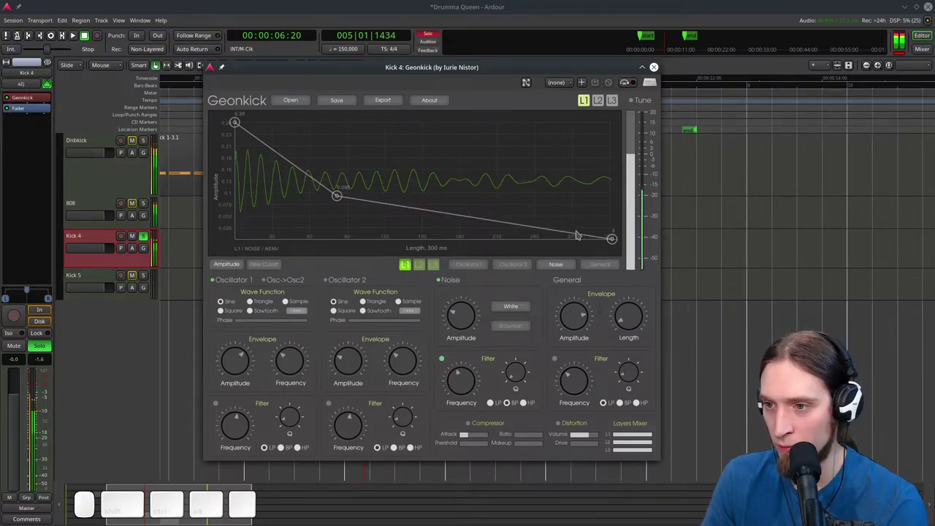
{"action": "left_click_drag", "start_coordinate": [616, 244], "coordinate": [470, 241]}
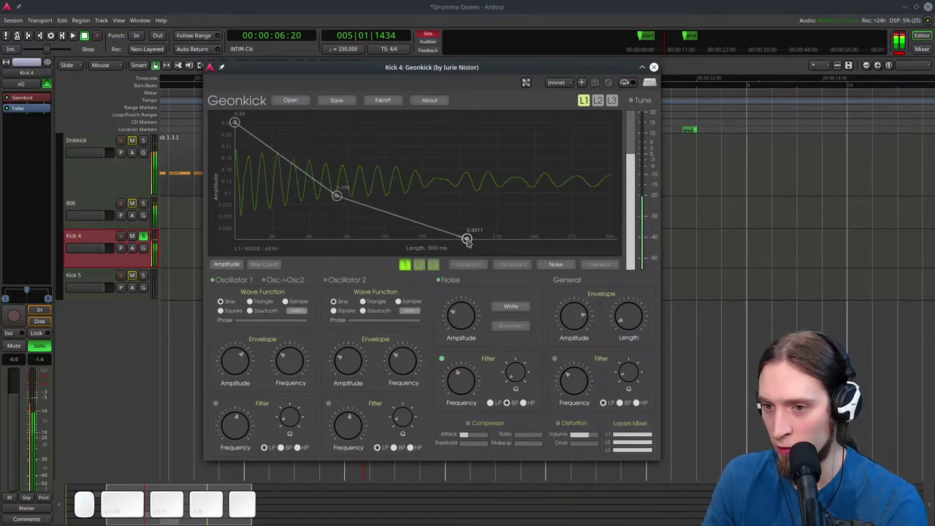
{"action": "left_click_drag", "start_coordinate": [470, 241], "coordinate": [432, 218]}
{"action": "left_click", "coordinate": [476, 220]}
{"action": "left_click_drag", "start_coordinate": [476, 219], "coordinate": [444, 225]}
{"action": "left_click_drag", "start_coordinate": [427, 220], "coordinate": [415, 220]}
{"action": "left_click_drag", "start_coordinate": [431, 219], "coordinate": [410, 225]}
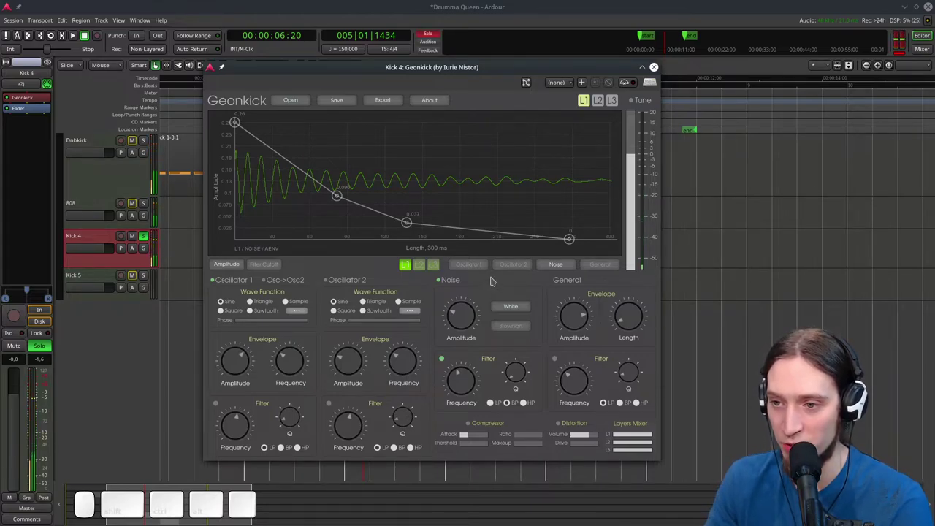
{"action": "left_click", "coordinate": [424, 269]}
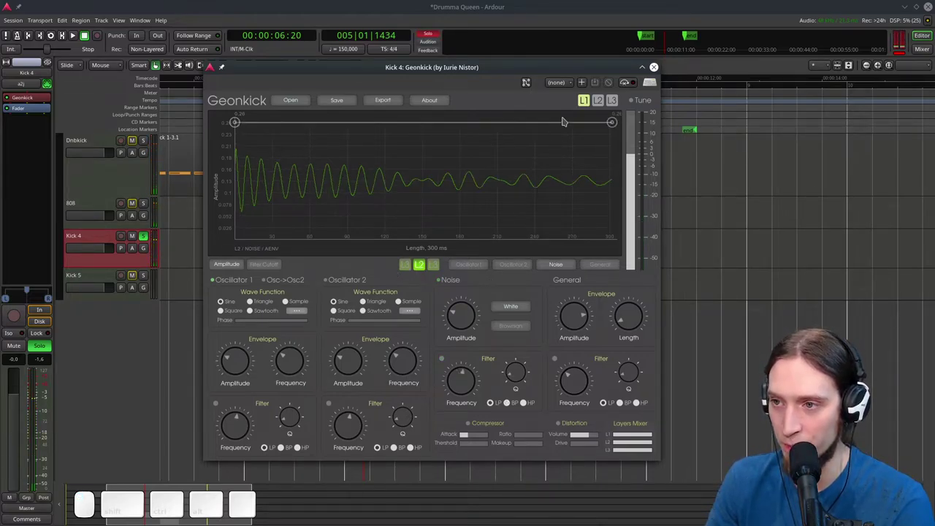
Turn on layer 2 and enable its noise generator
{"action": "left_click", "coordinate": [597, 106]}
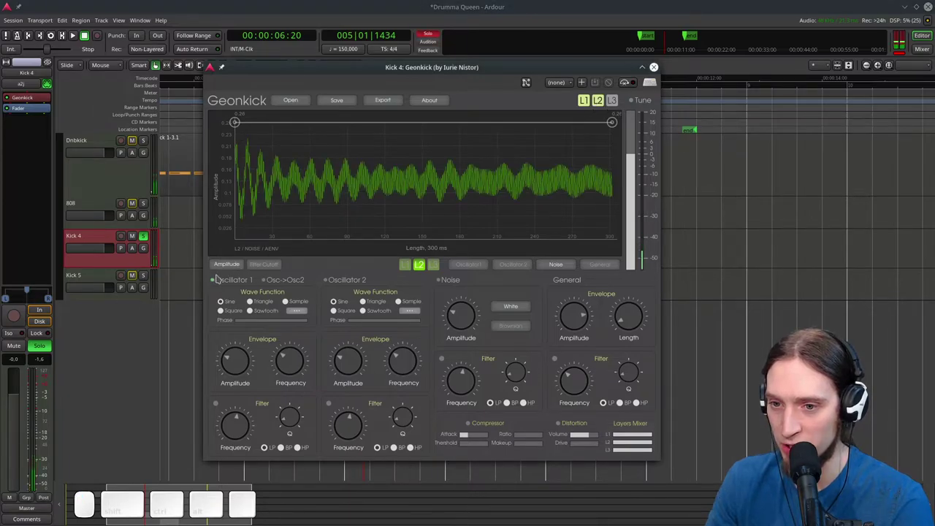
{"action": "left_click", "coordinate": [216, 278]}
{"action": "left_click", "coordinate": [218, 286]}
{"action": "left_click", "coordinate": [218, 286]}
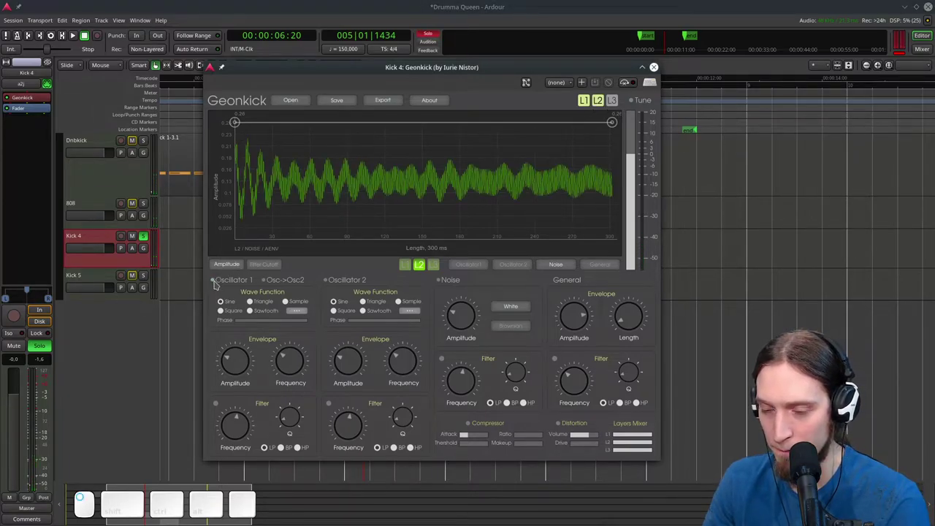
{"action": "left_click", "coordinate": [441, 285]}
{"action": "left_click", "coordinate": [443, 283]}
{"action": "left_click", "coordinate": [470, 324]}
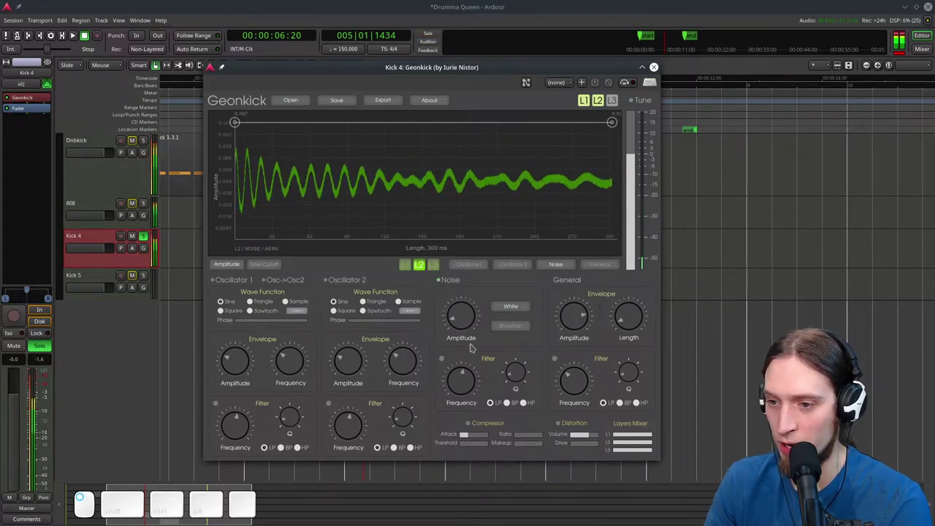
{"action": "left_click", "coordinate": [510, 406]}
Enable the layer 2 noise filter in band-pass mode and tune its frequency
{"action": "left_click", "coordinate": [445, 362]}
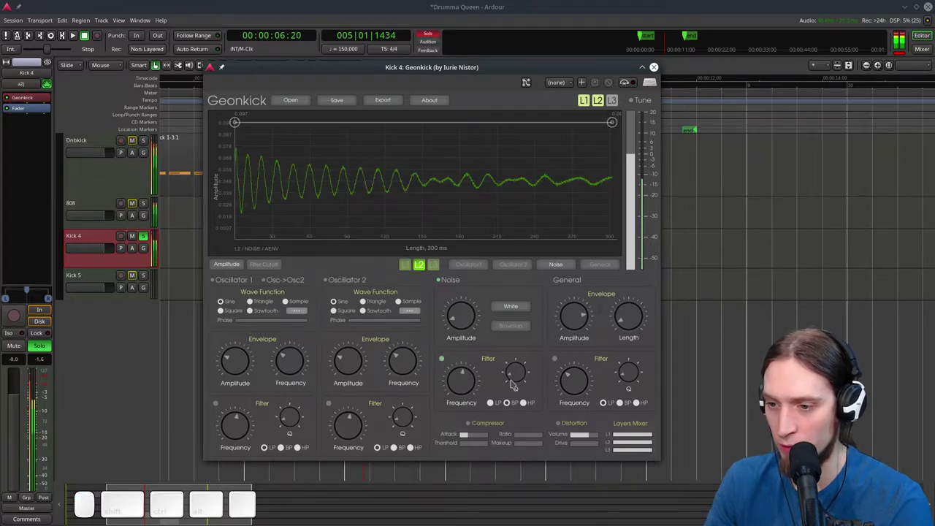
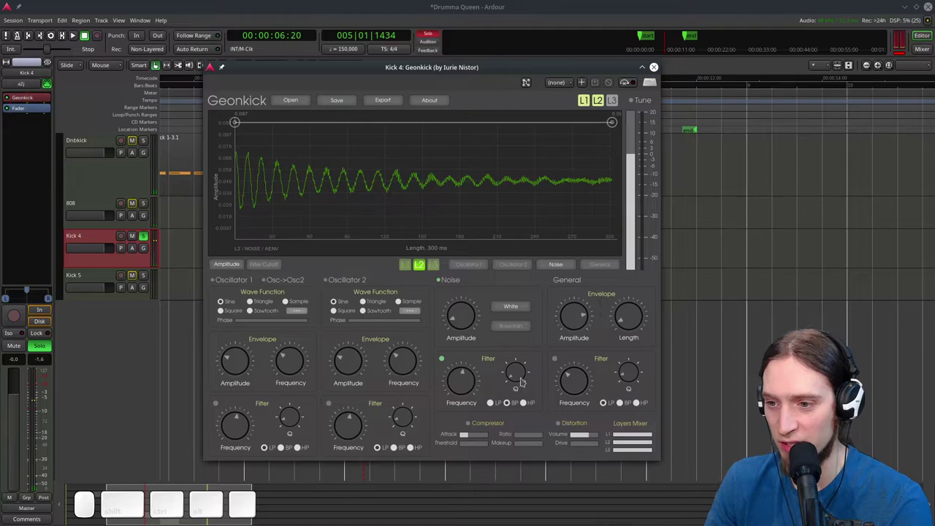
{"action": "left_click", "coordinate": [520, 379]}
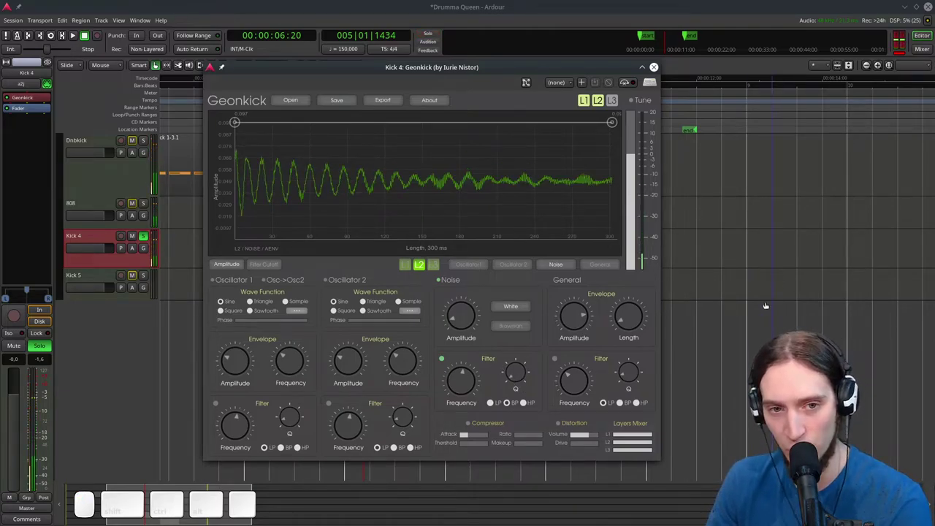
{"action": "left_click", "coordinate": [524, 376]}
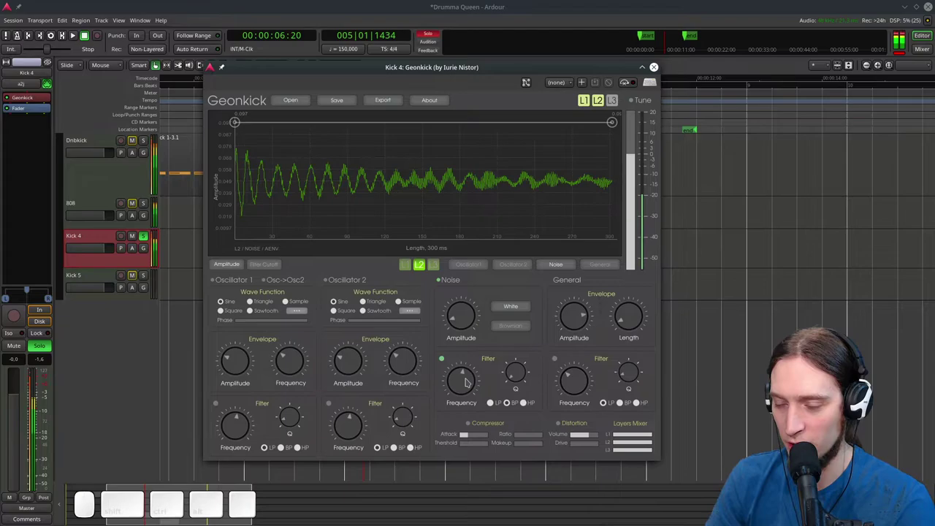
{"action": "left_click", "coordinate": [456, 401]}
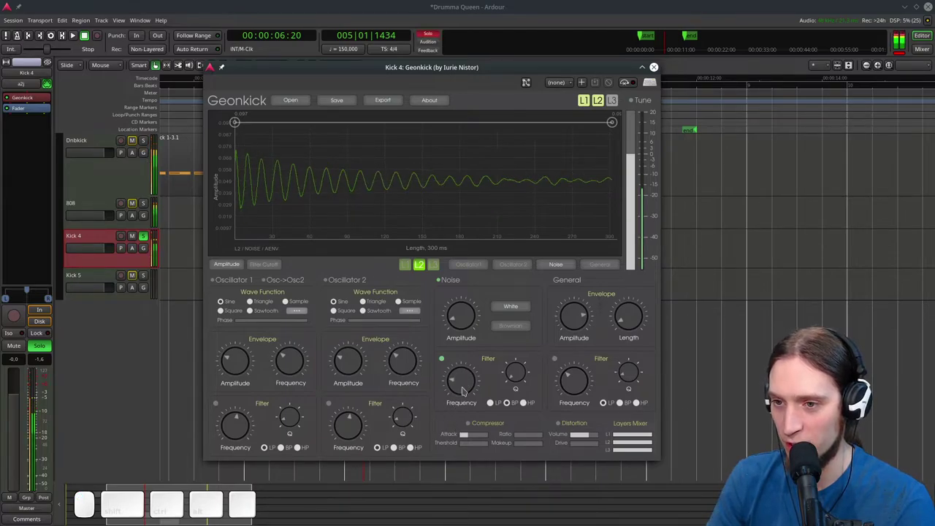
{"action": "left_click_drag", "start_coordinate": [467, 386], "coordinate": [472, 371]}
{"action": "left_click", "coordinate": [472, 387]}
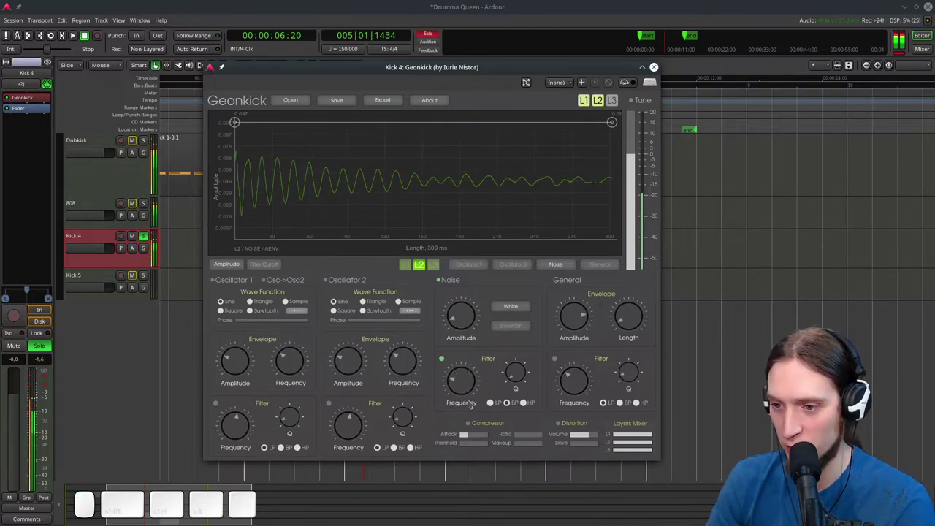
{"action": "left_click", "coordinate": [468, 383]}
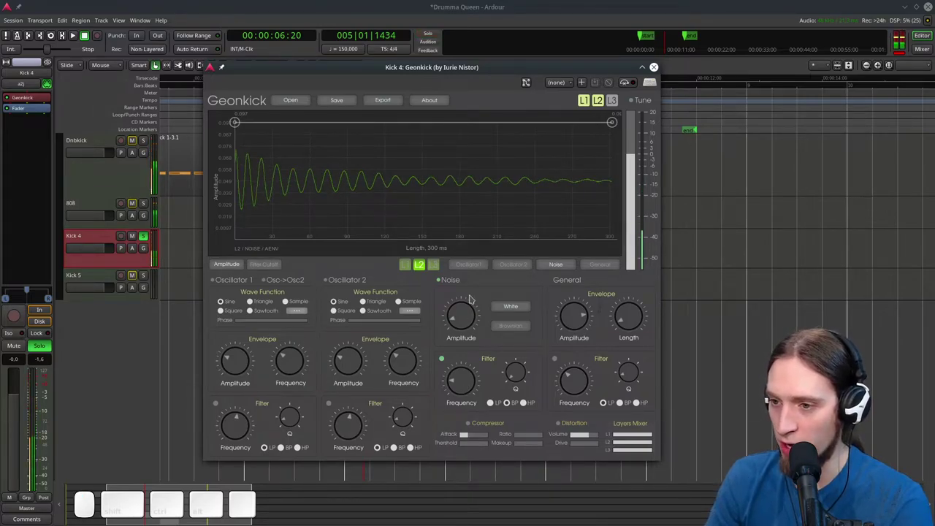
Raise the noise level to about 0.42 and start a decaying amplitude envelope
{"action": "left_click_drag", "start_coordinate": [469, 318], "coordinate": [474, 304]}
{"action": "left_click_drag", "start_coordinate": [471, 321], "coordinate": [509, 283]}
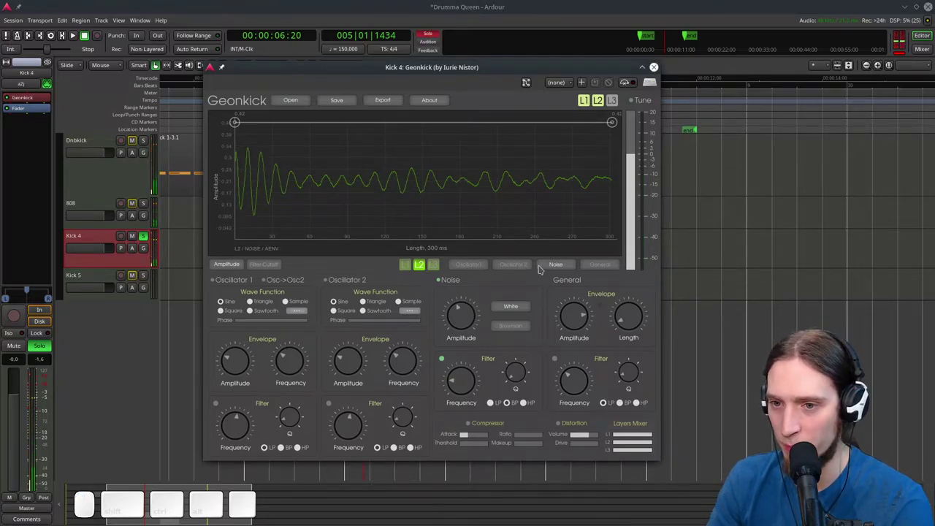
{"action": "left_click_drag", "start_coordinate": [614, 123], "coordinate": [422, 220]}
{"action": "left_click_drag", "start_coordinate": [422, 220], "coordinate": [578, 298]}
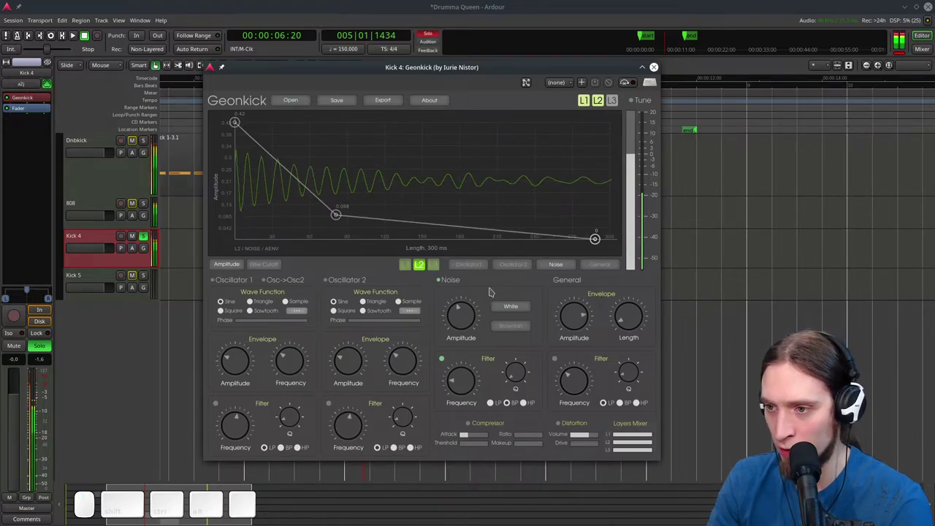
Steepen the layer 2 noise decay so it ends around 75 ms
{"action": "left_click", "coordinate": [596, 242]}
{"action": "left_click_drag", "start_coordinate": [365, 241], "coordinate": [429, 244]}
{"action": "left_click_drag", "start_coordinate": [429, 244], "coordinate": [352, 233]}
{"action": "left_click_drag", "start_coordinate": [340, 221], "coordinate": [264, 214]}
{"action": "left_click", "coordinate": [263, 214]}
{"action": "left_click_drag", "start_coordinate": [350, 245], "coordinate": [313, 253]}
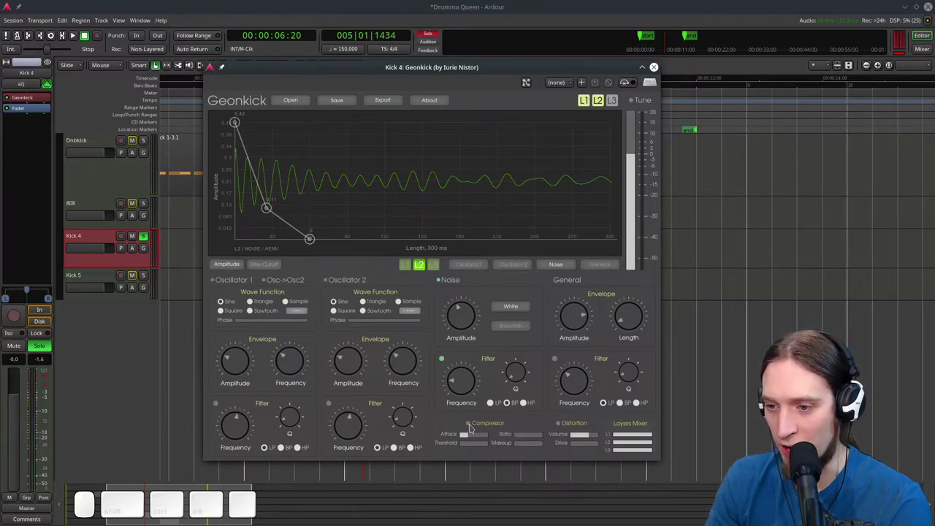
Switch on the compressor, set its attack, ratio, threshold and makeup gain, and enable distortion
{"action": "left_click", "coordinate": [473, 427]}
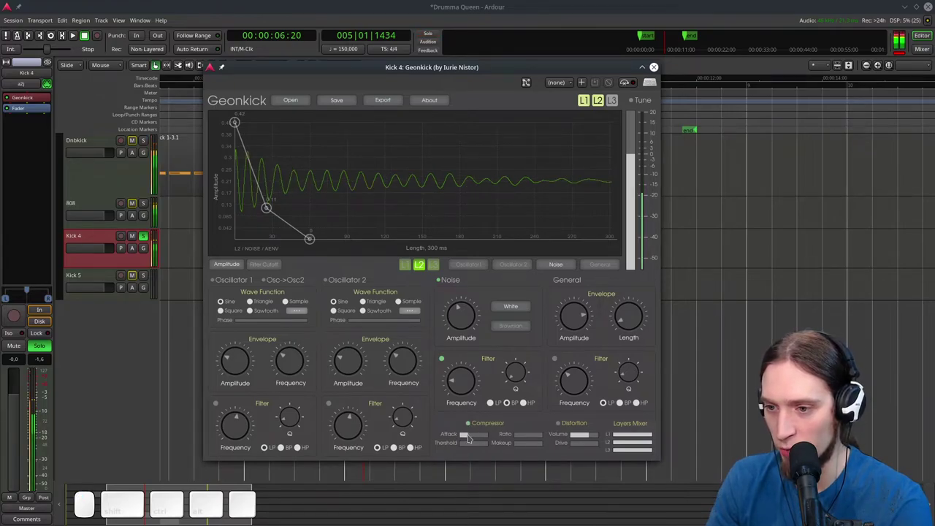
{"action": "left_click_drag", "start_coordinate": [529, 437], "coordinate": [482, 440]}
{"action": "left_click_drag", "start_coordinate": [473, 450], "coordinate": [485, 448]}
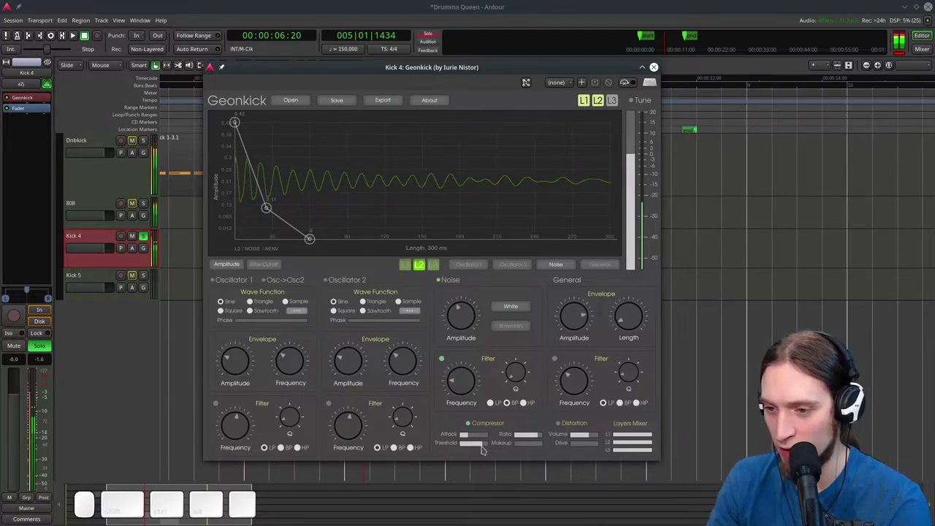
{"action": "left_click_drag", "start_coordinate": [484, 449], "coordinate": [507, 448]}
{"action": "left_click_drag", "start_coordinate": [526, 446], "coordinate": [530, 448]}
{"action": "left_click", "coordinate": [530, 448]}
{"action": "left_click", "coordinate": [472, 440]}
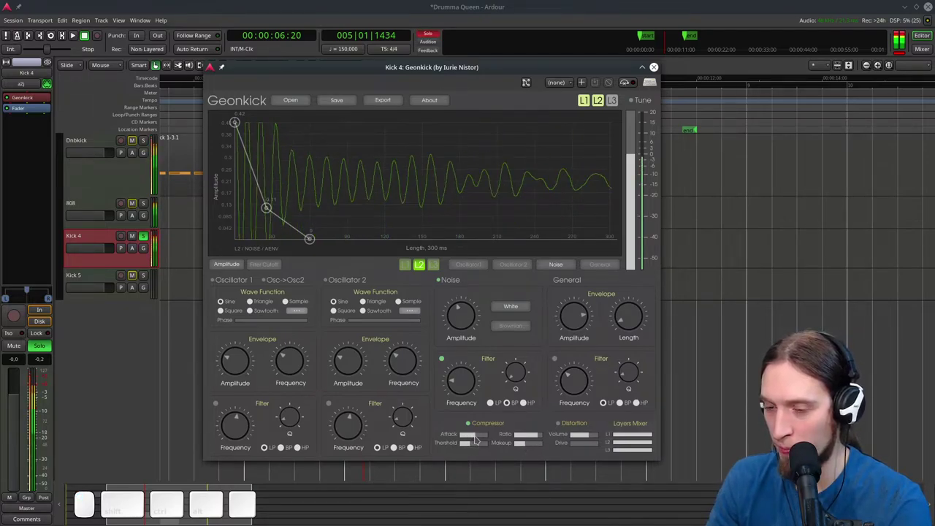
{"action": "left_click", "coordinate": [478, 439]}
{"action": "left_click", "coordinate": [479, 438]}
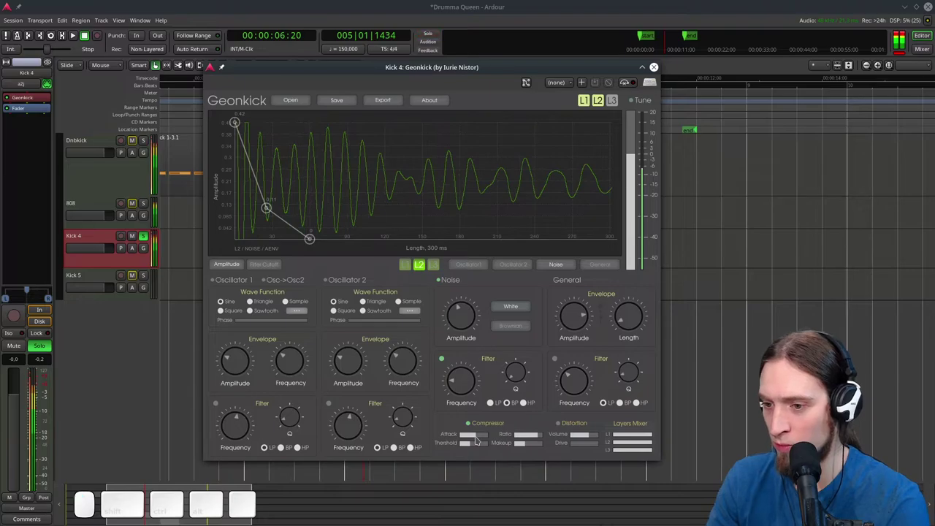
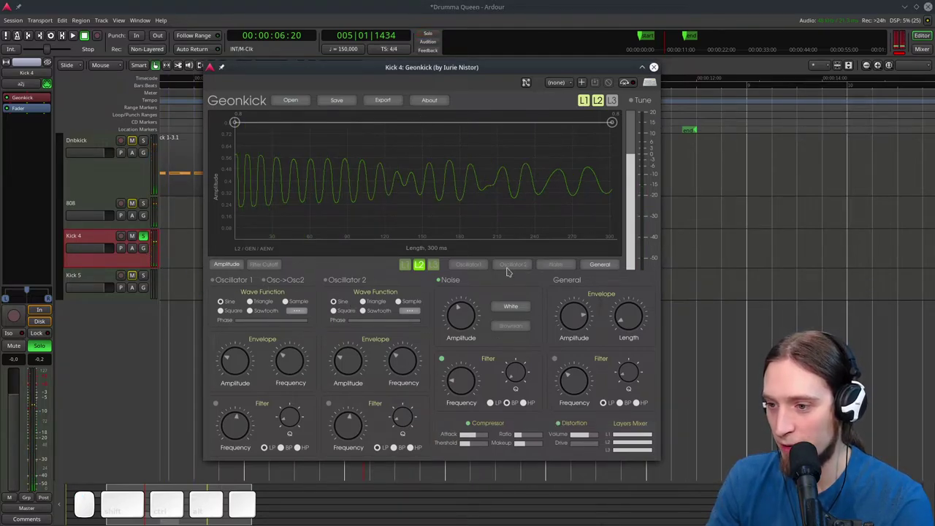
Push the distortion drive up and shape the overall volume into a sharp drop from 0.8 to about 0.09, then zero
{"action": "left_click_drag", "start_coordinate": [589, 437], "coordinate": [643, 85]}
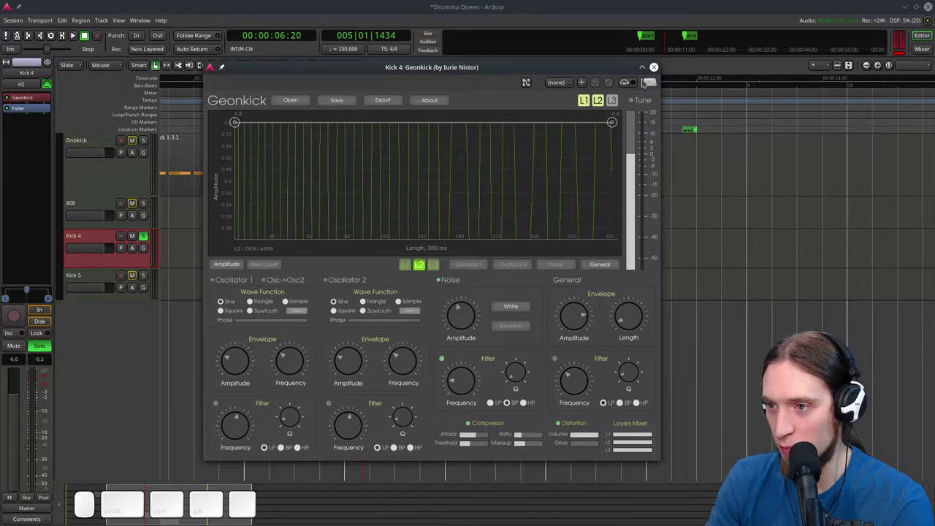
{"action": "left_click_drag", "start_coordinate": [614, 125], "coordinate": [496, 190]}
{"action": "left_click_drag", "start_coordinate": [483, 187], "coordinate": [521, 190]}
{"action": "right_click", "coordinate": [487, 188]}
{"action": "right_click", "coordinate": [486, 189]}
{"action": "left_click_drag", "start_coordinate": [285, 198], "coordinate": [246, 212]}
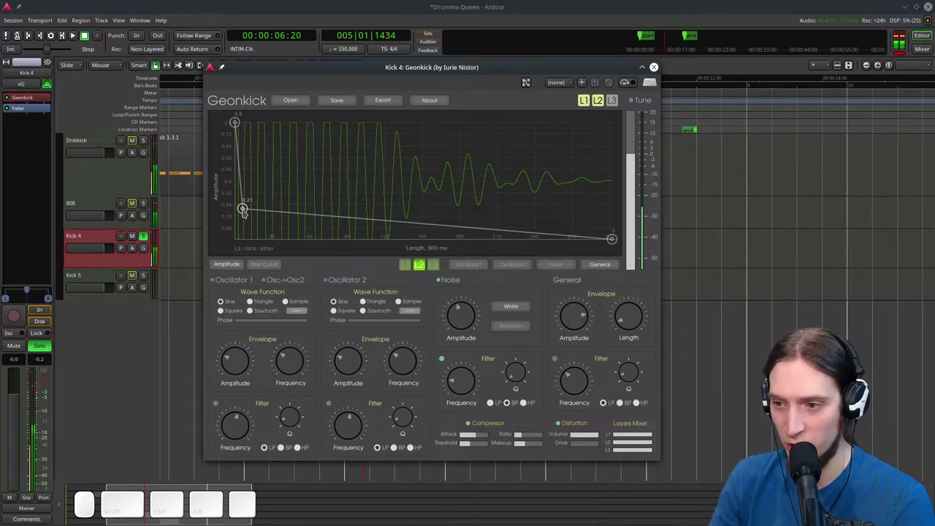
{"action": "left_click_drag", "start_coordinate": [247, 210], "coordinate": [260, 228]}
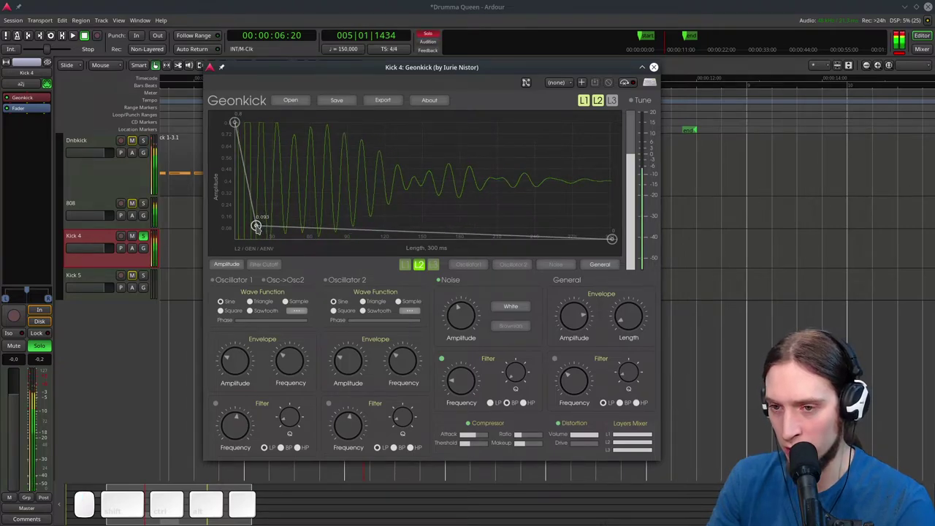
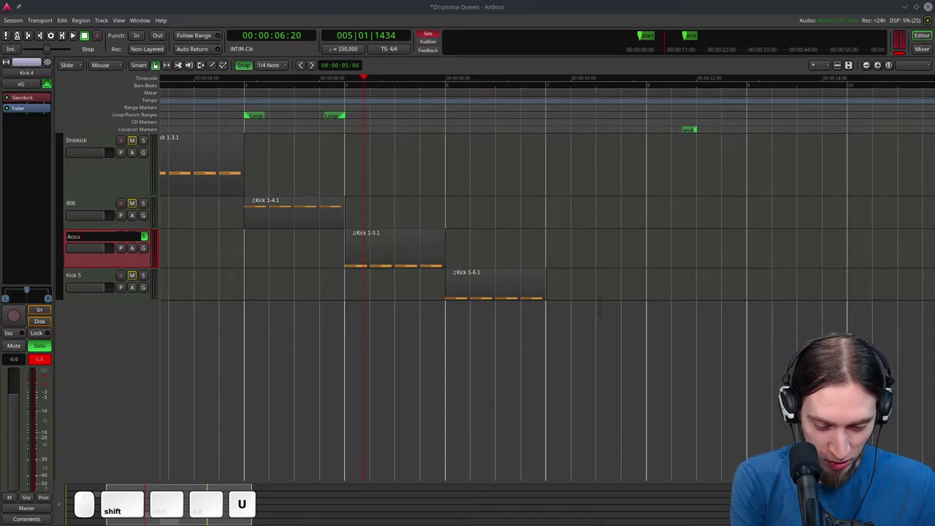
Confirm the Acouskick name, move solo from Acouskick to Kick 5, and open Kick 5's Geonkick synth
{"action": "key", "text": "Return"}
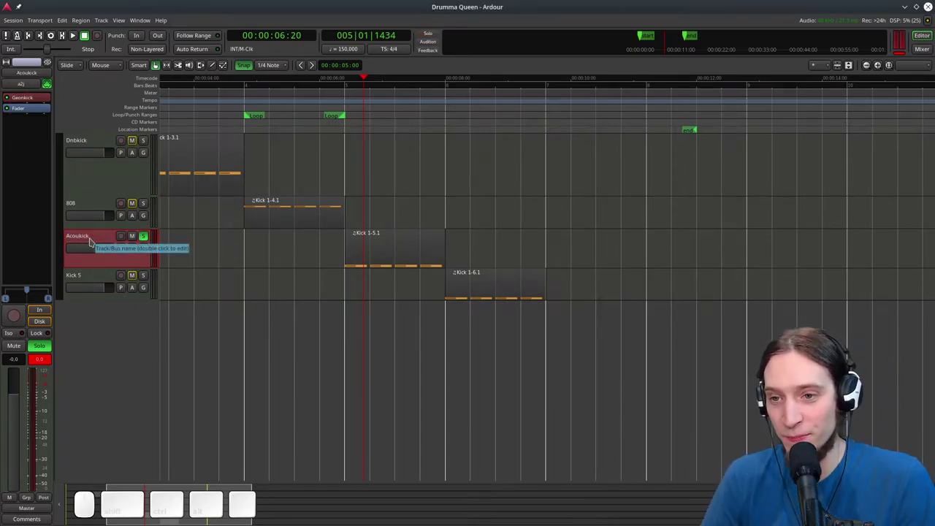
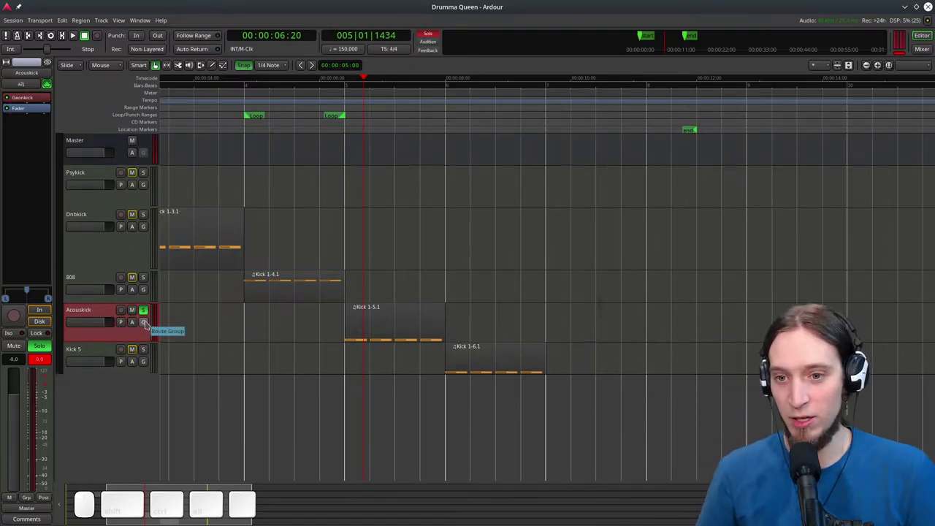
{"action": "left_click", "coordinate": [148, 316]}
{"action": "left_click", "coordinate": [149, 355]}
{"action": "left_click", "coordinate": [103, 354]}
{"action": "left_click", "coordinate": [38, 95]}
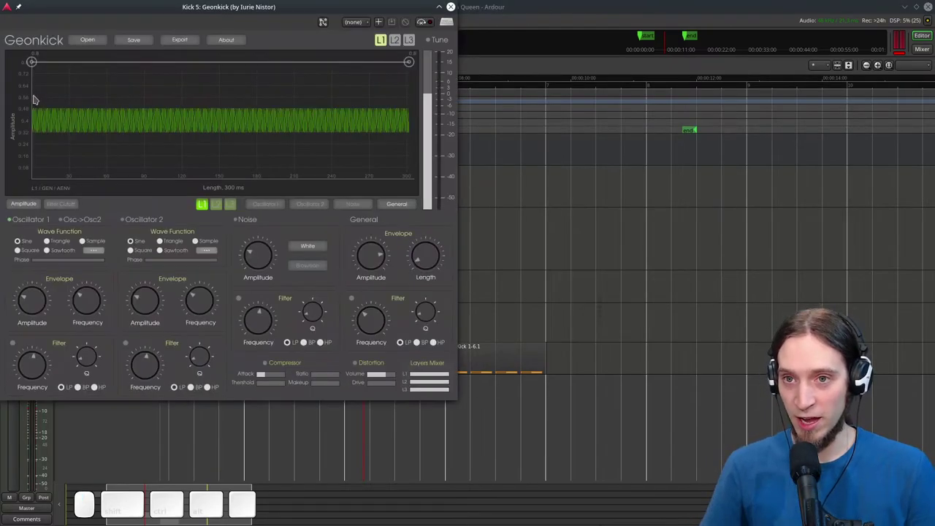
Keep the synth window above others and make oscillator 1 a sine falling from ~8 kHz to ~55 Hz
{"action": "right_click", "coordinate": [126, 9]}
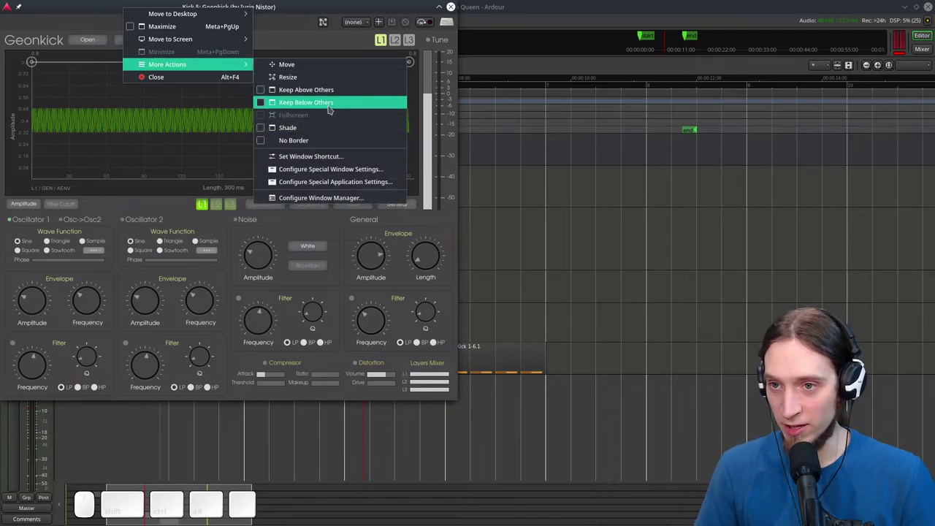
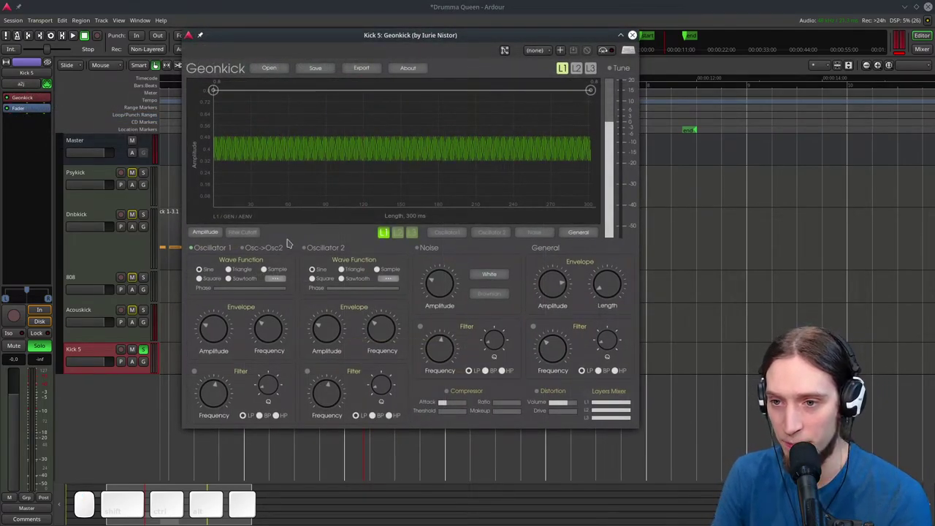
{"action": "left_click", "coordinate": [444, 234]}
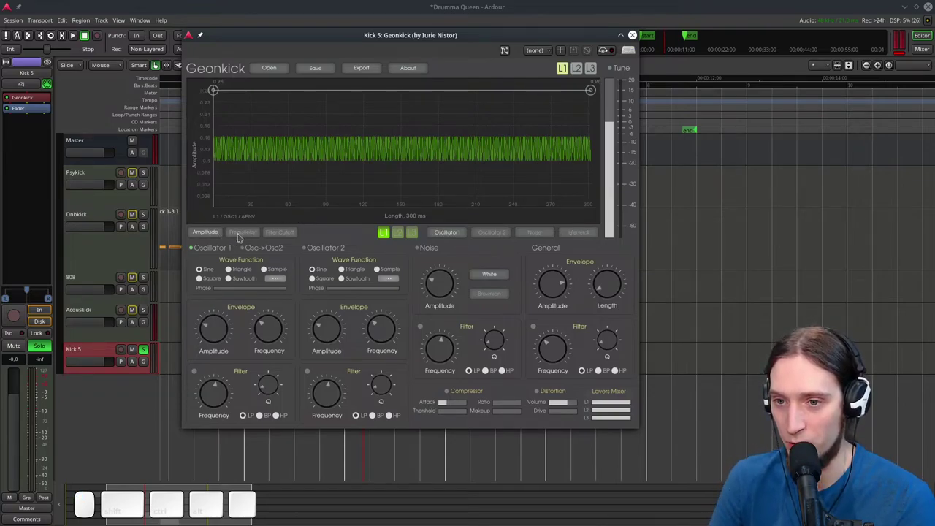
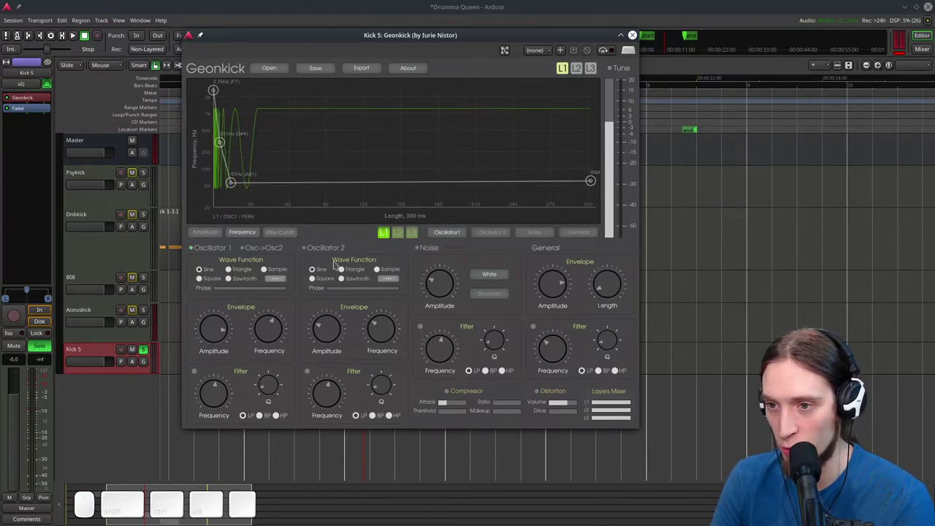
{"action": "left_click", "coordinate": [497, 235]}
{"action": "left_click", "coordinate": [453, 237]}
{"action": "left_click_drag", "start_coordinate": [258, 189], "coordinate": [521, 184]}
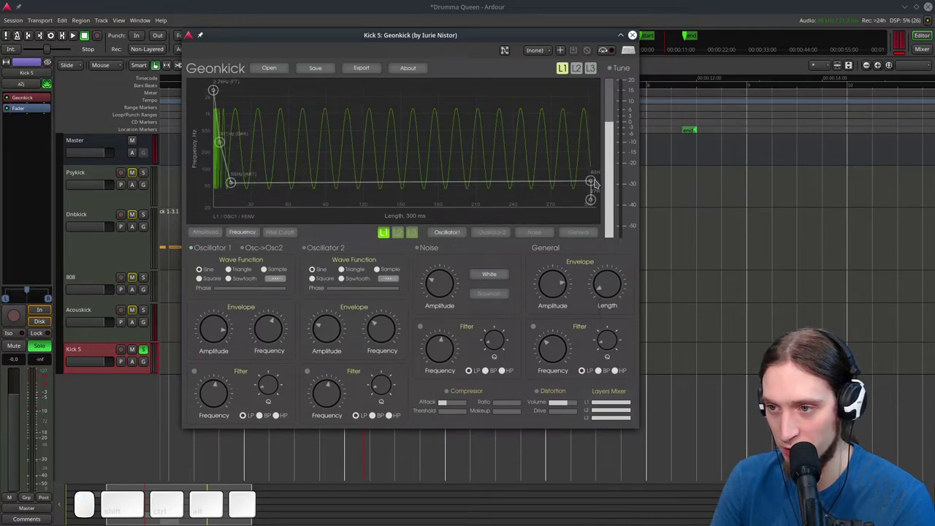
{"action": "left_click_drag", "start_coordinate": [594, 183], "coordinate": [533, 184]}
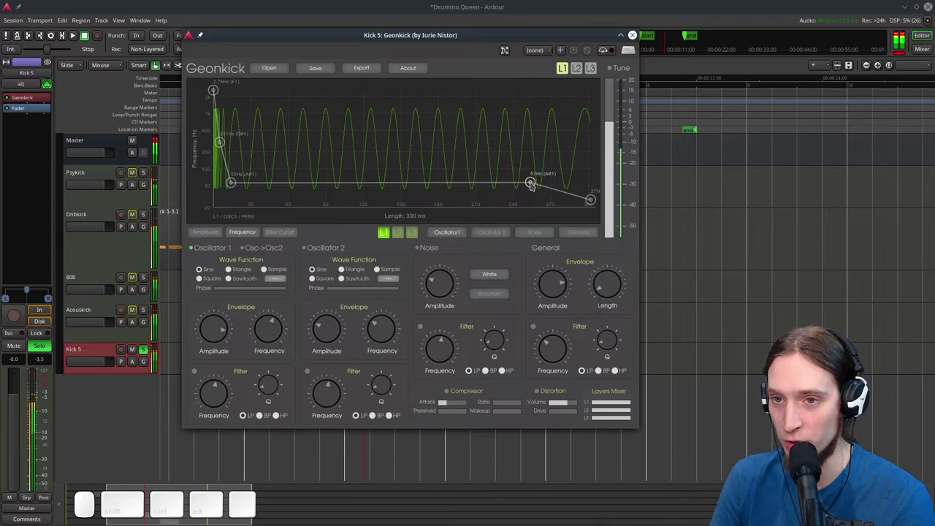
{"action": "left_click", "coordinate": [216, 93]}
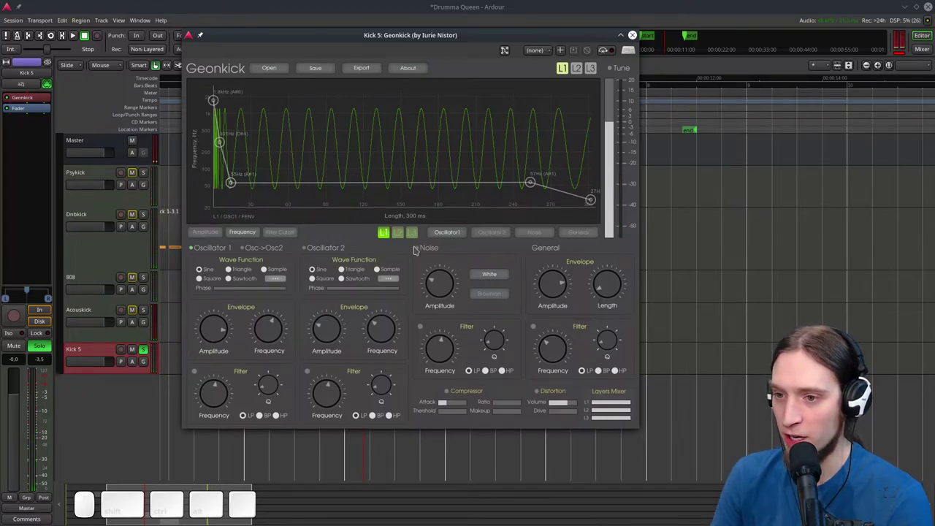
Switch on the noise layer with its filter enabled and lower the filter frequency
{"action": "left_click", "coordinate": [421, 250]}
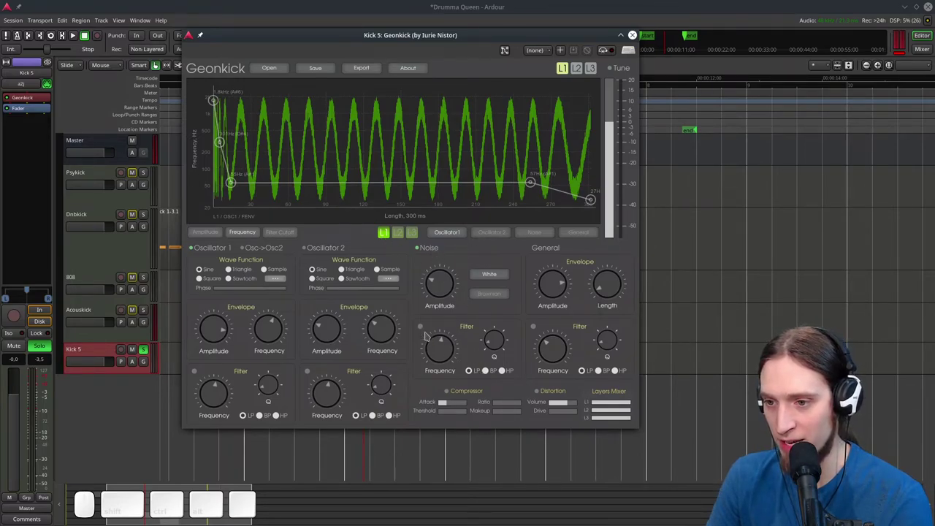
{"action": "left_click", "coordinate": [425, 331]}
{"action": "left_click_drag", "start_coordinate": [446, 359], "coordinate": [445, 354]}
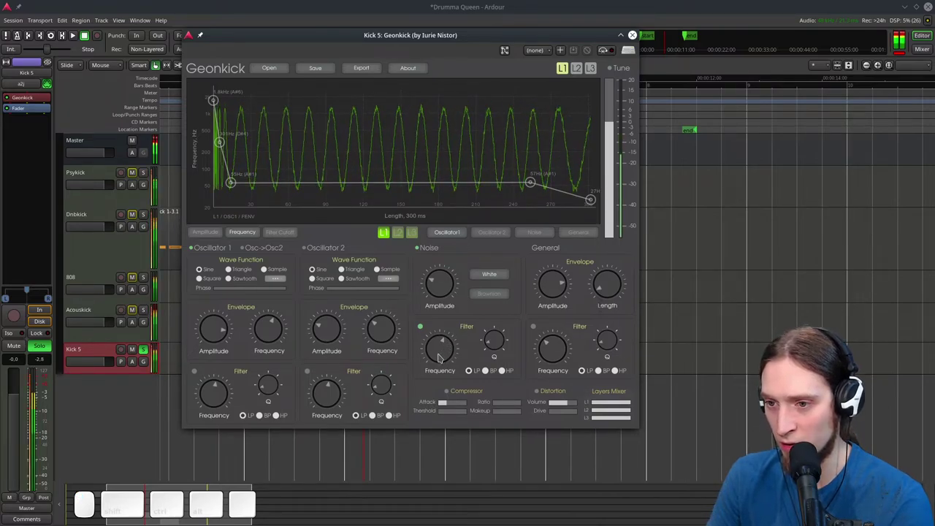
{"action": "left_click_drag", "start_coordinate": [445, 353], "coordinate": [444, 372]}
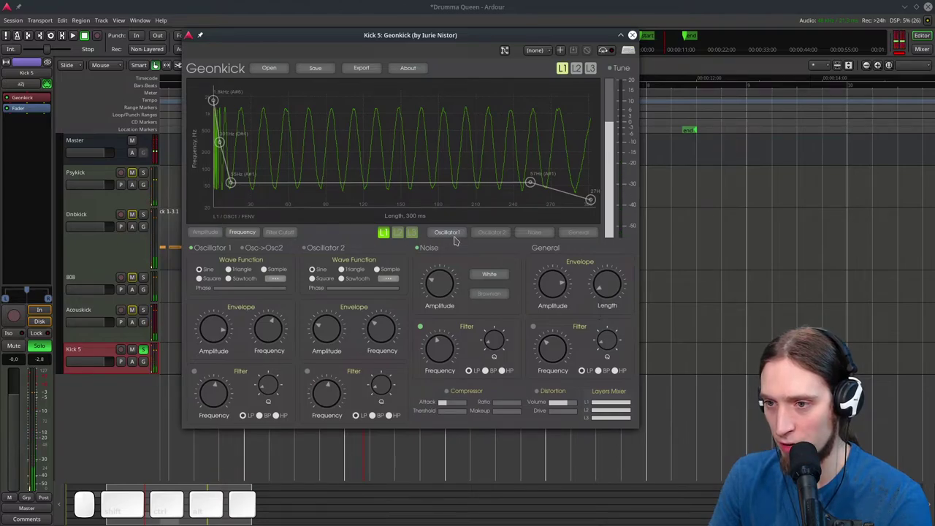
Shape the noise volume to dip, rise to about 0.32, fade to zero; raise noise amplitude and enable distortion
{"action": "left_click", "coordinate": [537, 234]}
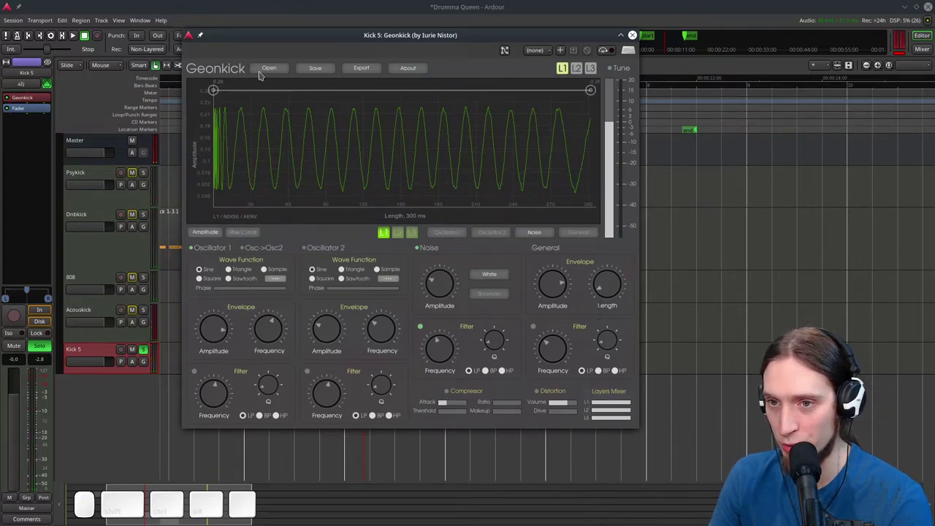
{"action": "left_click", "coordinate": [275, 103]}
{"action": "left_click_drag", "start_coordinate": [275, 103], "coordinate": [251, 183]}
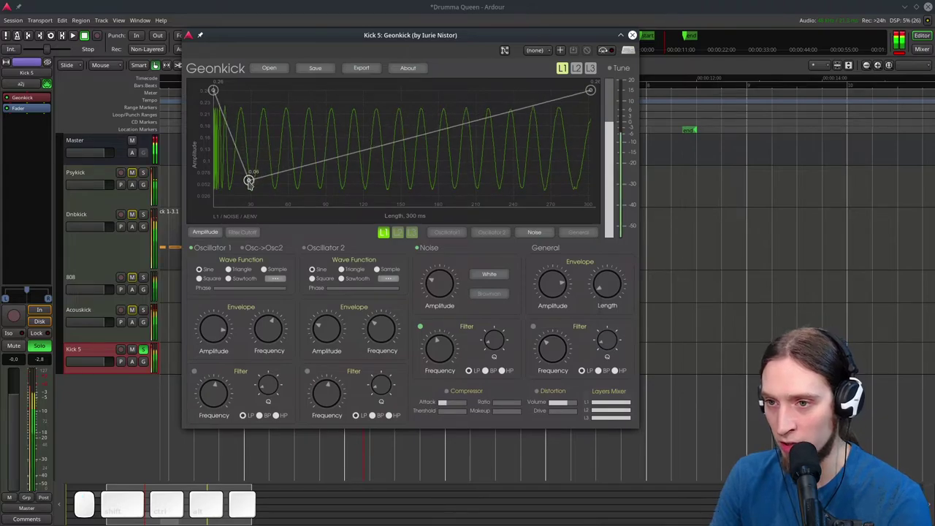
{"action": "left_click", "coordinate": [373, 155]}
{"action": "left_click", "coordinate": [374, 156]}
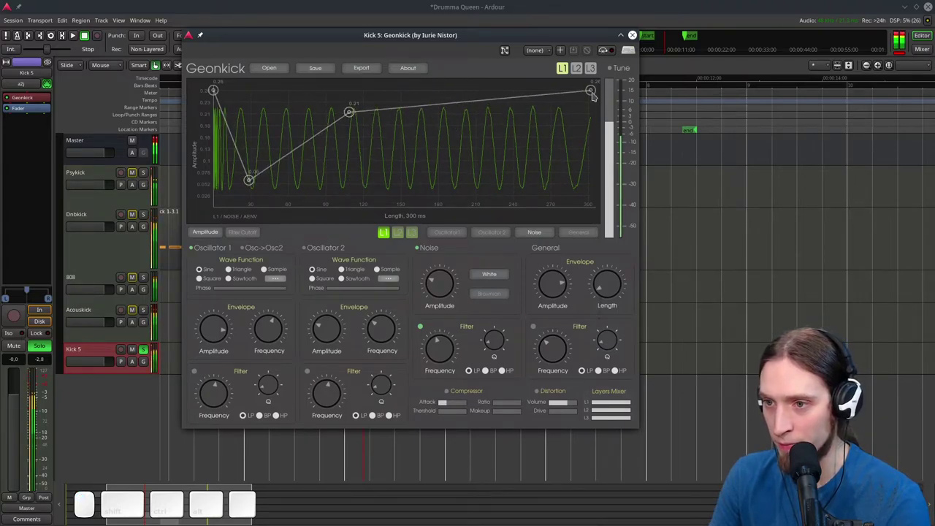
{"action": "left_click_drag", "start_coordinate": [593, 95], "coordinate": [579, 269]}
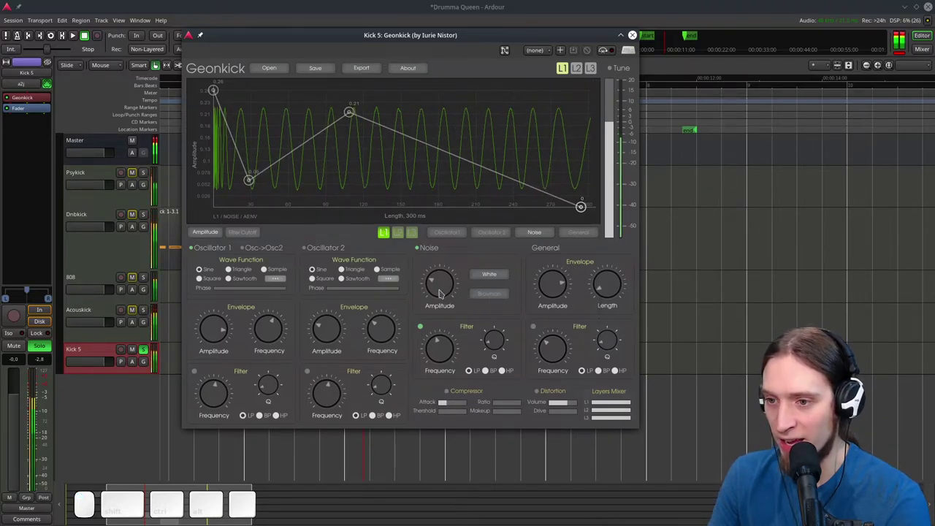
{"action": "left_click_drag", "start_coordinate": [442, 292], "coordinate": [444, 275]}
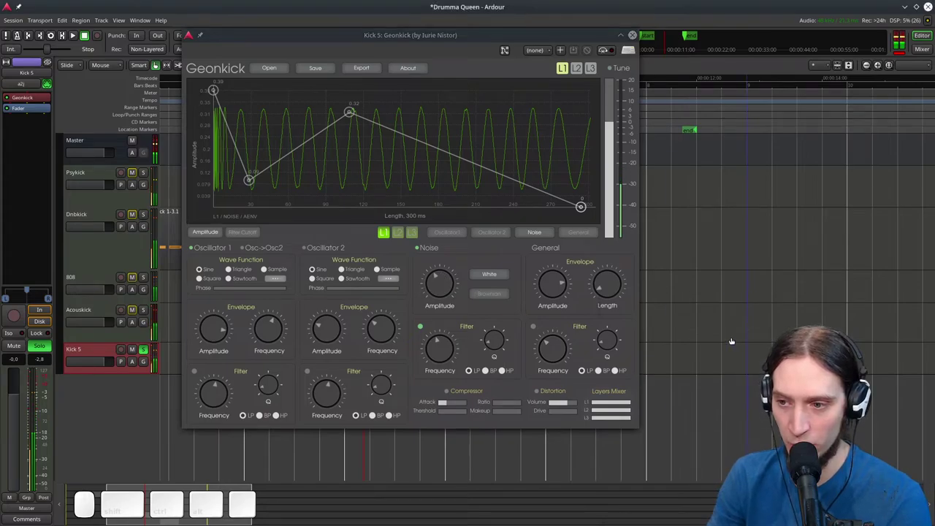
{"action": "left_click", "coordinate": [540, 396]}
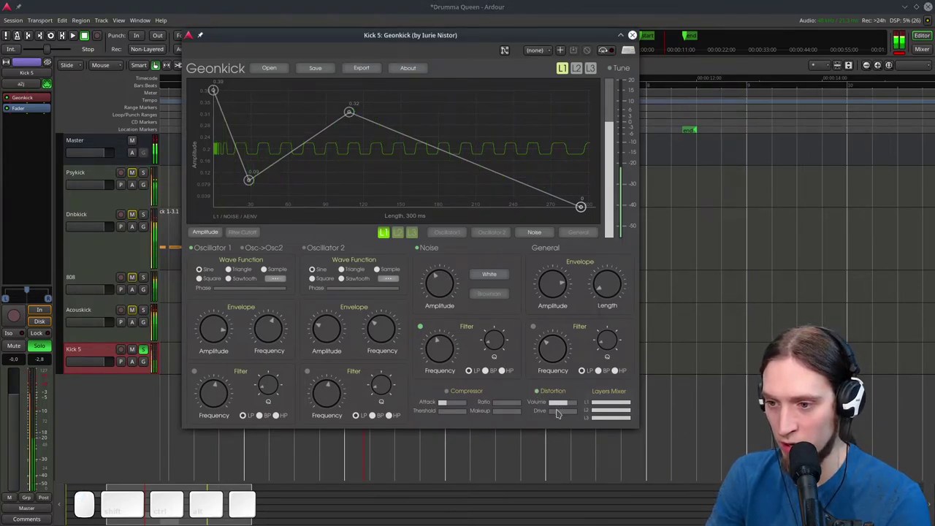
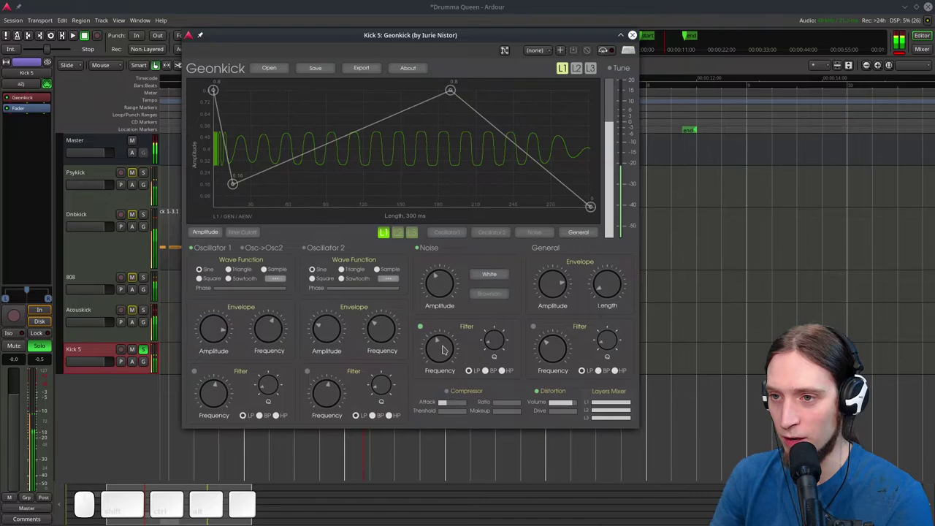
Drag the overall volume envelope's peak earlier so it hits about 0.77 near the start
{"action": "left_click_drag", "start_coordinate": [450, 93], "coordinate": [315, 96]}
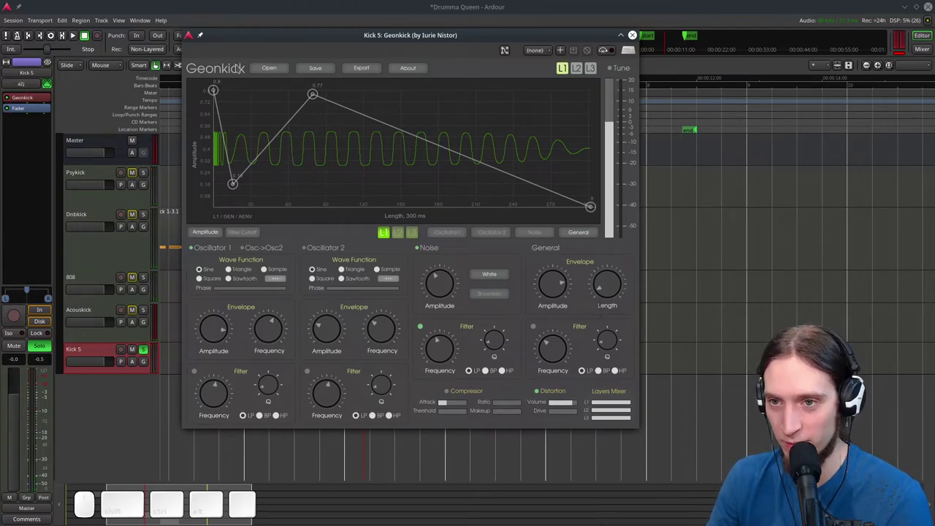
Level oscillator 1's pitch tail flat at 54 Hz on the frequency envelope
{"action": "left_click", "coordinate": [443, 234]}
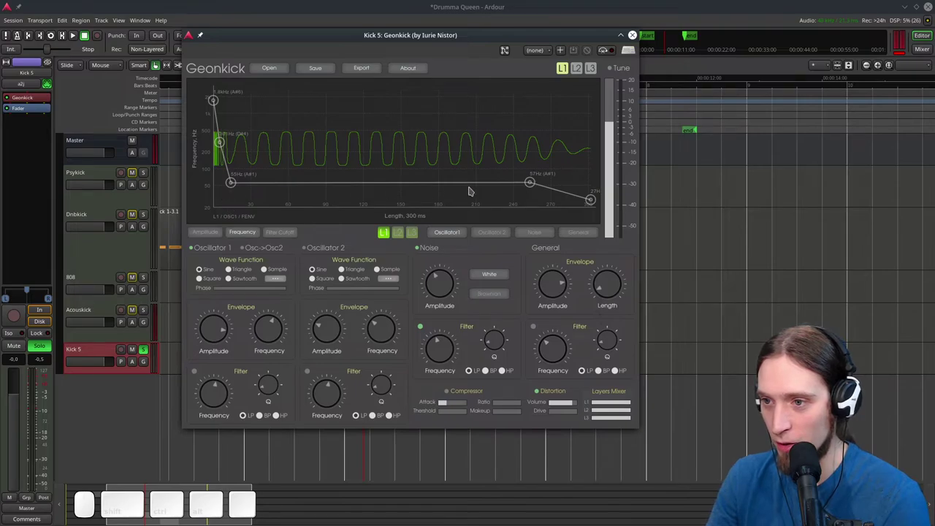
{"action": "left_click", "coordinate": [532, 185]}
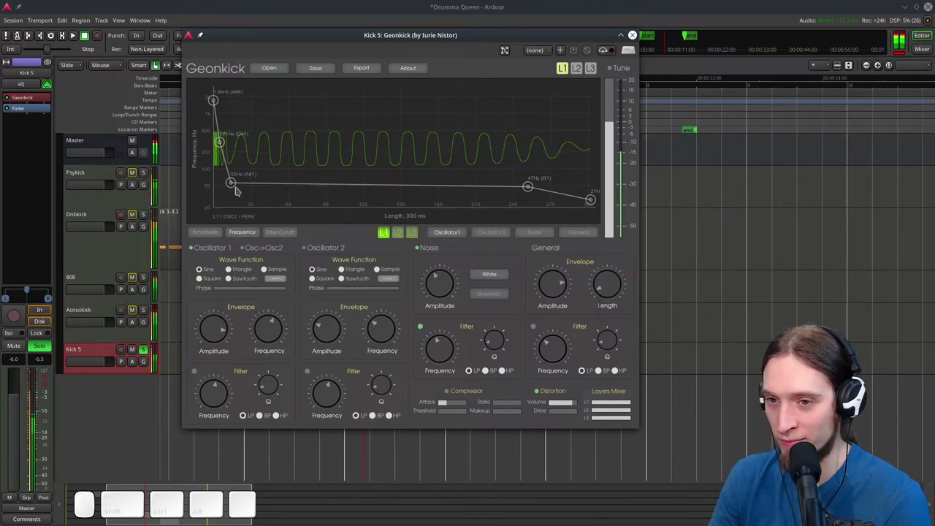
{"action": "left_click_drag", "start_coordinate": [234, 186], "coordinate": [533, 177]}
{"action": "left_click_drag", "start_coordinate": [536, 186], "coordinate": [241, 198]}
{"action": "left_click", "coordinate": [234, 179]}
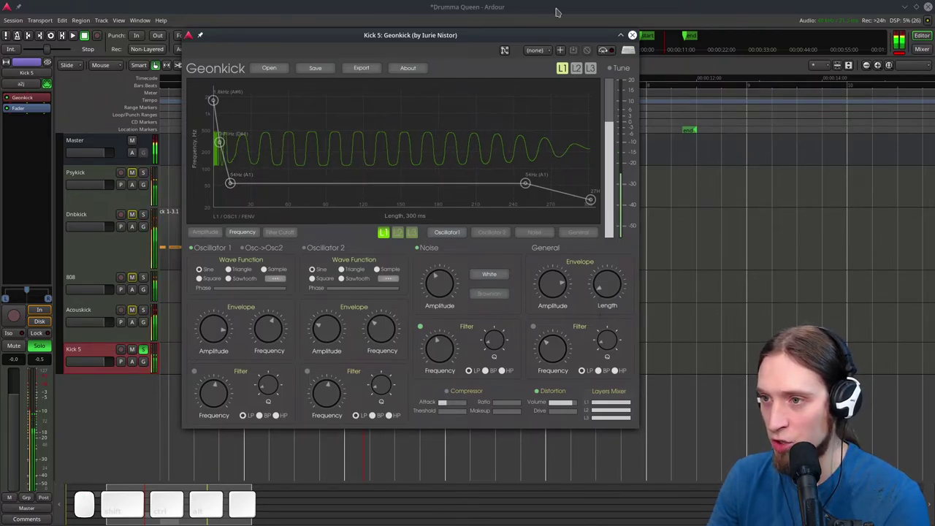
{"action": "left_click", "coordinate": [611, 69]}
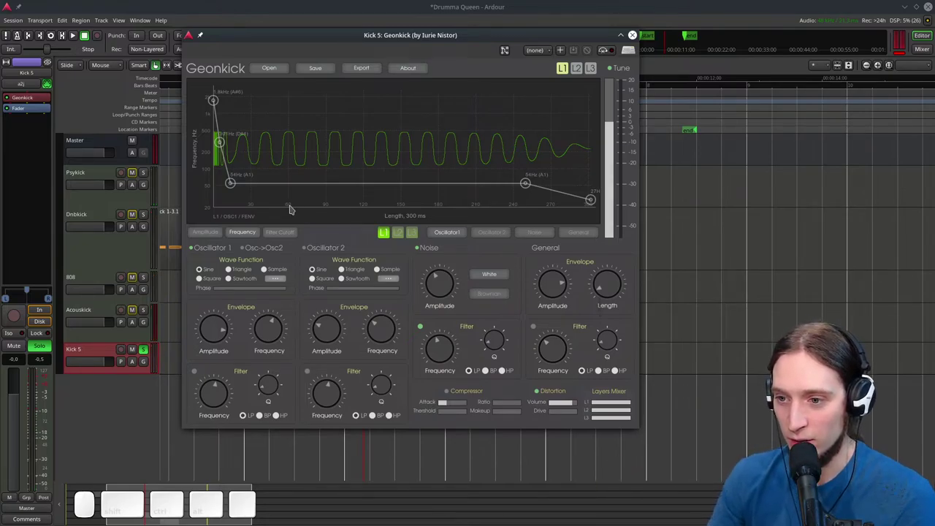
Enable the compressor with a high ratio and raised makeup gain
{"action": "left_click", "coordinate": [450, 392]}
{"action": "left_click_drag", "start_coordinate": [449, 404], "coordinate": [528, 404]}
{"action": "left_click_drag", "start_coordinate": [514, 405], "coordinate": [505, 416]}
{"action": "left_click_drag", "start_coordinate": [452, 415], "coordinate": [505, 409]}
{"action": "left_click_drag", "start_coordinate": [507, 413], "coordinate": [513, 423]}
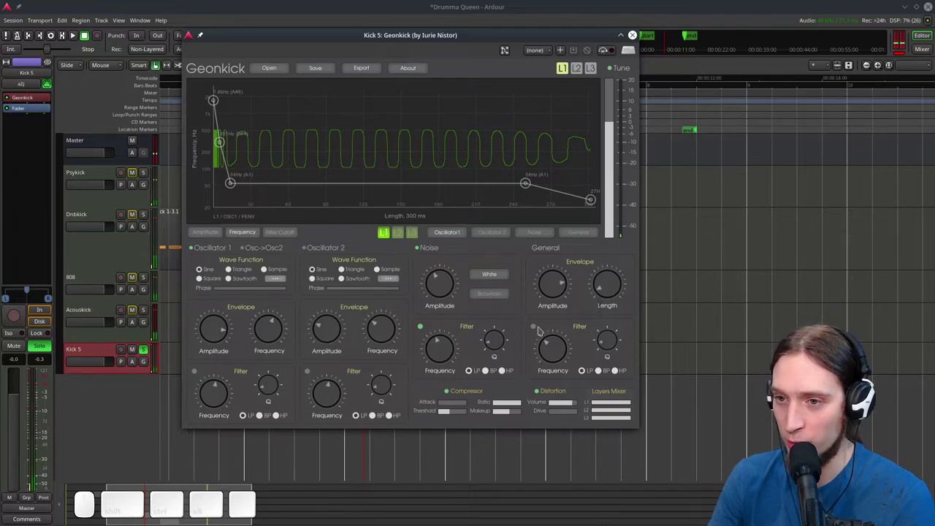
Turn on the overall filter and set its frequency
{"action": "left_click", "coordinate": [533, 329]}
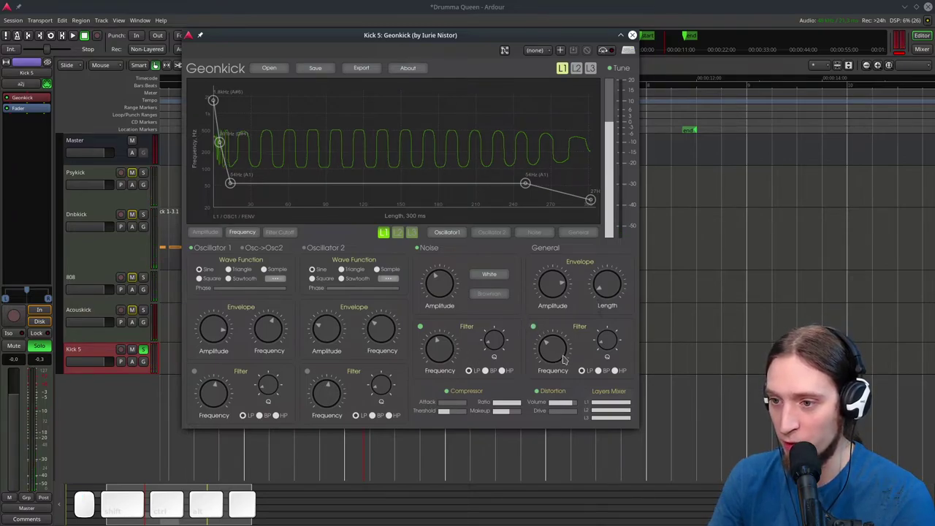
{"action": "left_click_drag", "start_coordinate": [566, 358], "coordinate": [562, 373]}
{"action": "left_click_drag", "start_coordinate": [558, 366], "coordinate": [553, 379]}
{"action": "left_click_drag", "start_coordinate": [554, 364], "coordinate": [555, 377]}
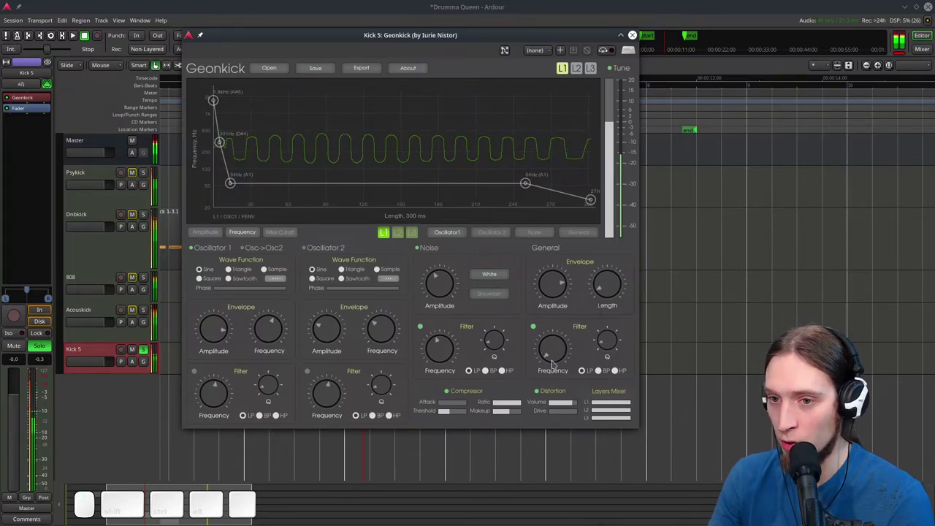
Bring up the overall filter cutoff envelope and add and place its first points
{"action": "left_click", "coordinate": [284, 236]}
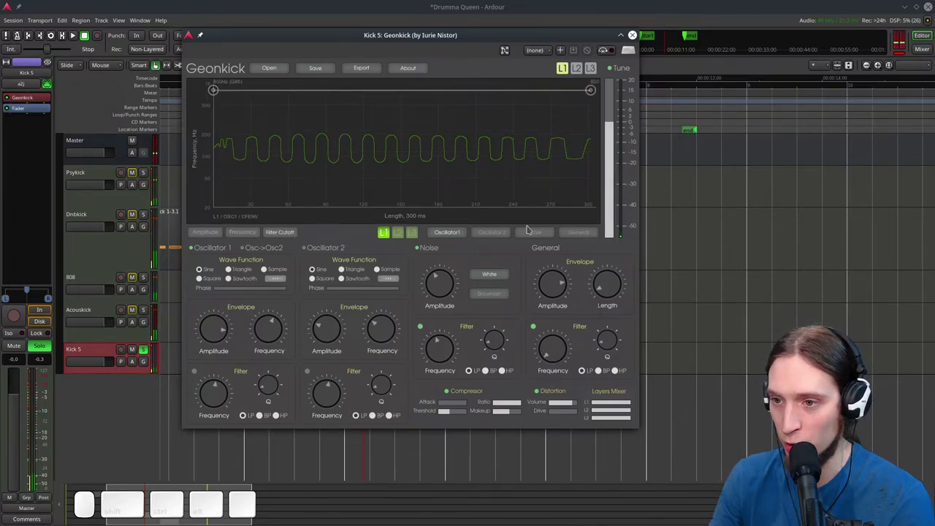
{"action": "left_click", "coordinate": [578, 238]}
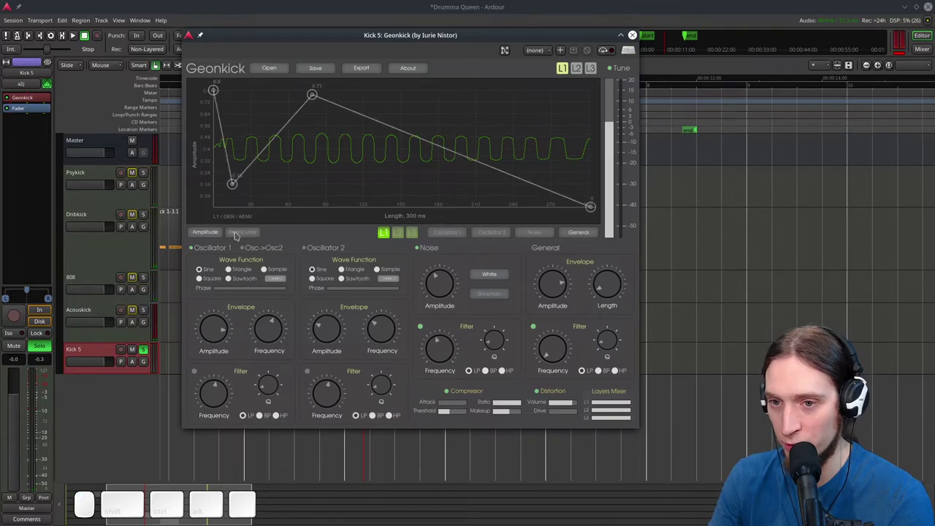
{"action": "left_click", "coordinate": [238, 234]}
{"action": "left_click_drag", "start_coordinate": [215, 213], "coordinate": [240, 239]}
{"action": "left_click_drag", "start_coordinate": [222, 209], "coordinate": [326, 185]}
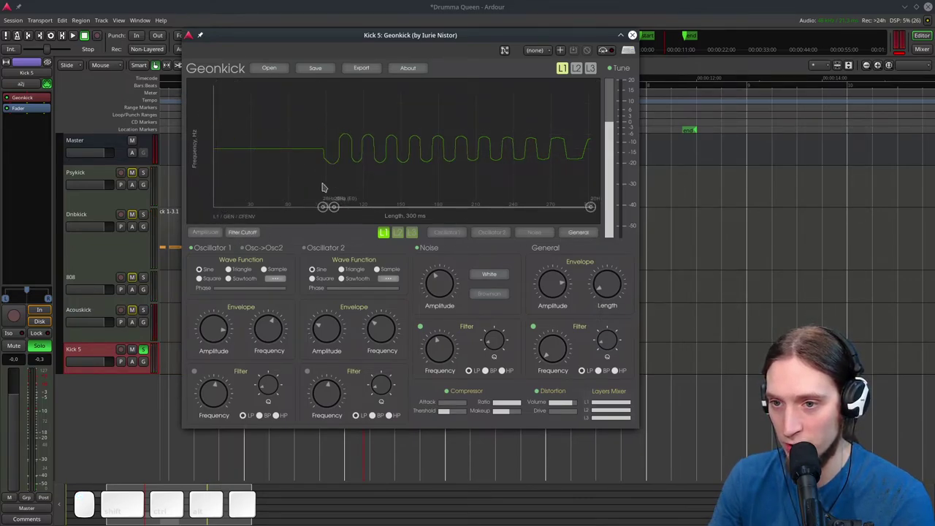
{"action": "left_click_drag", "start_coordinate": [326, 210], "coordinate": [257, 197]}
{"action": "left_click_drag", "start_coordinate": [559, 358], "coordinate": [564, 350]}
{"action": "left_click_drag", "start_coordinate": [559, 346], "coordinate": [244, 154]}
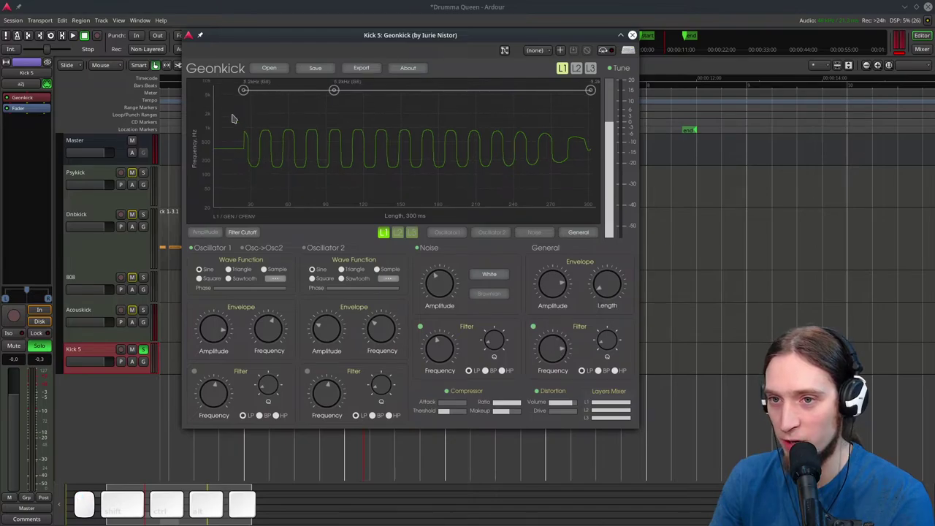
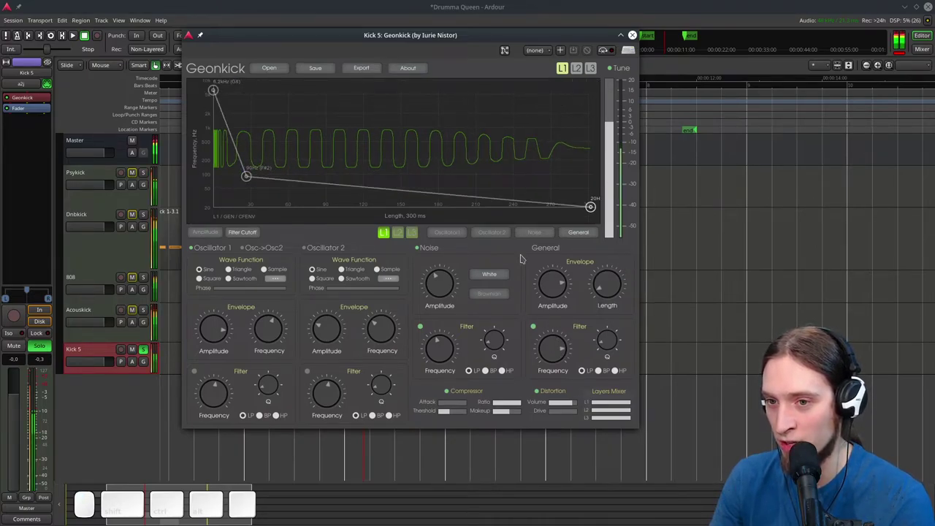
Shape the cutoff into a low dip, mid peak and fall, and lengthen the kick to 680 ms
{"action": "left_click_drag", "start_coordinate": [248, 178], "coordinate": [239, 197]}
{"action": "left_click", "coordinate": [239, 197]}
{"action": "left_click", "coordinate": [282, 202]}
{"action": "left_click_drag", "start_coordinate": [282, 202], "coordinate": [367, 145]}
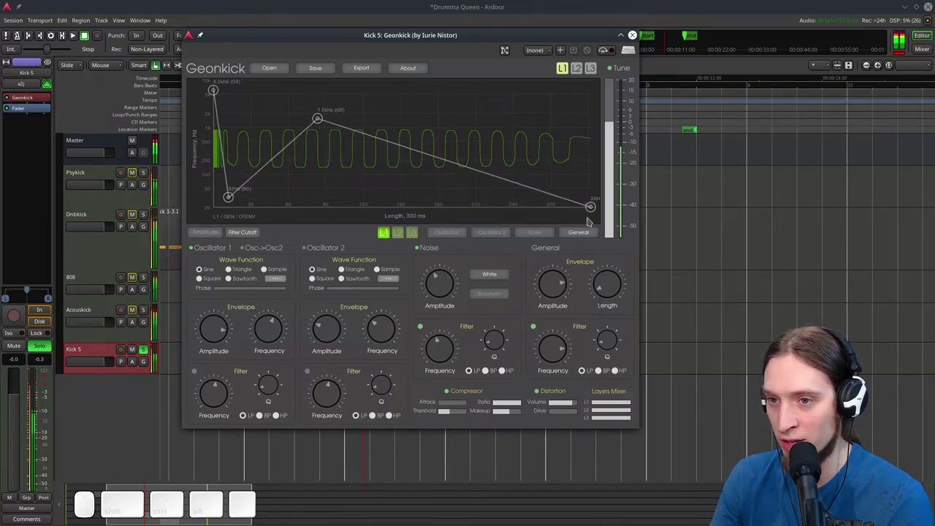
{"action": "left_click_drag", "start_coordinate": [325, 124], "coordinate": [396, 101]}
{"action": "left_click_drag", "start_coordinate": [231, 202], "coordinate": [229, 213]}
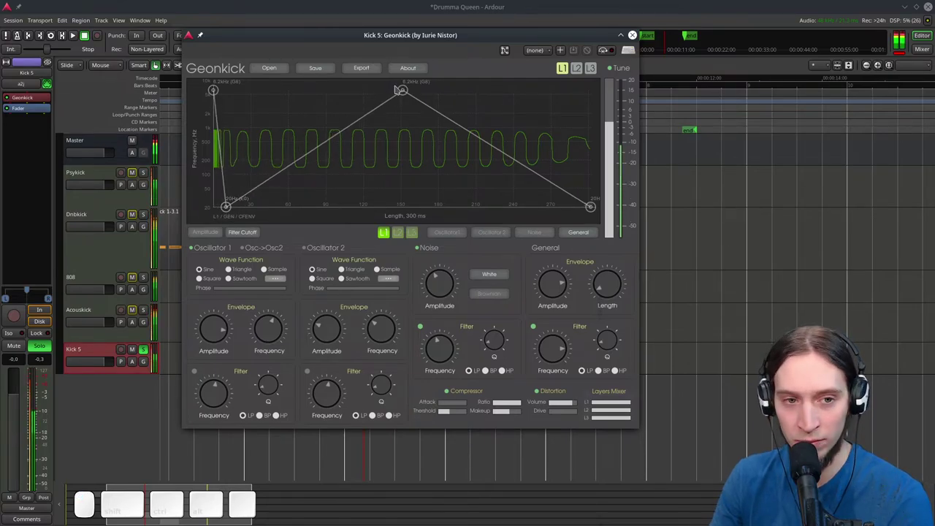
{"action": "left_click_drag", "start_coordinate": [402, 90], "coordinate": [372, 91]}
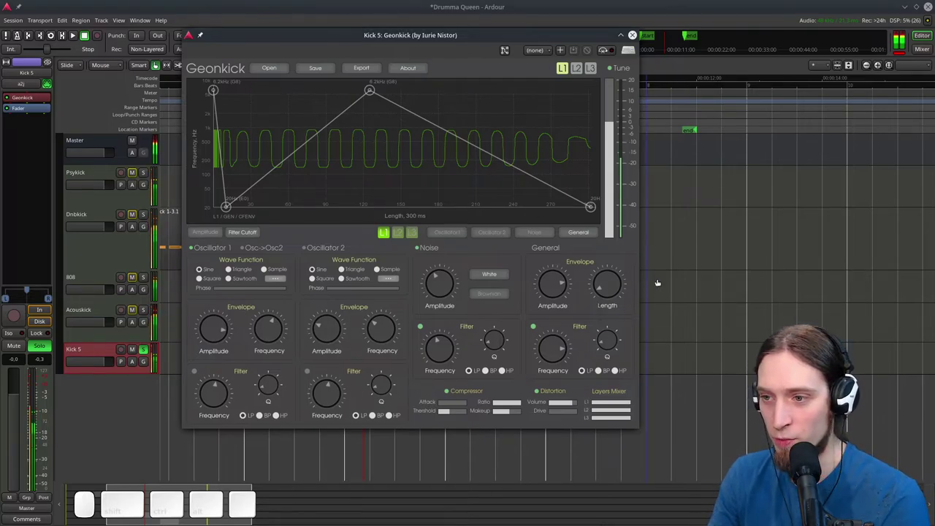
{"action": "left_click_drag", "start_coordinate": [610, 290], "coordinate": [614, 279]}
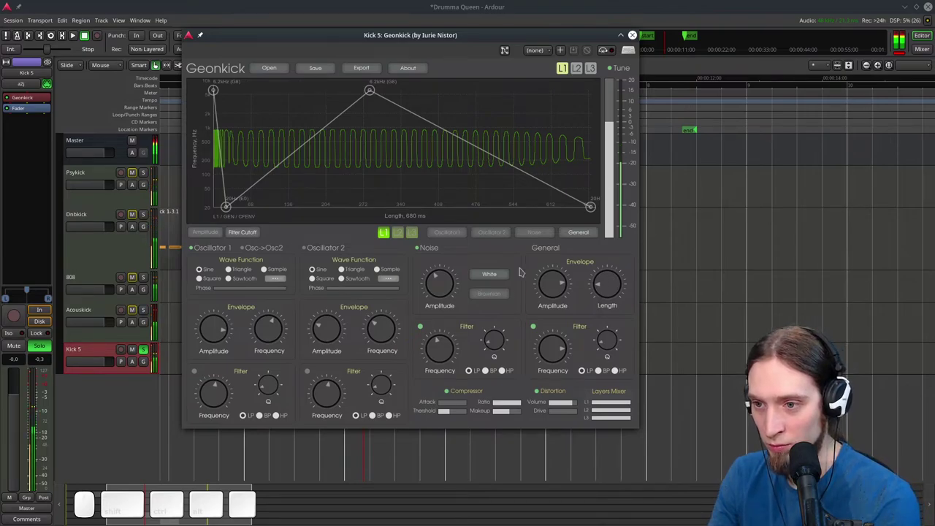
Make oscillator 1's pitch drop sharply to about 54 Hz, then enable and switch to layer 2
{"action": "left_click", "coordinate": [444, 236]}
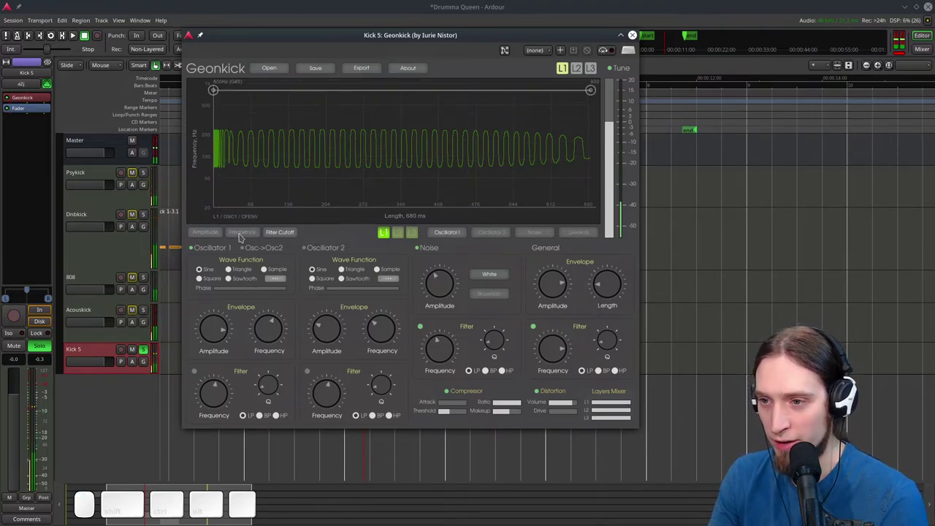
{"action": "left_click", "coordinate": [204, 230]}
{"action": "left_click", "coordinate": [254, 237]}
{"action": "left_click_drag", "start_coordinate": [595, 202], "coordinate": [548, 195]}
{"action": "right_click", "coordinate": [530, 189]}
{"action": "left_click", "coordinate": [593, 188]}
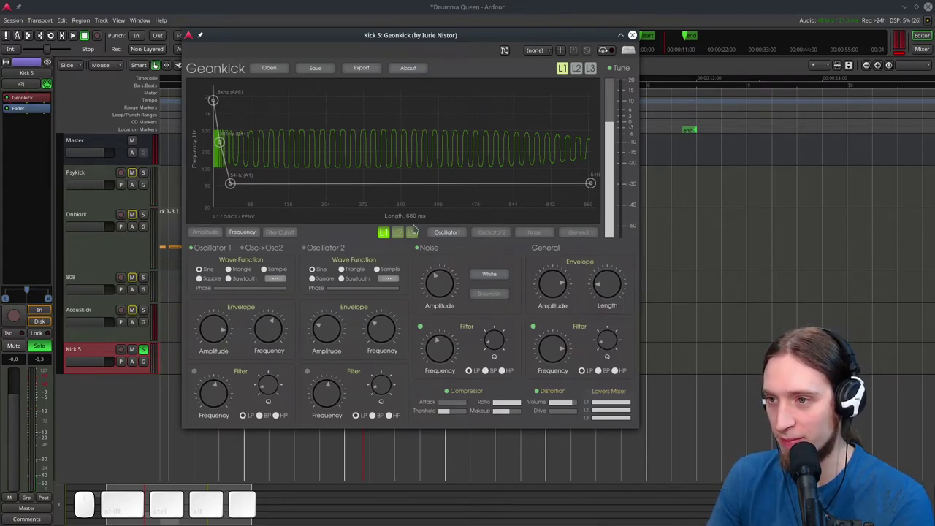
{"action": "left_click", "coordinate": [578, 70]}
{"action": "left_click", "coordinate": [402, 236]}
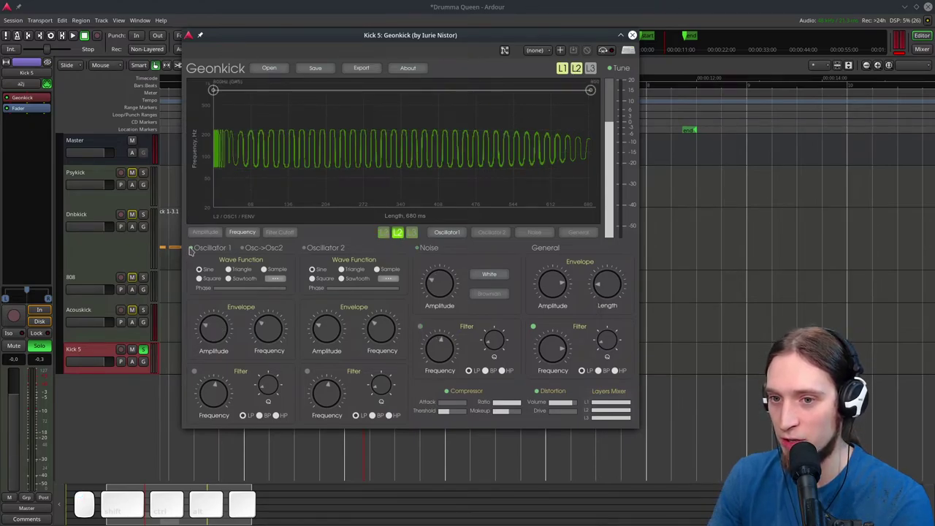
On layer 2 disable oscillator 1 and enable noise with a band-pass filter, adjusting its frequency
{"action": "left_click", "coordinate": [198, 252]}
{"action": "left_click", "coordinate": [422, 253]}
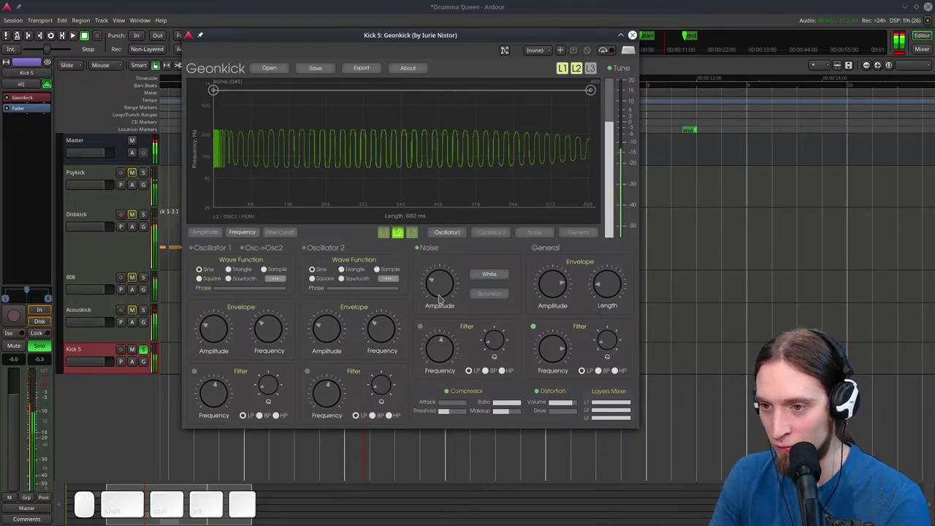
{"action": "left_click", "coordinate": [419, 333]}
{"action": "left_click", "coordinate": [425, 331]}
{"action": "left_click", "coordinate": [489, 374]}
{"action": "left_click_drag", "start_coordinate": [500, 349], "coordinate": [444, 360]}
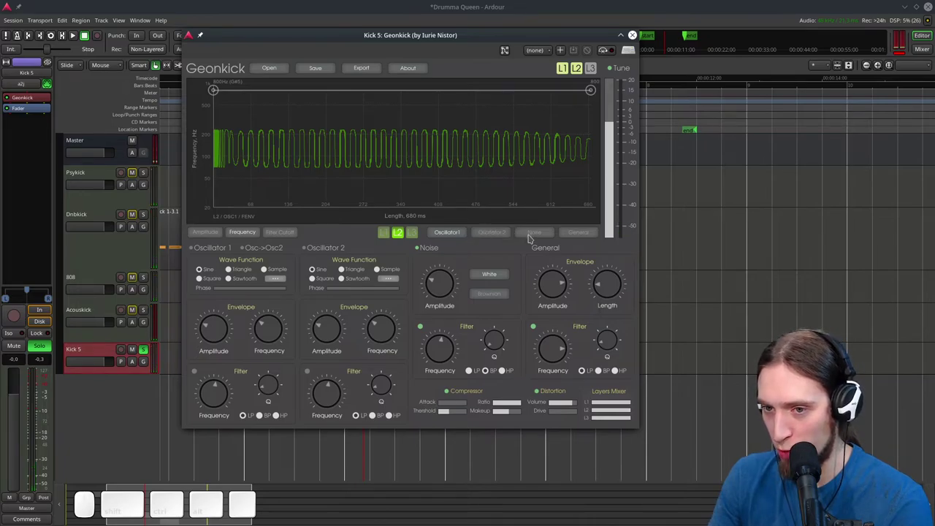
Bring up the noise filter cutoff envelope, tweak resonance and add points starting high
{"action": "left_click", "coordinate": [532, 235]}
{"action": "left_click", "coordinate": [238, 233]}
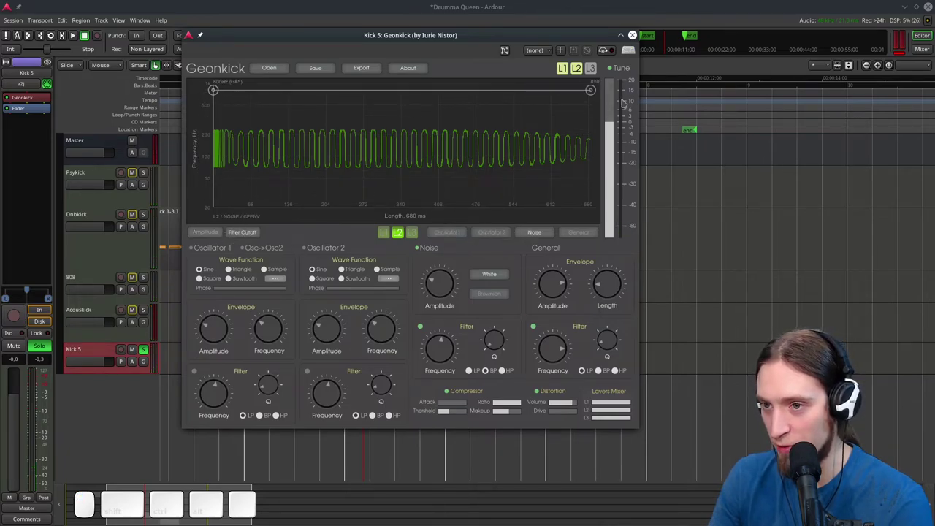
{"action": "left_click", "coordinate": [593, 91]}
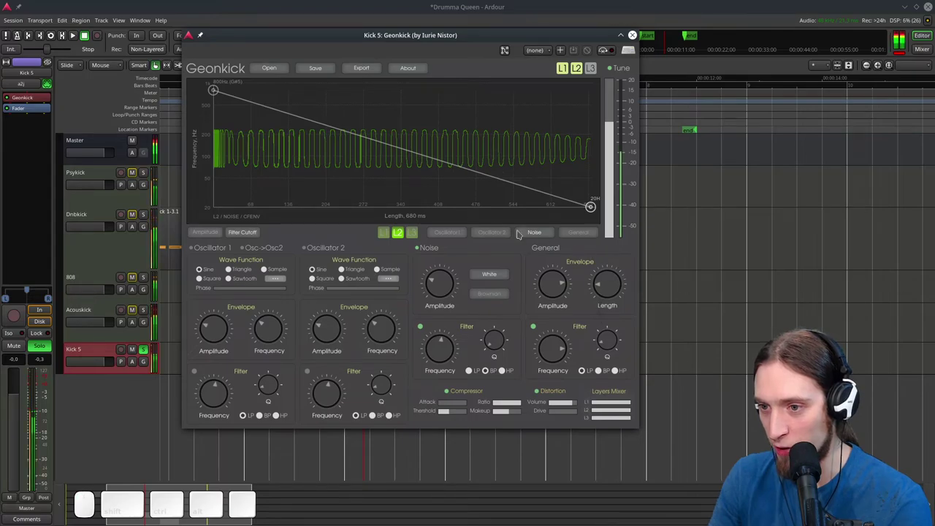
{"action": "left_click", "coordinate": [507, 345]}
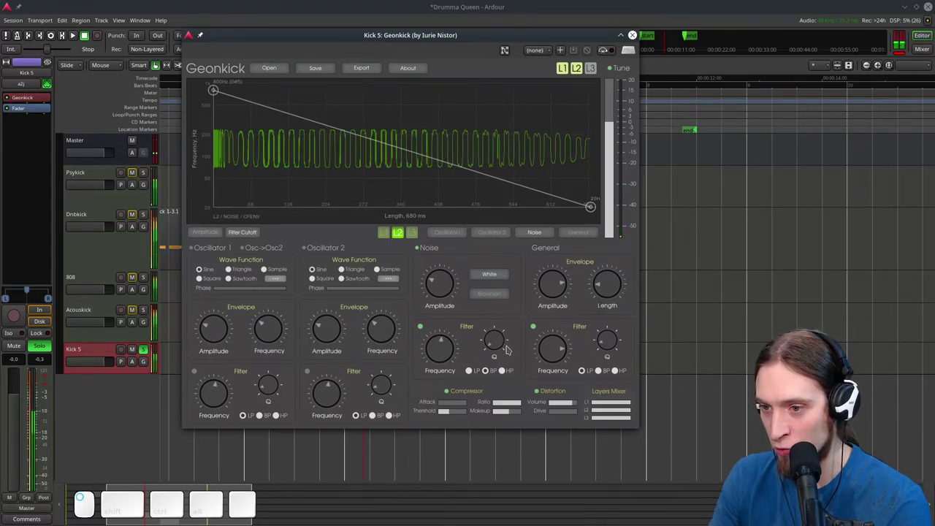
{"action": "left_click", "coordinate": [352, 133]}
{"action": "left_click", "coordinate": [323, 144]}
{"action": "left_click_drag", "start_coordinate": [351, 133], "coordinate": [365, 164]}
{"action": "left_click_drag", "start_coordinate": [232, 159], "coordinate": [231, 98]}
Finish the cutoff sweep descending from several kHz to 20 Hz and adjust resonance
{"action": "left_click_drag", "start_coordinate": [443, 351], "coordinate": [415, 246]}
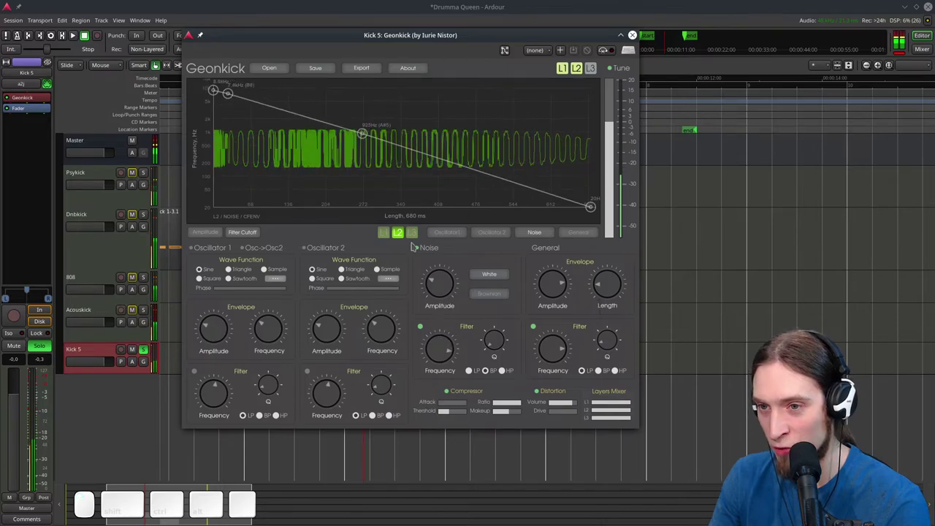
{"action": "left_click_drag", "start_coordinate": [364, 134], "coordinate": [232, 96]}
{"action": "left_click_drag", "start_coordinate": [231, 94], "coordinate": [291, 175]}
{"action": "left_click", "coordinate": [322, 170]}
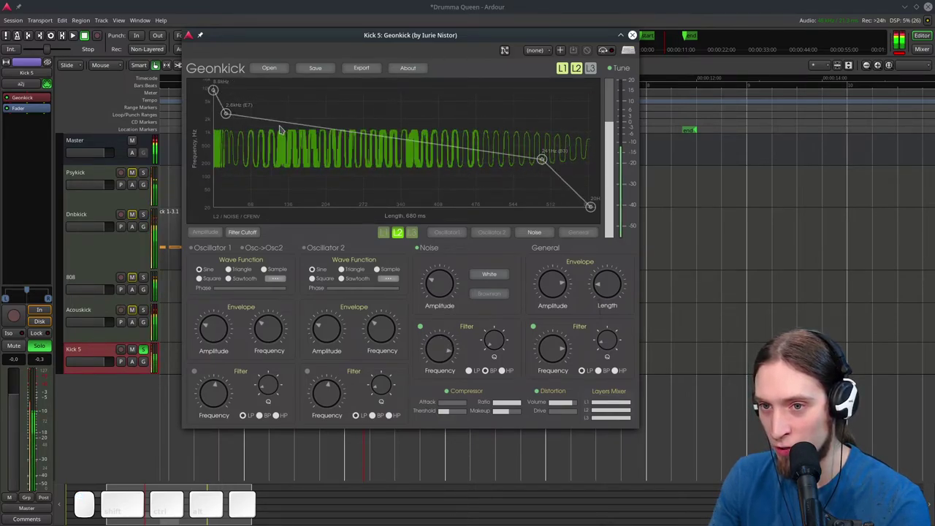
{"action": "left_click", "coordinate": [231, 120]}
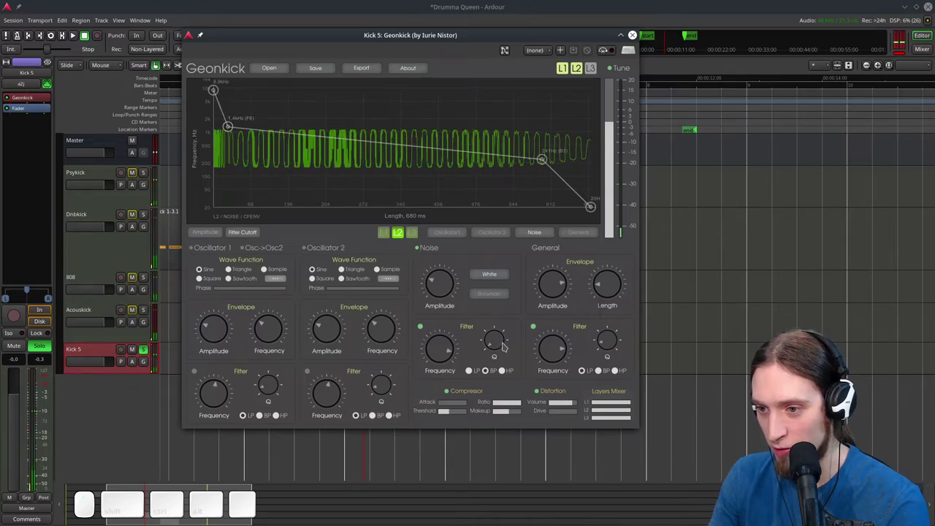
{"action": "scroll", "scroll_direction": "up", "scroll_amount": 3}
{"action": "left_click", "coordinate": [504, 345]}
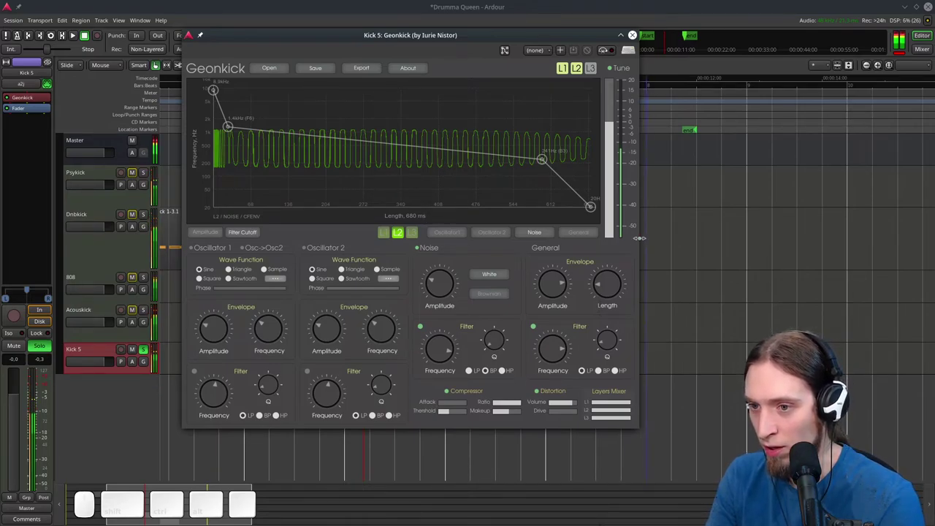
Show layer 2's overall envelopes, with the filter cutoff rising to a mid-kick peak then falling
{"action": "left_click", "coordinate": [593, 237]}
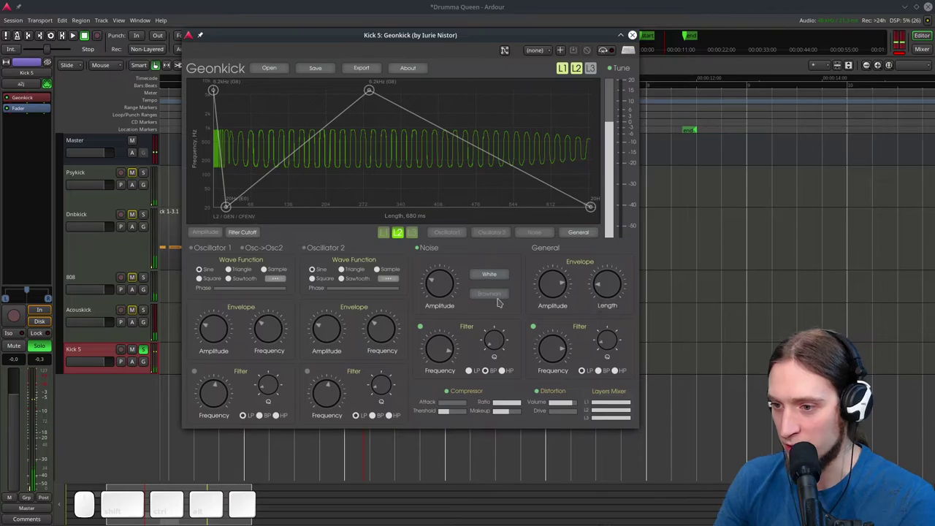
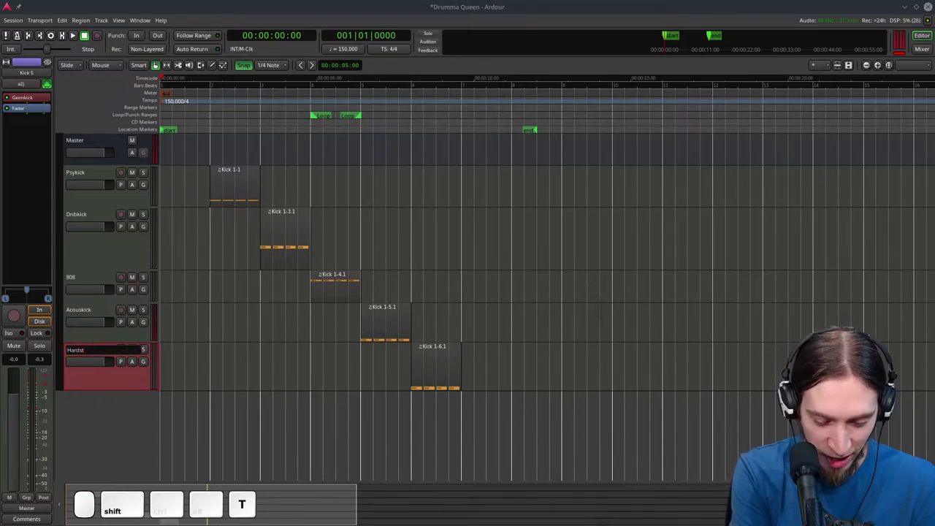
Save the session with the Hardstylekick name and play from the start to audition every kick
{"action": "key", "text": "Return"}
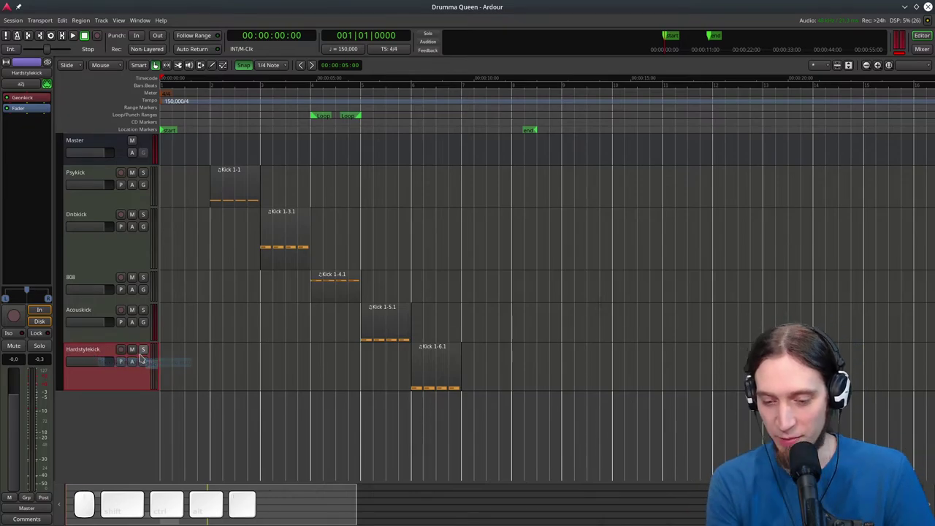
{"action": "key", "text": "Home"}
{"action": "key", "text": "space"}
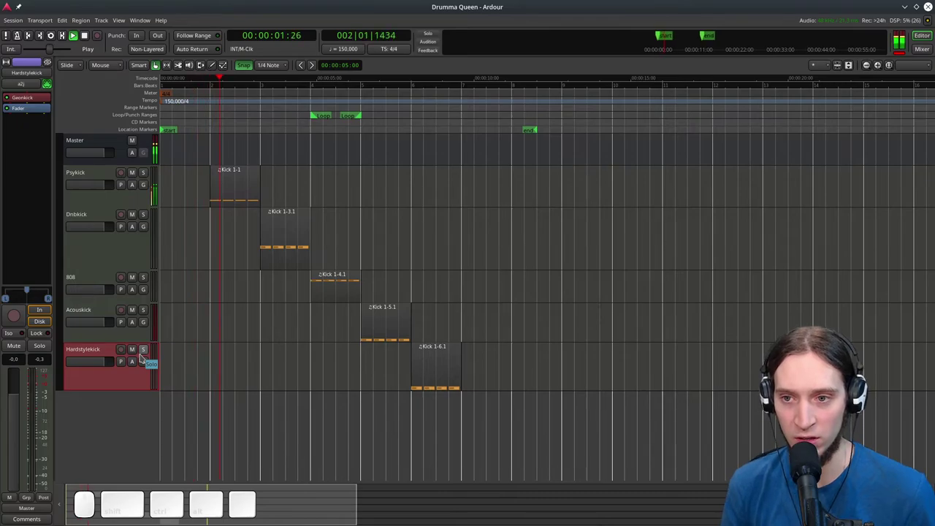
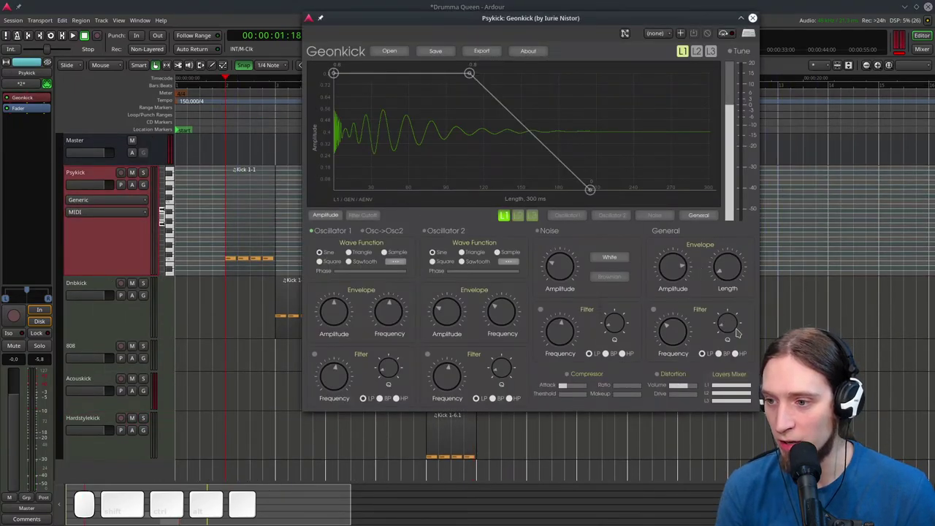
{"action": "key", "text": "space"}
{"action": "left_click", "coordinate": [692, 387]}
{"action": "key", "text": "space"}
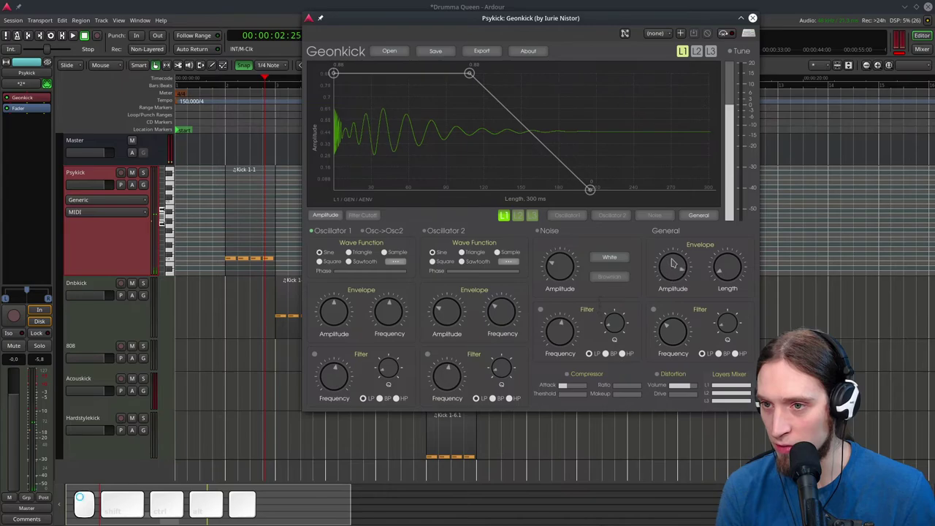
{"action": "key", "text": "space"}
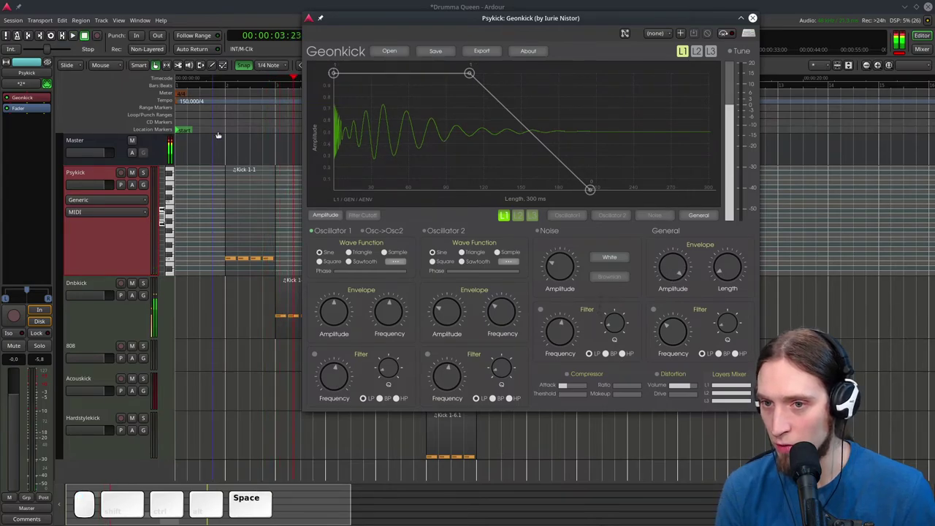
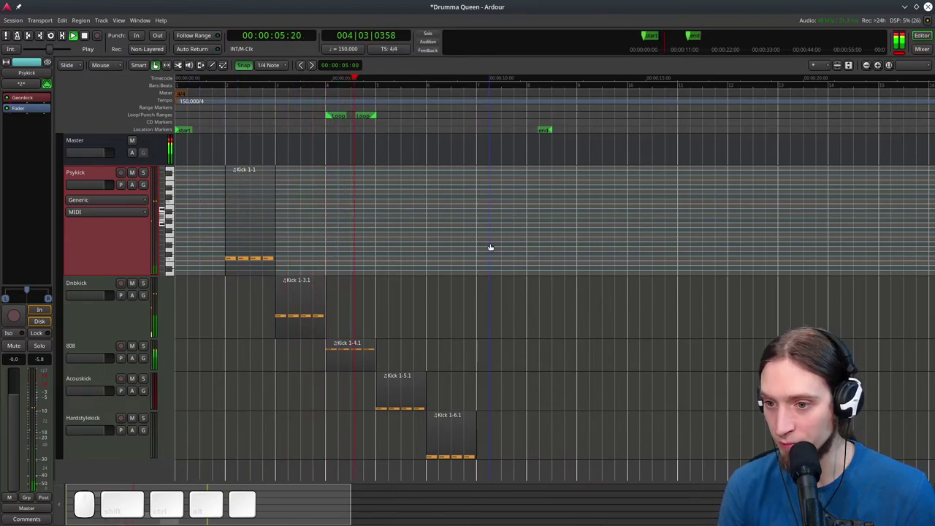
{"action": "scroll", "scroll_direction": "down", "scroll_amount": 3}
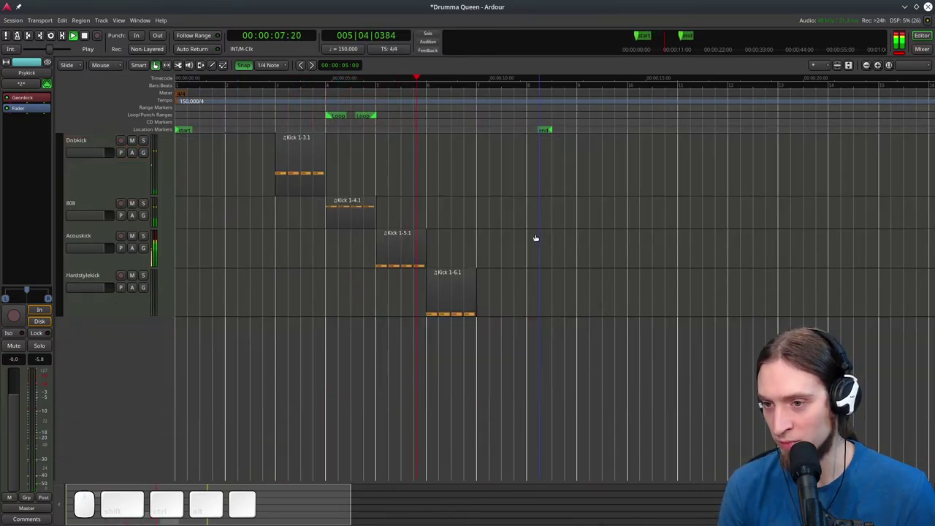
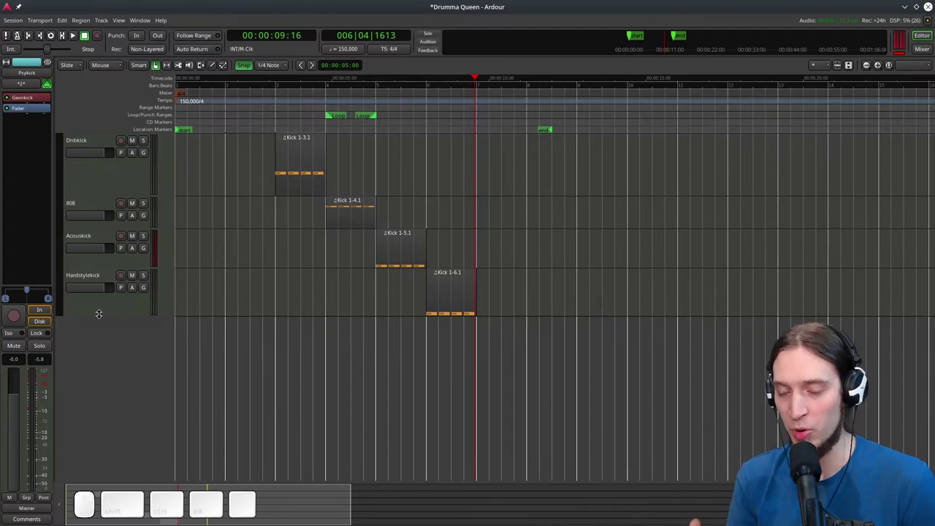
{"action": "scroll", "scroll_direction": "up", "scroll_amount": 3}
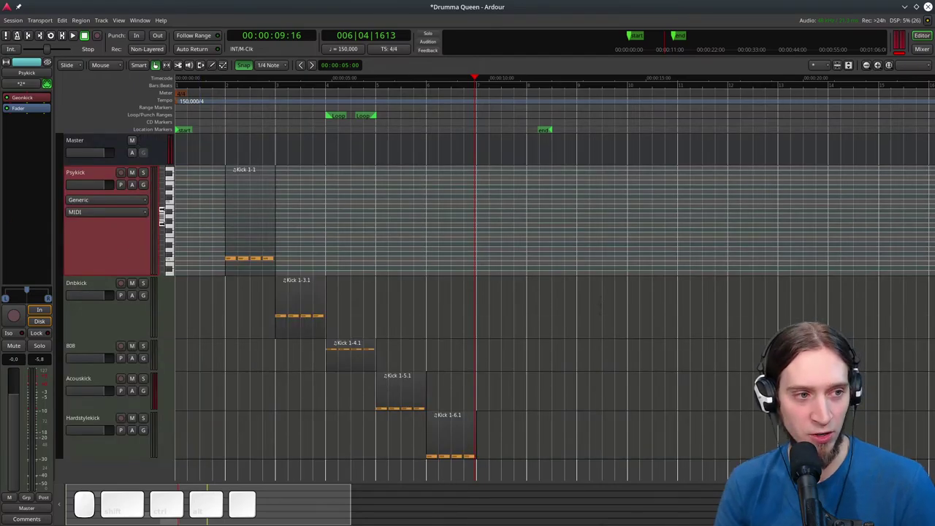